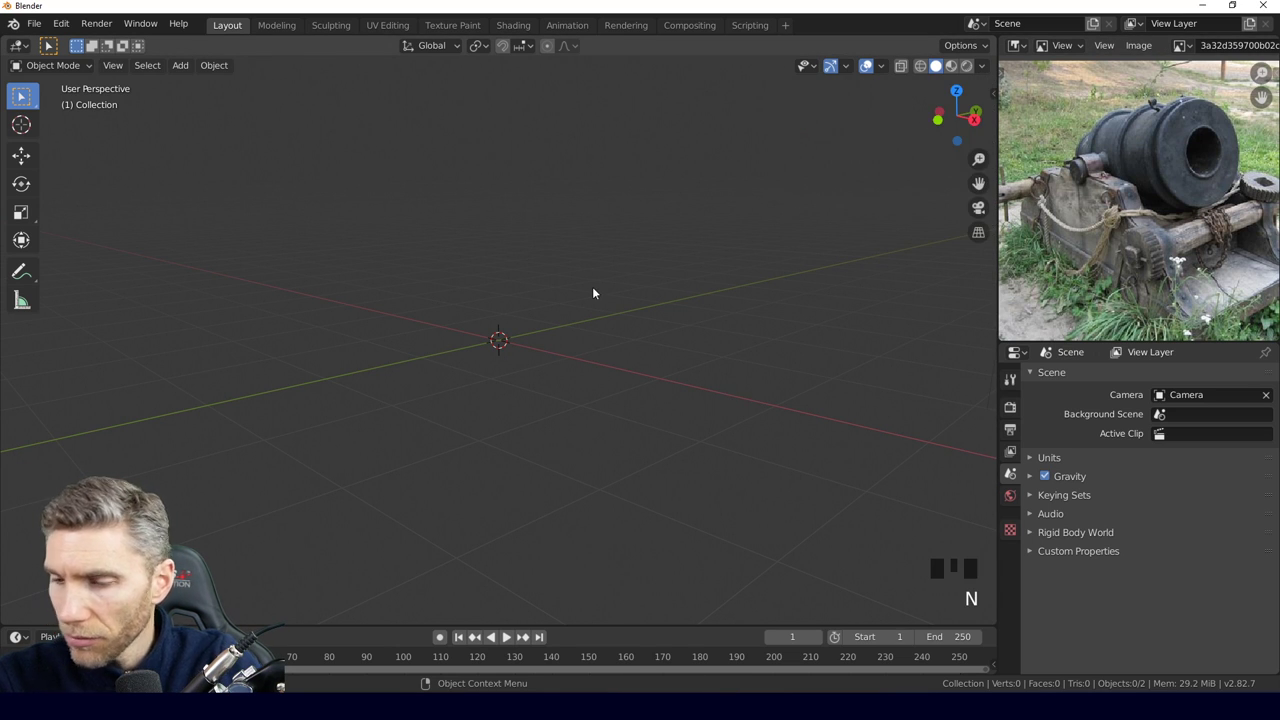
Add a twelve-sided cylinder mesh to the empty scene.
key(shift+a)
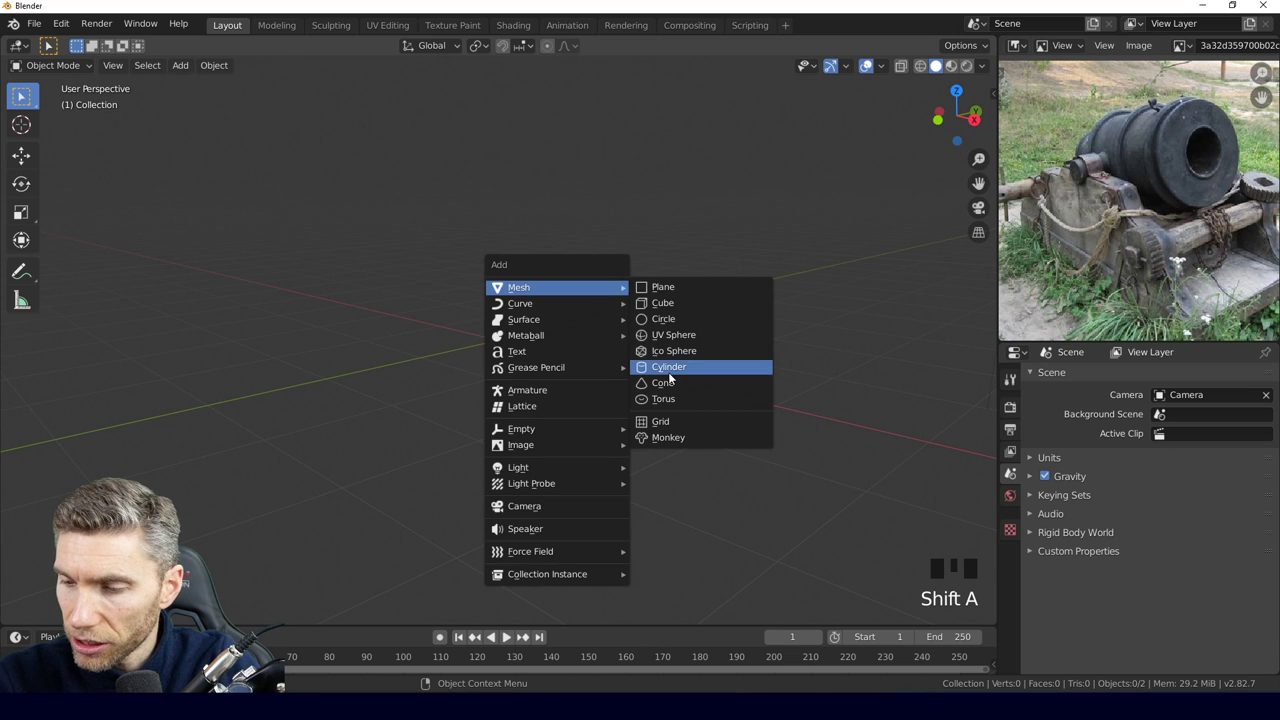
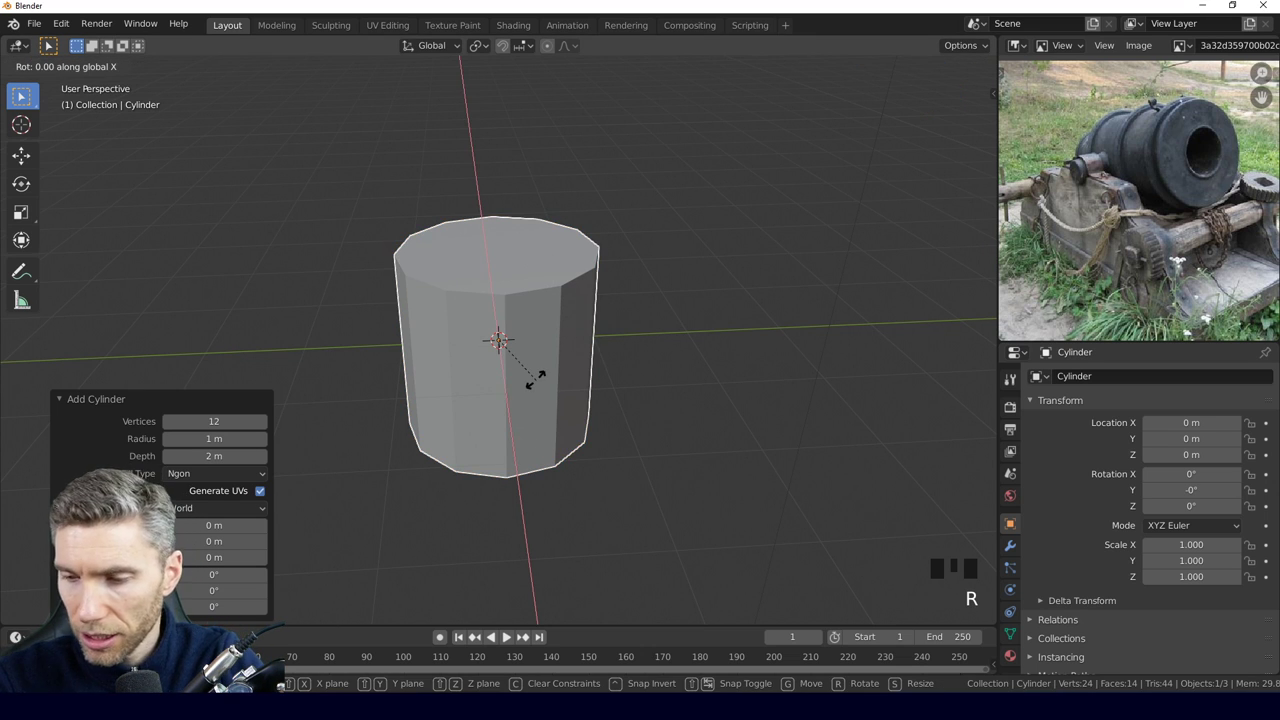
Orbit the view around the cylinder before shaping the hollow barrel.
drag(538, 402, 605, 365)
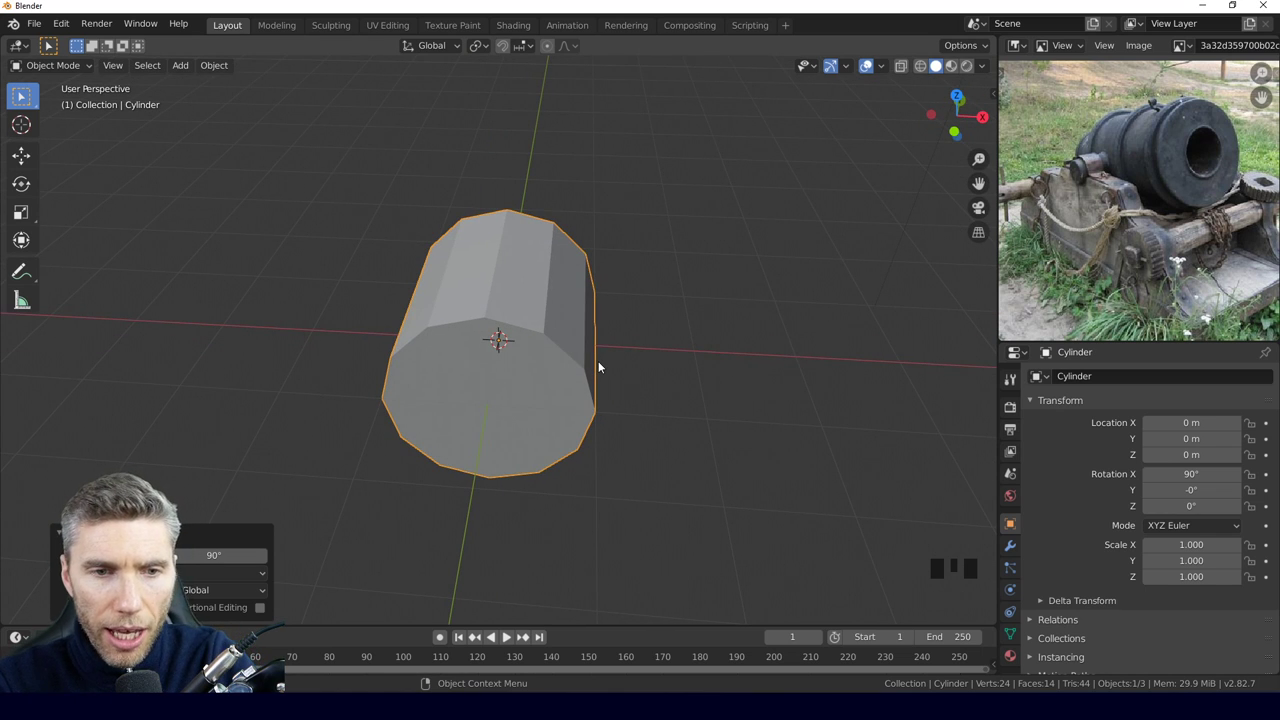
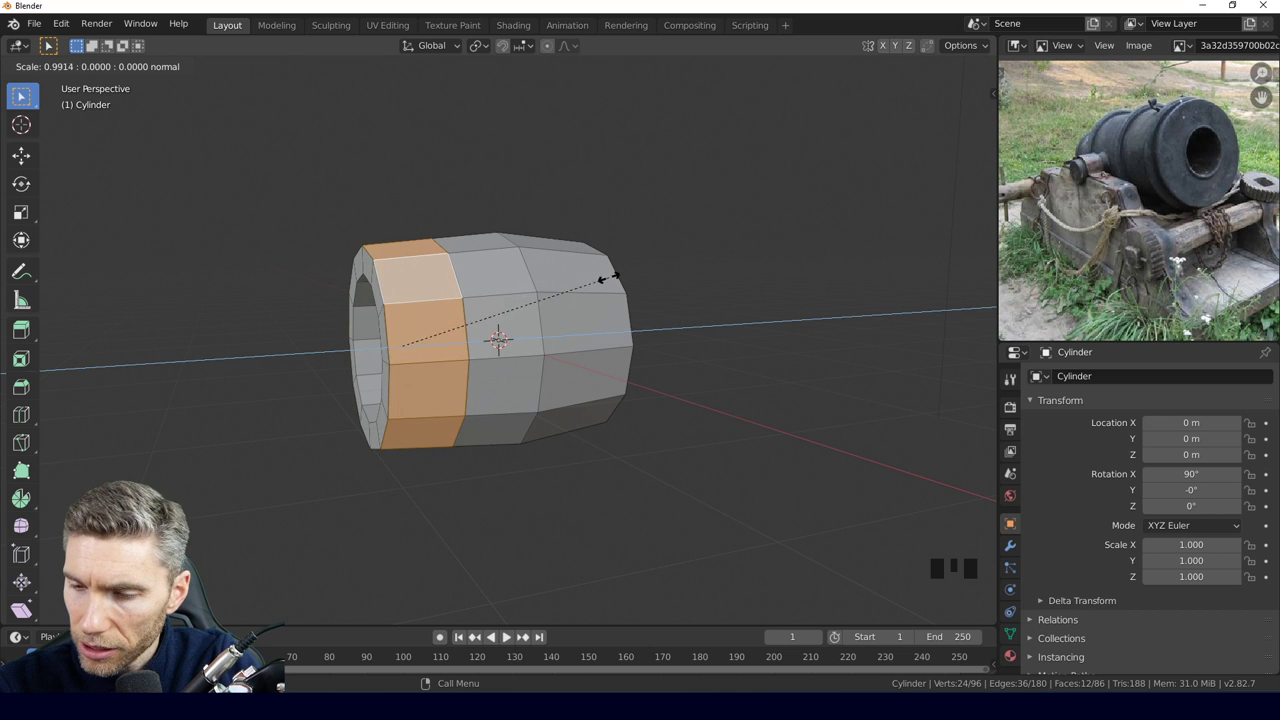
Push the selected band of faces along their normals to step the barrel profile.
key(alt+s)
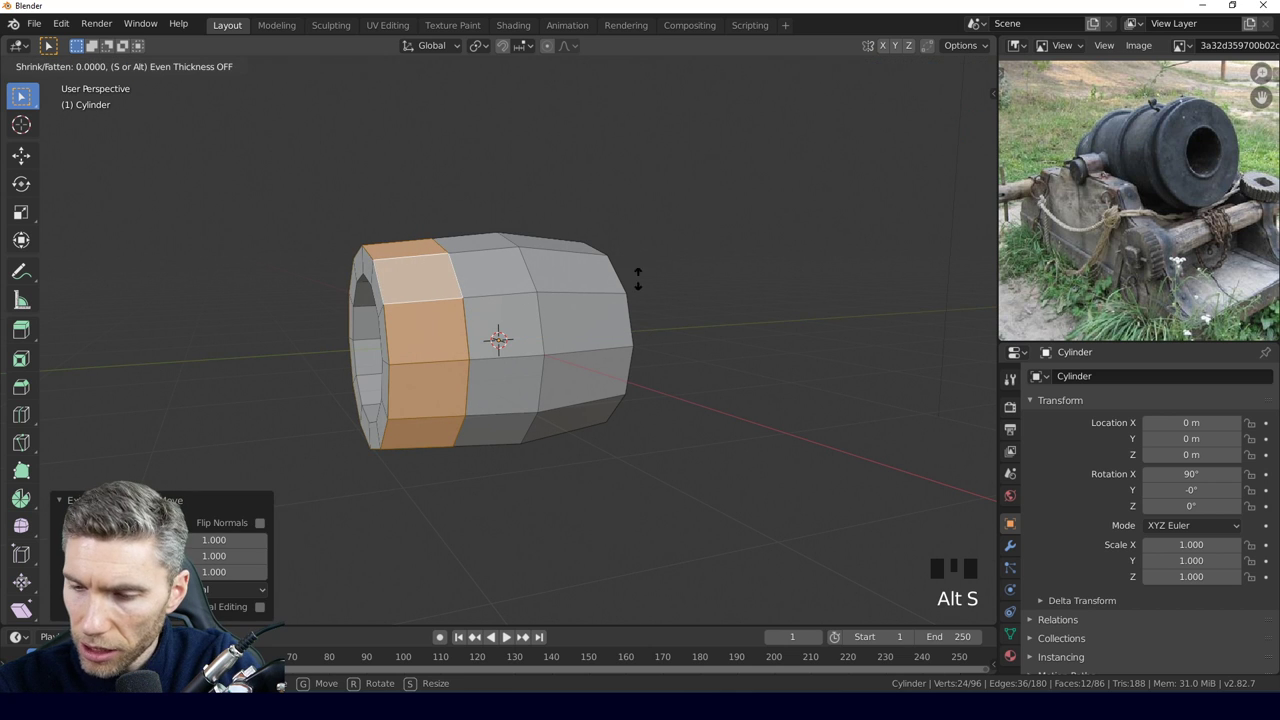
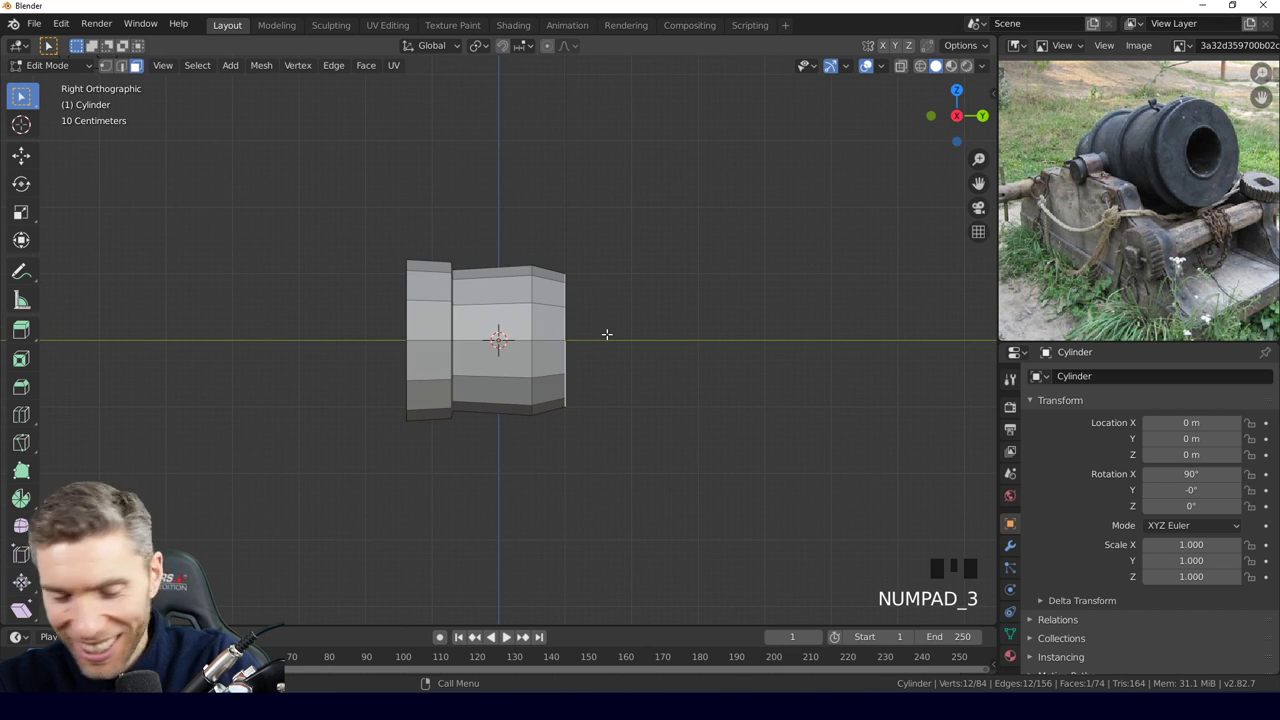
Push the barrel's front section outward to start the rounded muzzle.
key(g)
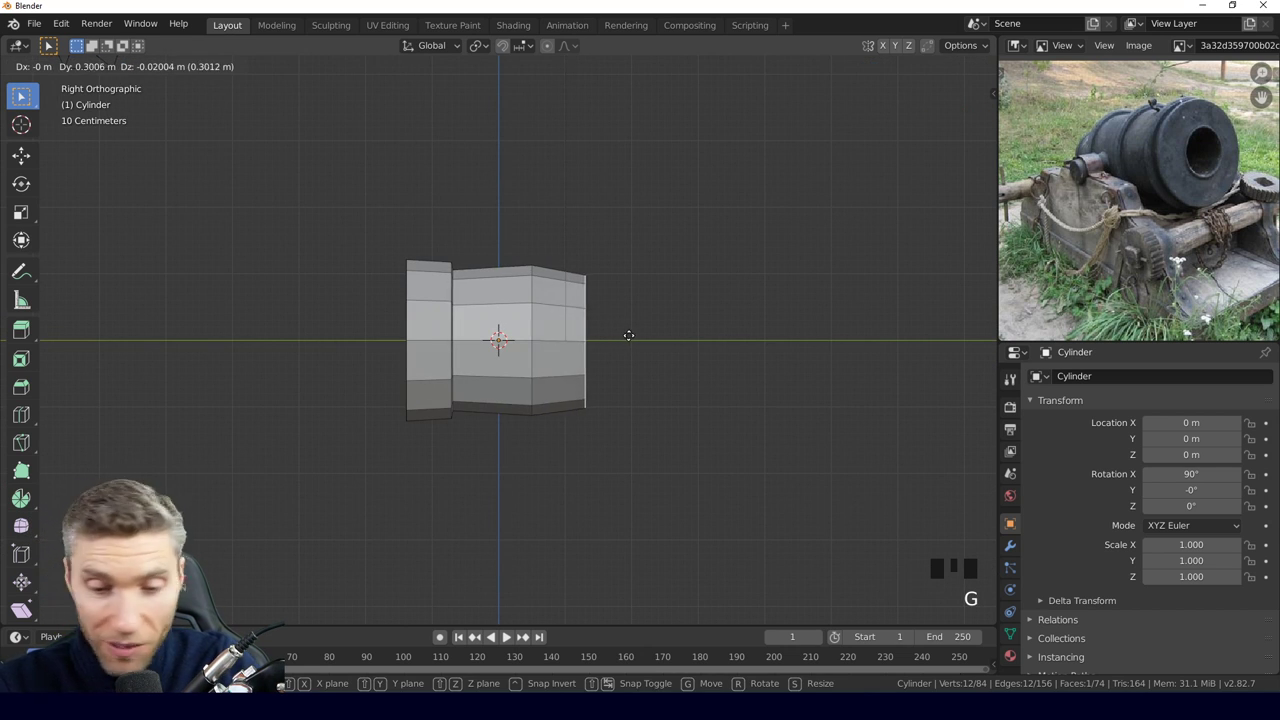
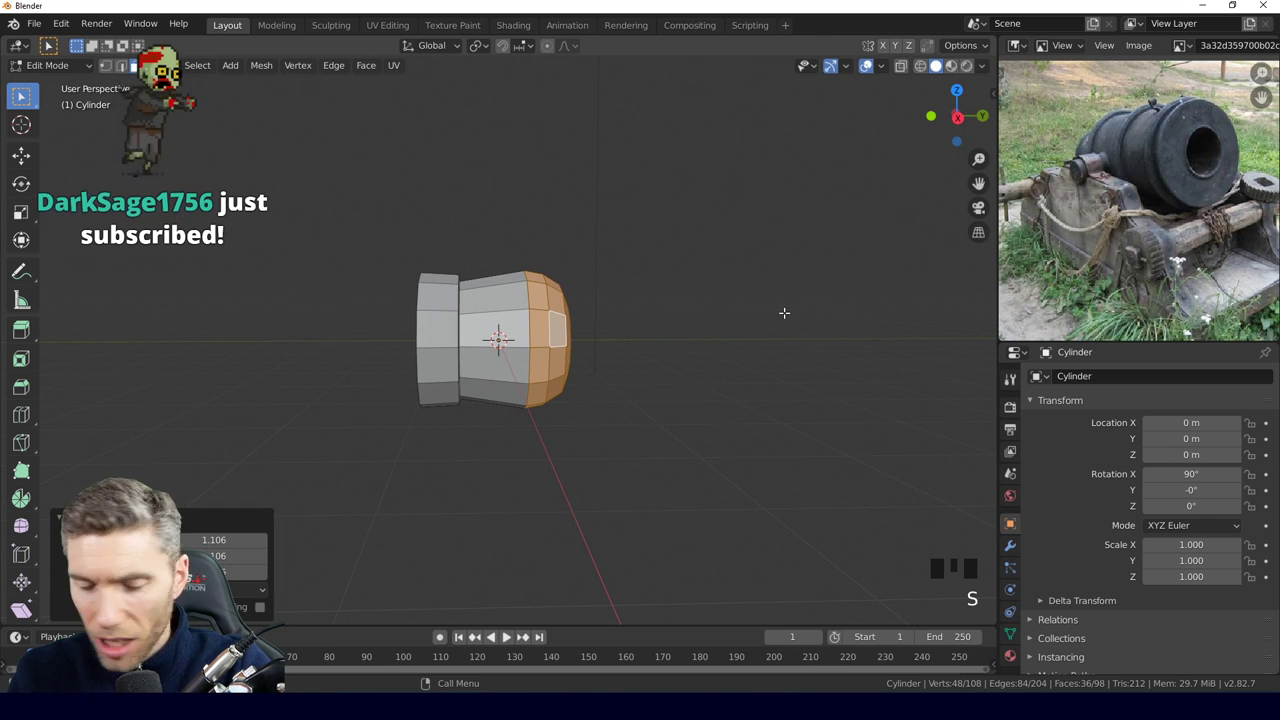
Stretch the rounded front section along the barrel's Y length.
key(s)
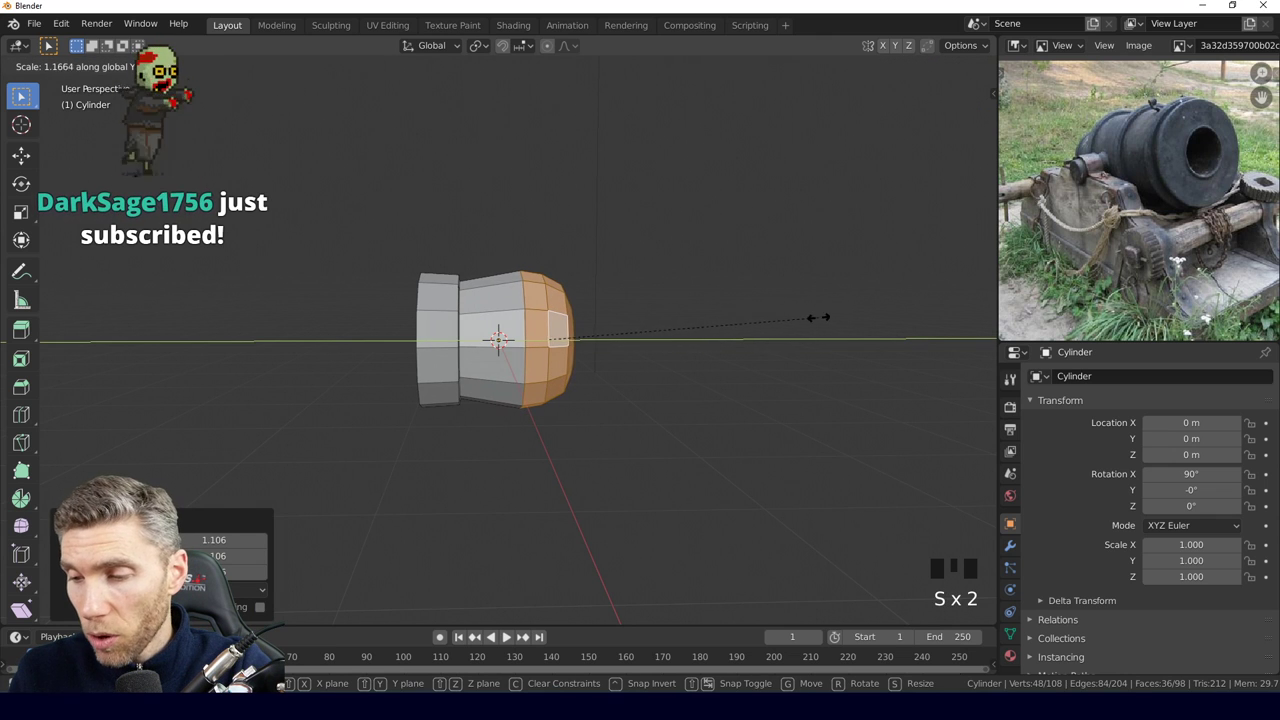
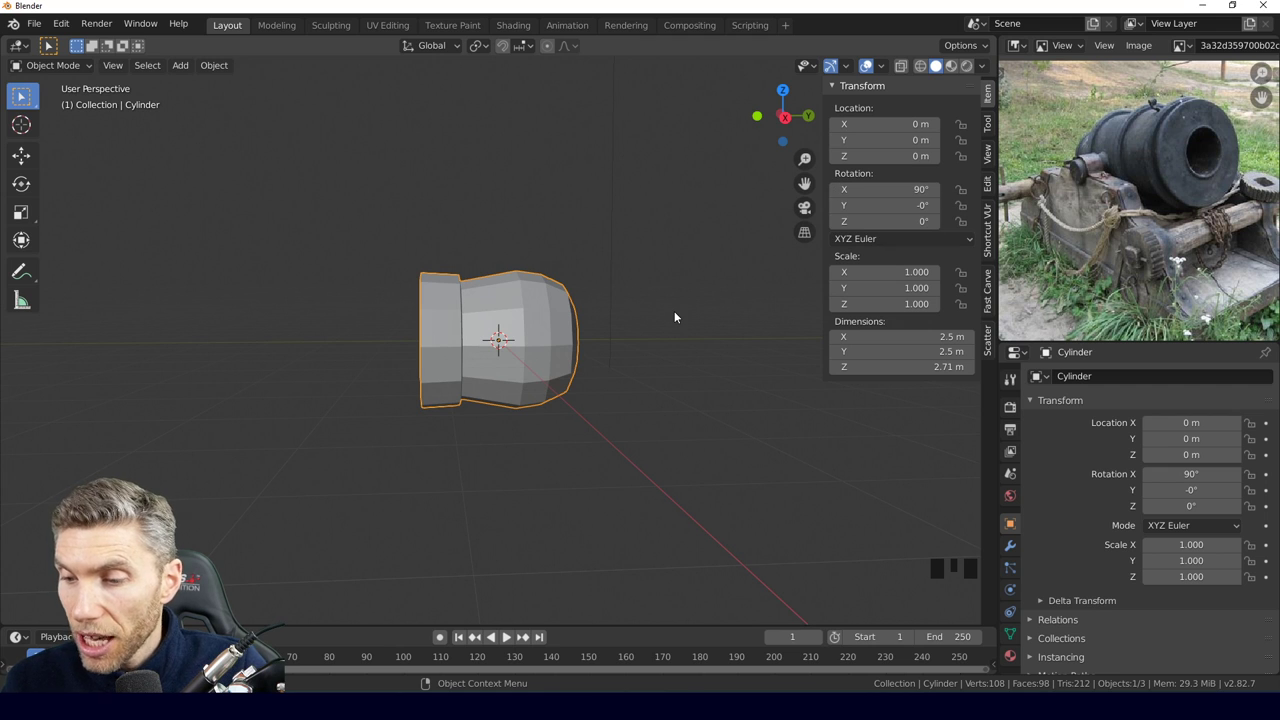
Bring up the Apply menu to bake the barrel's 90° rotation.
key(ctrl+a)
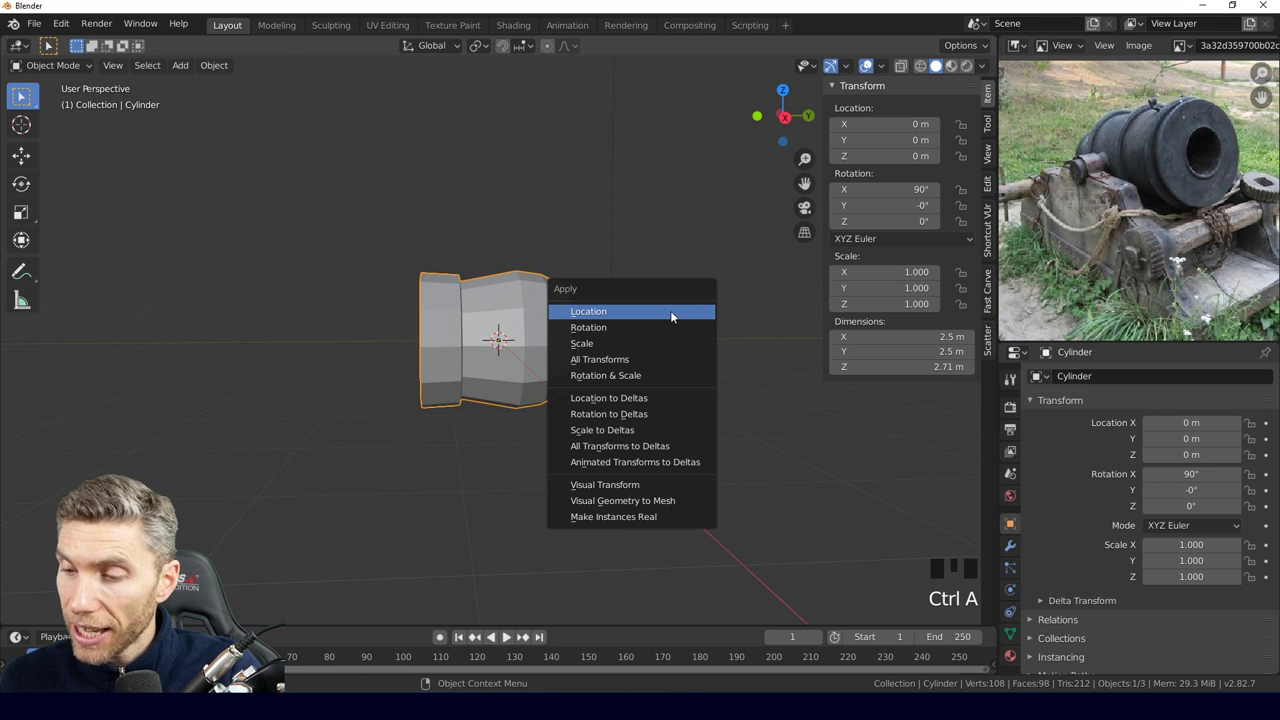
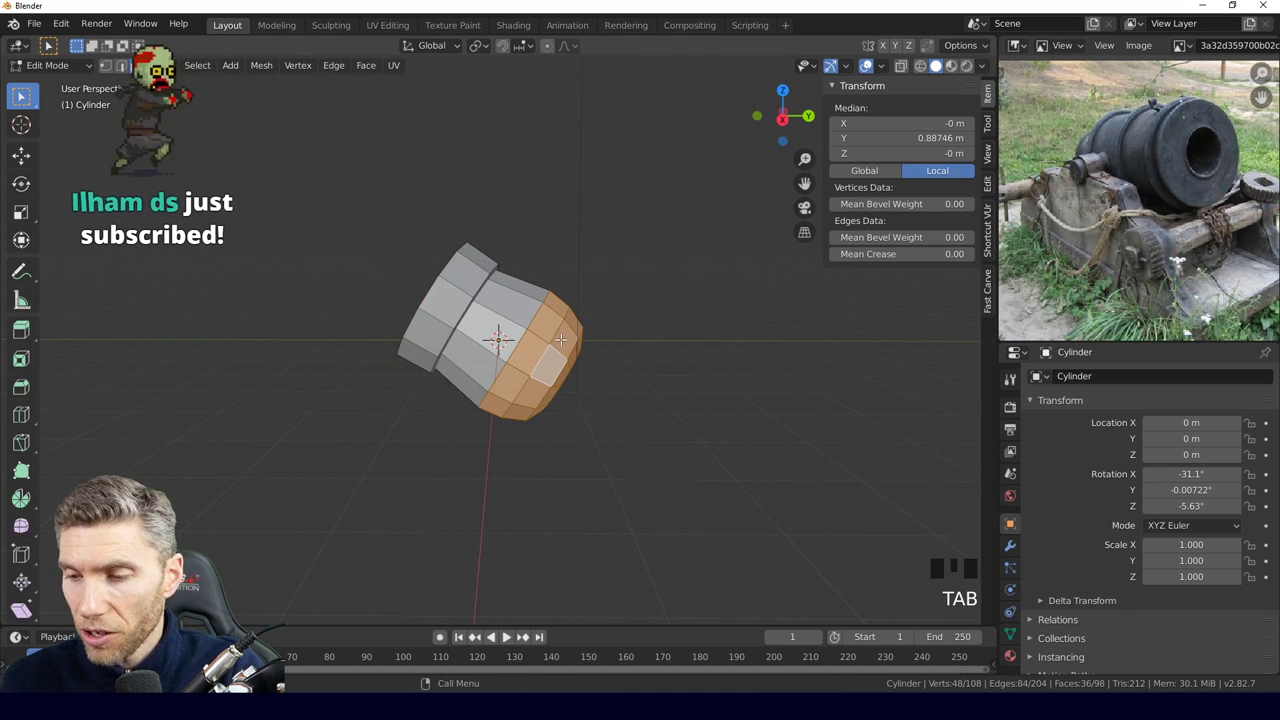
Move the rounded front section further along the barrel axis.
key(g)
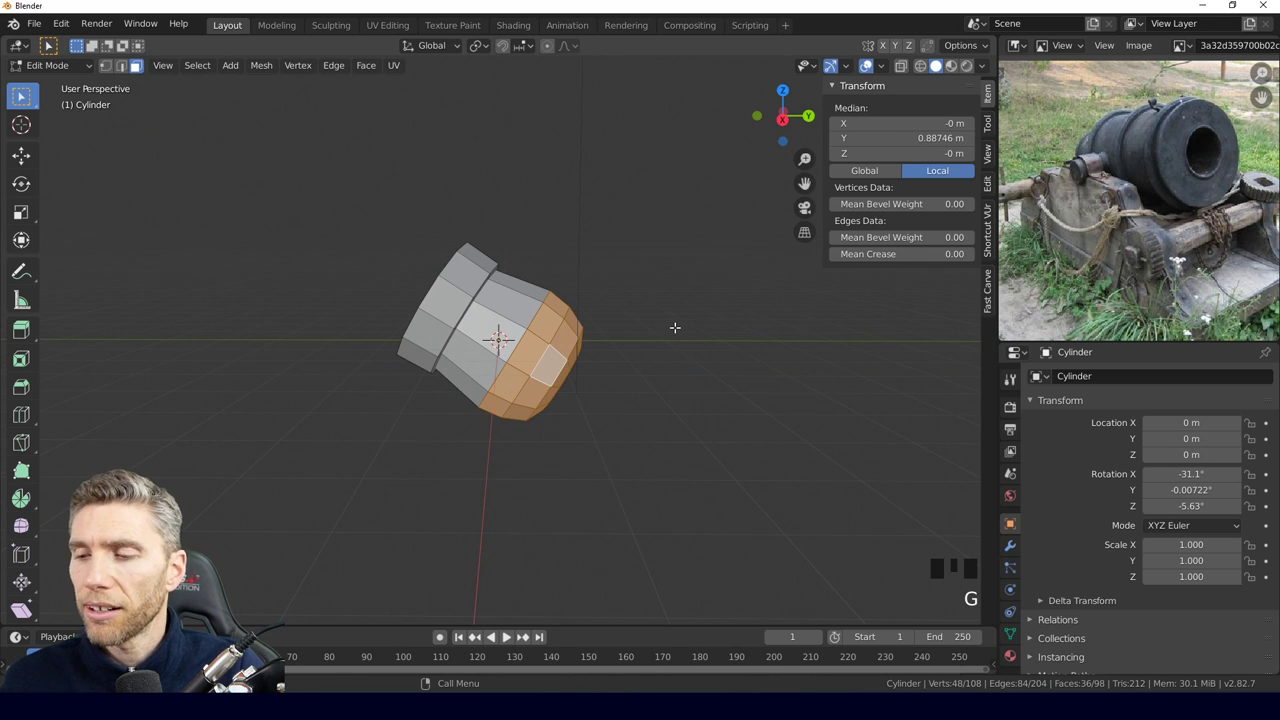
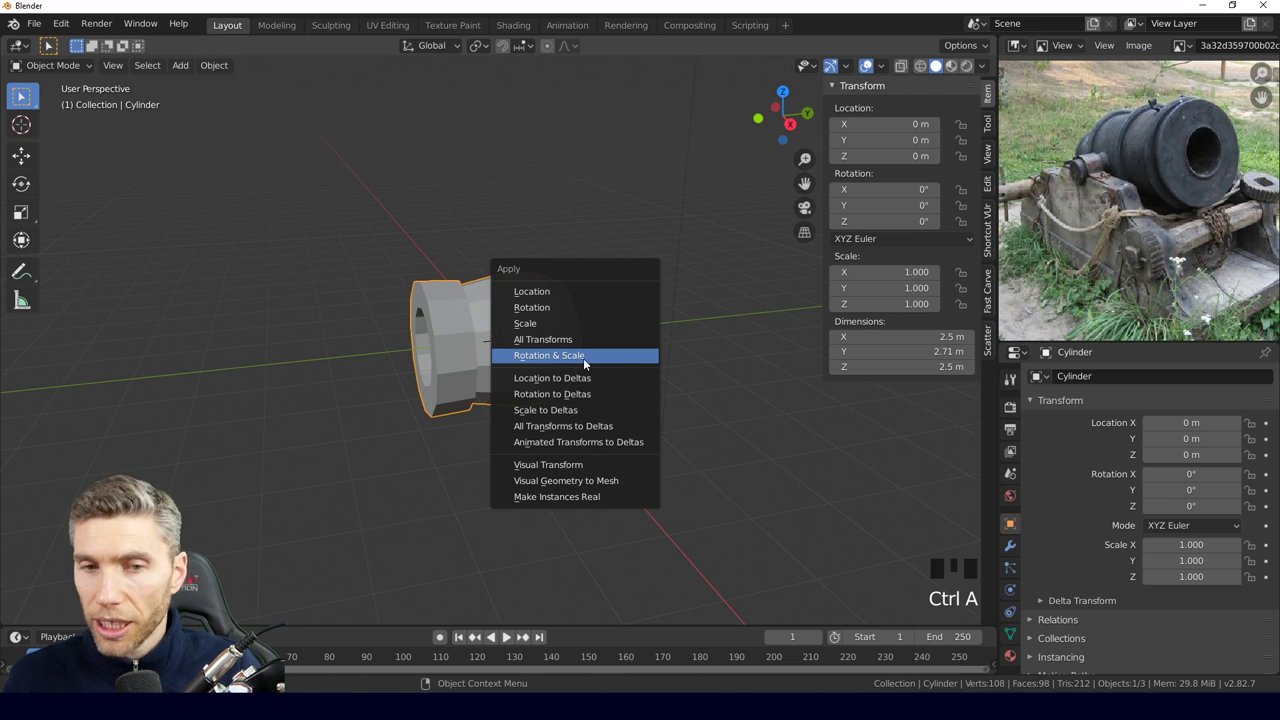
Adjust the view of the barrel before tilting it -33.7° on X.
drag(358, 388, 343, 385)
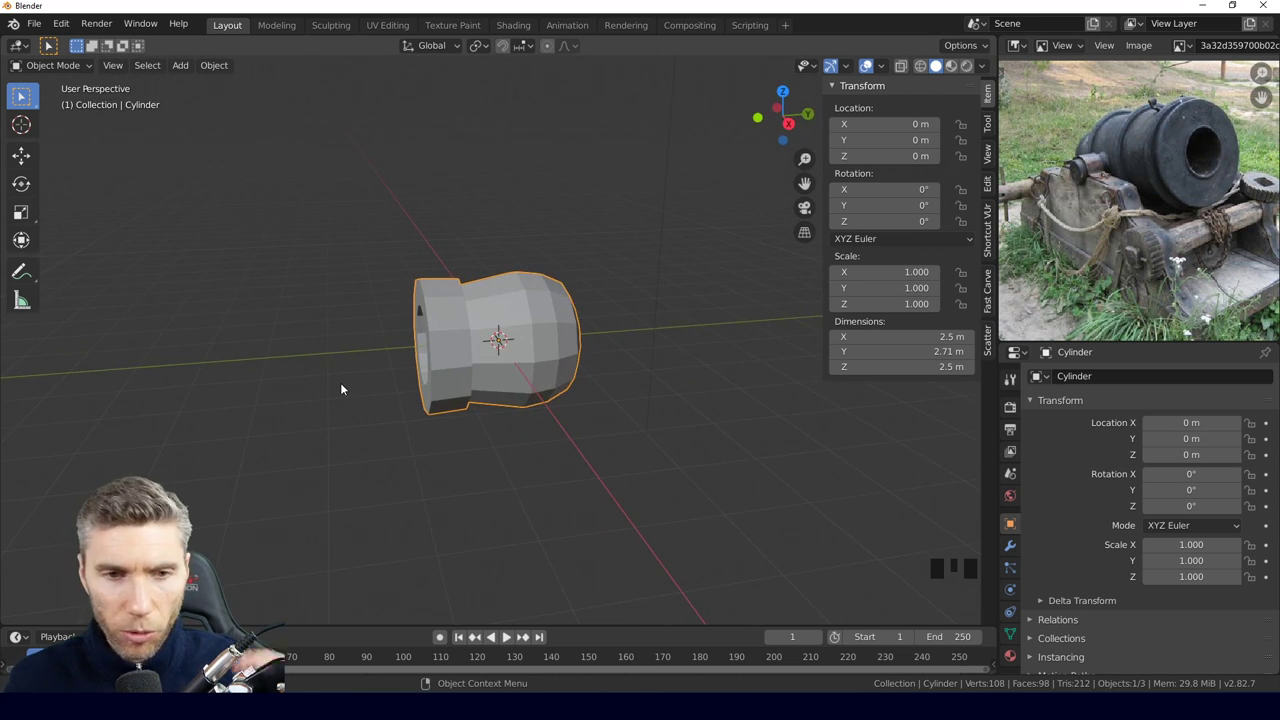
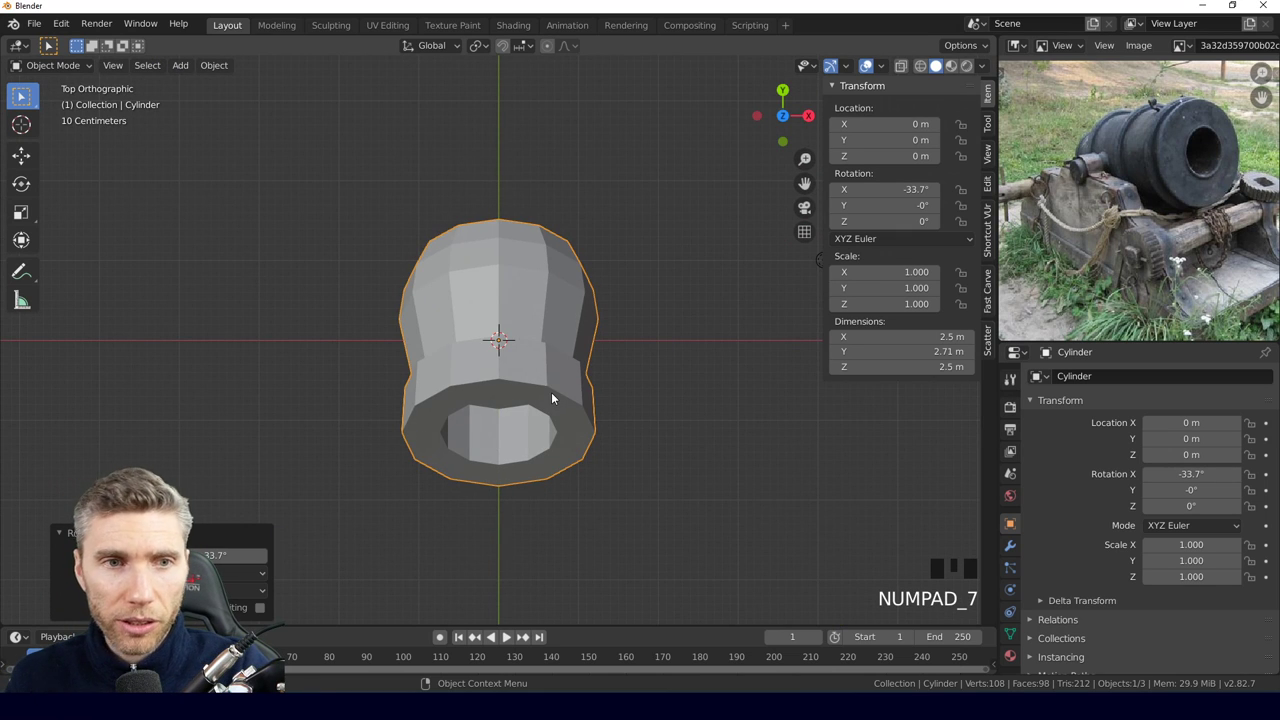
Add a cube beside the barrel and scale it into a long block about 0.52 × 2.98 × 1.28 m.
drag(643, 348, 663, 343)
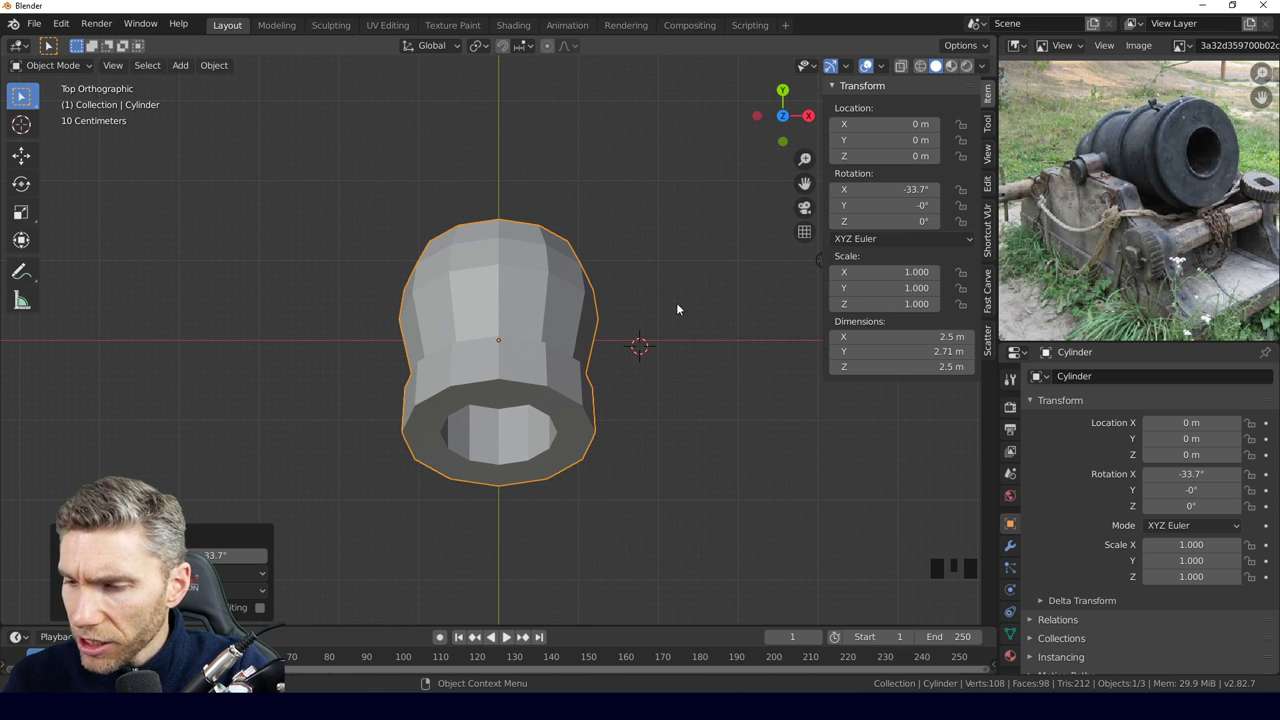
key(shift+a)
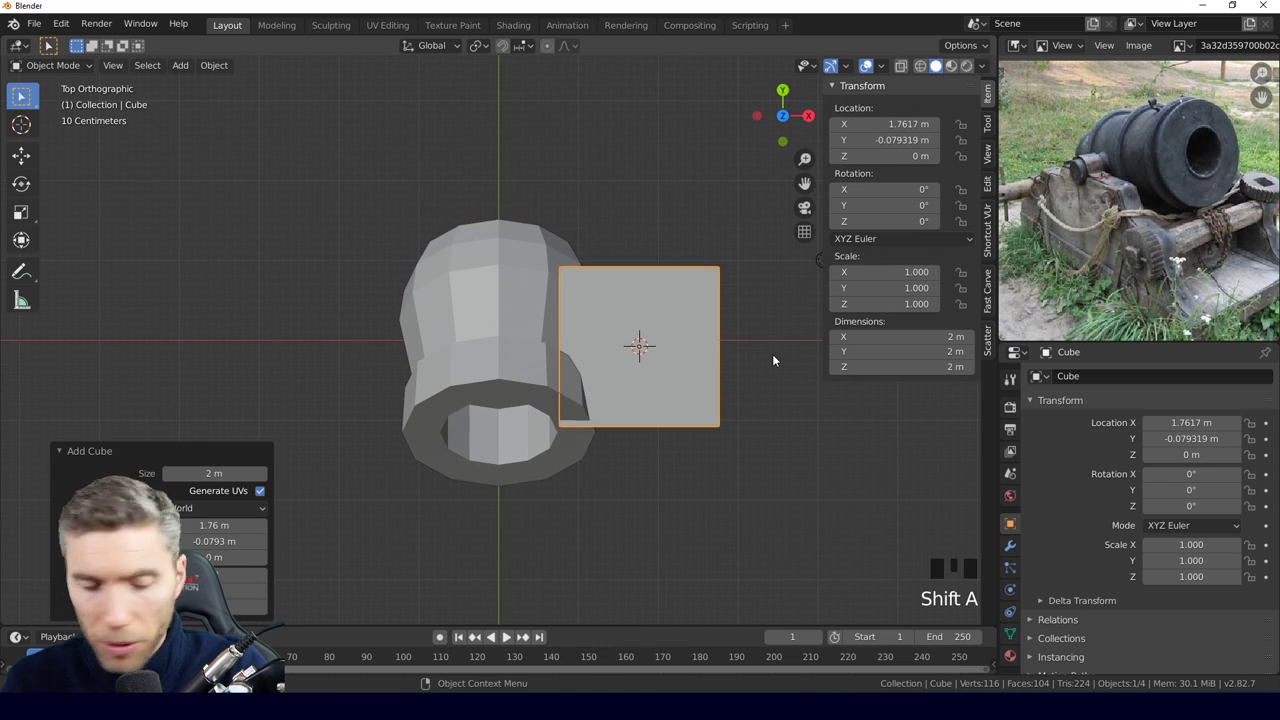
key(s)
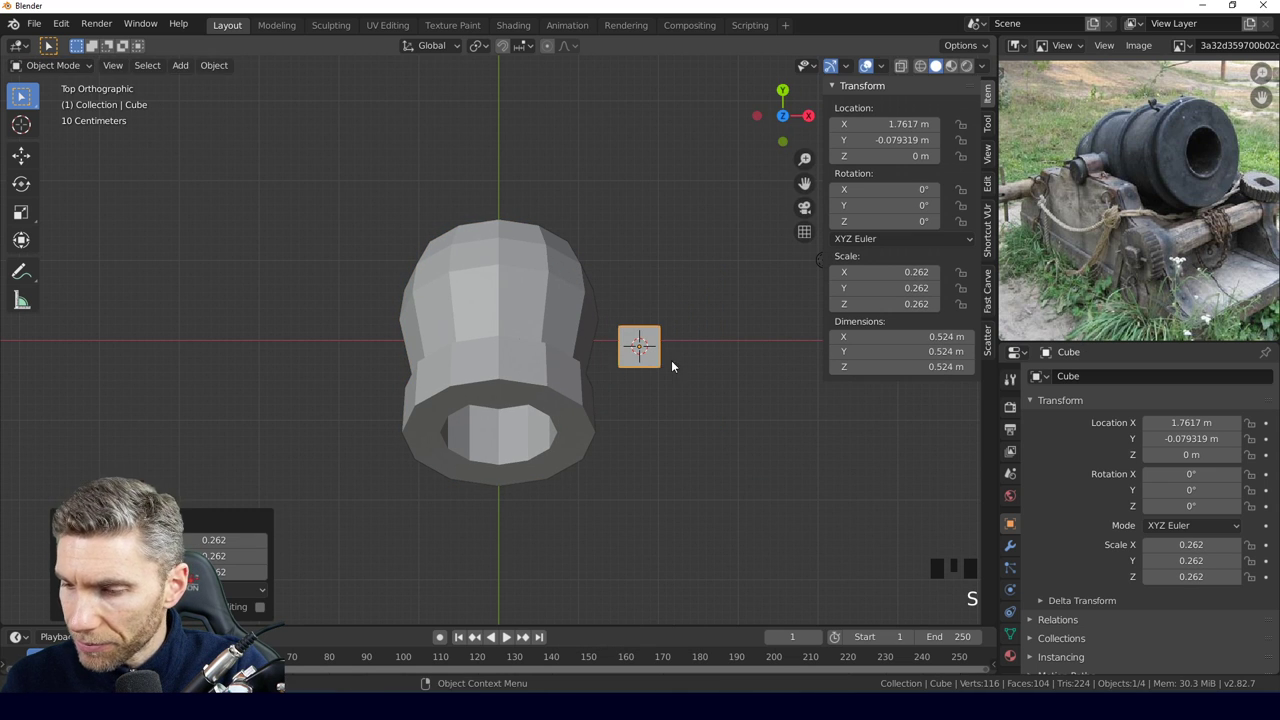
key(s)
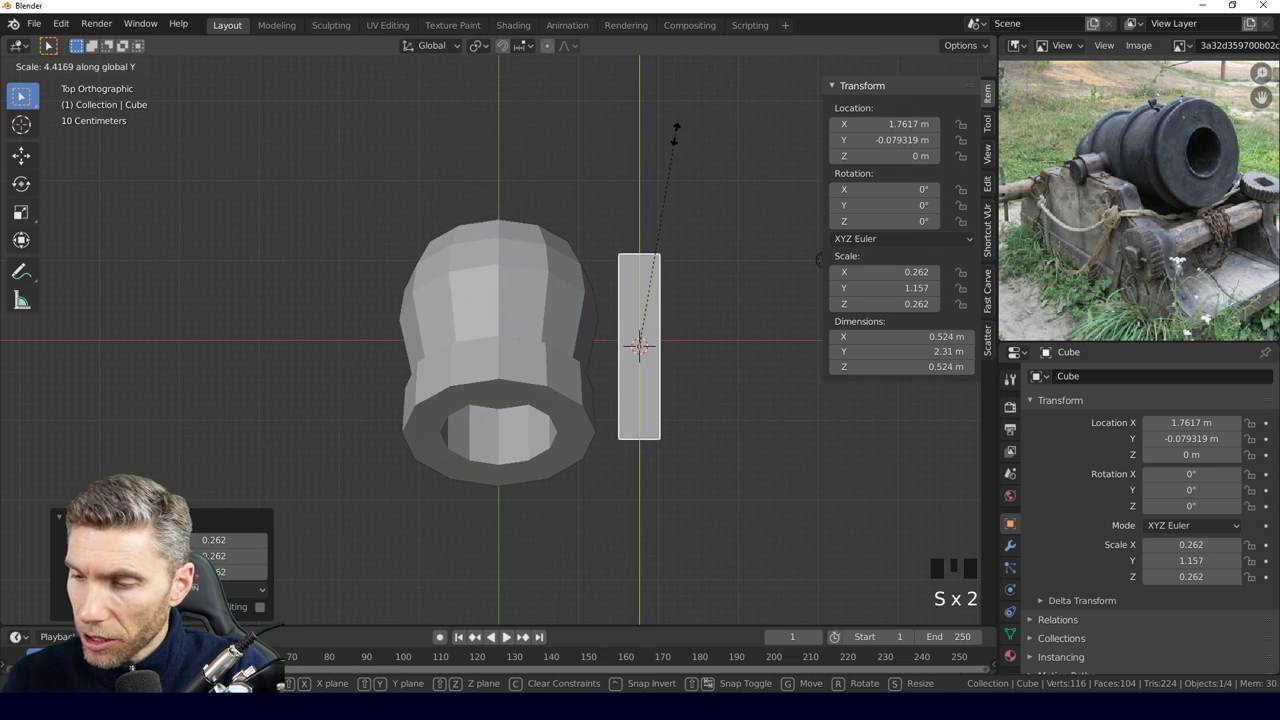
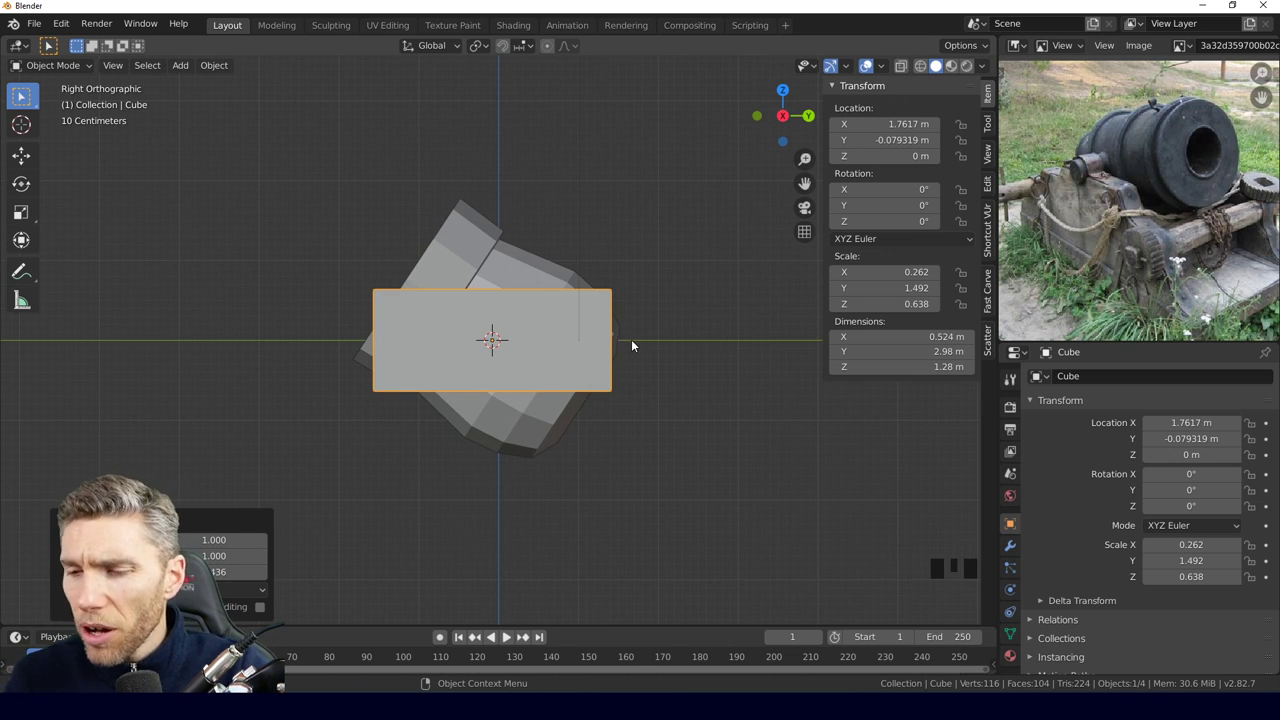
key(KP_1)
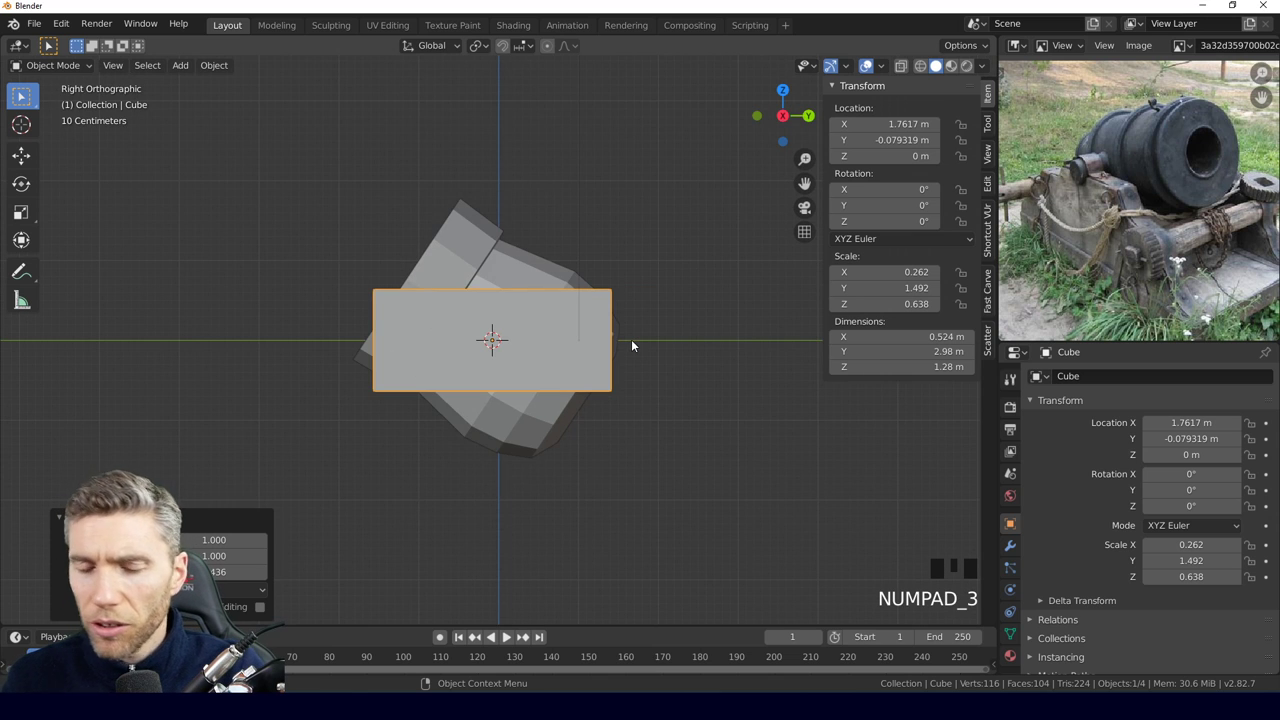
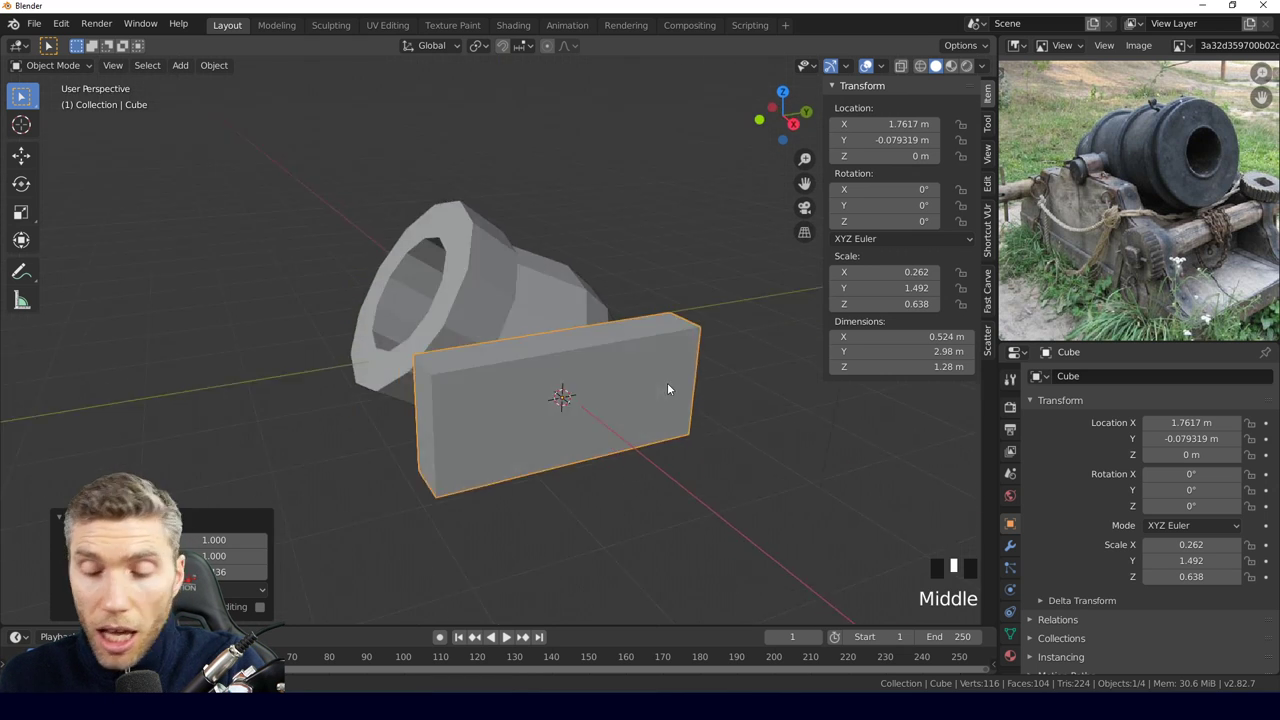
Move the support block down below the barrel, checking it from the side views.
key(KP_3)
key(g)
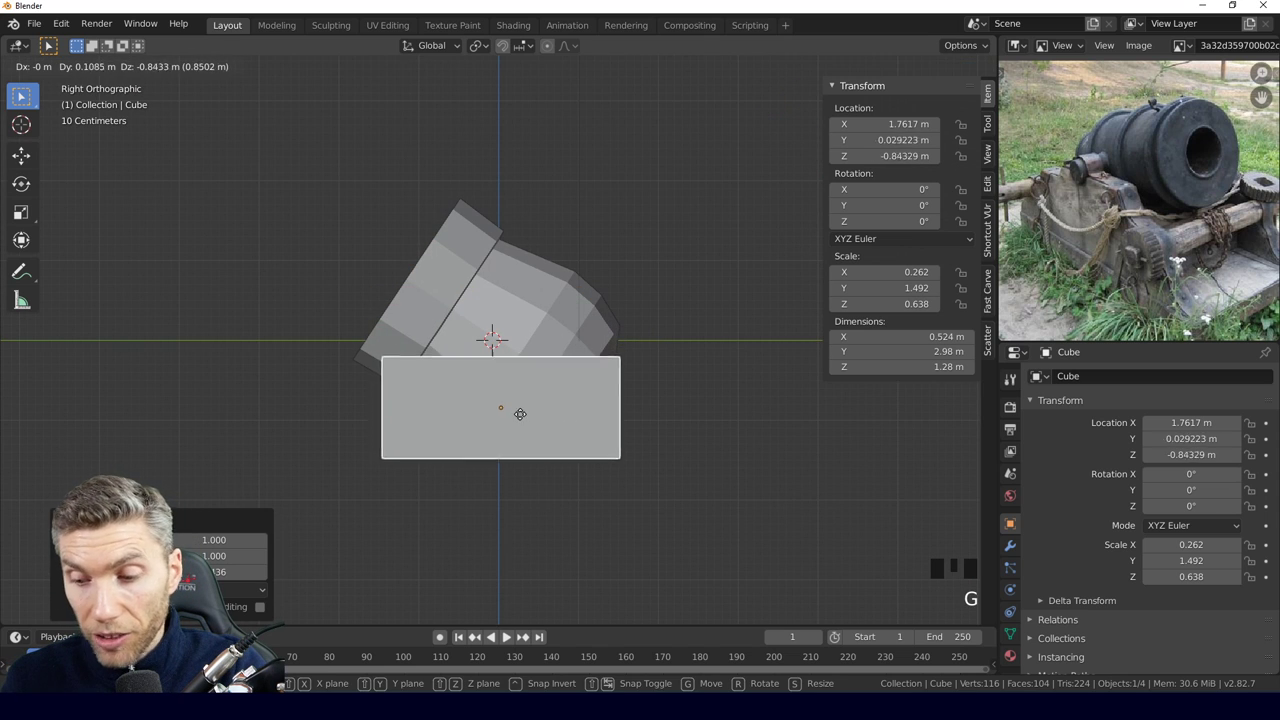
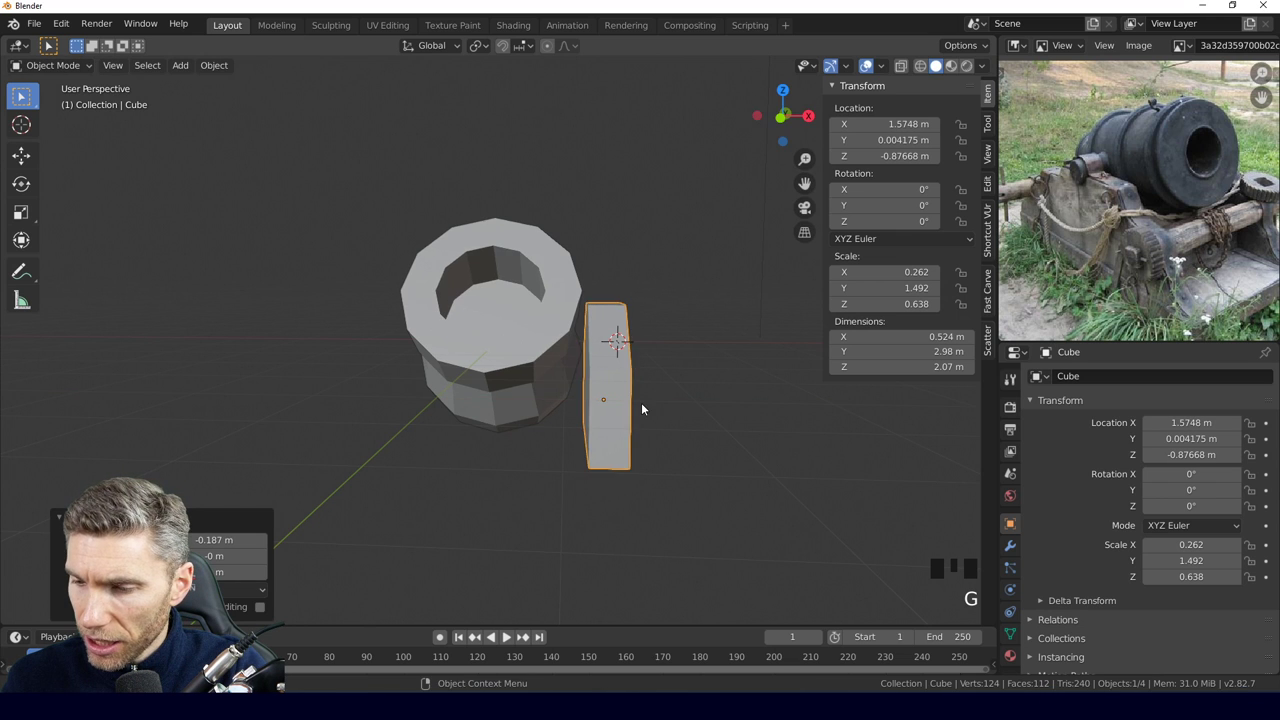
drag(633, 433, 467, 413)
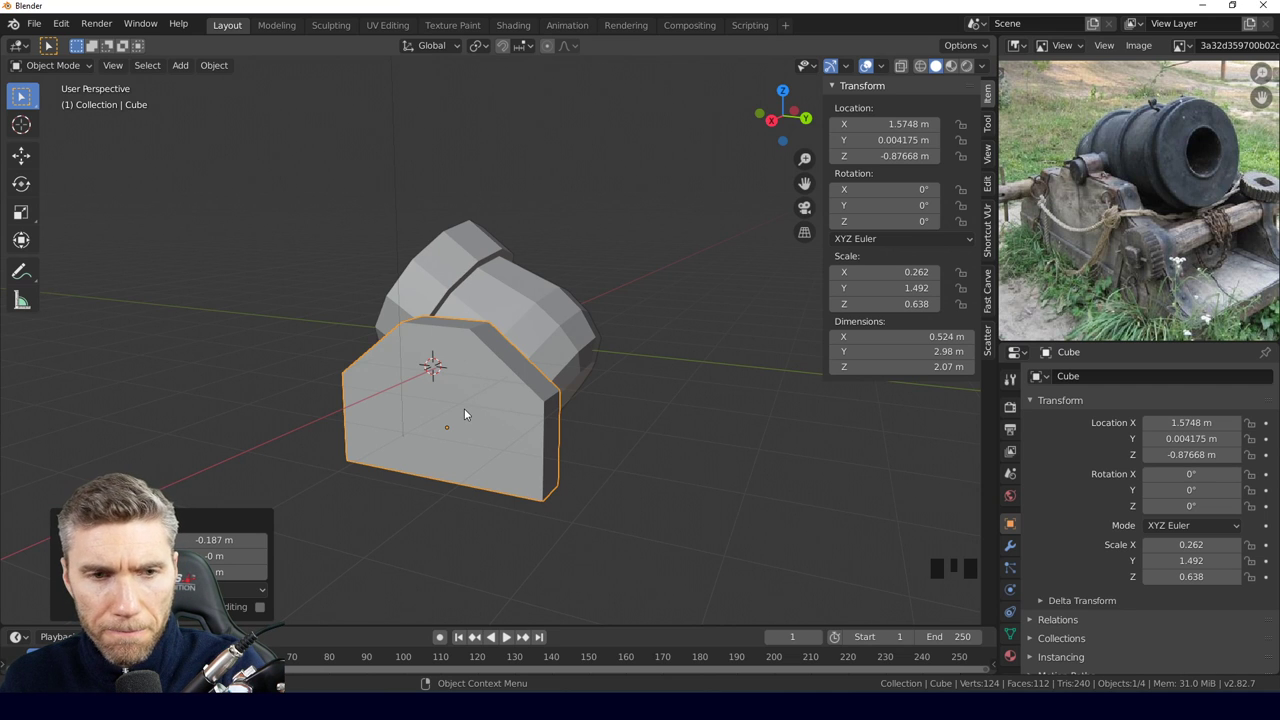
key(KP_1)
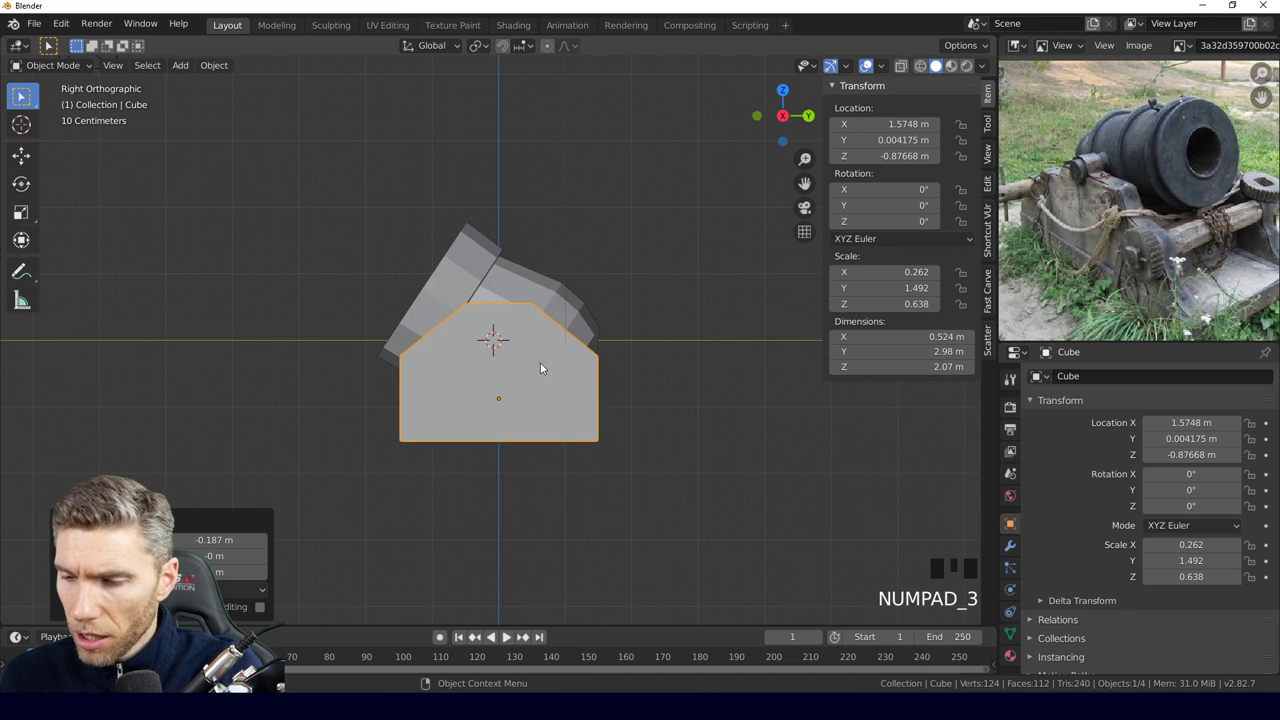
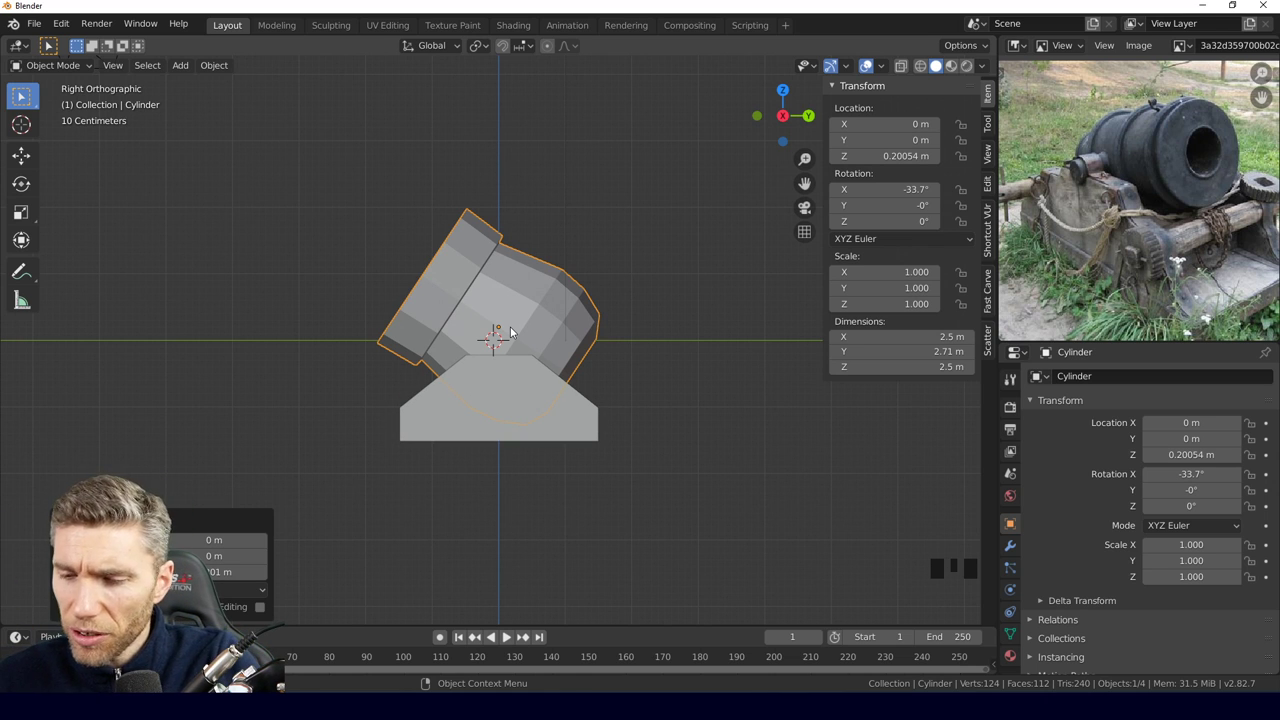
Mirror the side support across the X axis with AutoMirror from the sidebar's Edit tools.
middle_click(602, 440)
drag(611, 416, 600, 429)
drag(600, 429, 630, 396)
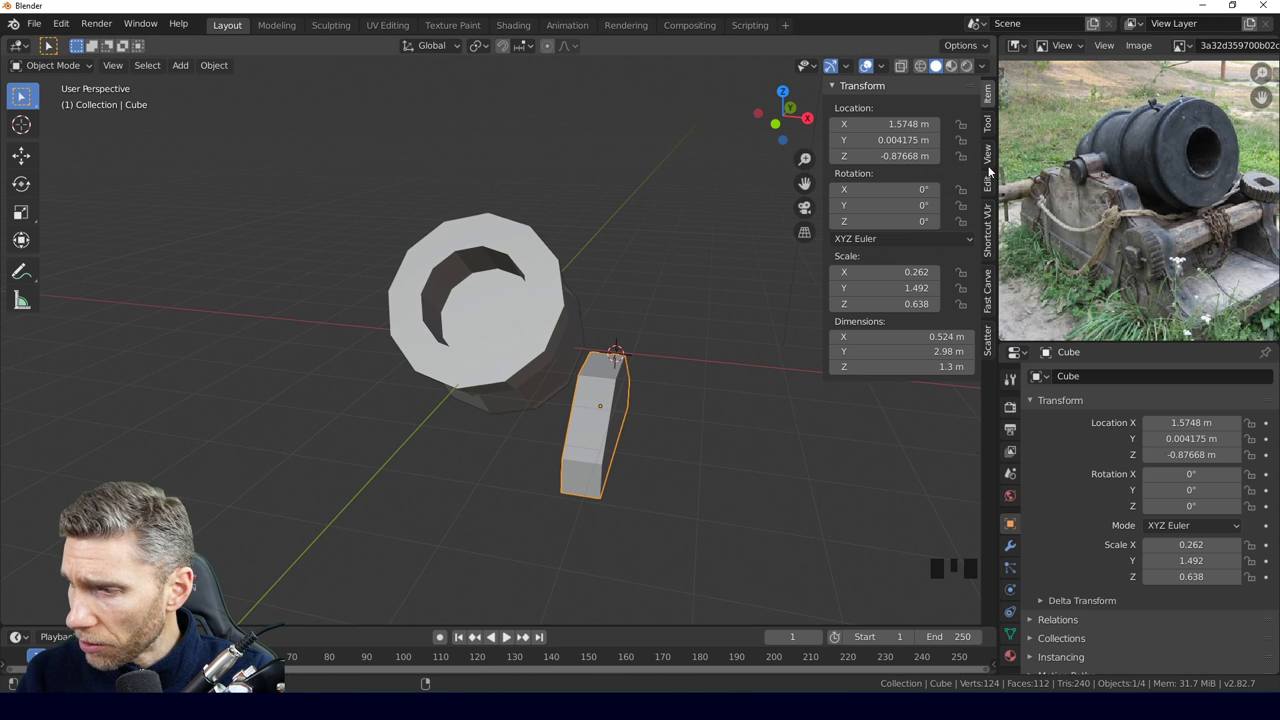
click(993, 188)
click(872, 81)
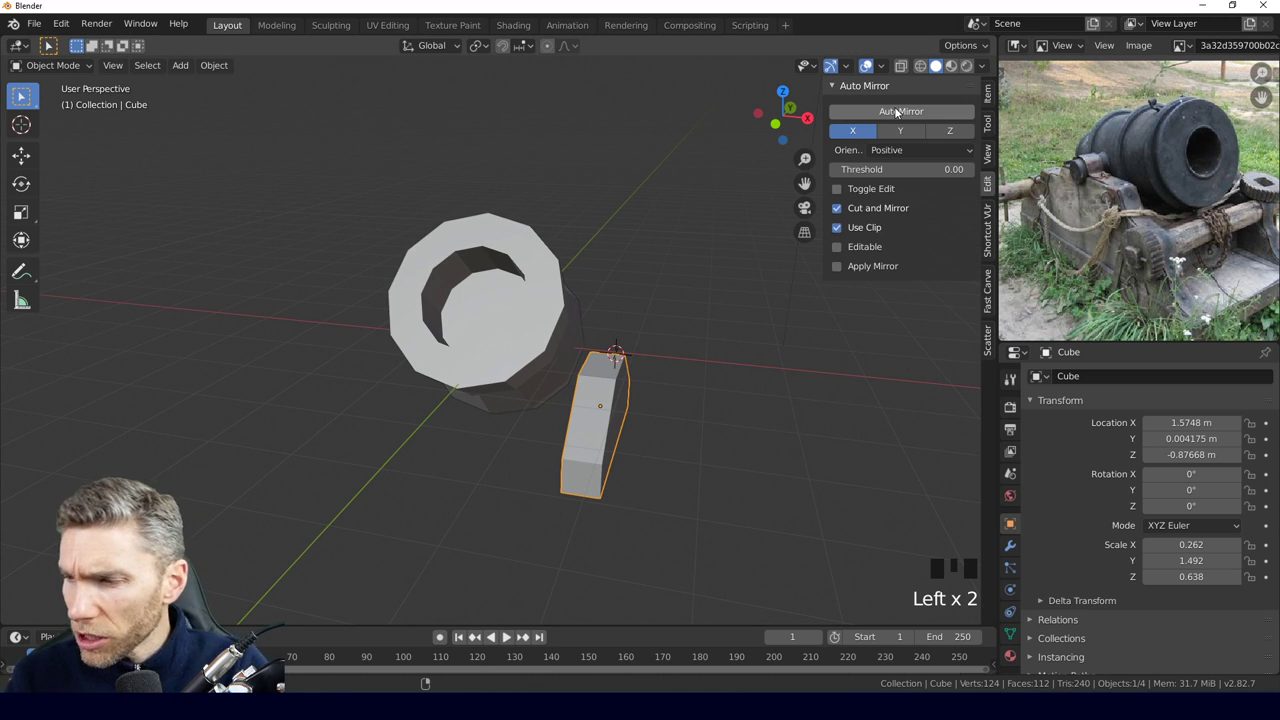
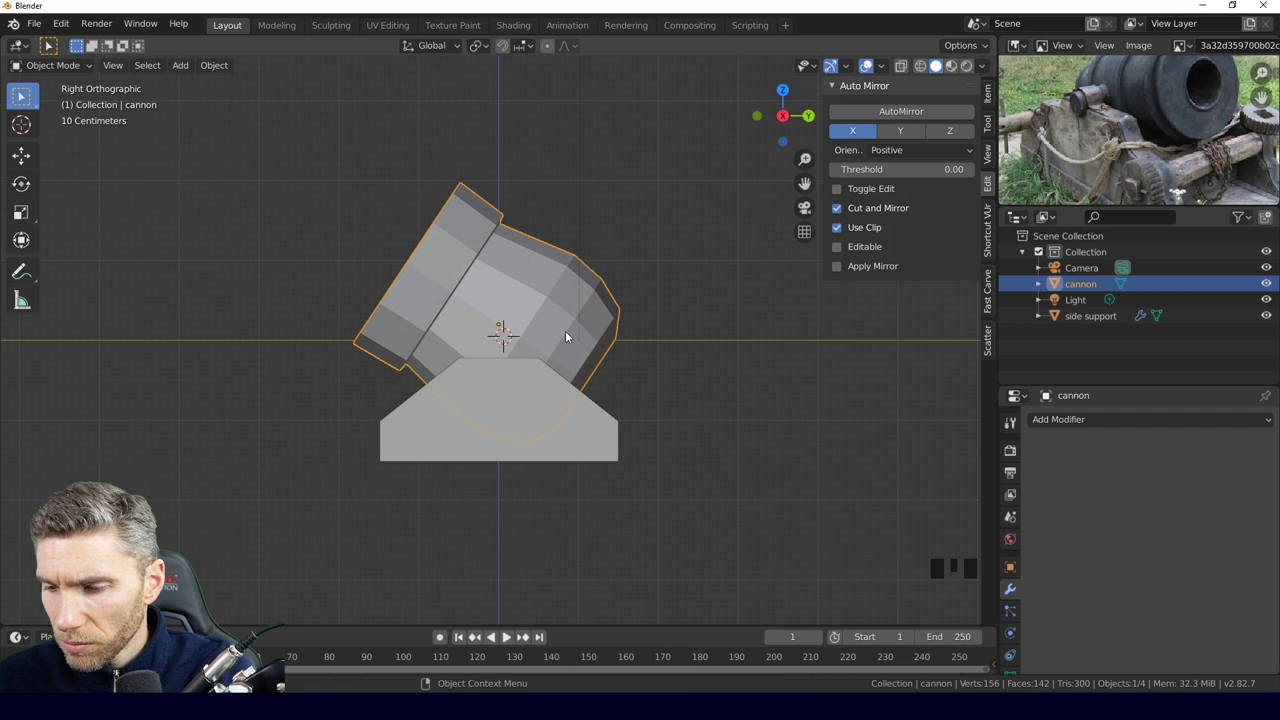
drag(503, 329, 716, 390)
key(r)
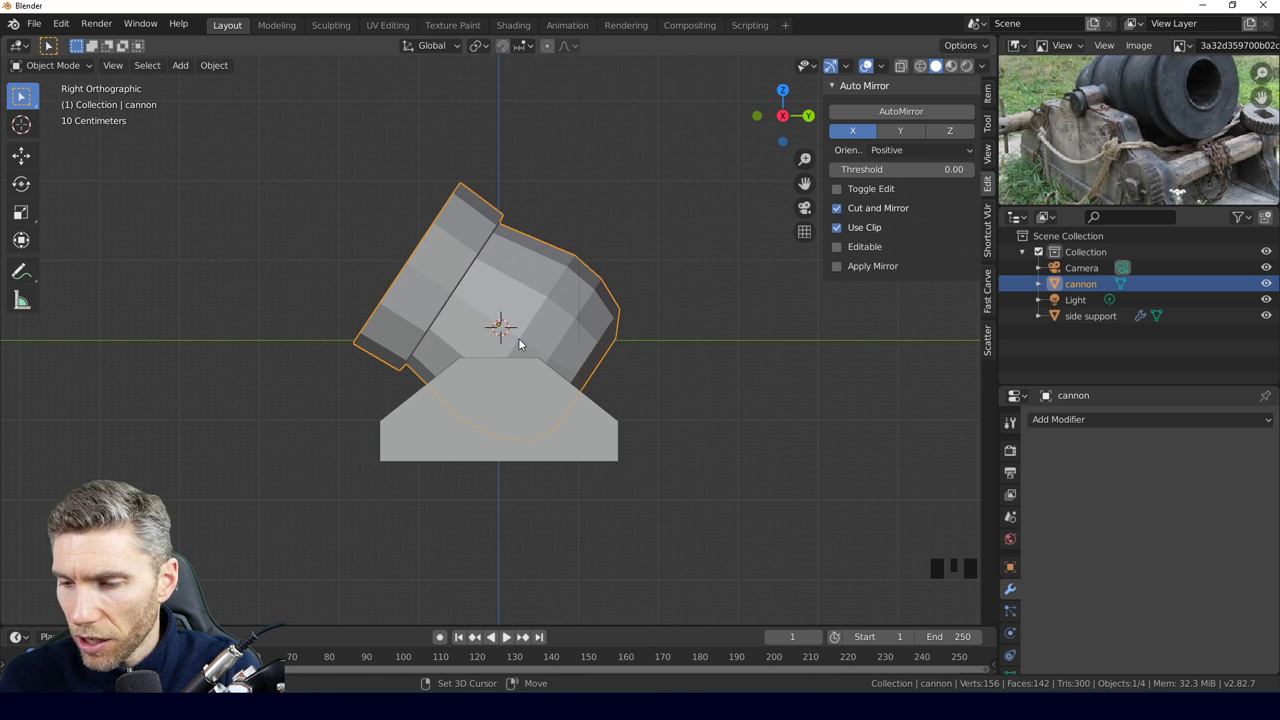
drag(520, 336, 540, 337)
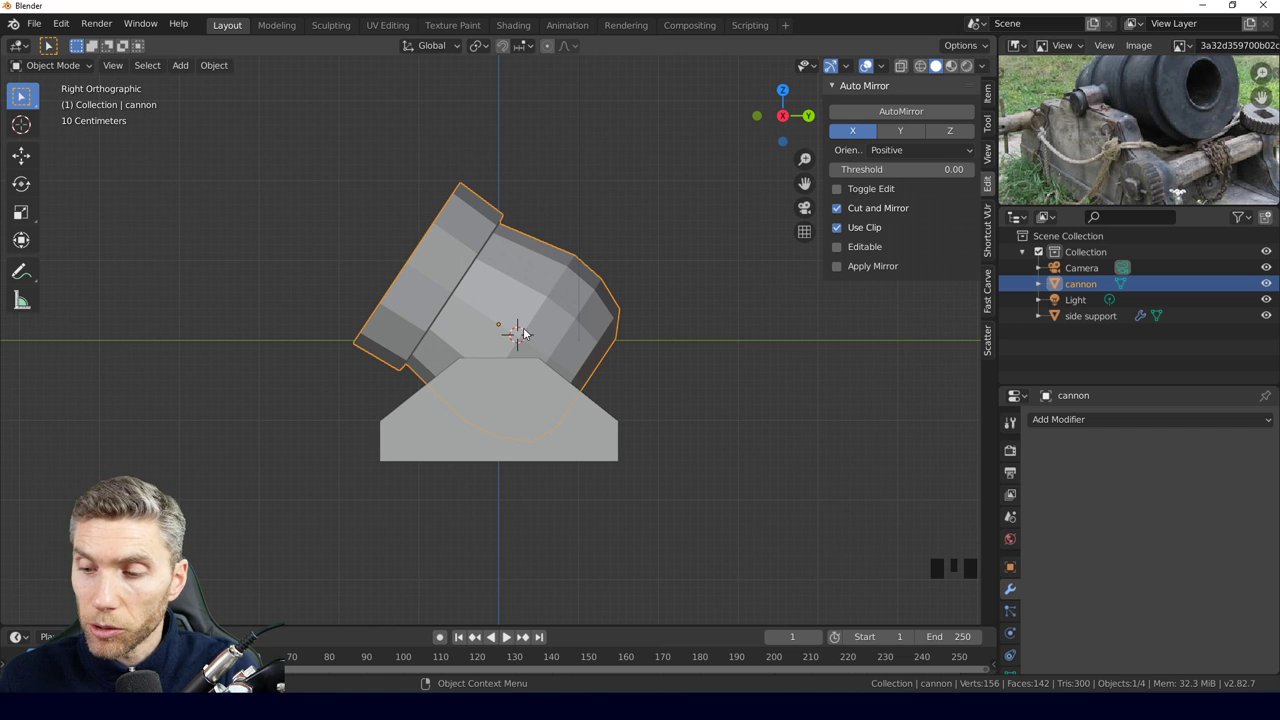
drag(513, 291, 556, 344)
Add an eight-sided cylinder of radius 0.18 m as an axle, undoing a first attempt.
key(shift+a)
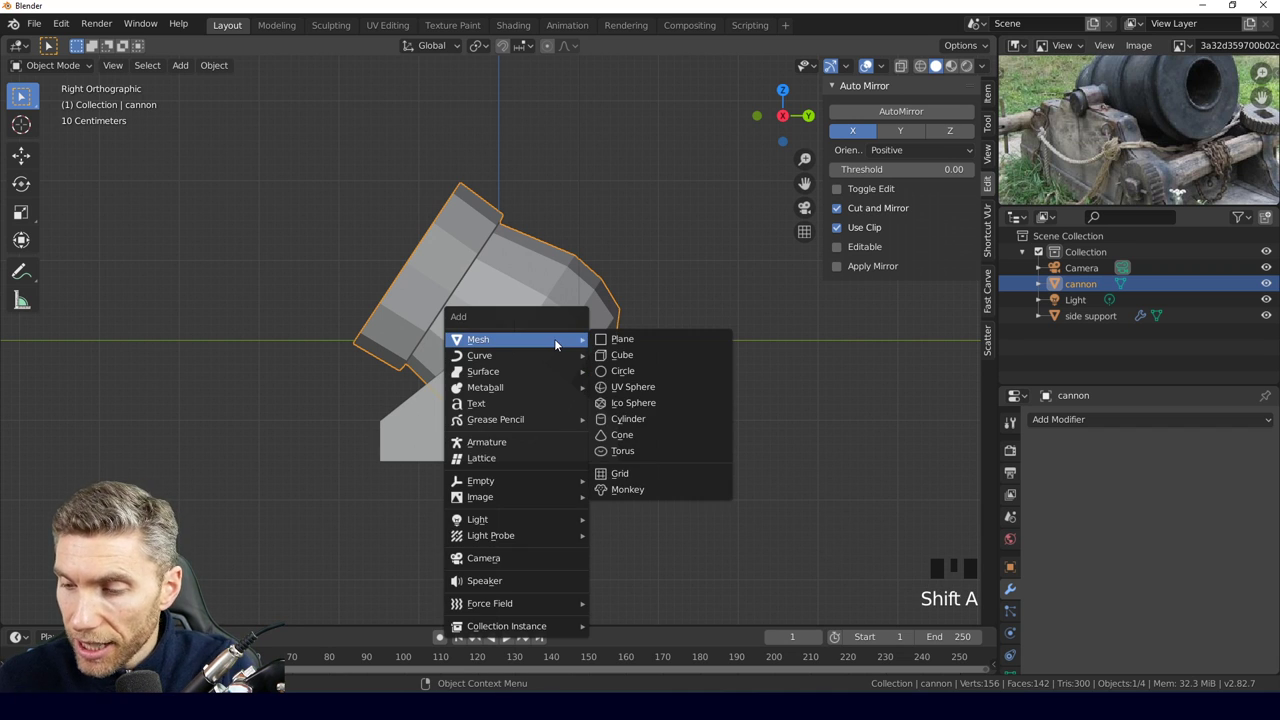
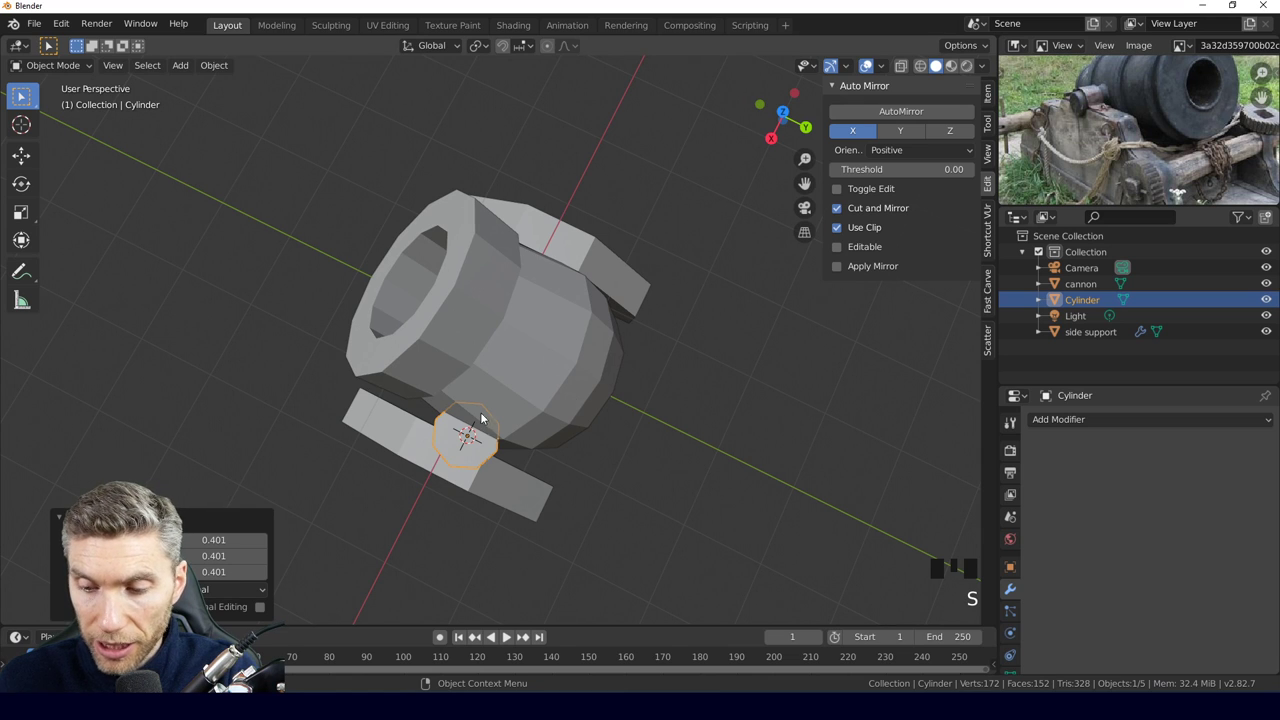
key(ctrl+z)
key(ctrl+z)
middle_click(527, 447)
key(shift+a)
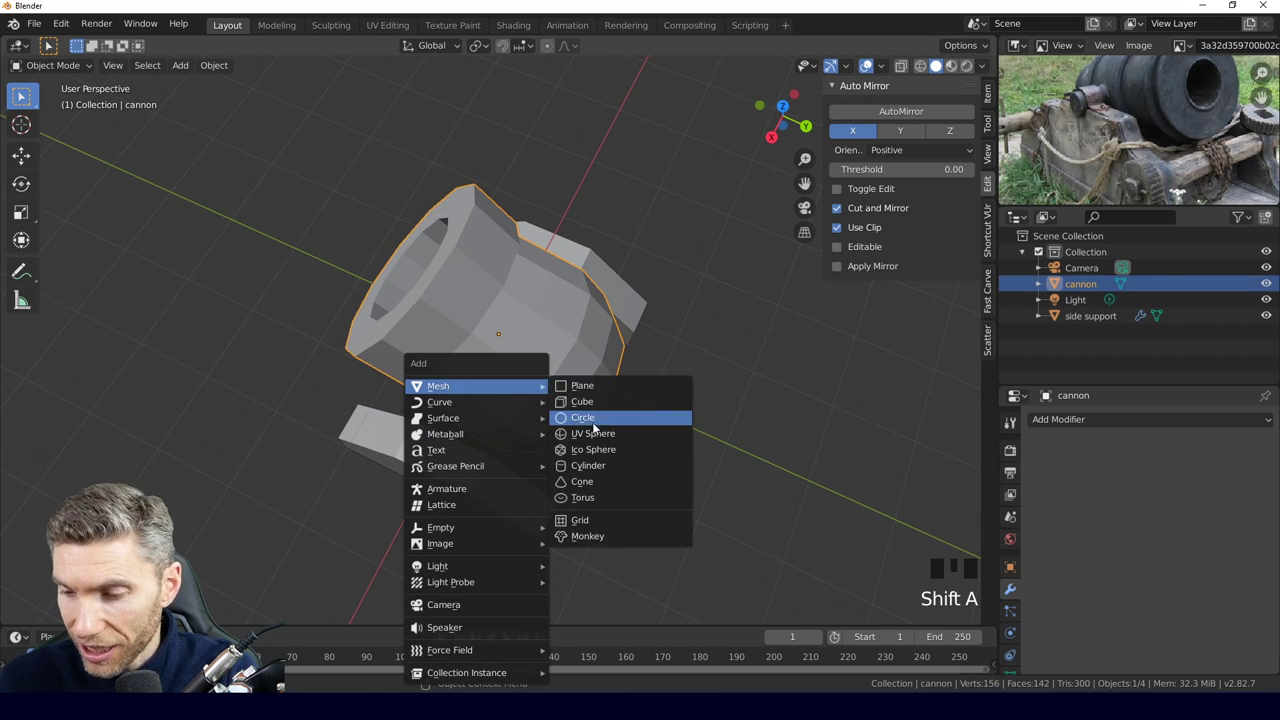
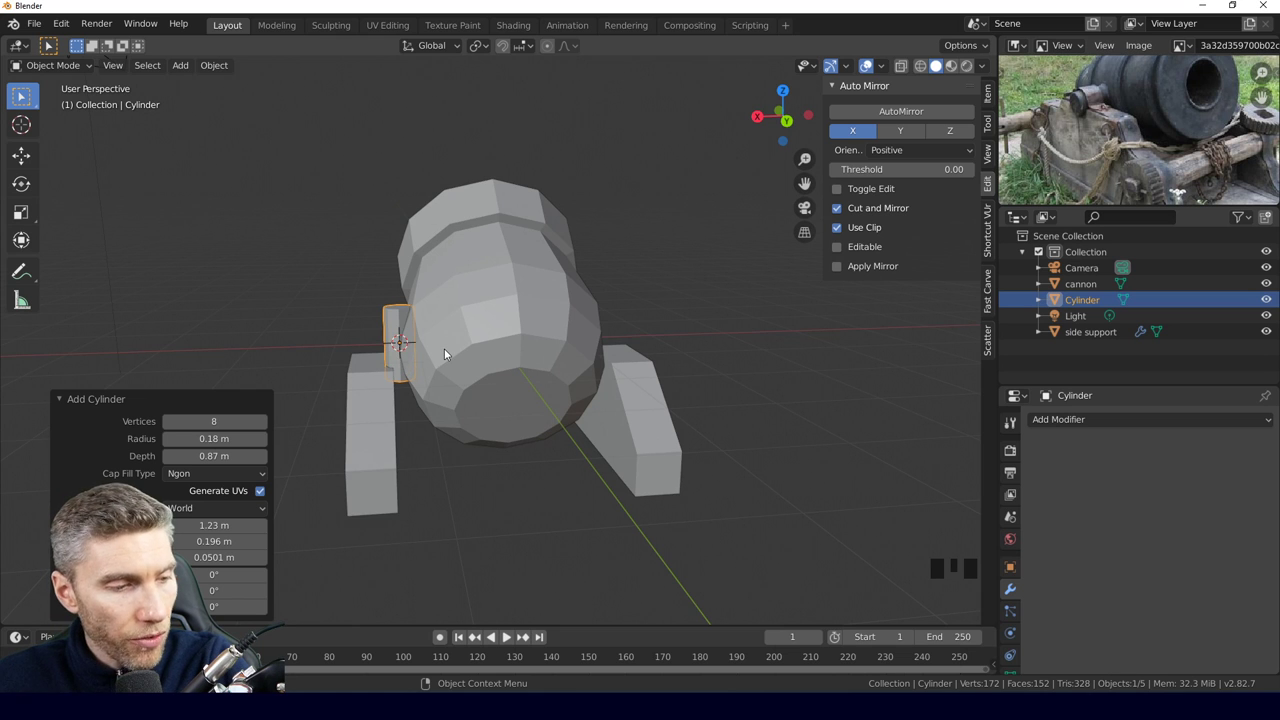
scroll(up, 3)
drag(422, 437, 590, 381)
scroll(down, 3)
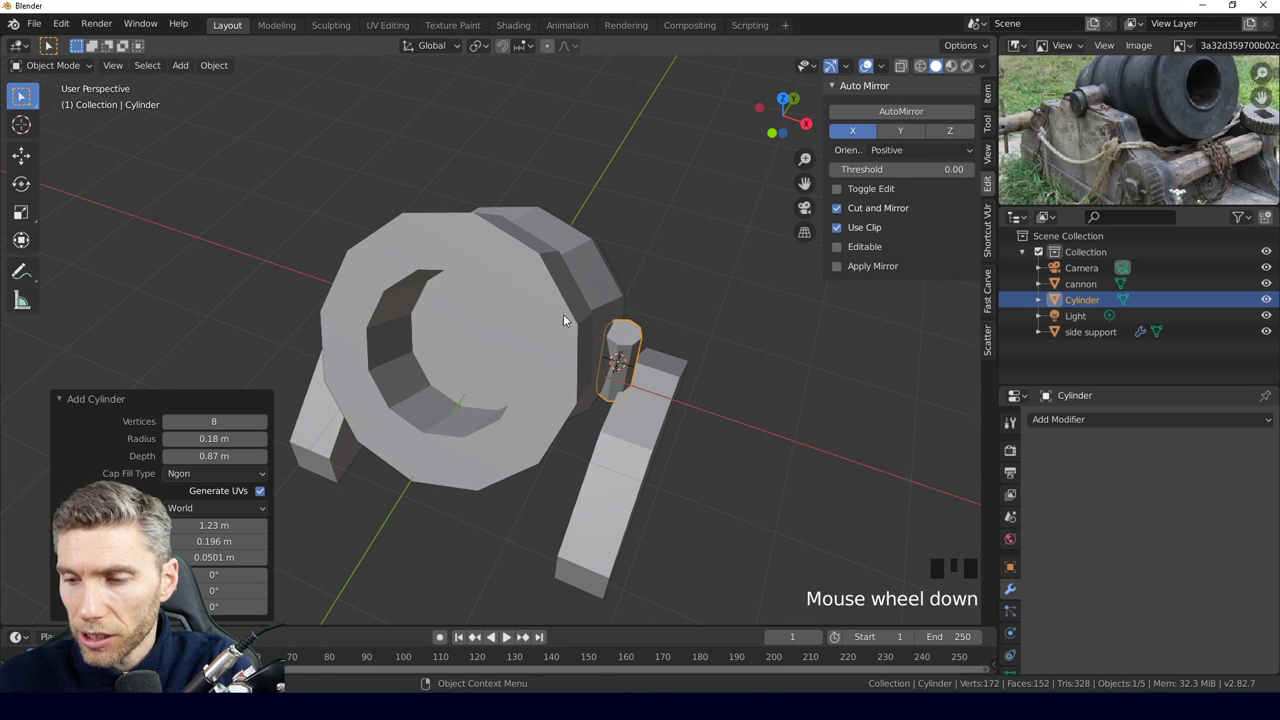
drag(580, 441, 503, 456)
scroll(up, 3)
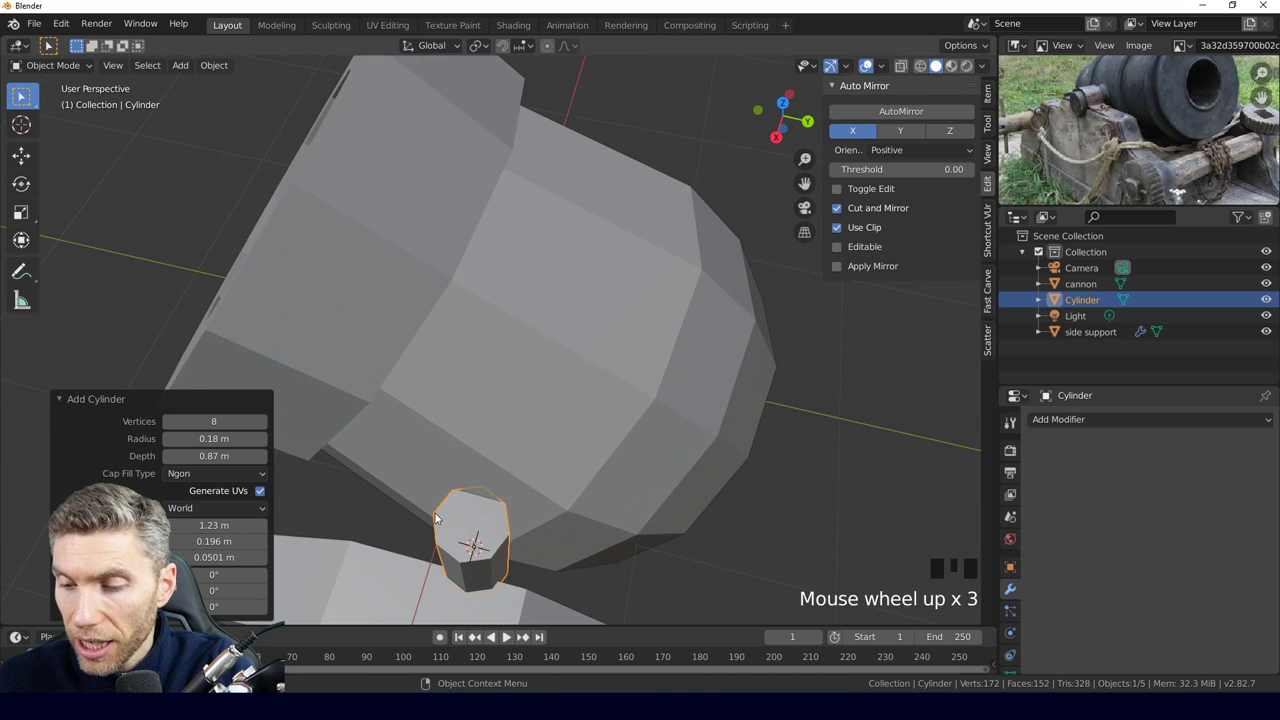
drag(503, 540, 475, 541)
scroll(down, 3)
Rotate the axle cylinder 90° about Y to lie crosswise and select it together with the barrel.
key(r)
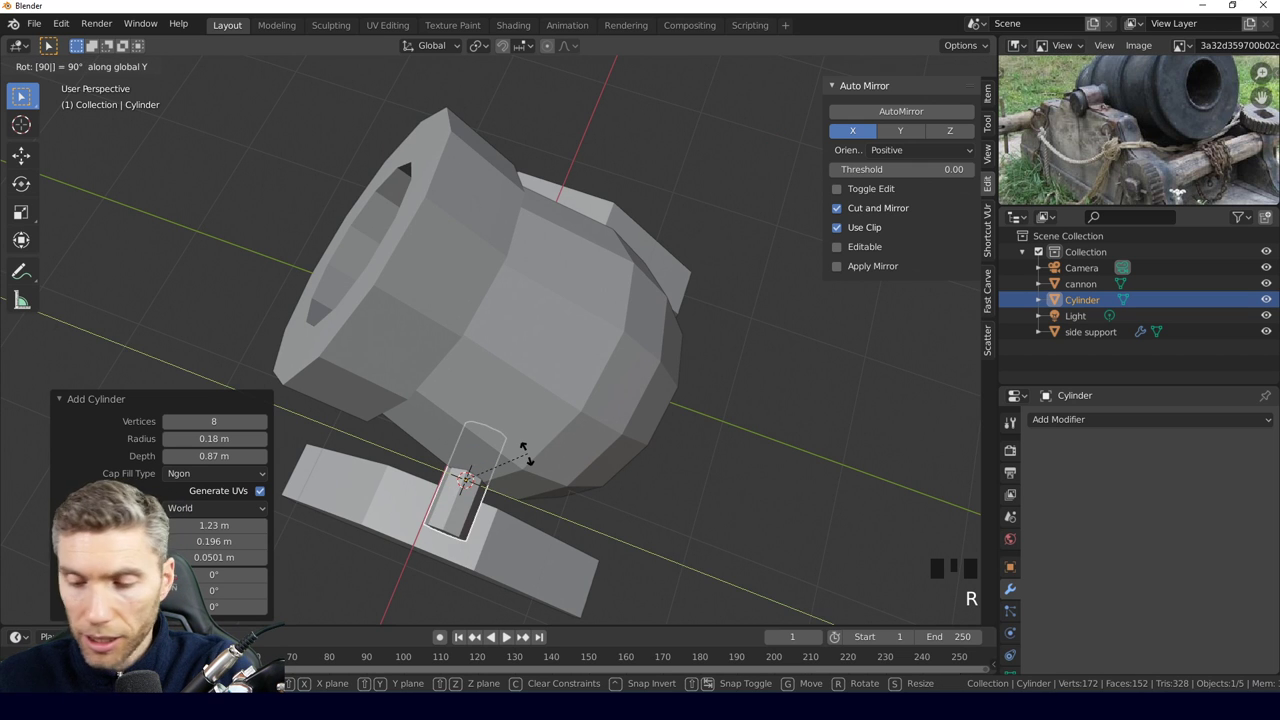
drag(500, 509, 569, 302)
click(569, 302)
Move the barrel and axle down about 0.162 m along Z.
key(g)
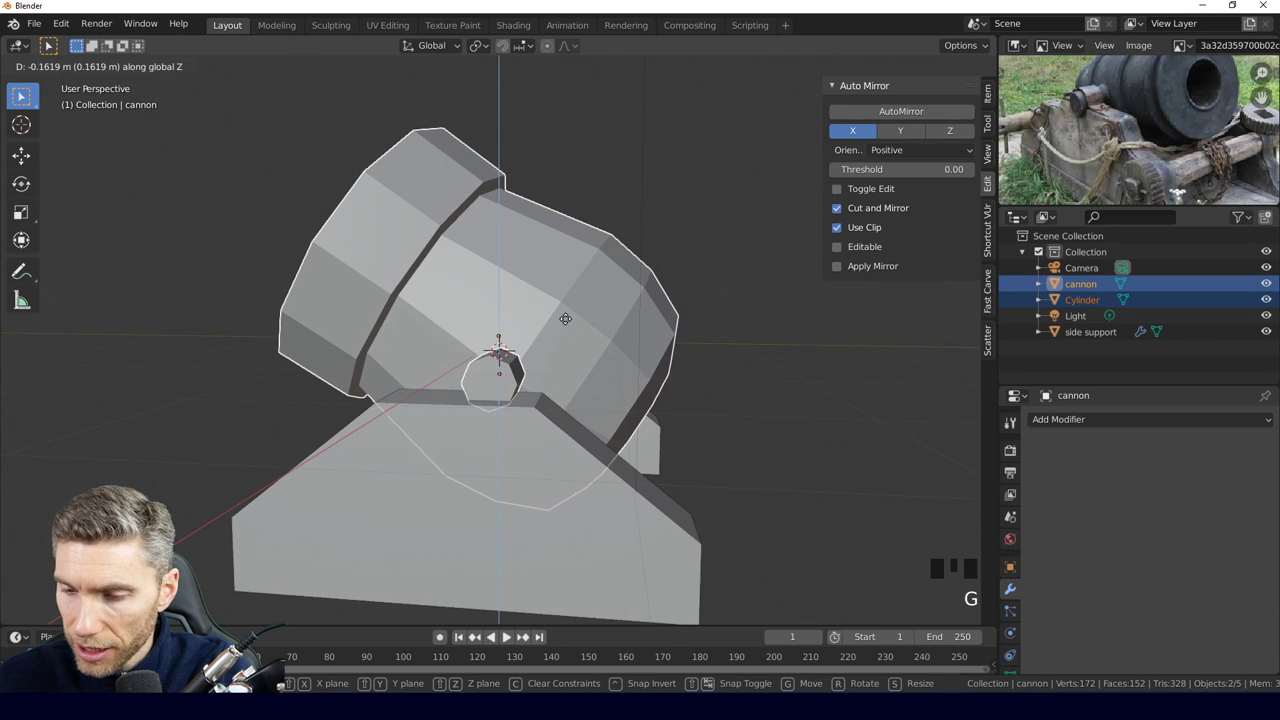
key(g)
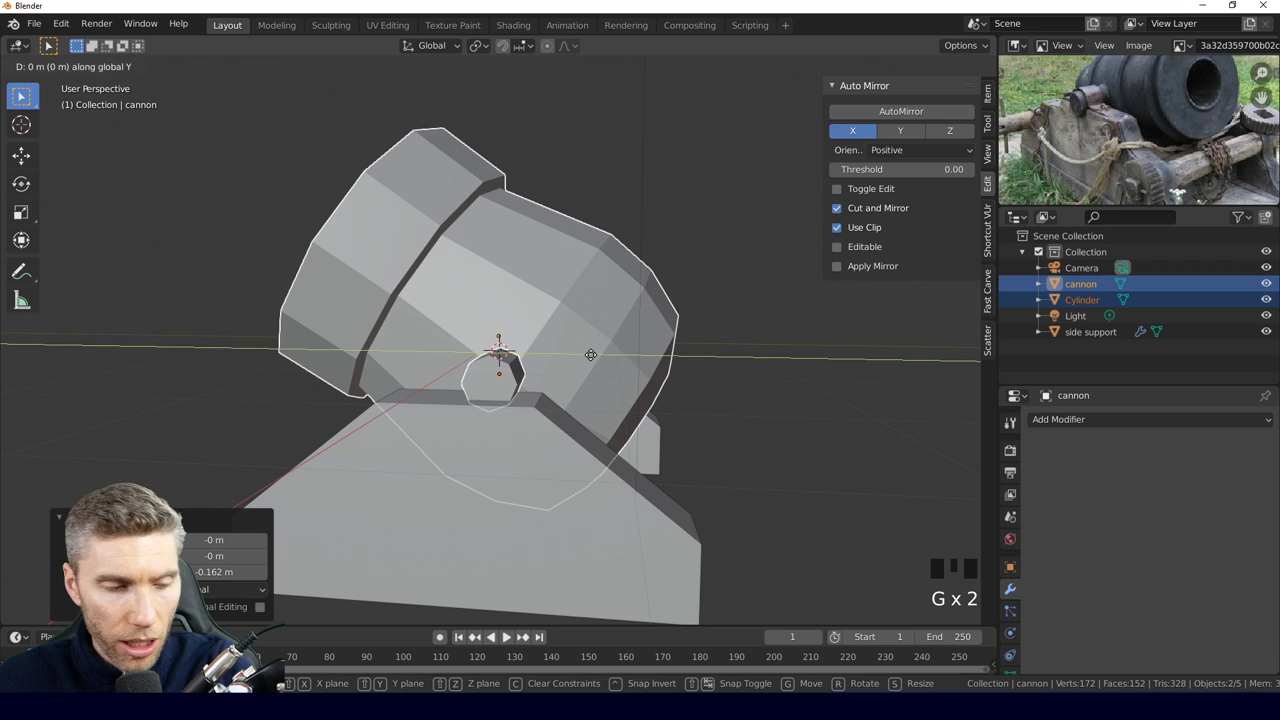
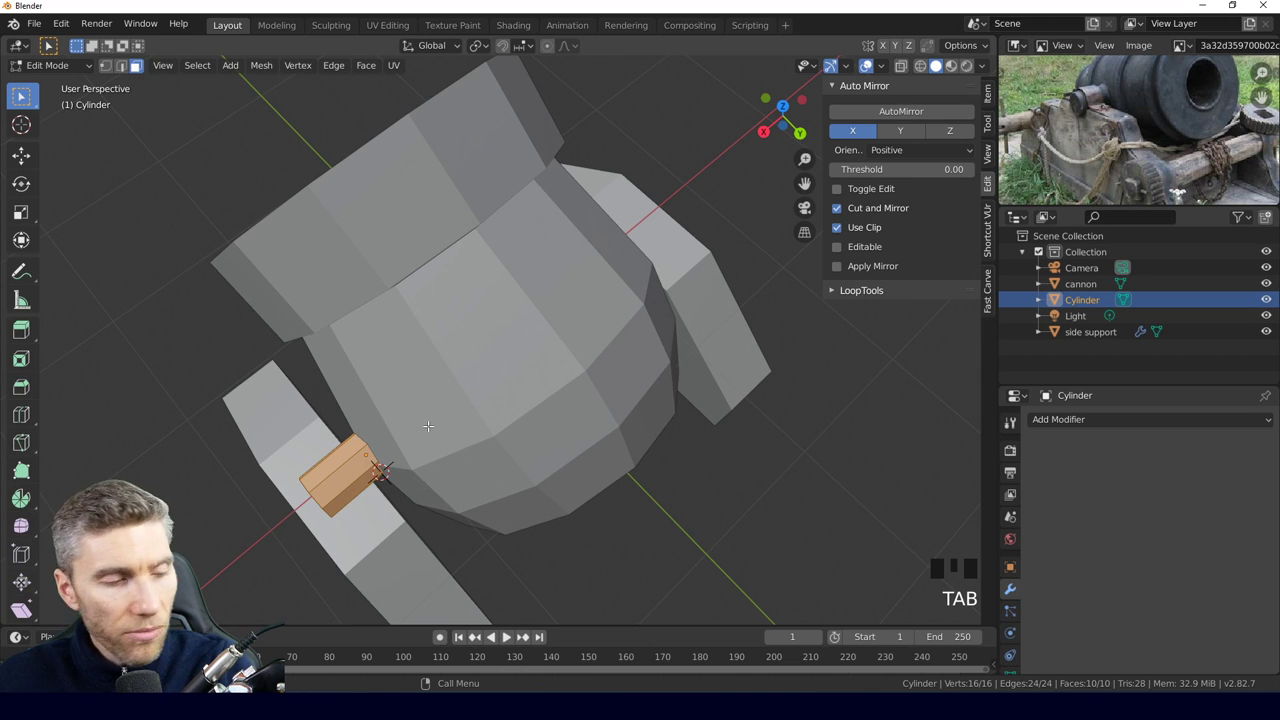
In X-ray view, edge-slide the axle's end loop inward to shorten it to a stub.
key(z)
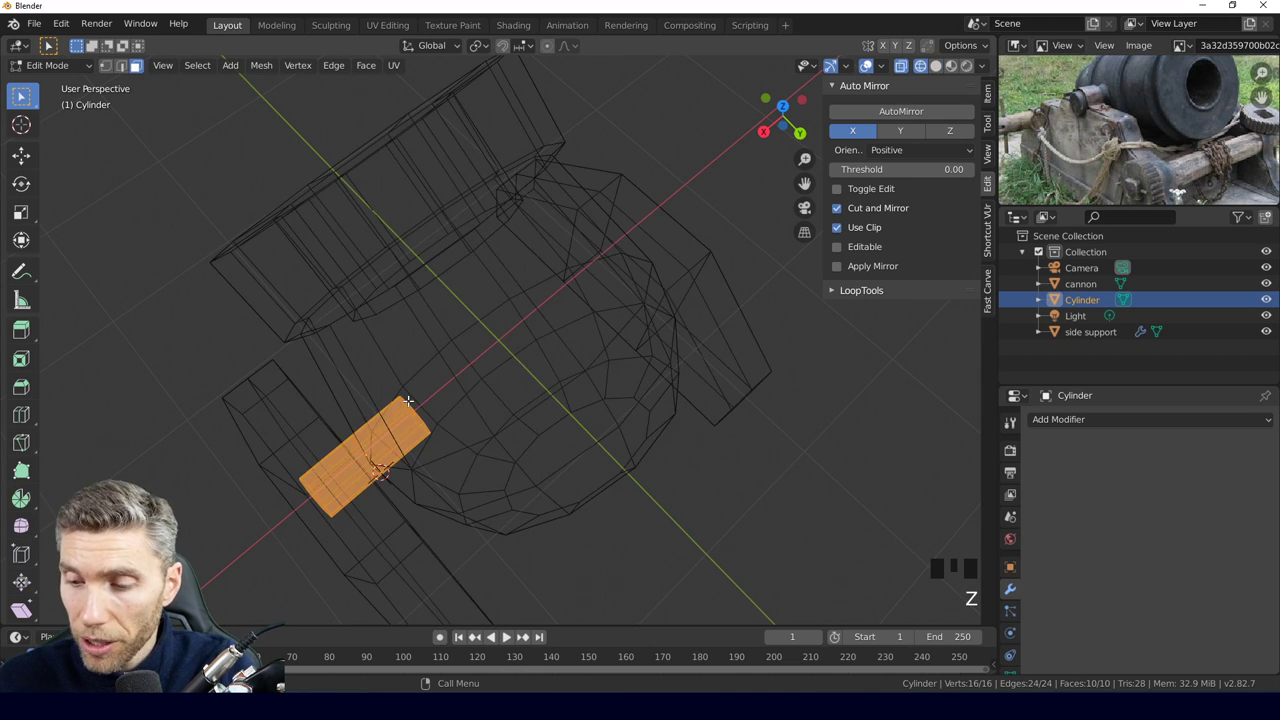
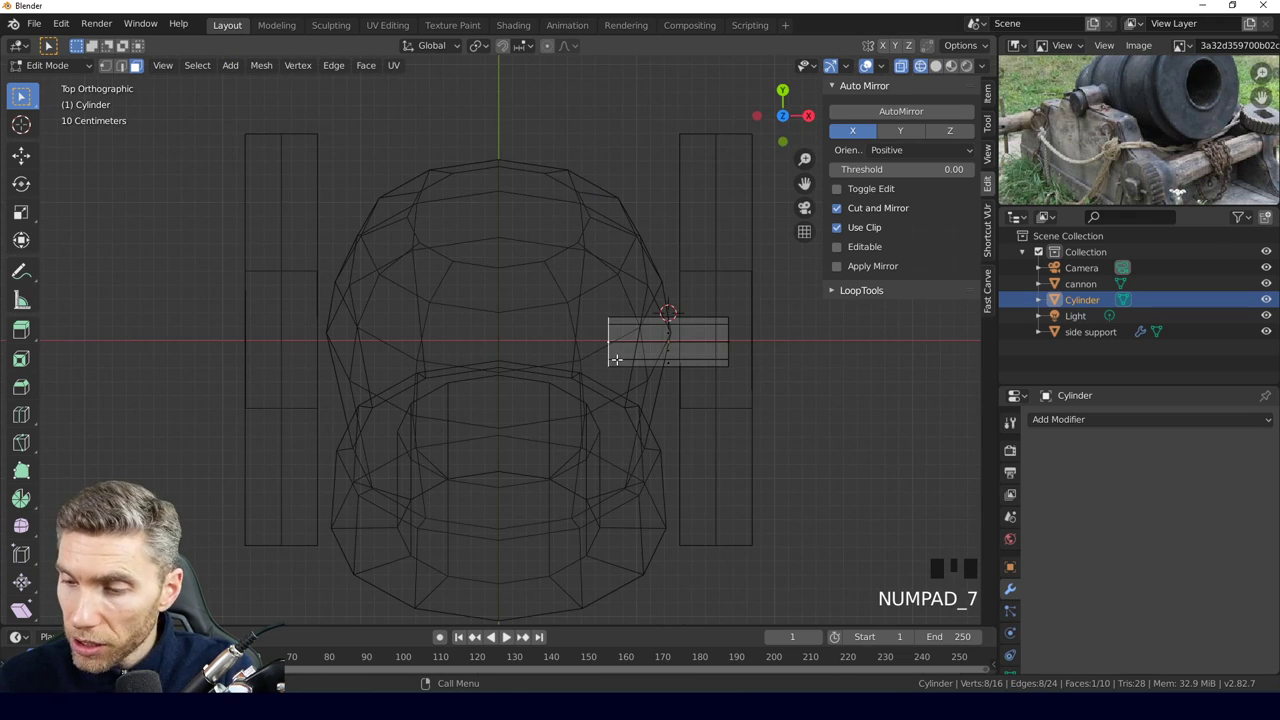
key(g)
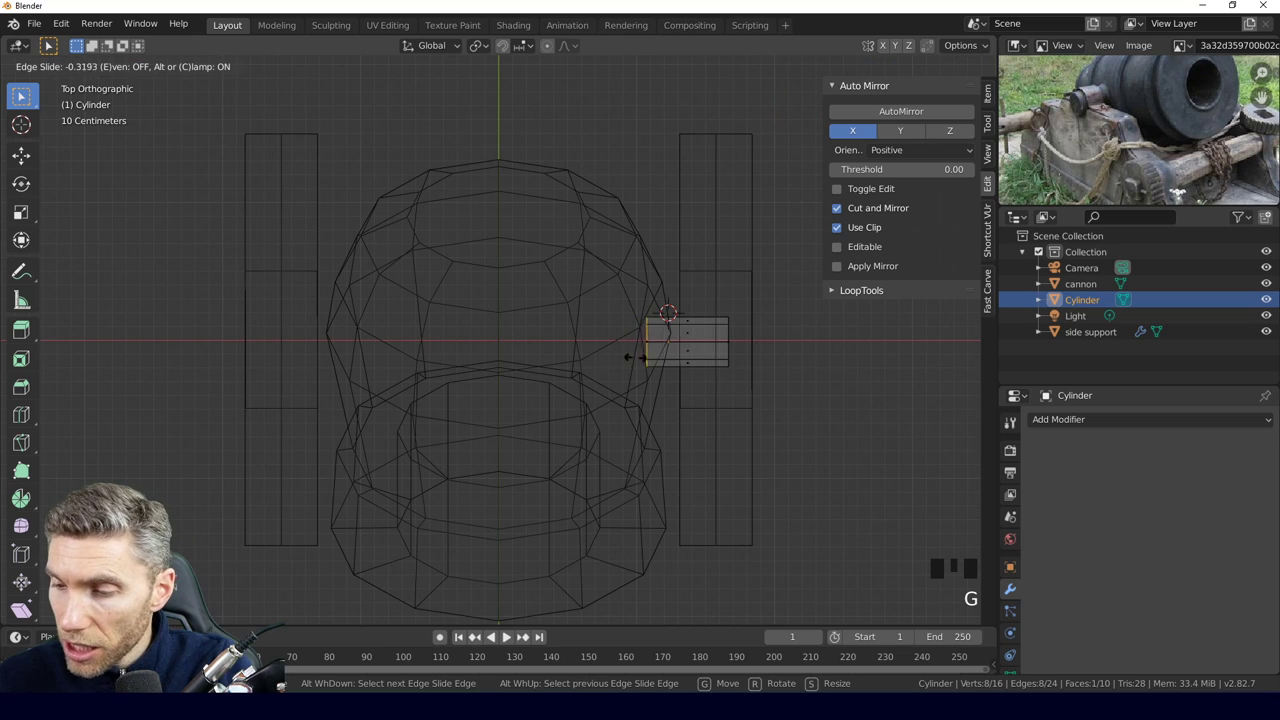
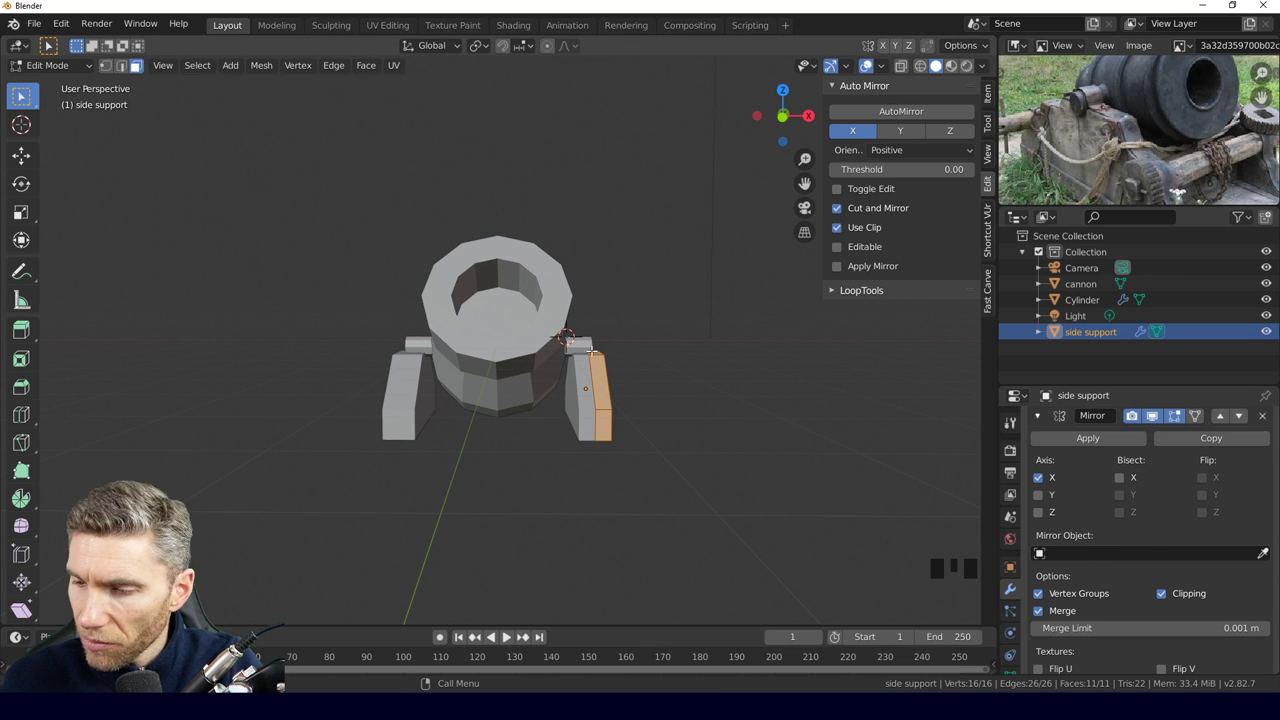
Leave Edit Mode and slide the side supports about 0.13 m inward along X toward the barrel.
key(Tab)
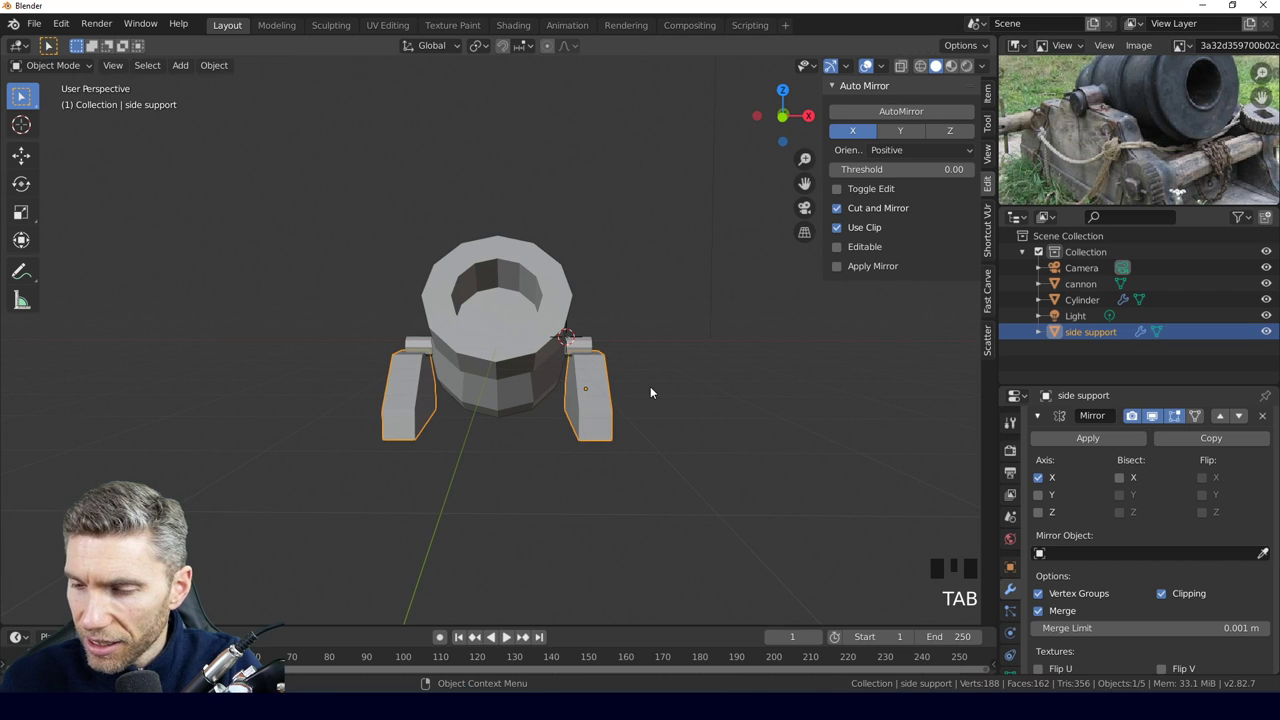
key(g)
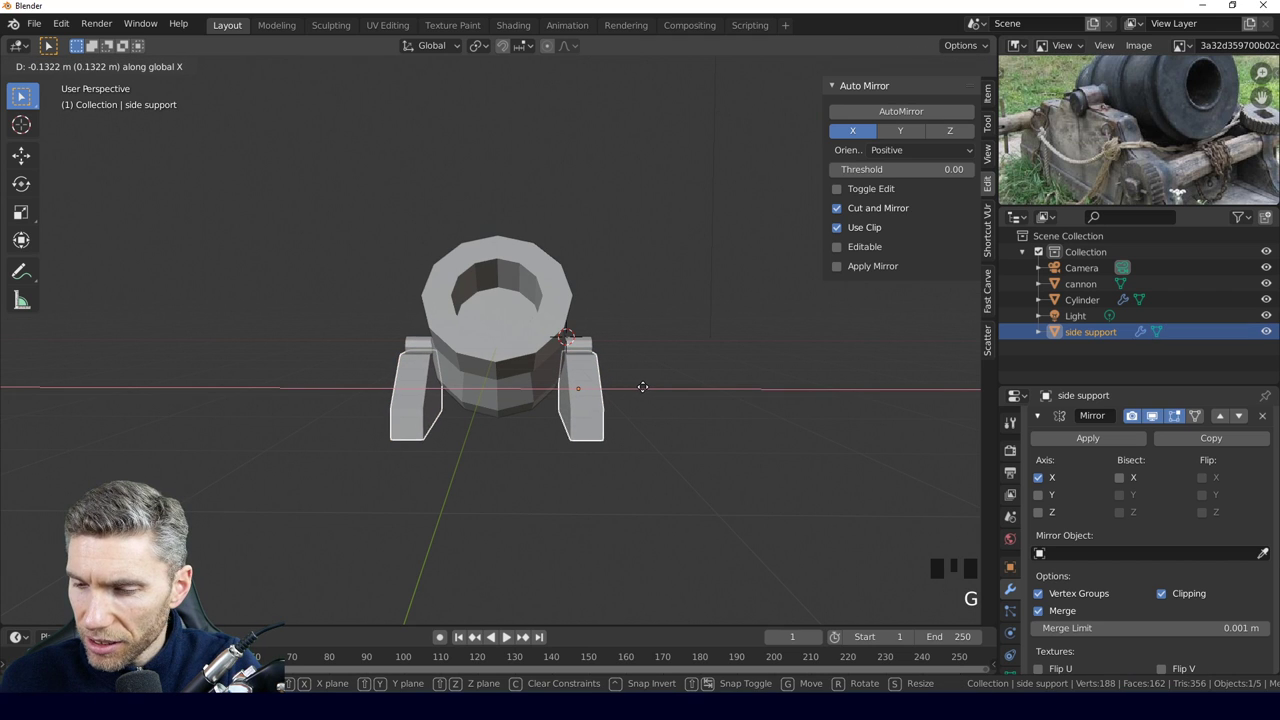
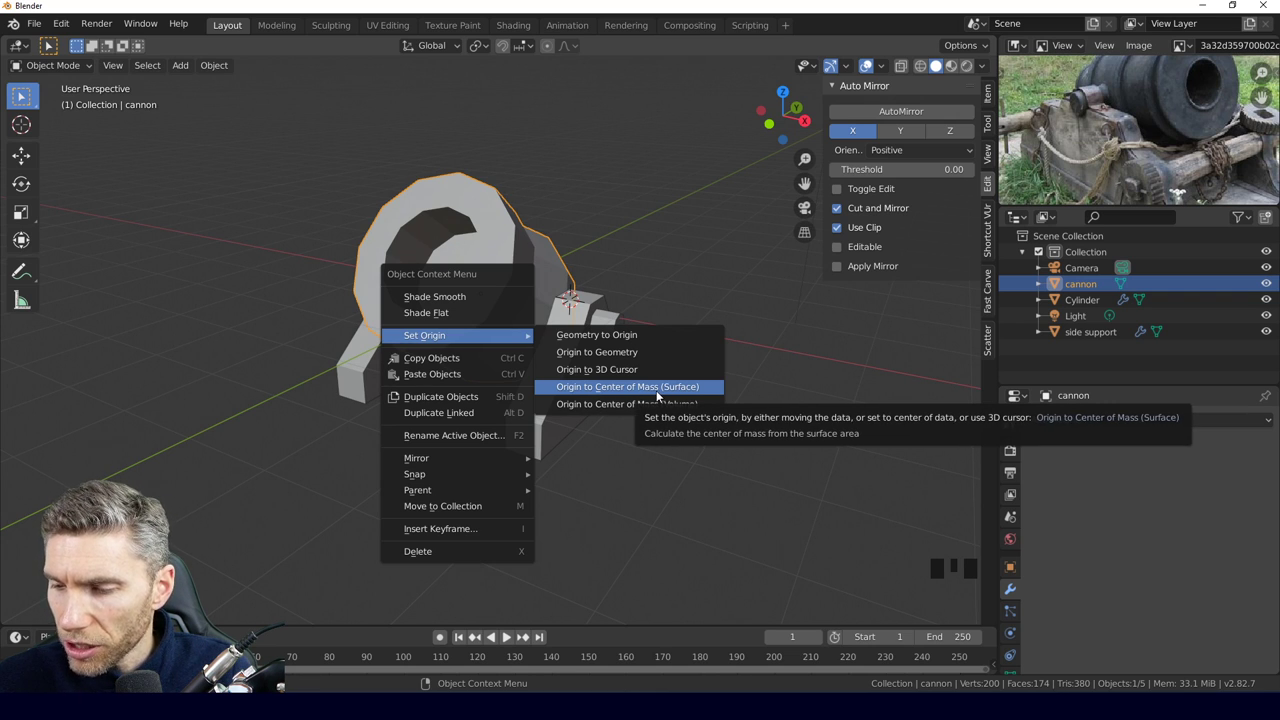
View the cannon from the right side to reset the barrel's origin.
drag(642, 414, 545, 389)
key(KP_3)
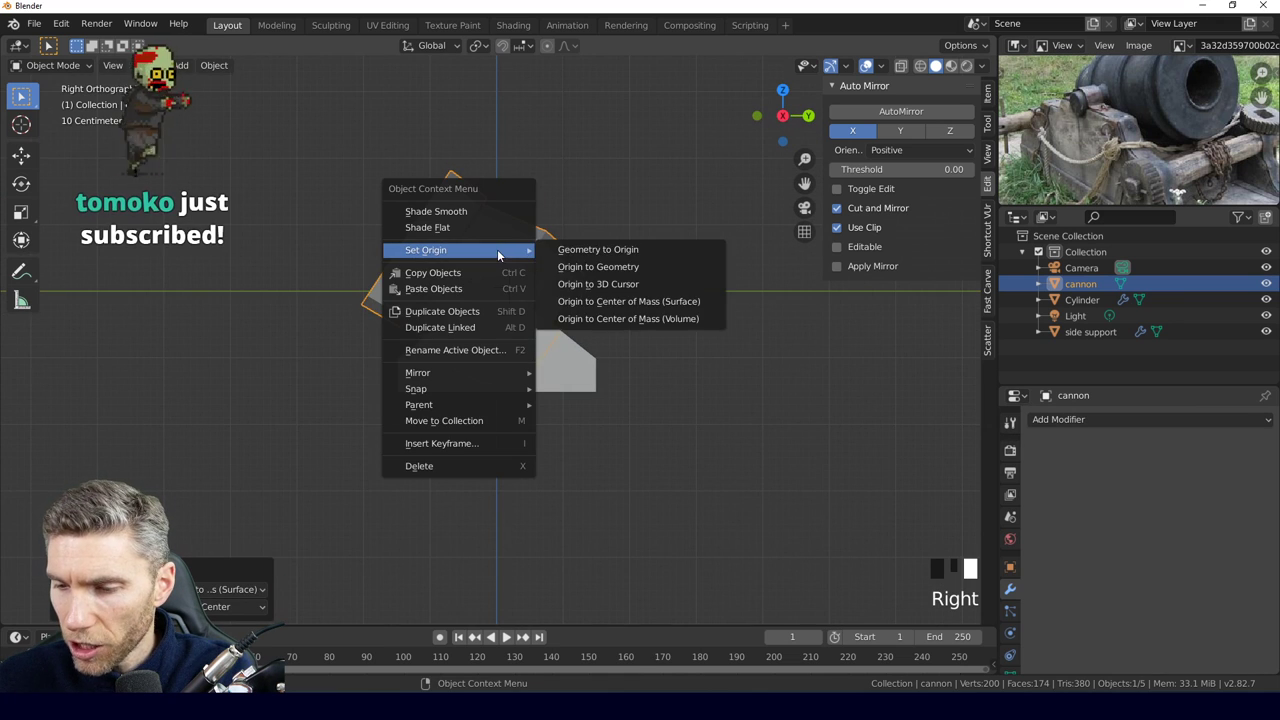
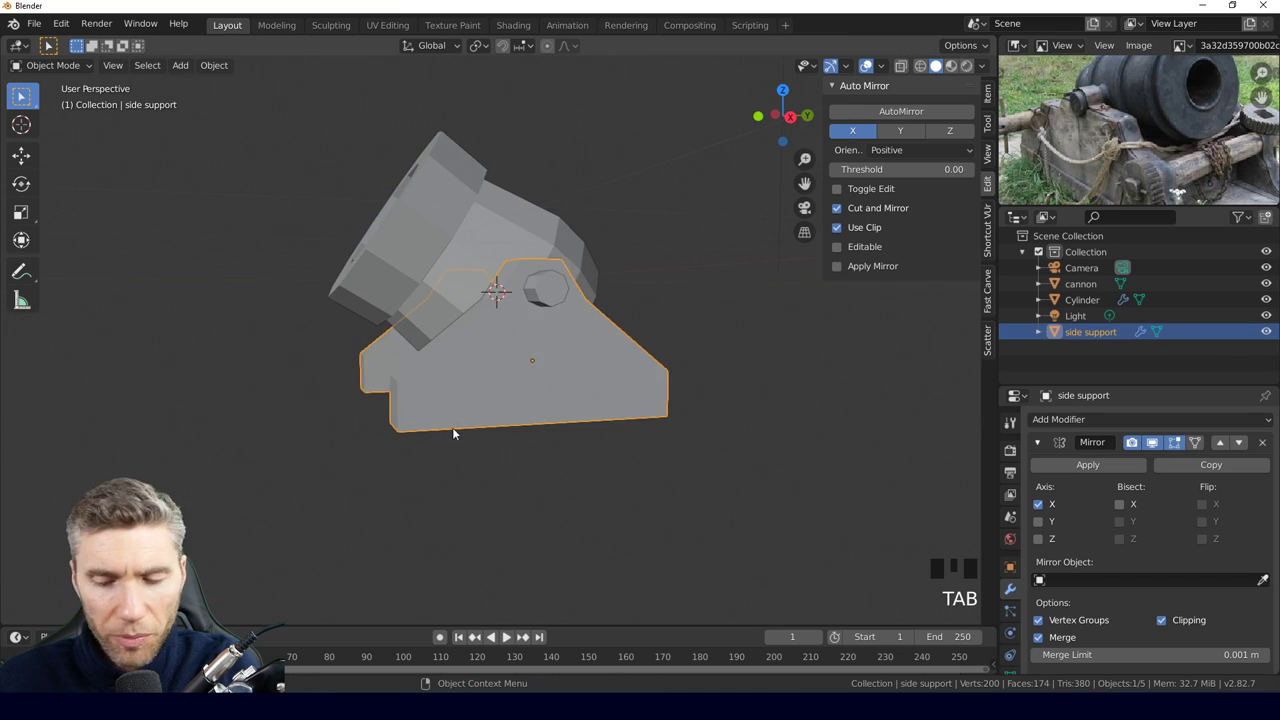
Inspect the bevelled side support from the right side and the front.
drag(432, 432, 434, 417)
key(KP_3)
drag(428, 386, 477, 405)
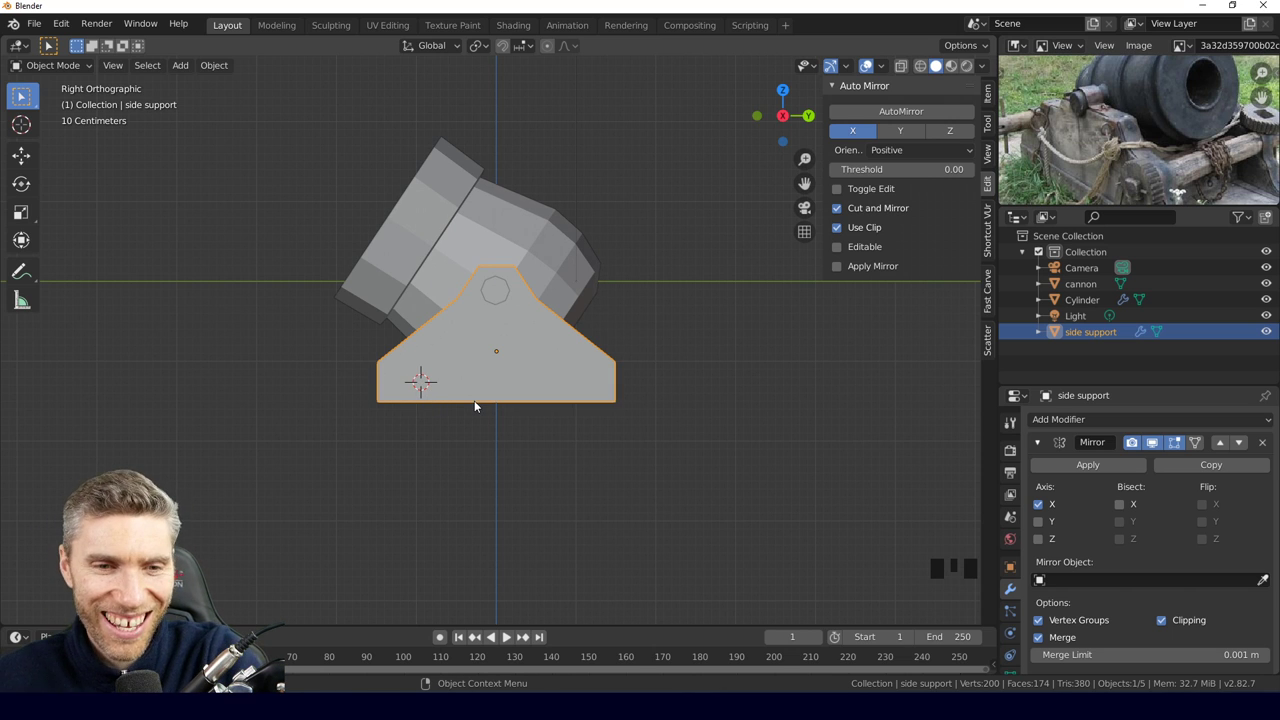
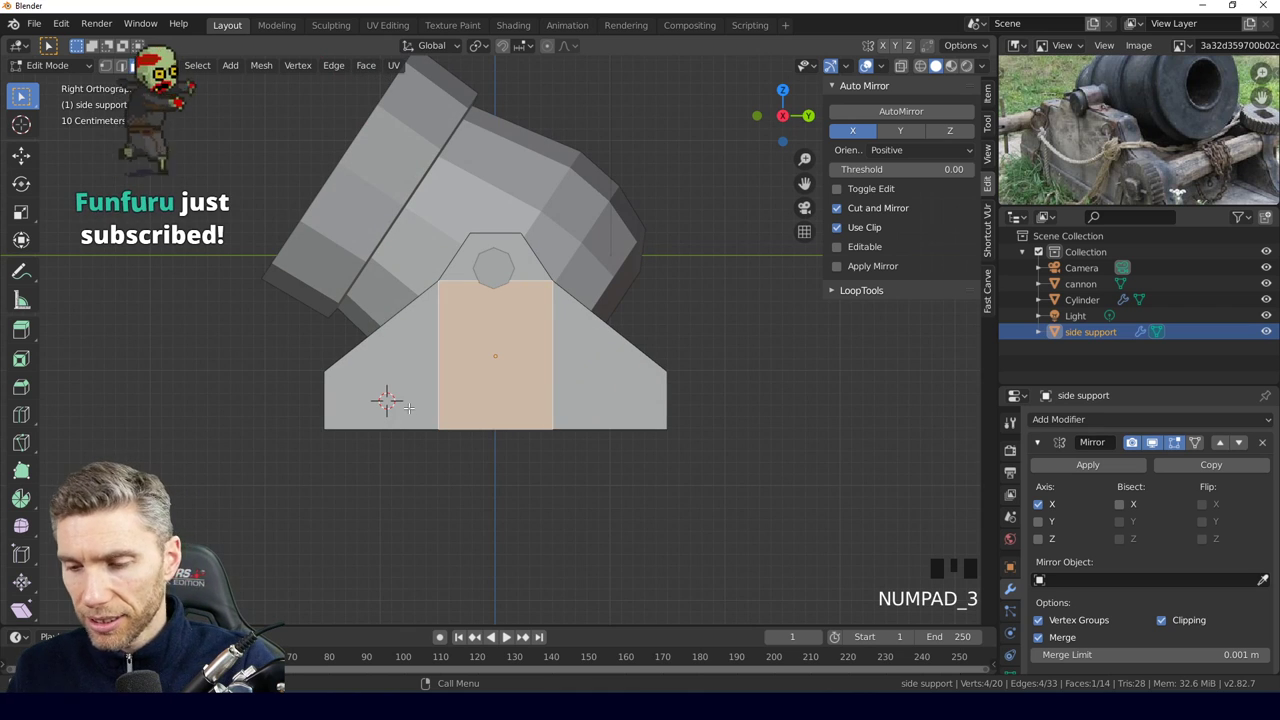
Browse and close the add-mesh list, then return the side support to Object Mode.
key(shift+a)
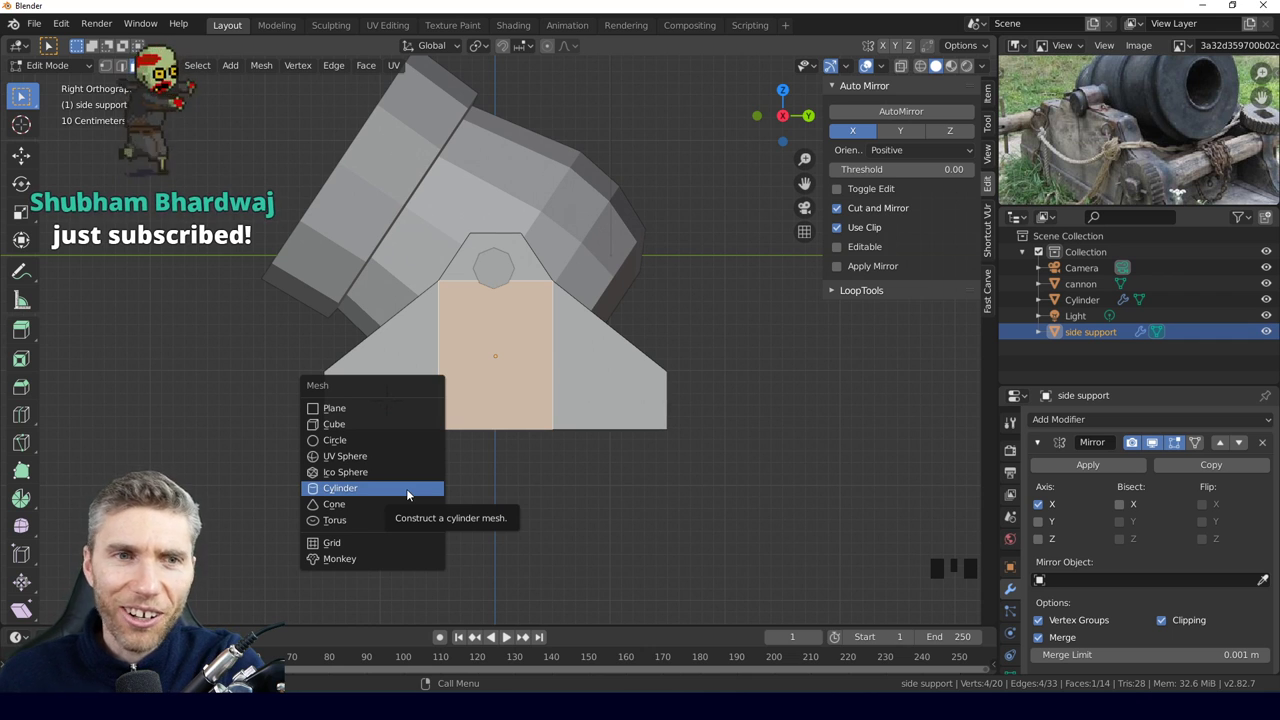
key(Tab)
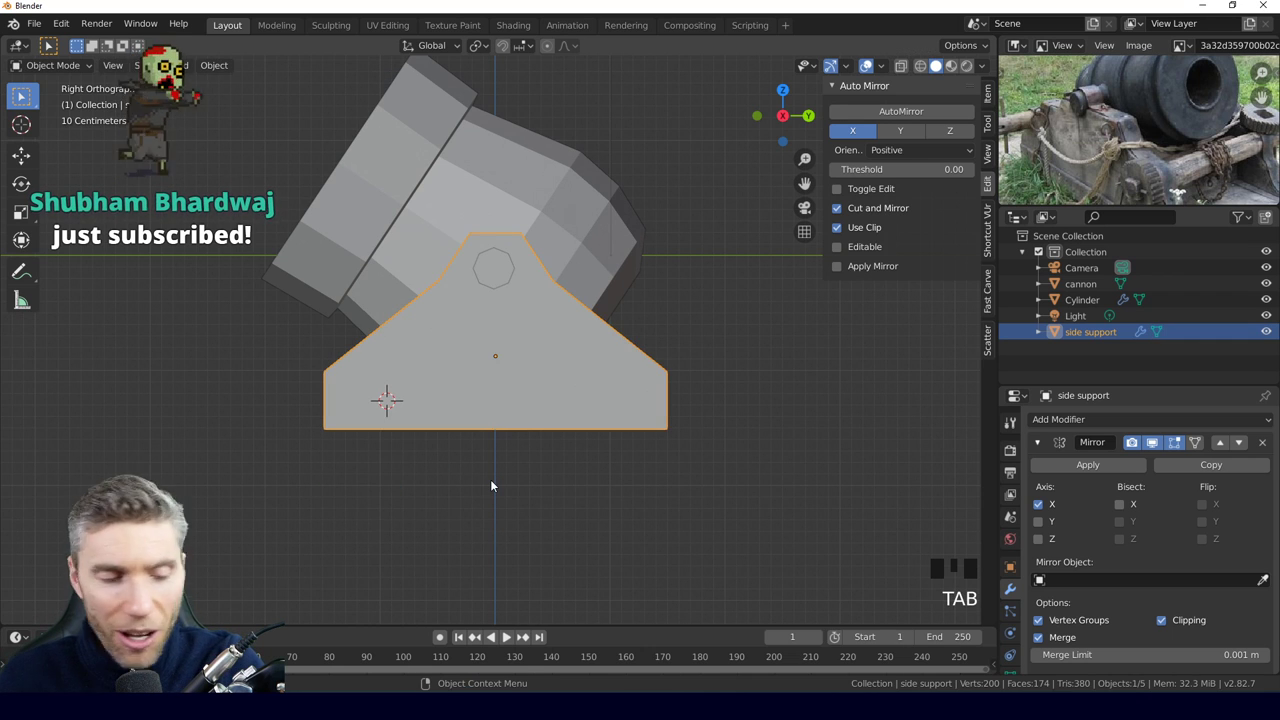
Add a 12-sided cylinder, 0.64 m radius and 0.48 m deep, rotated 90° as a wheel.
key(shift+a)
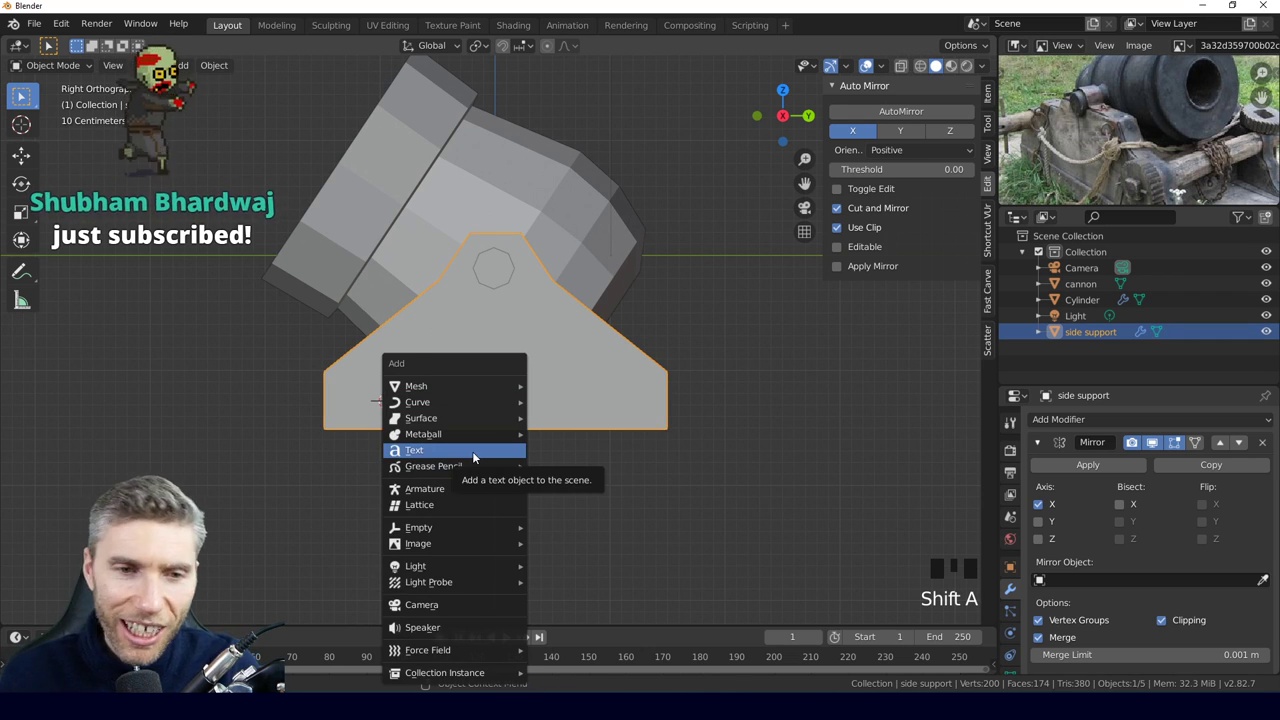
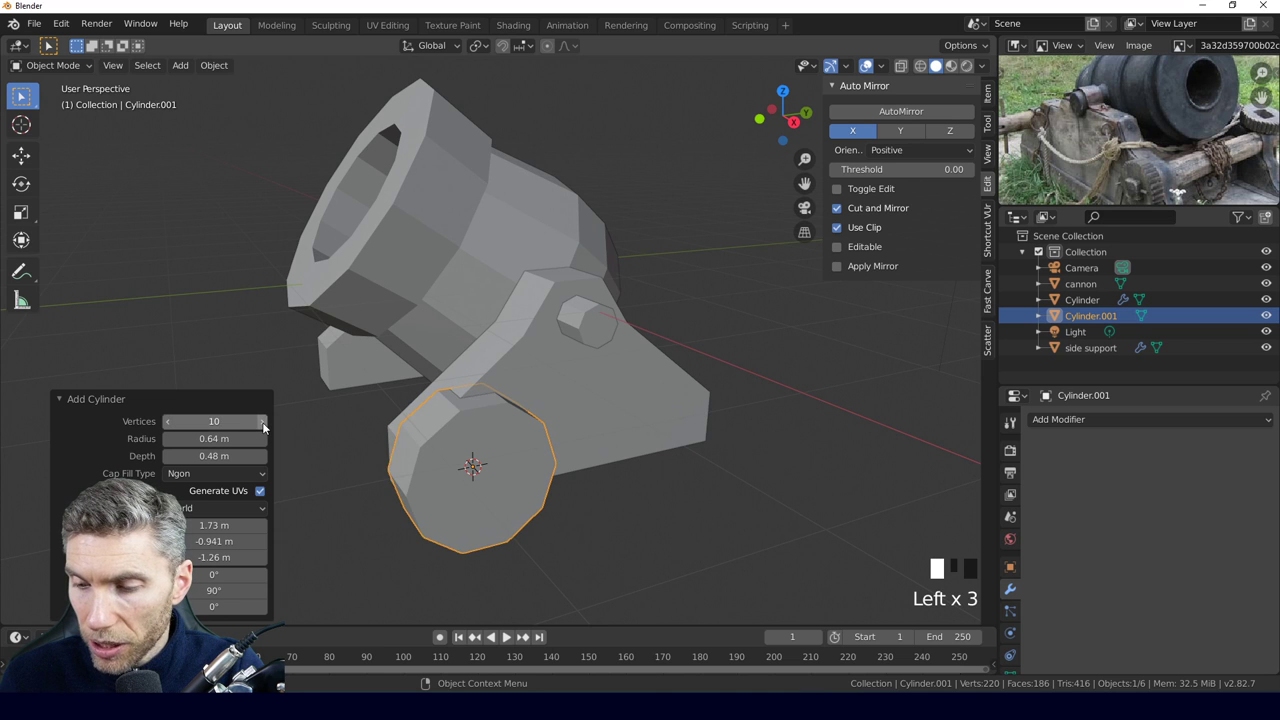
Move Cylinder.001 0.269 m along X to sit just outside the side support.
drag(601, 516, 695, 502)
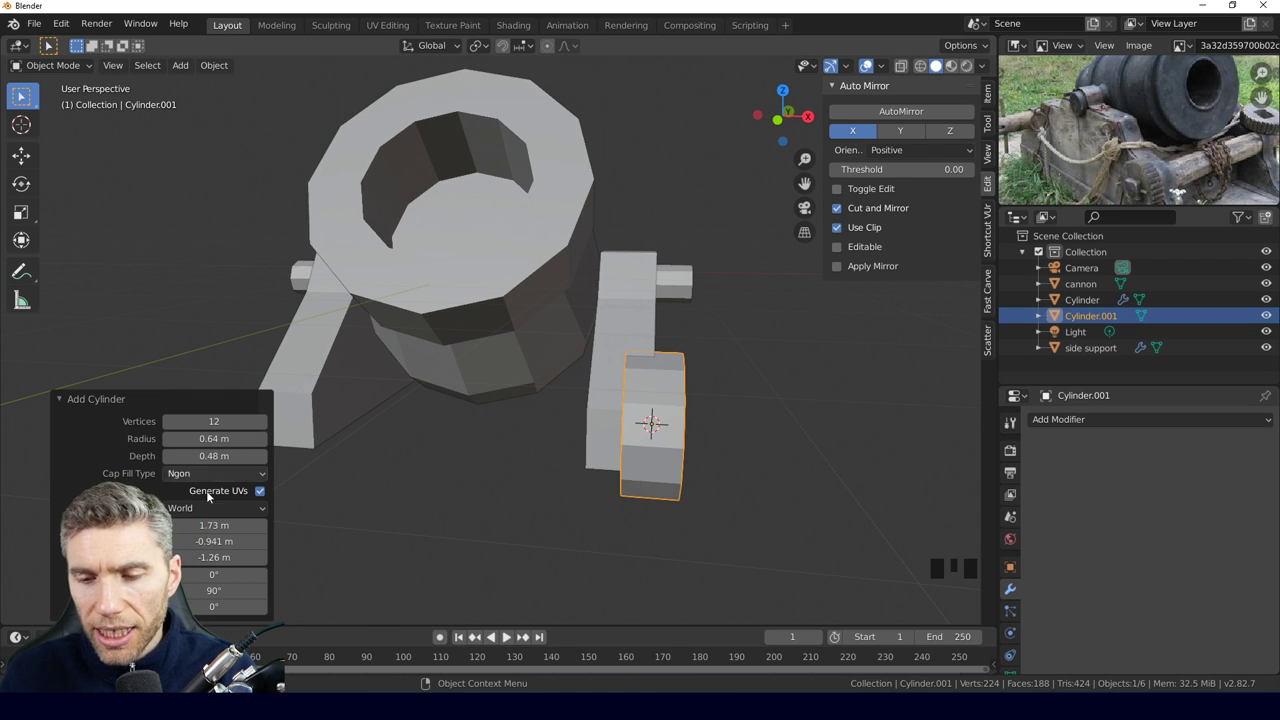
drag(749, 426, 679, 422)
key(g)
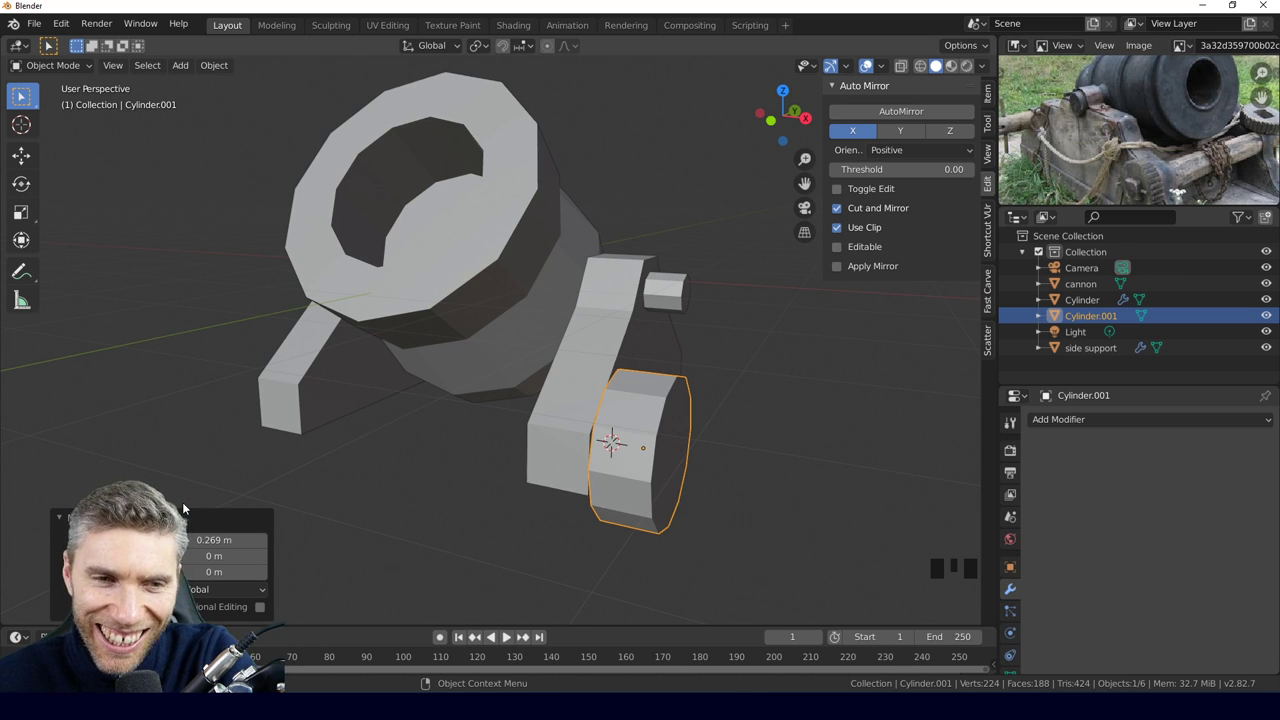
drag(668, 475, 677, 474)
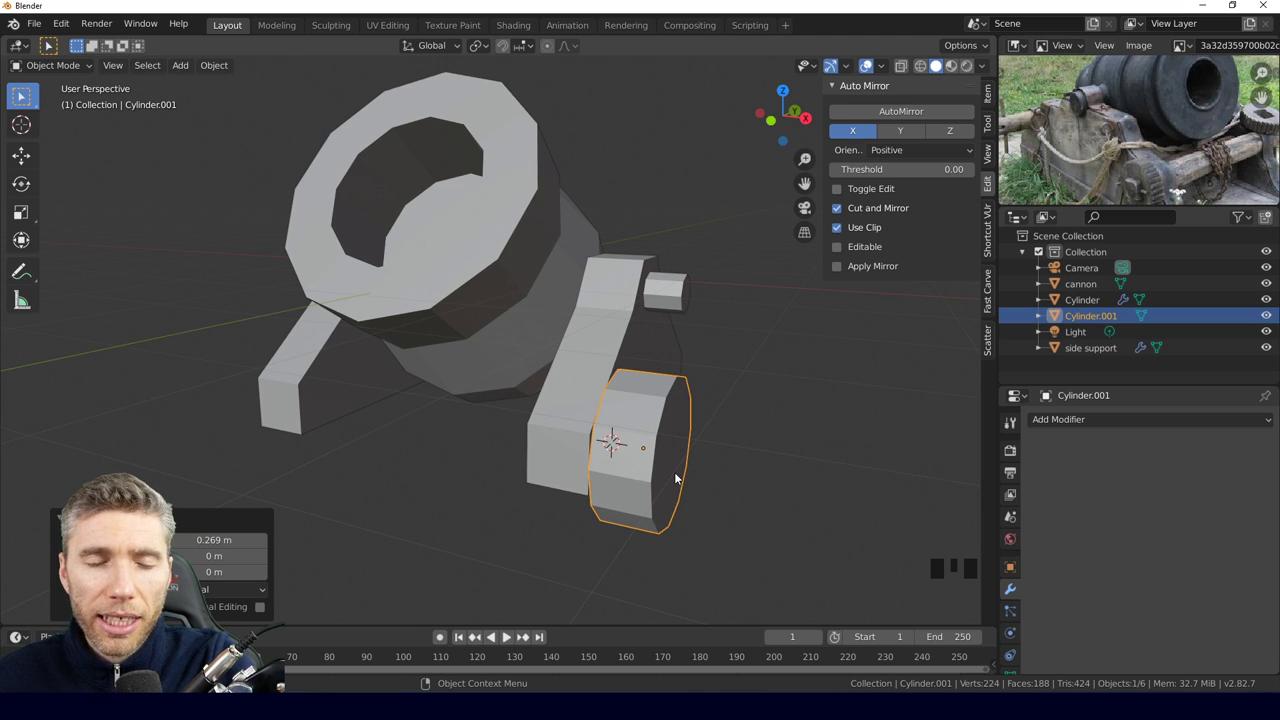
drag(709, 489, 719, 493)
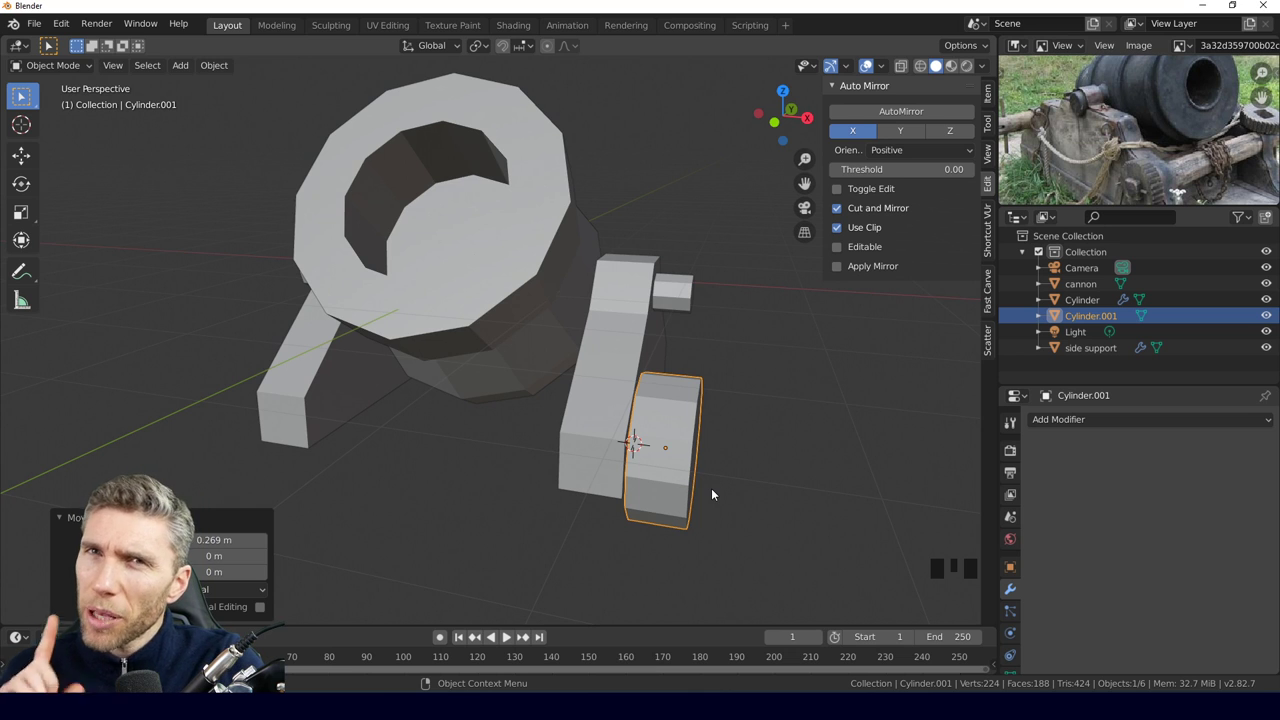
Make a linked duplicate of the wheel cylinder and place it at the other end of the support in side view.
middle_click(624, 473)
key(KP_3)
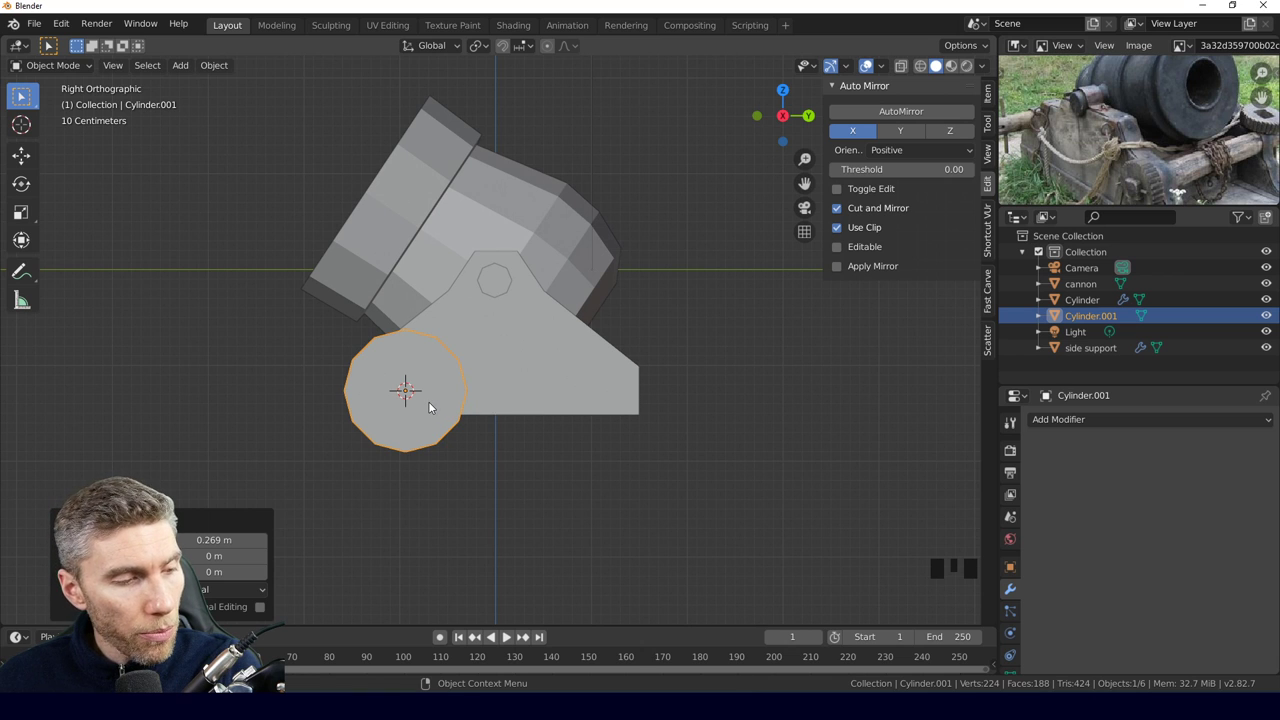
key(alt+d)
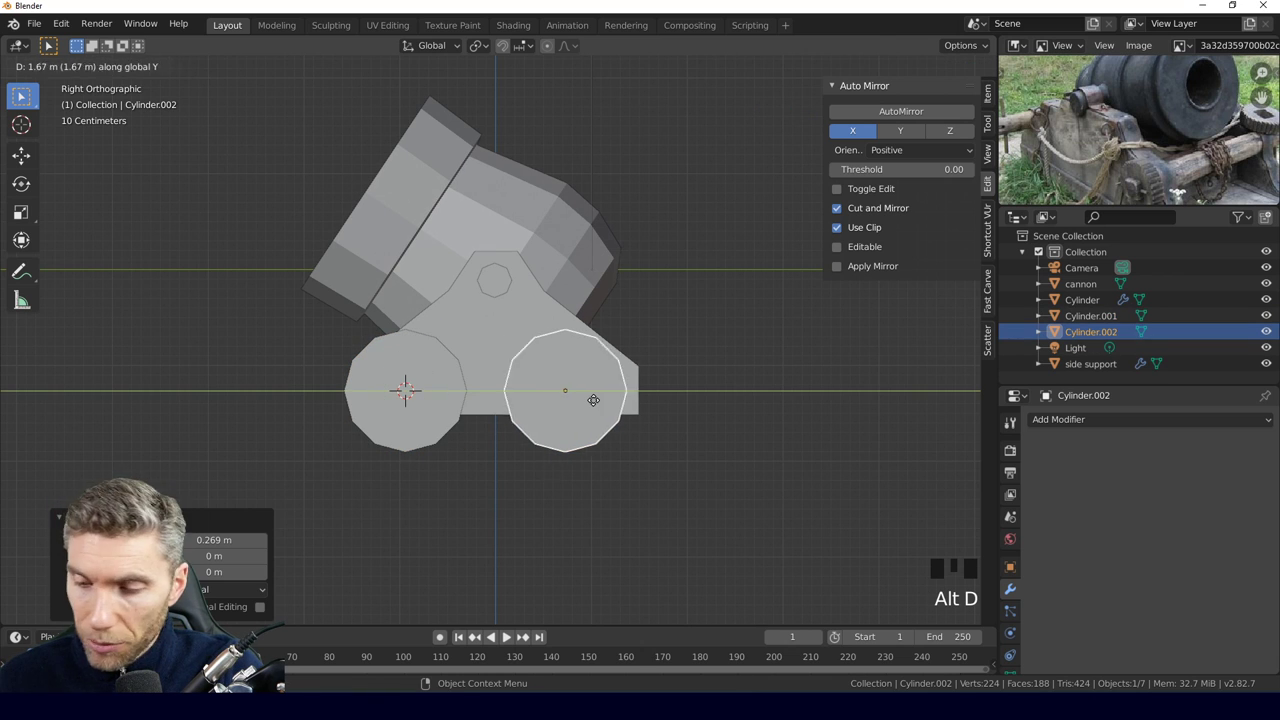
drag(487, 441, 573, 455)
scroll(down, 3)
middle_click(587, 474)
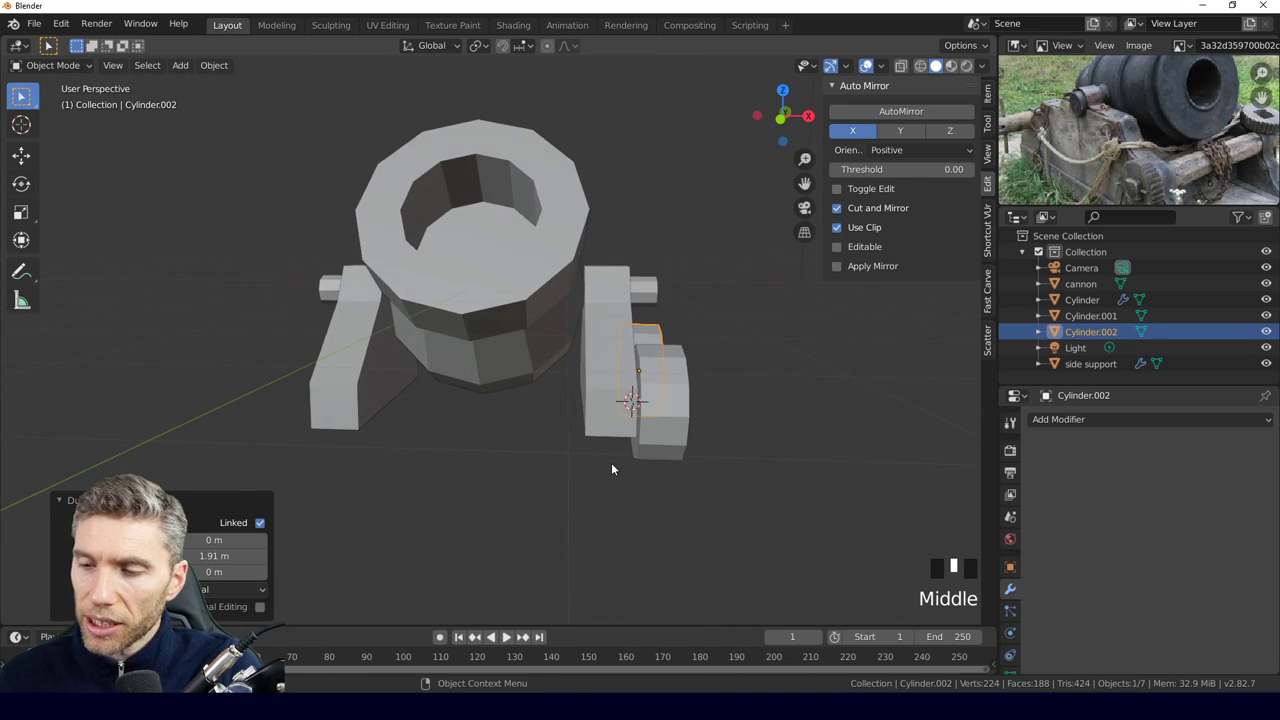
Lower the duplicate wheel beside the support, about 1.91 m along Y behind the first wheel.
scroll(down, 3)
drag(617, 466, 619, 419)
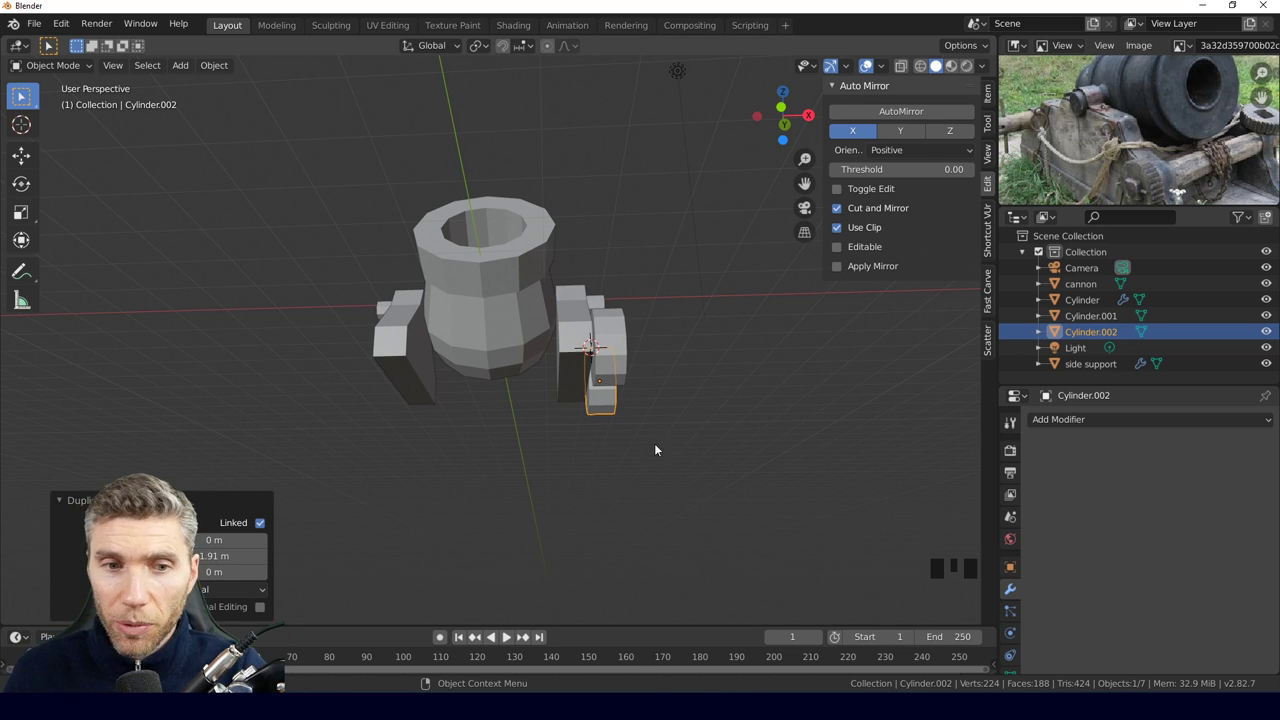
drag(658, 445, 576, 440)
scroll(up, 3)
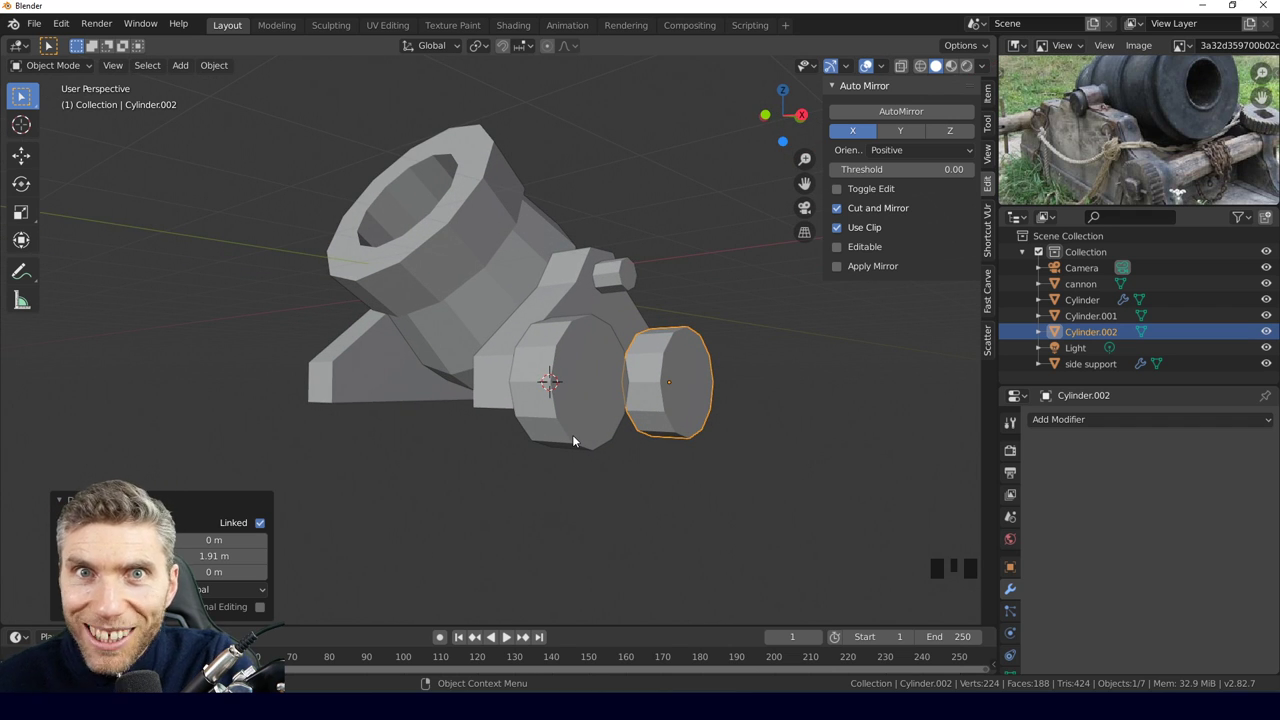
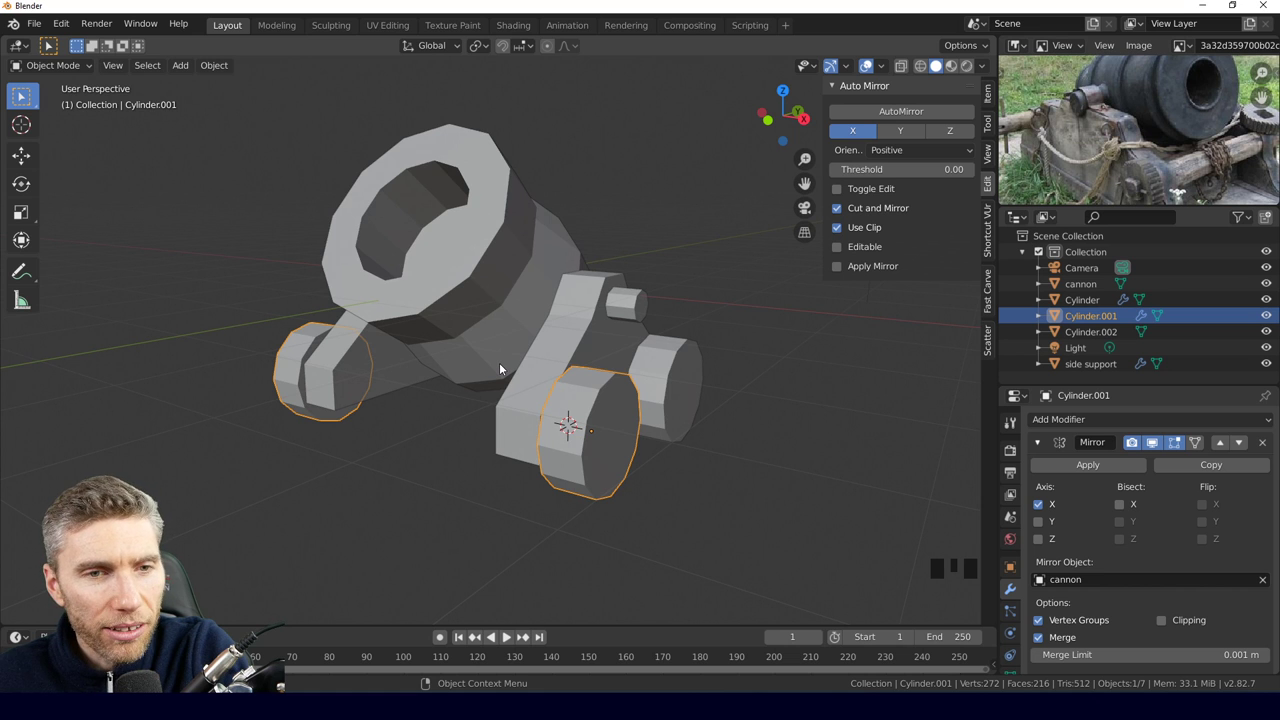
Select the rear wheel Cylinder.002 together with the mirrored front wheel Cylinder.001.
drag(489, 365, 666, 369)
click(666, 369)
drag(484, 438, 283, 379)
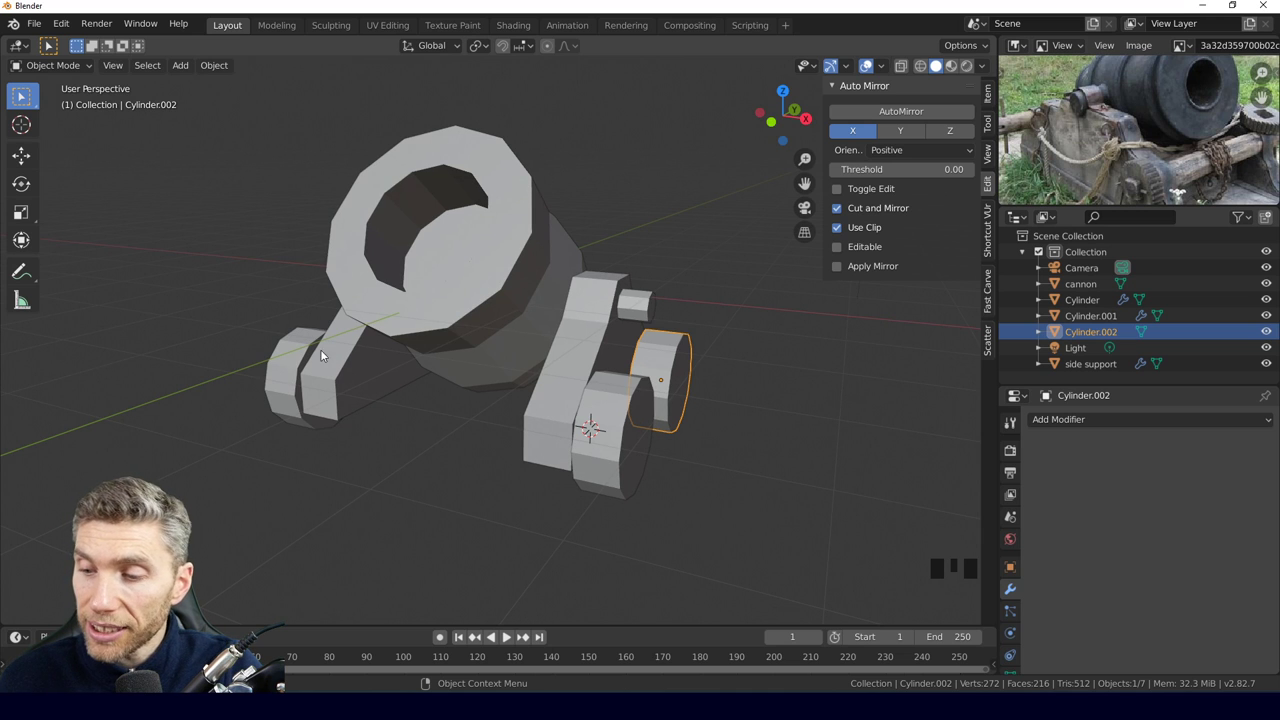
drag(686, 465, 606, 445)
drag(606, 445, 606, 445)
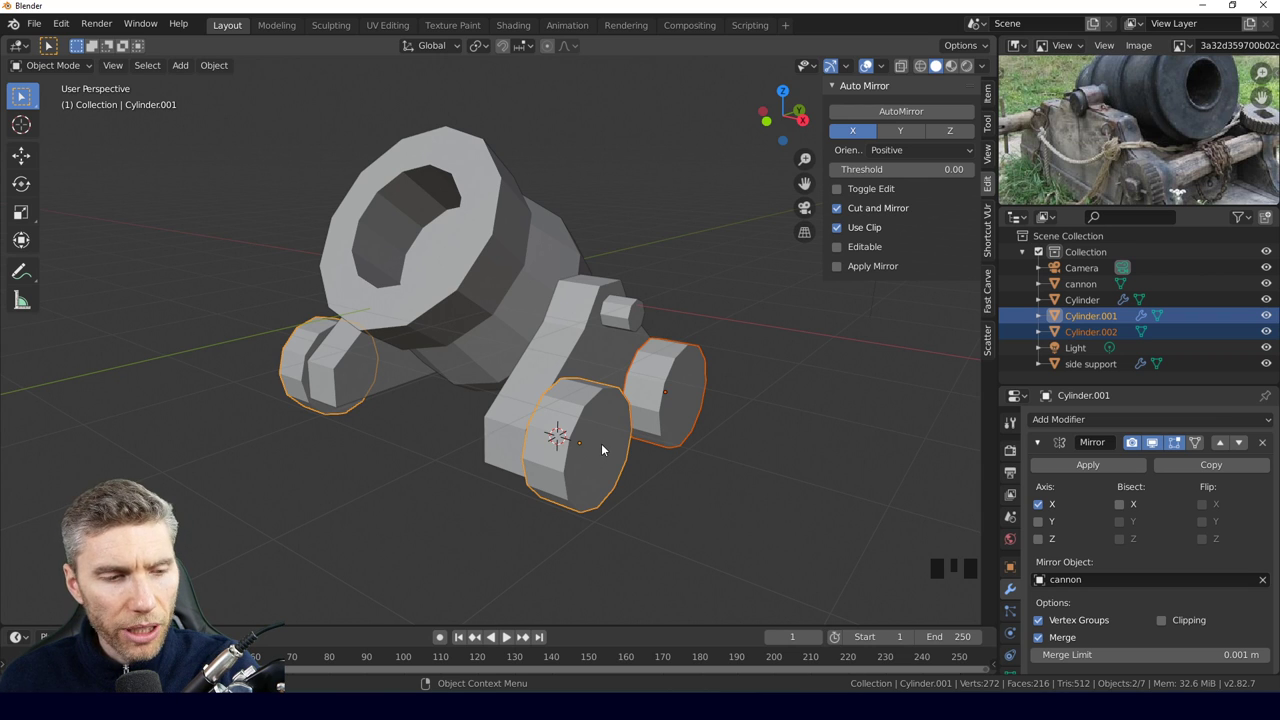
Bring up the Link/Transfer Data options (Ctrl+L) to copy the Mirror modifier to the rear wheel.
key(ctrl+l)
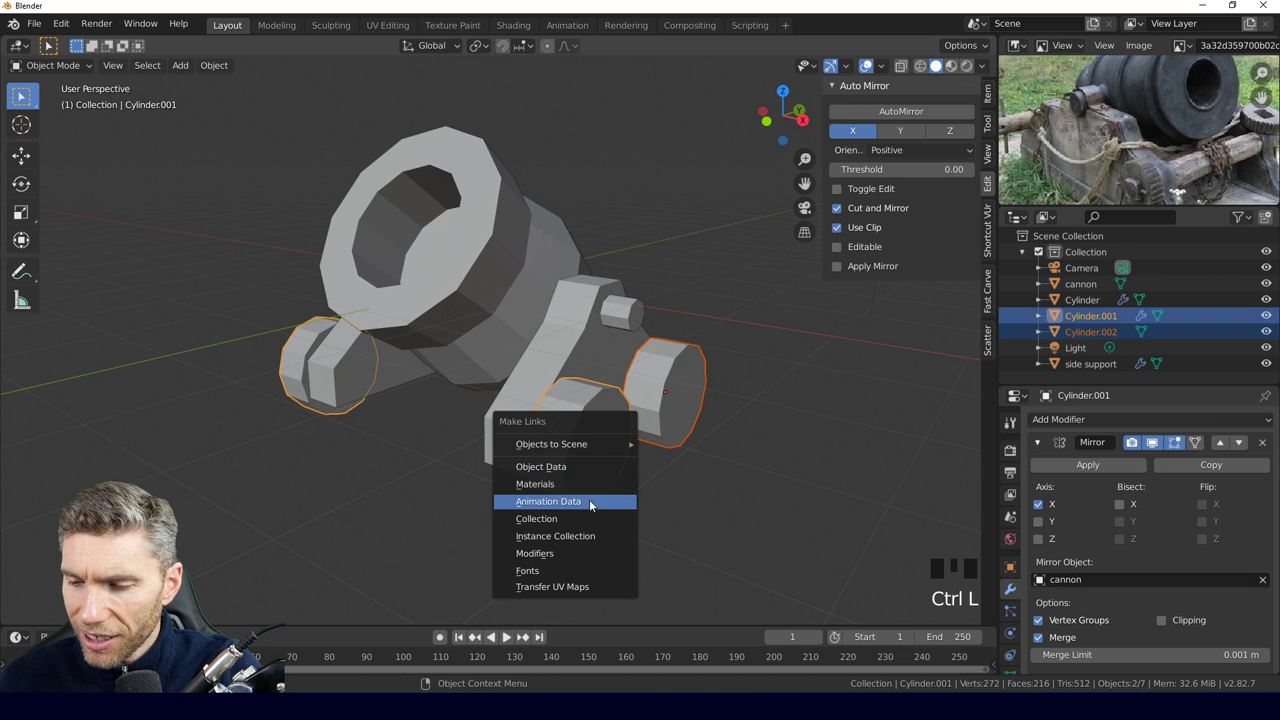
drag(375, 481, 689, 441)
key(ctrl+l)
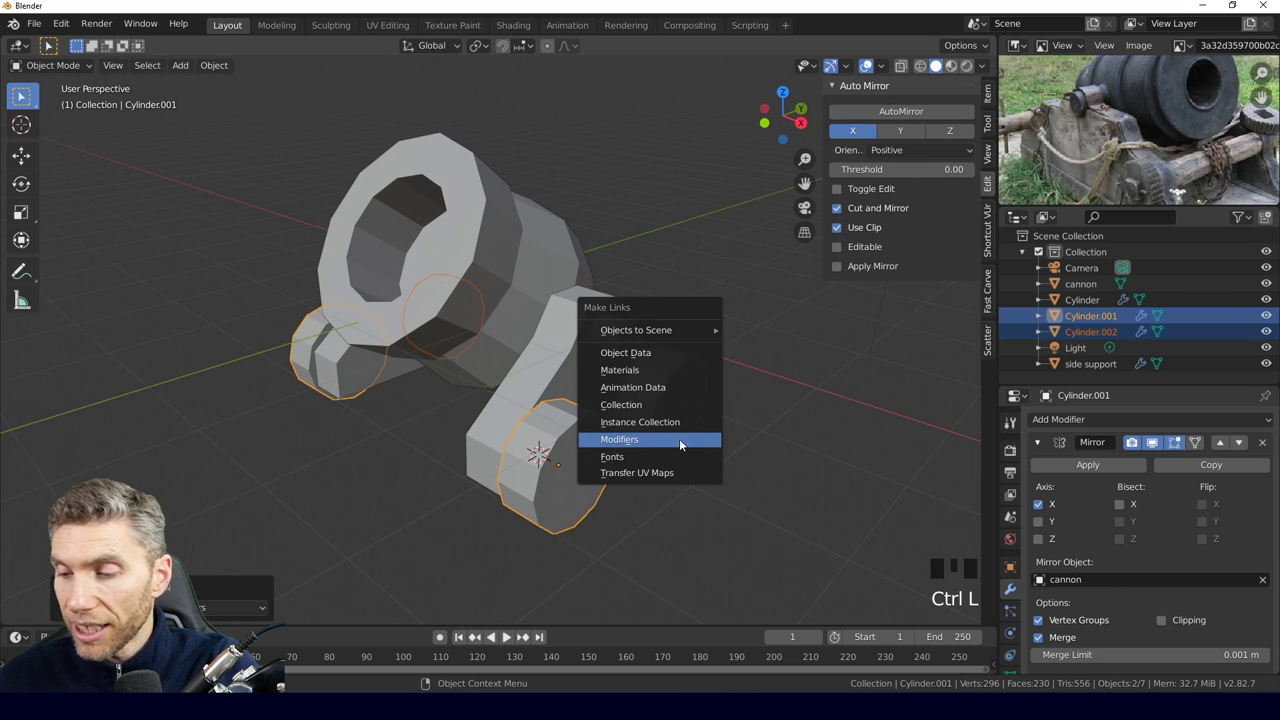
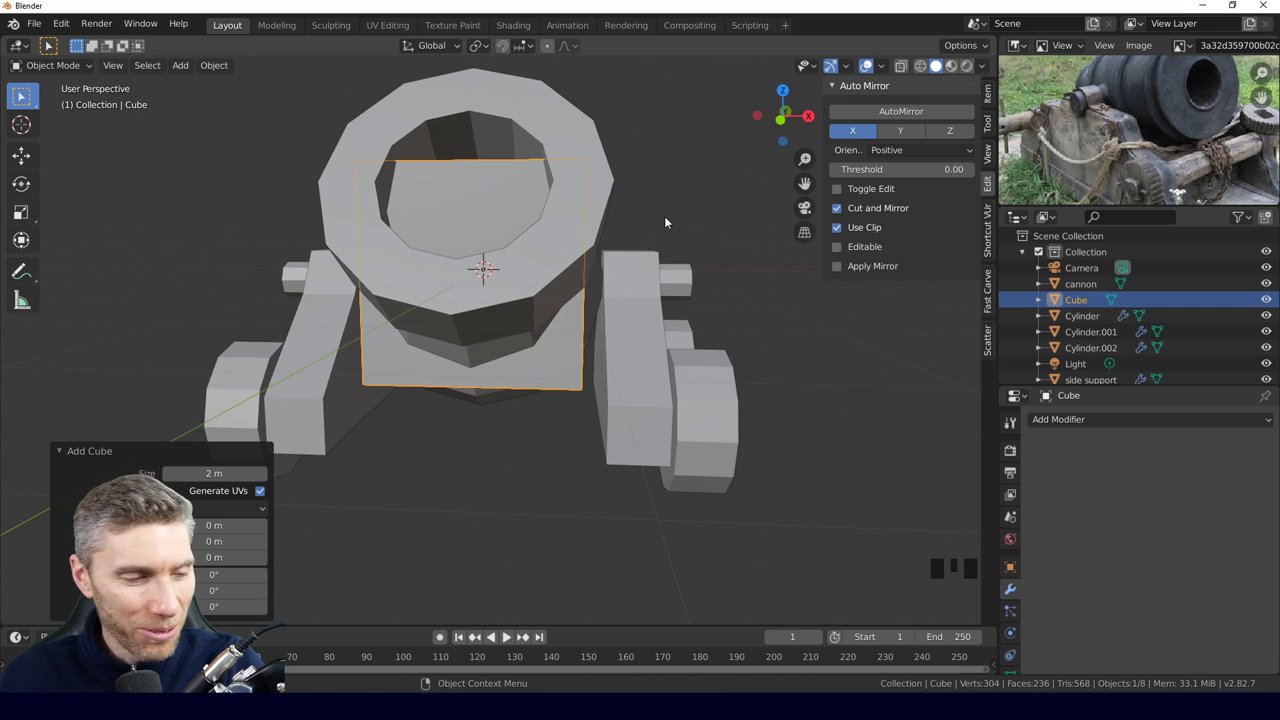
From front view, start lowering the new cube about 1.74 m beneath the carriage.
key(KP_1)
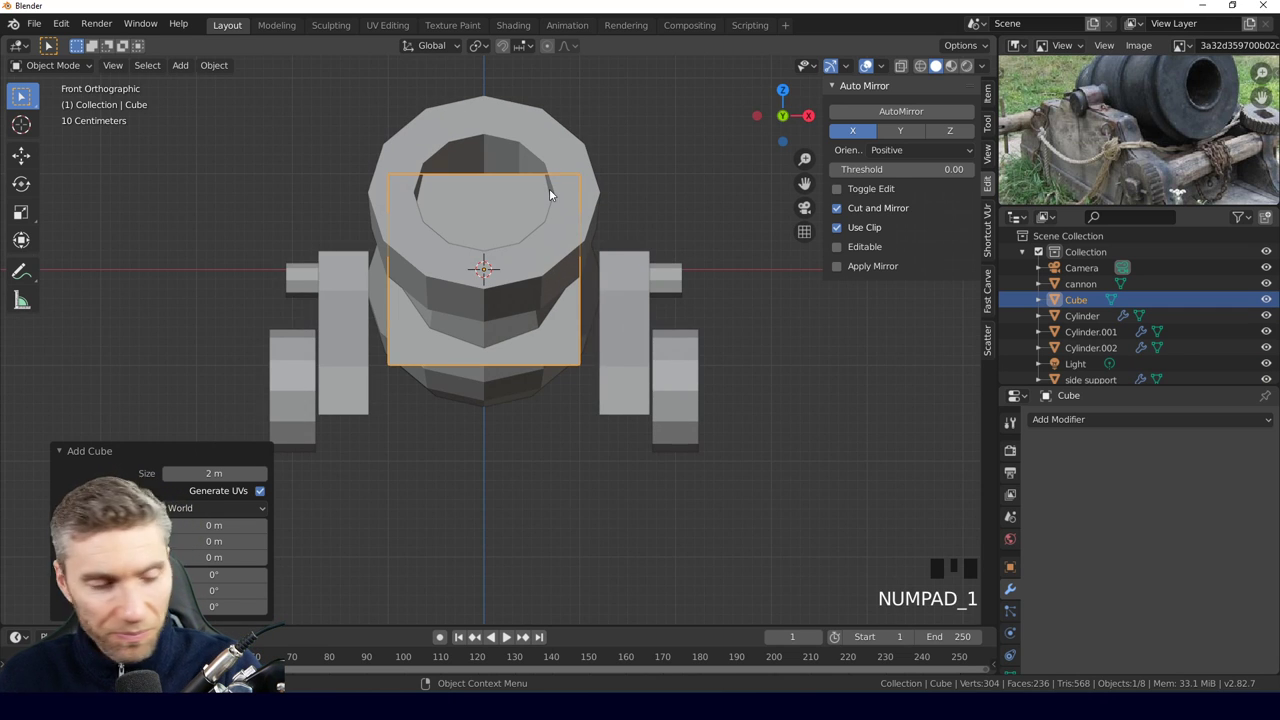
key(g)
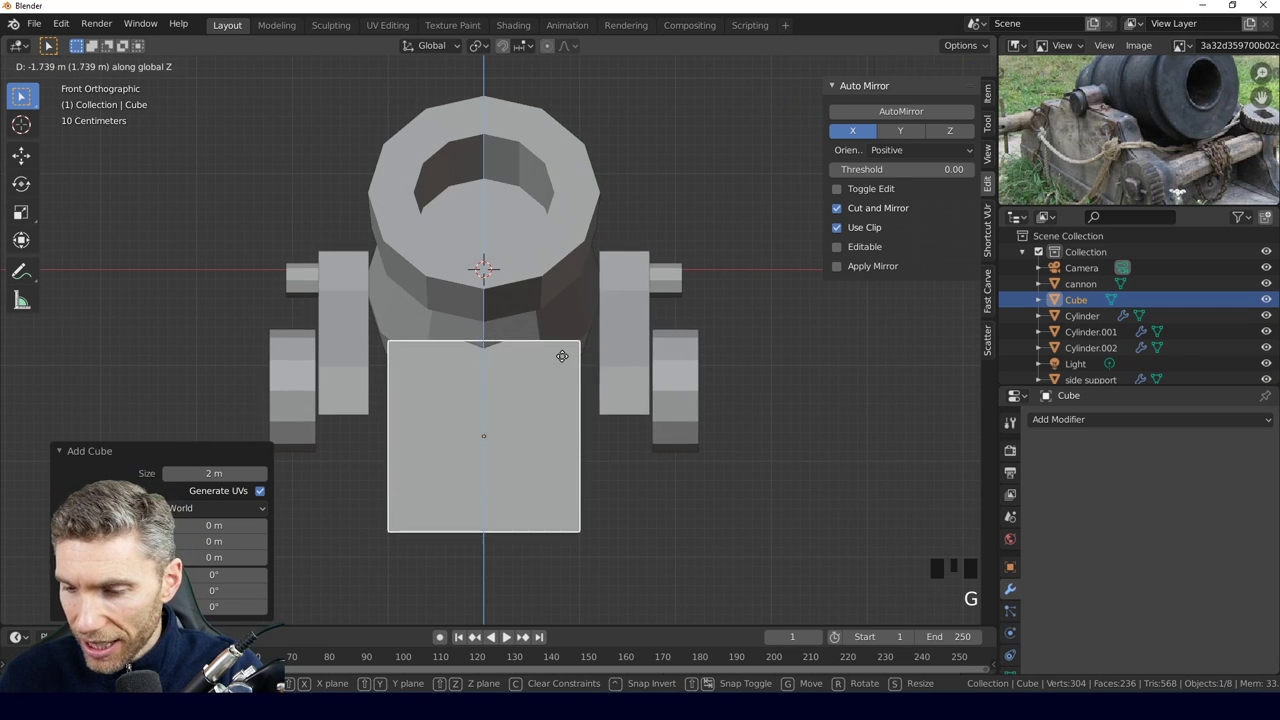
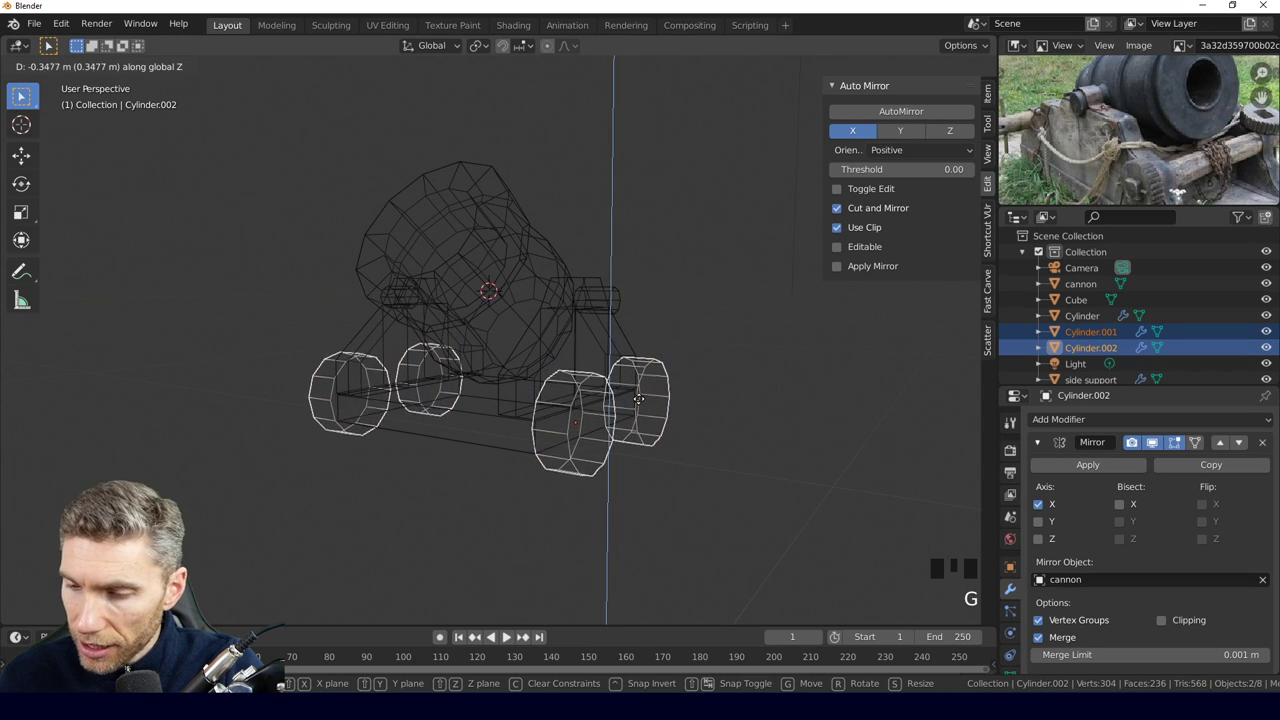
Lower both wheel cylinders about 0.37 m against the carriage sides in side view.
key(KP_3)
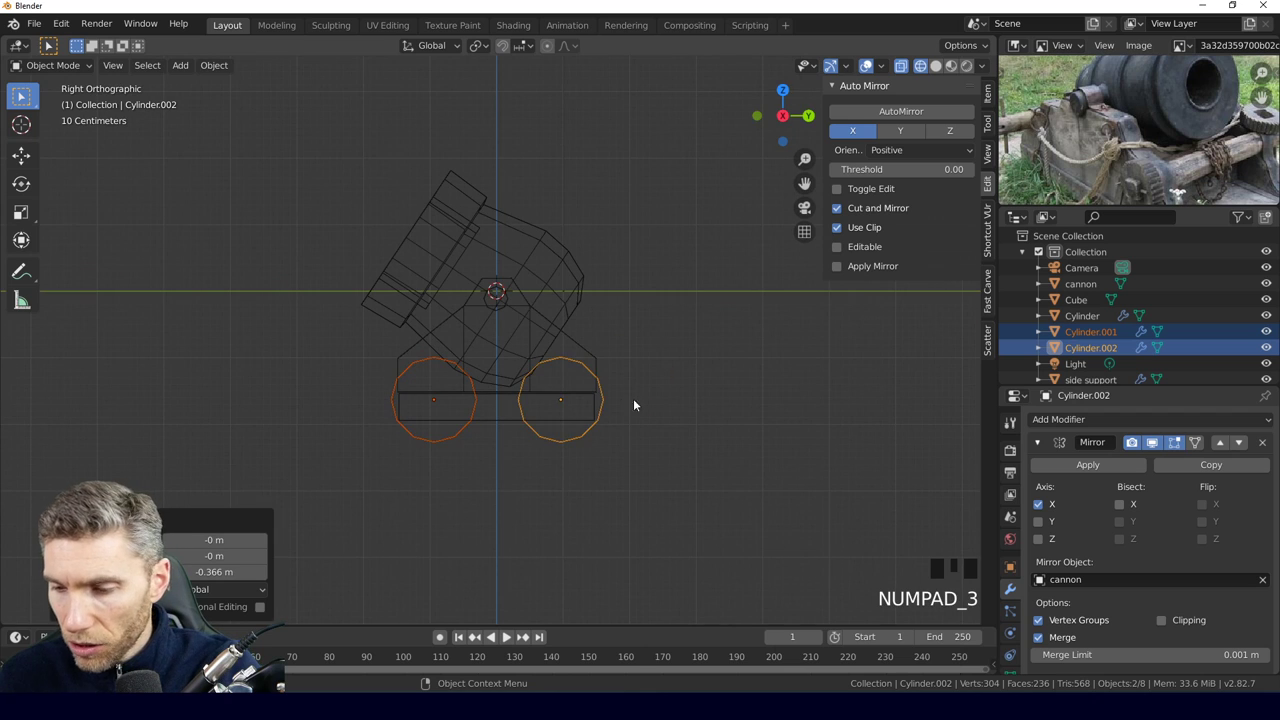
drag(538, 402, 672, 403)
scroll(down, 3)
drag(572, 404, 501, 398)
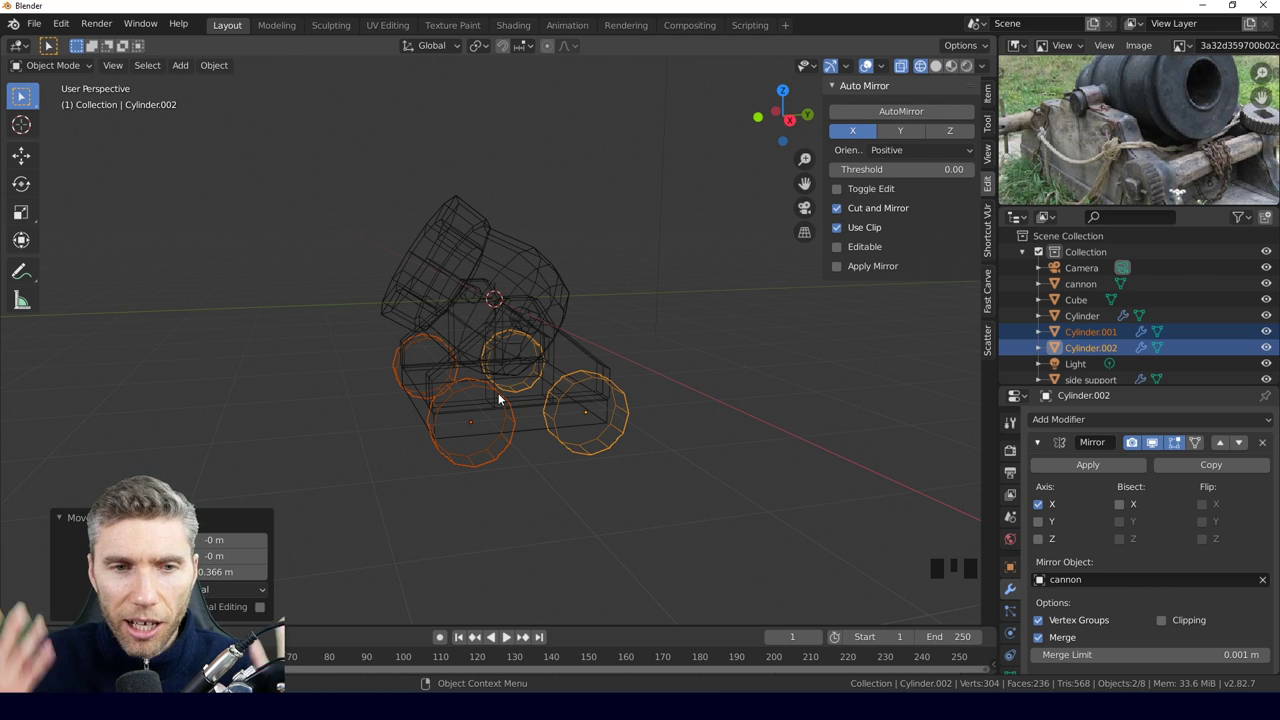
drag(582, 479, 605, 470)
Switch to Solid shading and orbit to check the cannon from the front.
key(z)
drag(622, 472, 523, 477)
scroll(up, 3)
drag(517, 488, 638, 481)
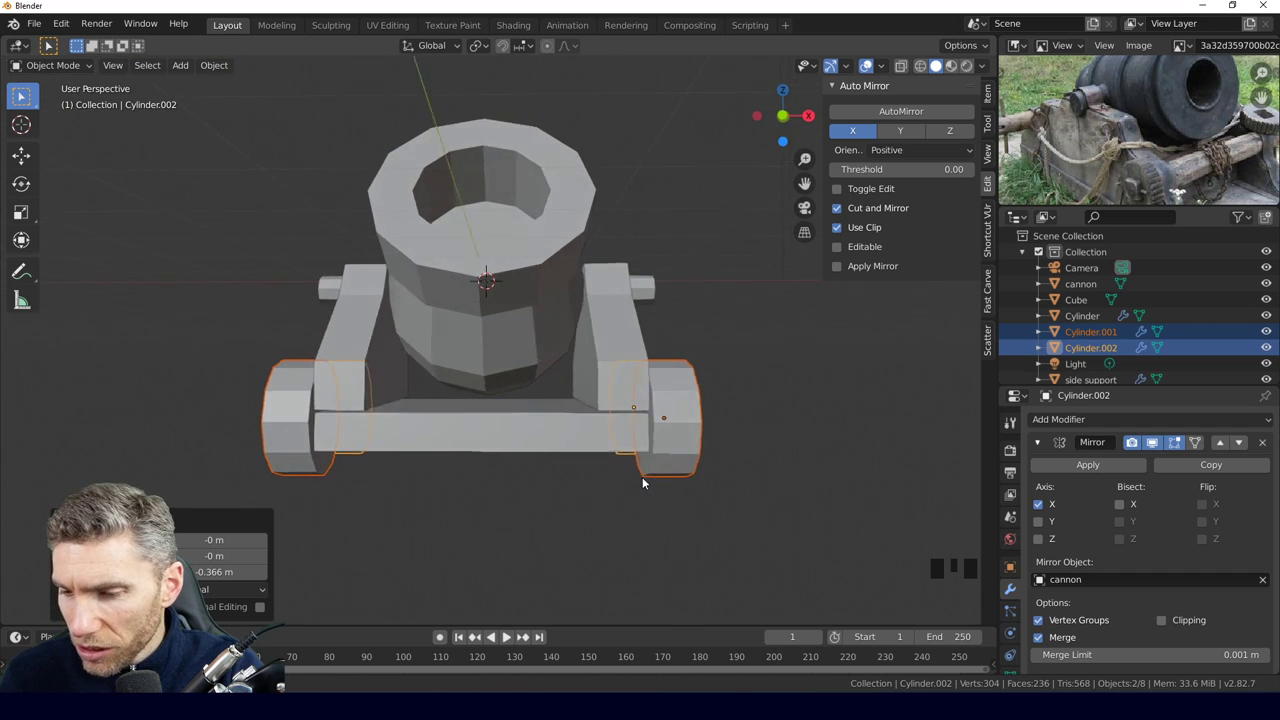
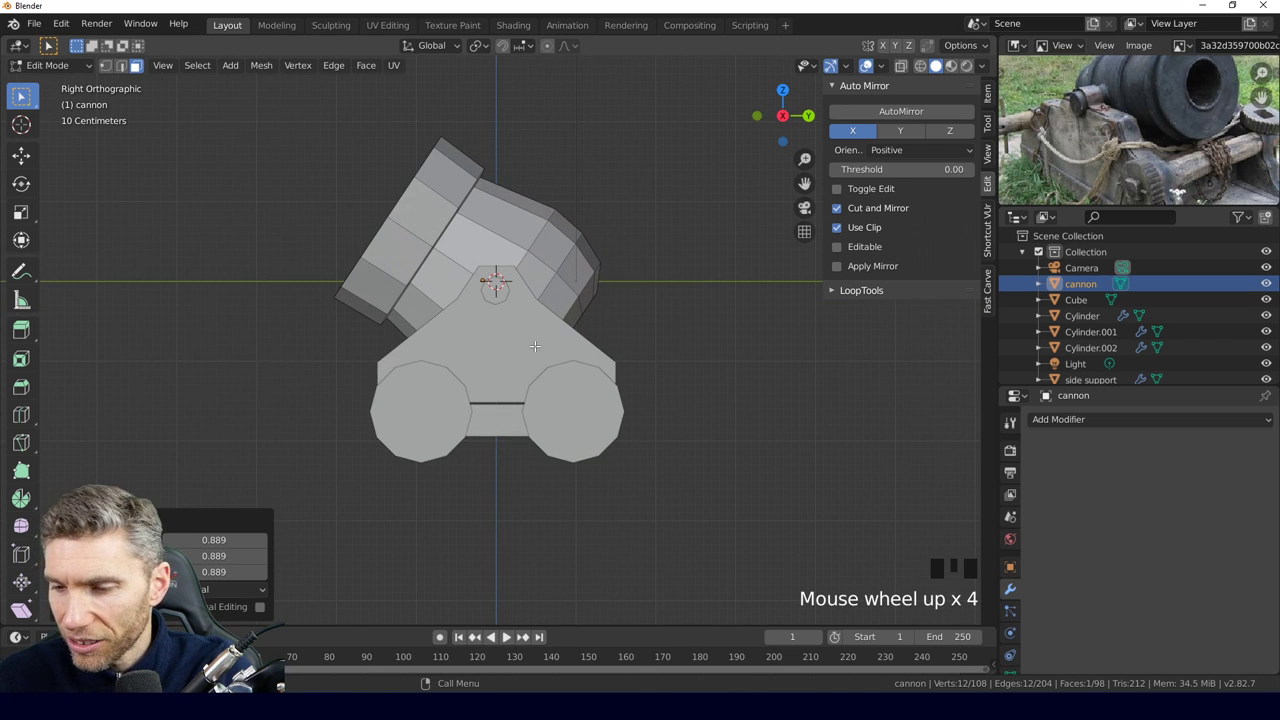
Back in Object Mode, tilt the barrel by about five degrees.
key(Tab)
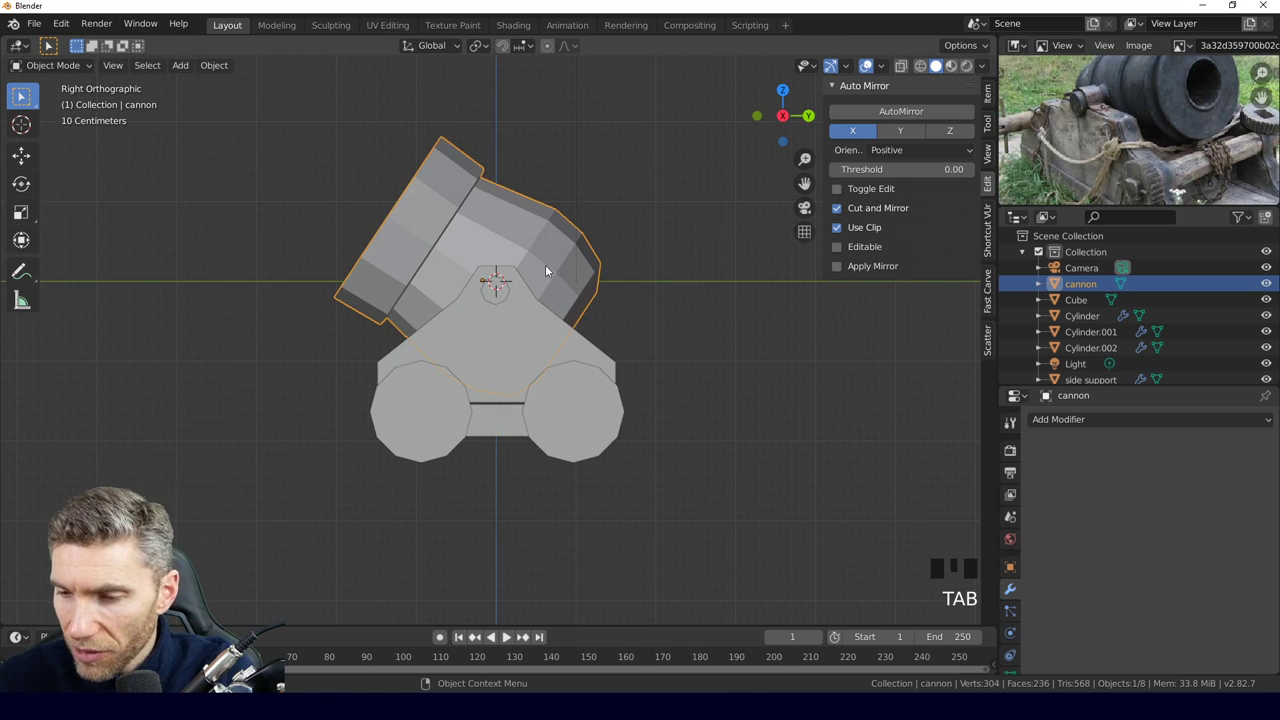
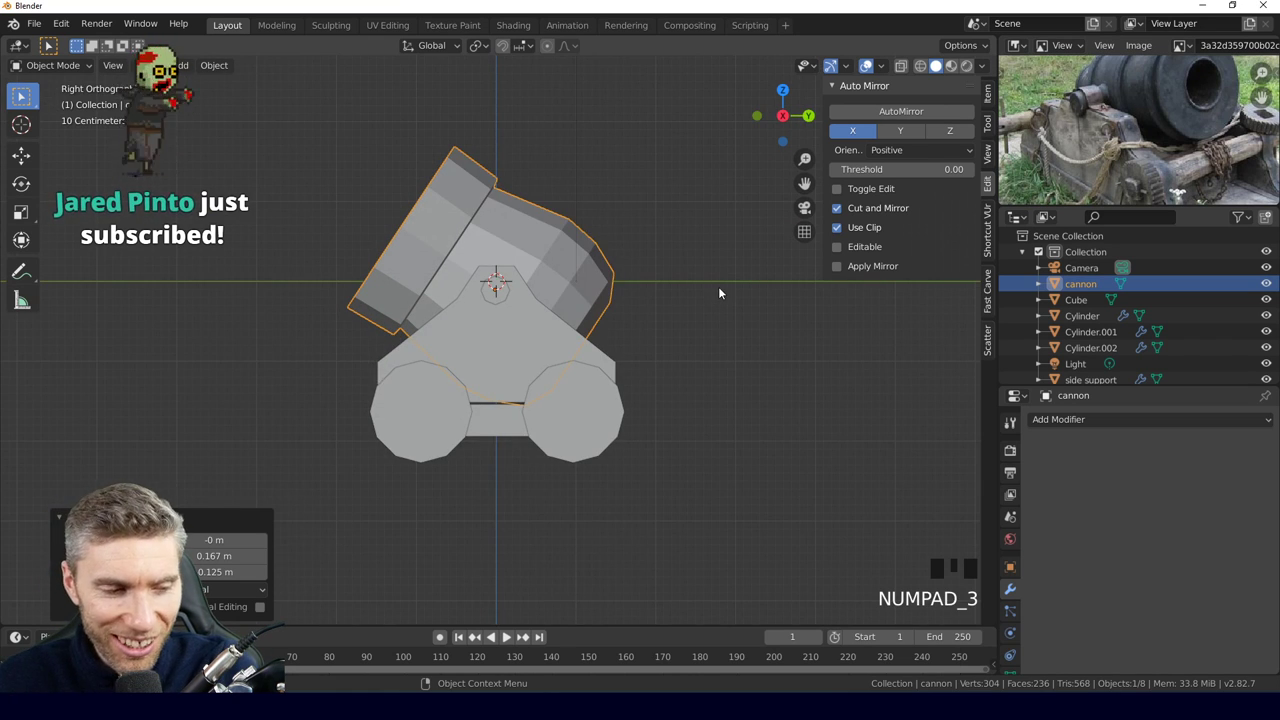
key(r)
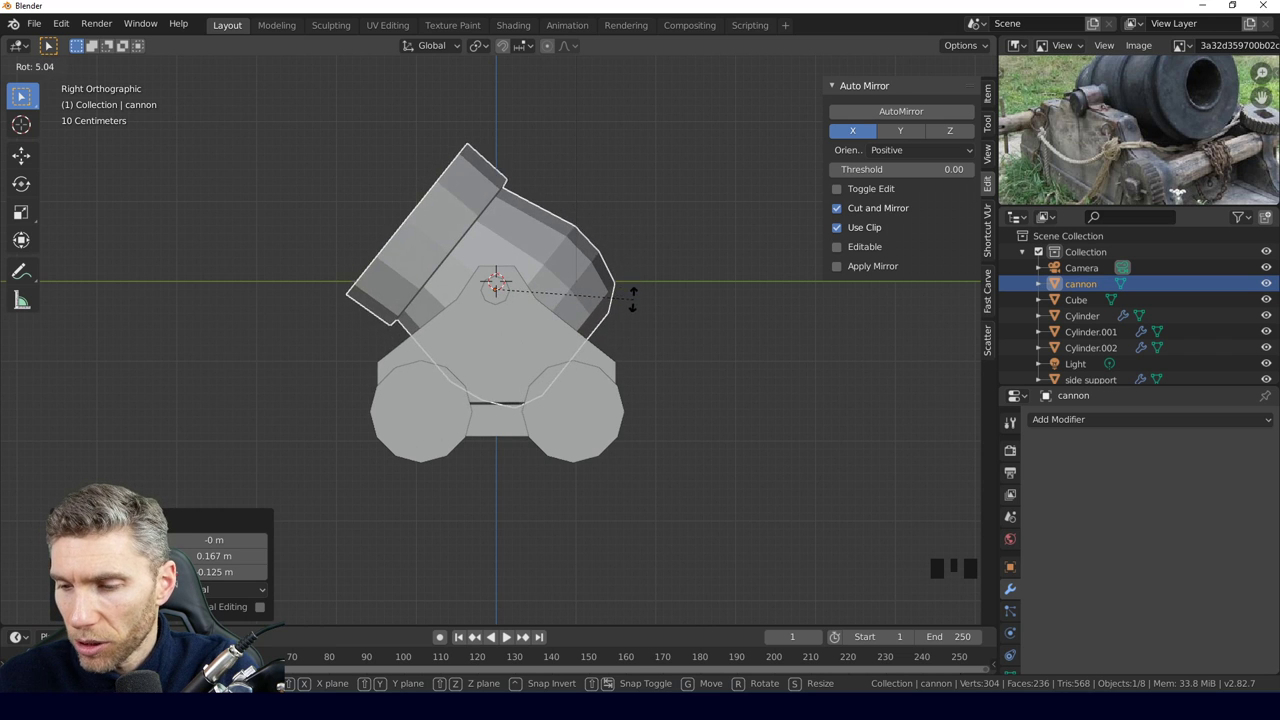
drag(413, 448, 374, 368)
key(KP_3)
Orbit and zoom in to bring the barrel muzzle into close view.
middle_click(333, 395)
scroll(down, 3)
drag(585, 370, 442, 395)
scroll(up, 3)
drag(649, 316, 552, 338)
scroll(up, 3)
drag(558, 325, 475, 345)
Open the add-object list (Shift+A) beside the barrel.
right_click(475, 345)
key(shift+a)
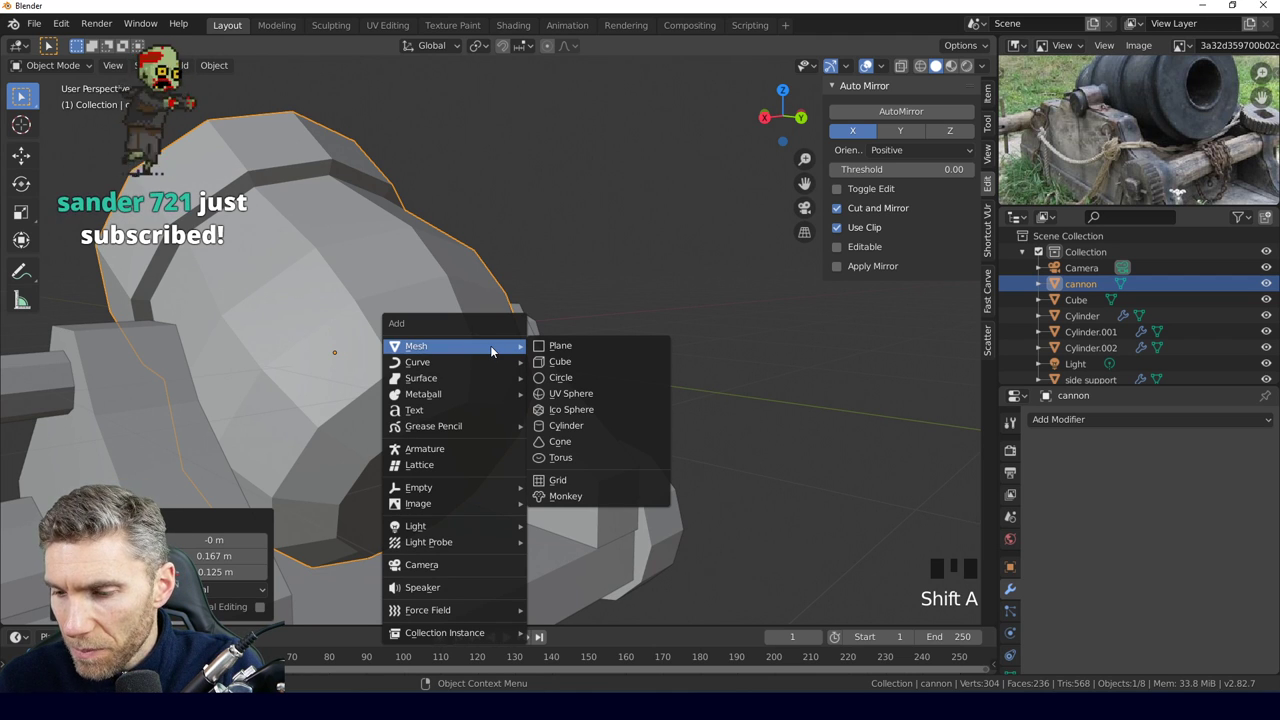
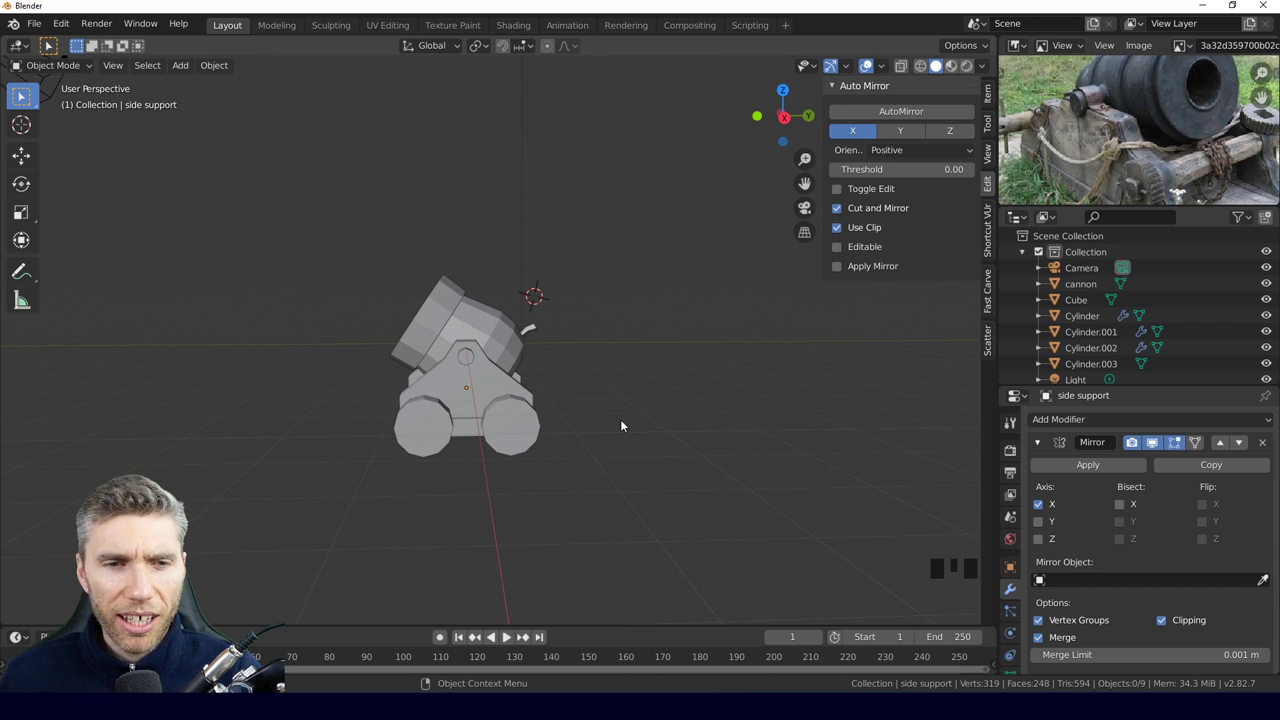
scroll(up, 3)
drag(600, 384, 486, 420)
scroll(down, 3)
middle_click(472, 451)
click(612, 445)
drag(514, 469, 868, 70)
click(868, 70)
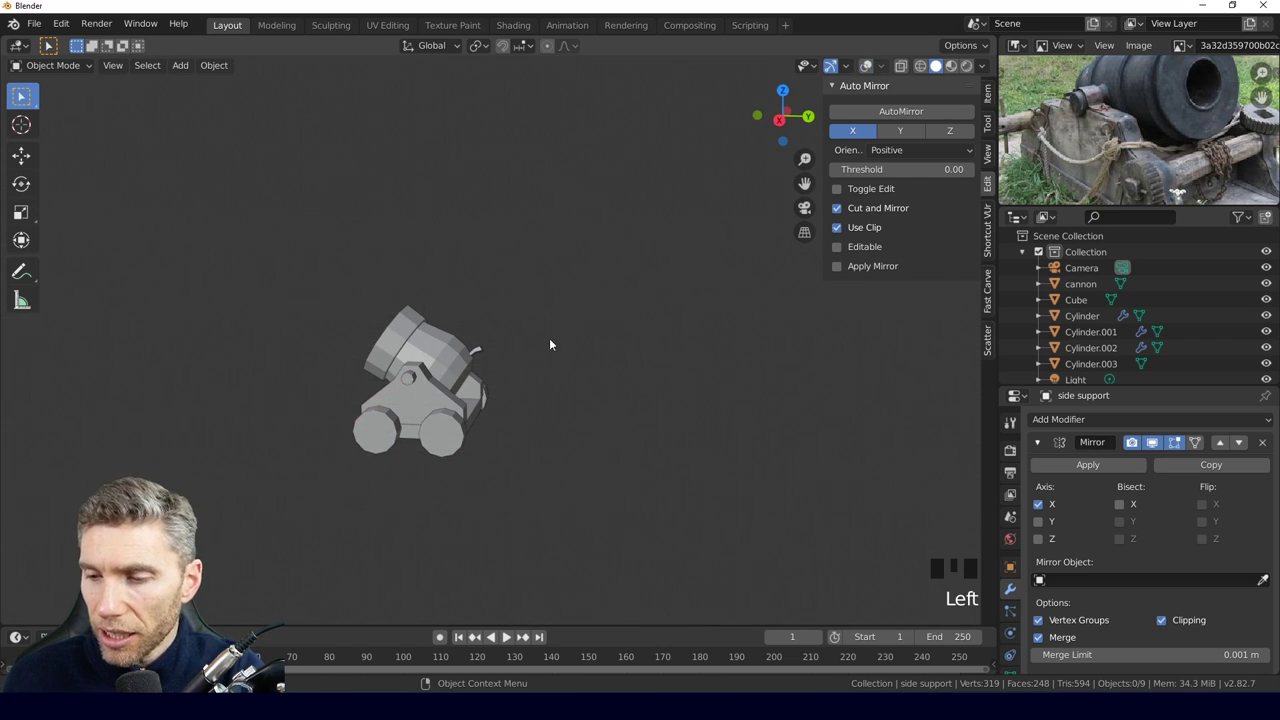
middle_click(550, 356)
scroll(up, 3)
scroll(down, 3)
drag(520, 404, 557, 449)
scroll(down, 3)
middle_click(645, 439)
click(606, 470)
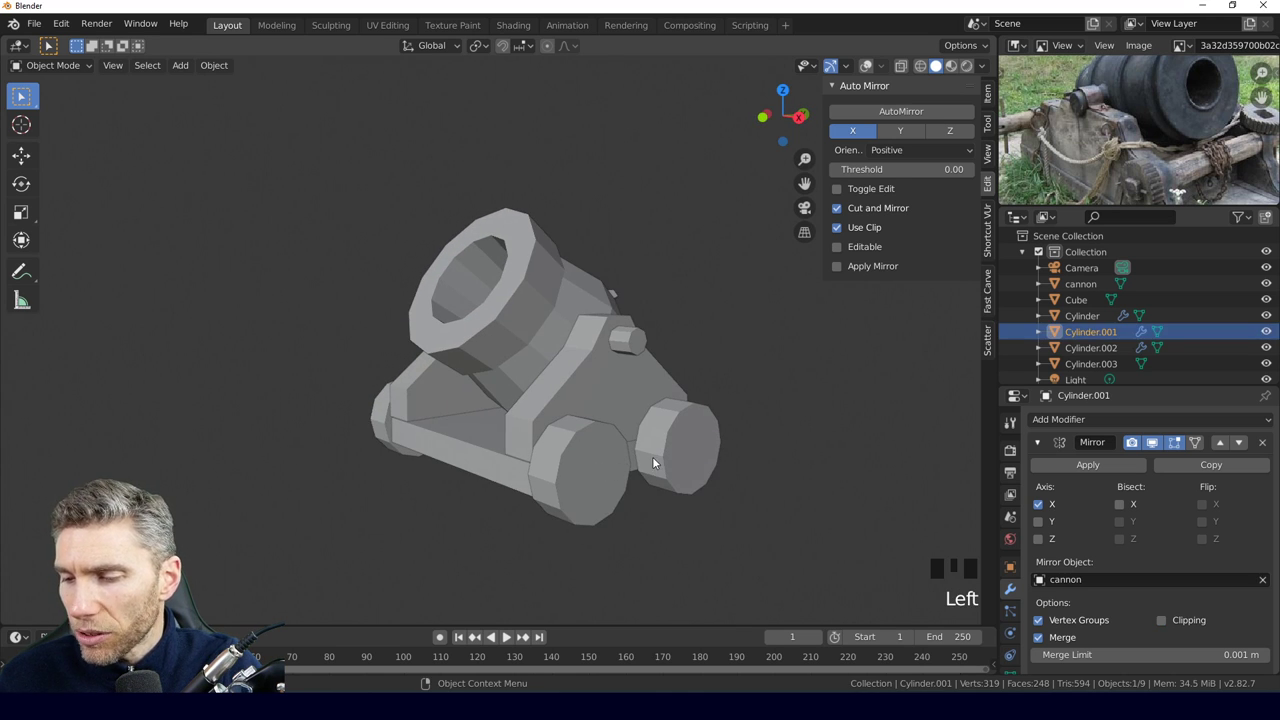
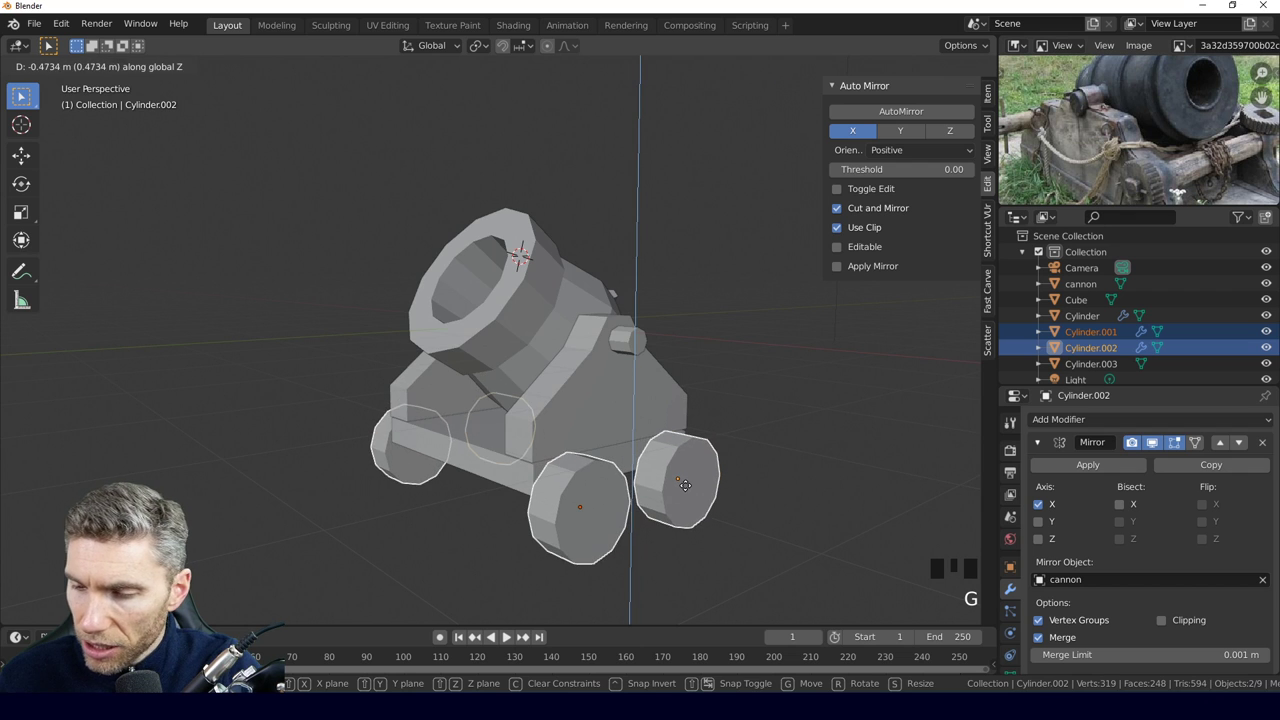
Lower the two selected wheels, undo it, and reposition them from side view.
drag(743, 471, 830, 450)
key(KP_3)
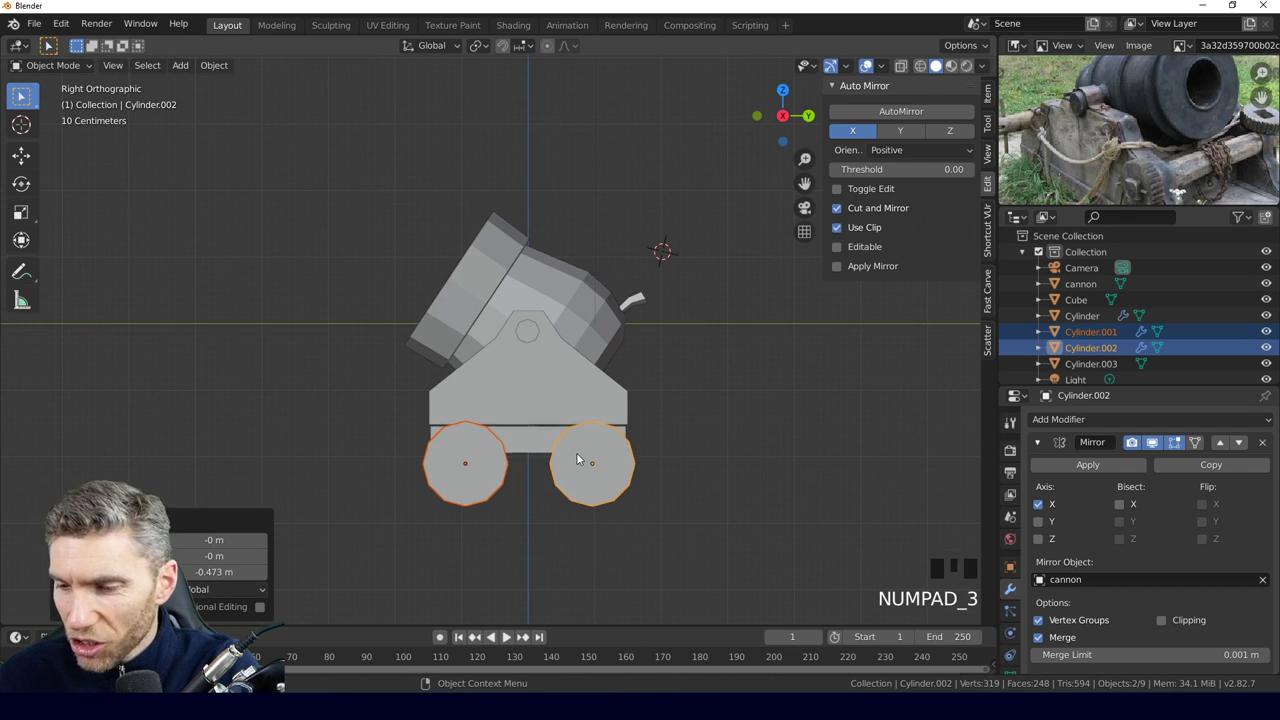
key(ctrl+z)
drag(529, 432, 644, 428)
key(g)
scroll(down, 3)
drag(577, 426, 529, 437)
drag(529, 437, 545, 413)
Slide the front wheels outward along the width and the rear wheels sideways, checking from top view.
key(Tab)
key(s)
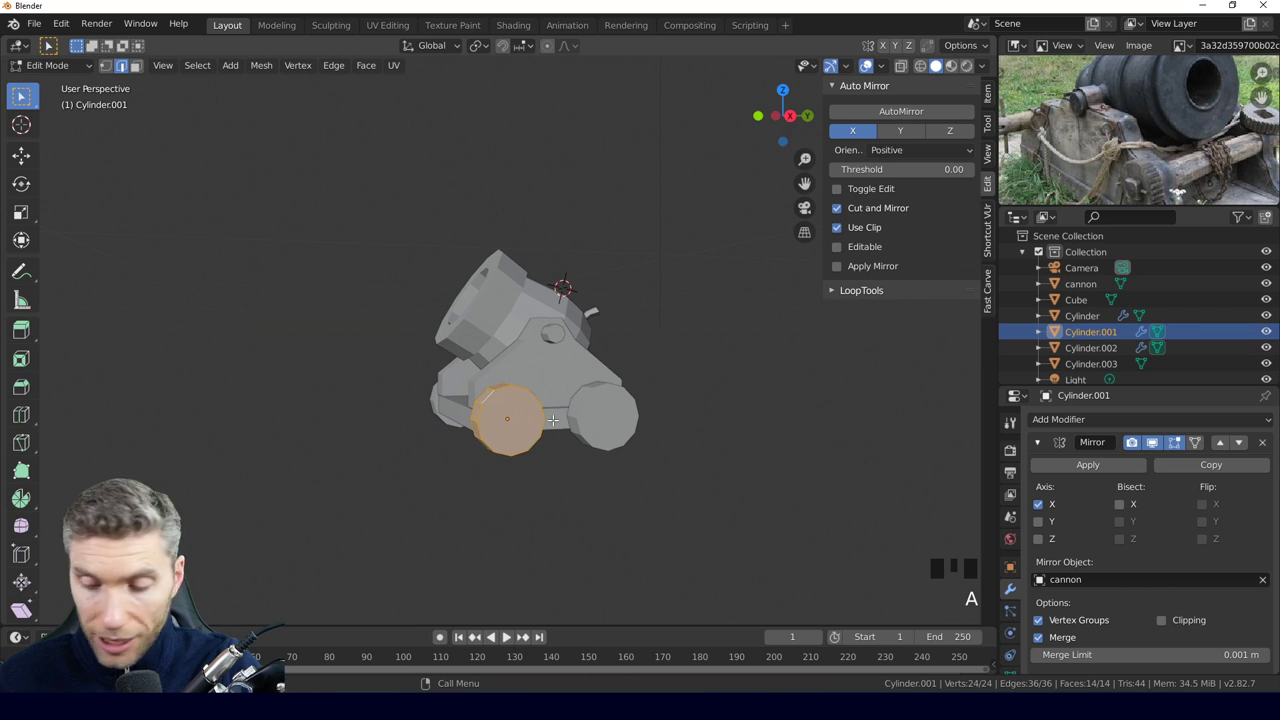
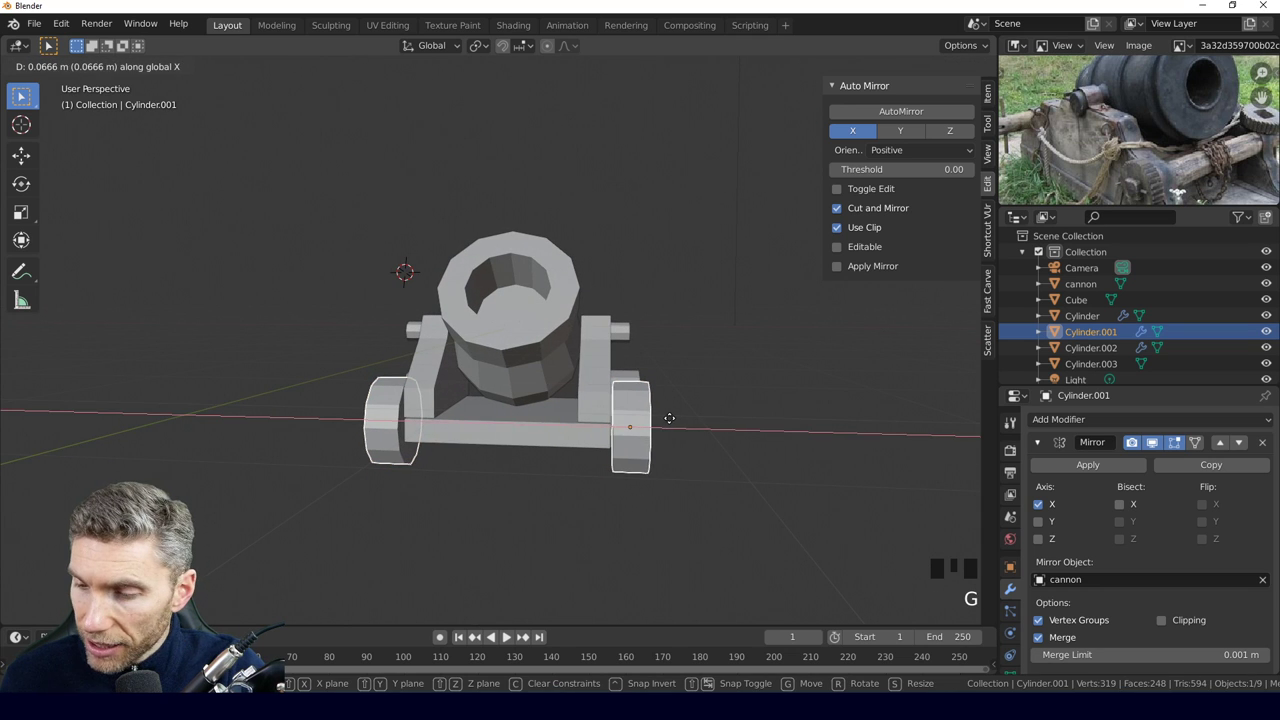
drag(671, 430, 633, 386)
drag(633, 386, 675, 370)
key(KP_7)
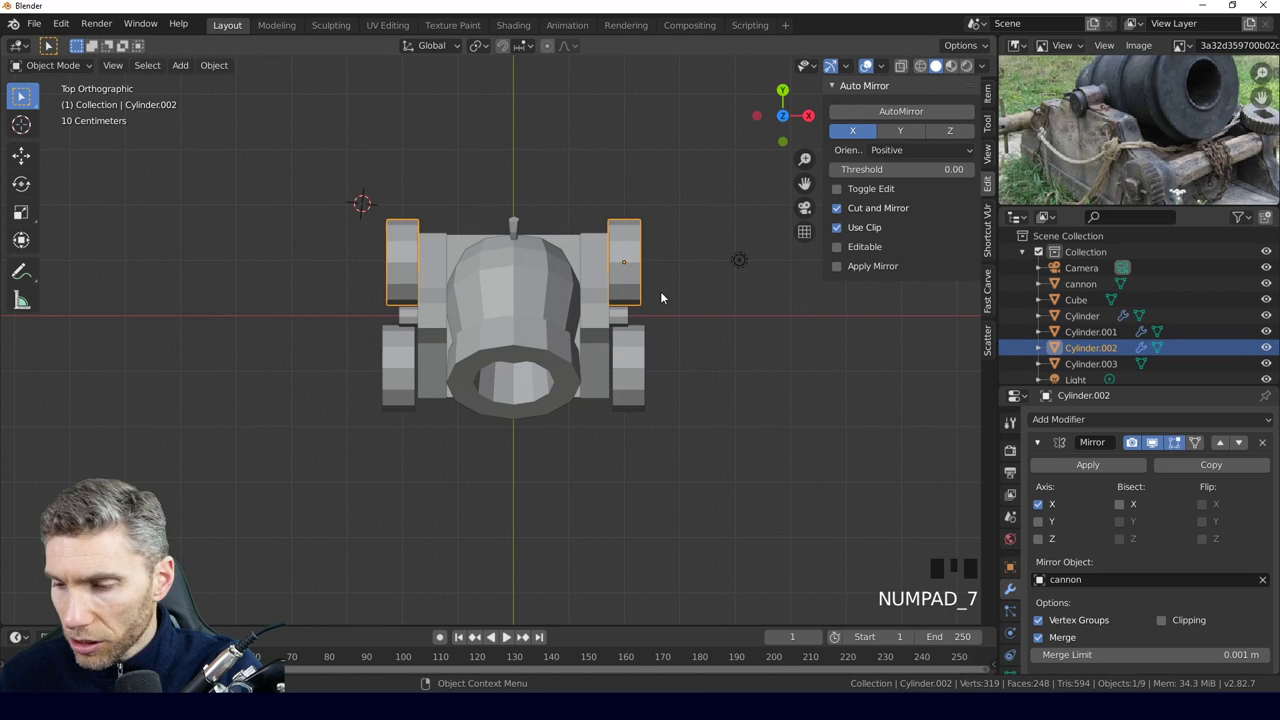
key(g)
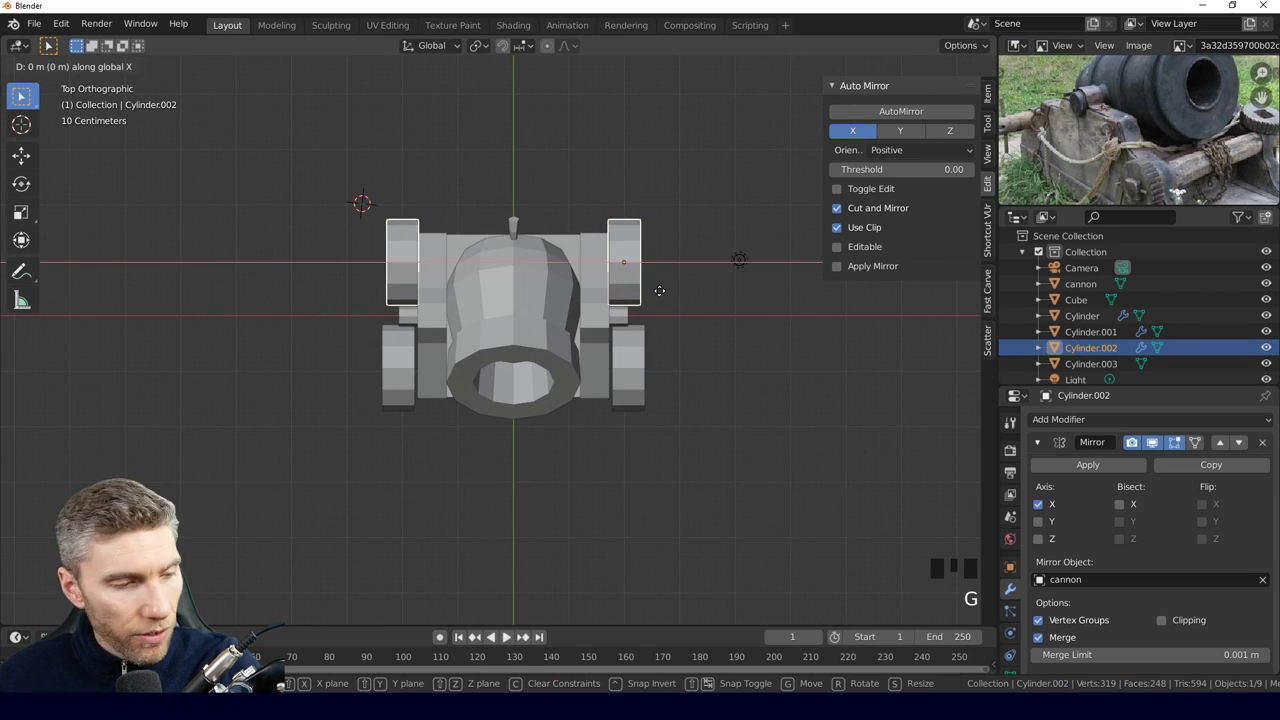
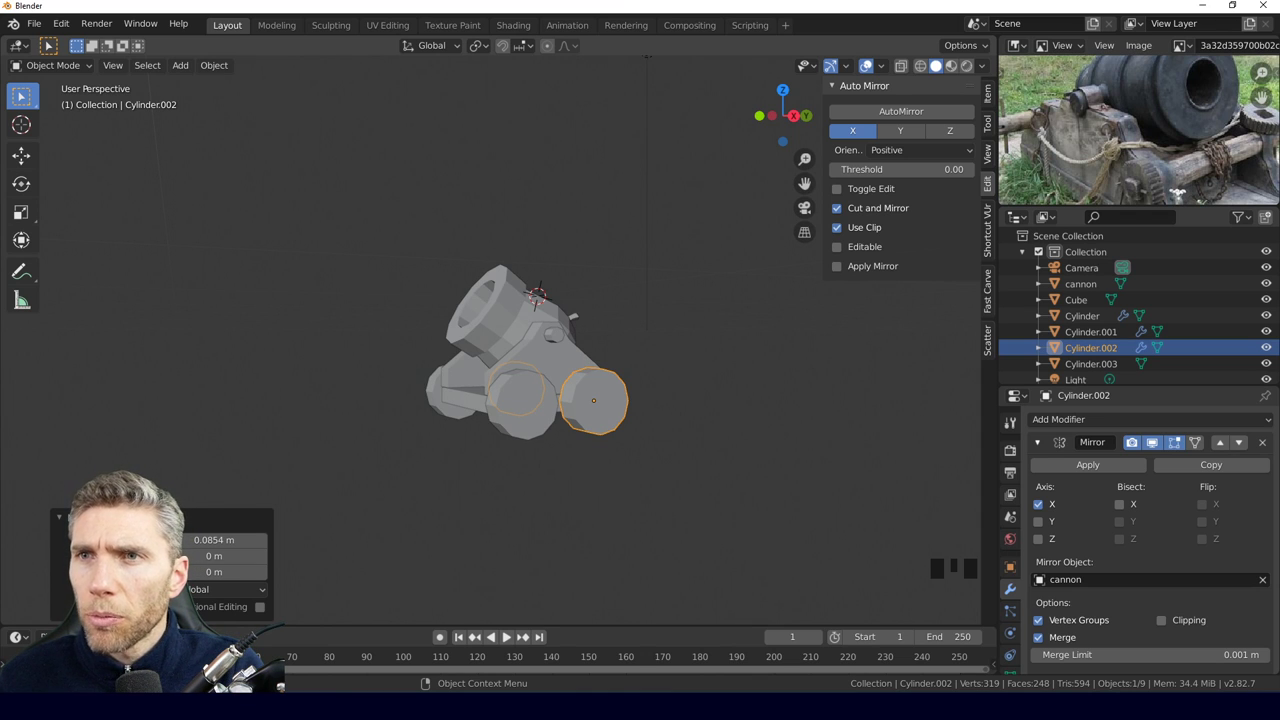
Orbit around the cannon and return to side view to verify the wheel alignment.
scroll(up, 3)
middle_click(556, 416)
drag(523, 307, 525, 312)
key(KP_3)
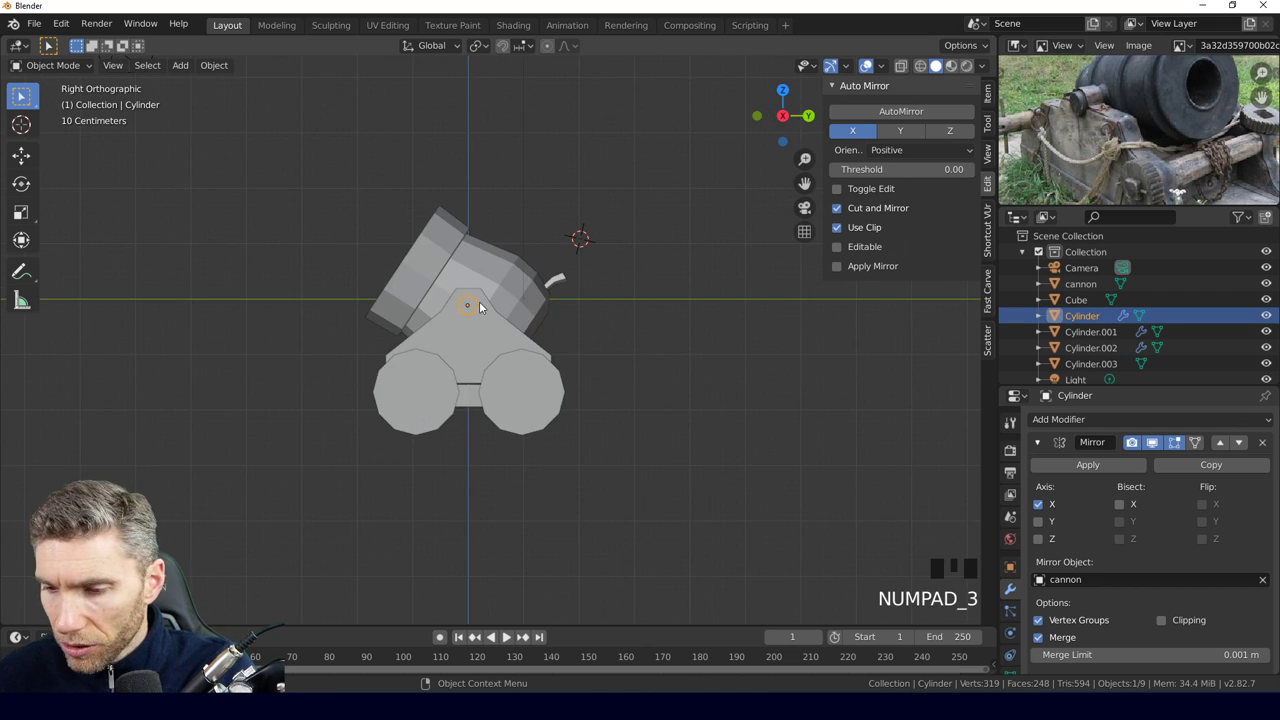
Duplicate the barrel's pivot pin cylinder as Cylinder.004 for a wheel hub.
key(shift+d)
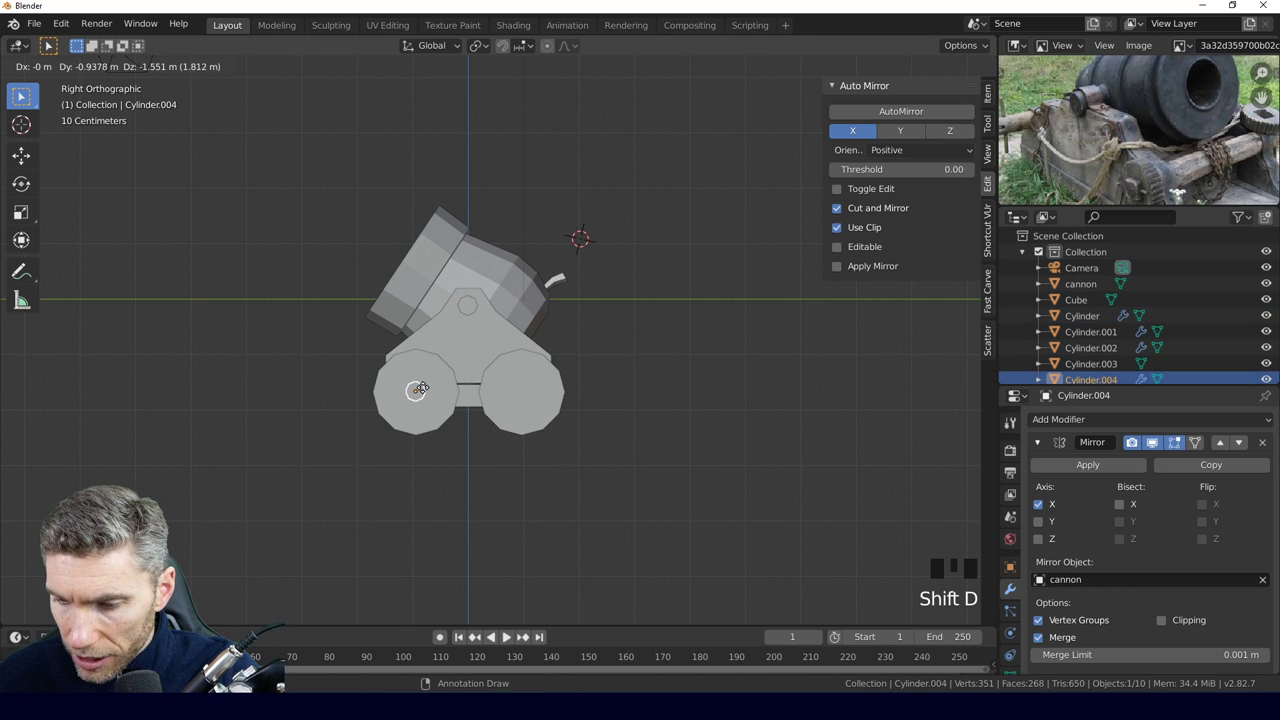
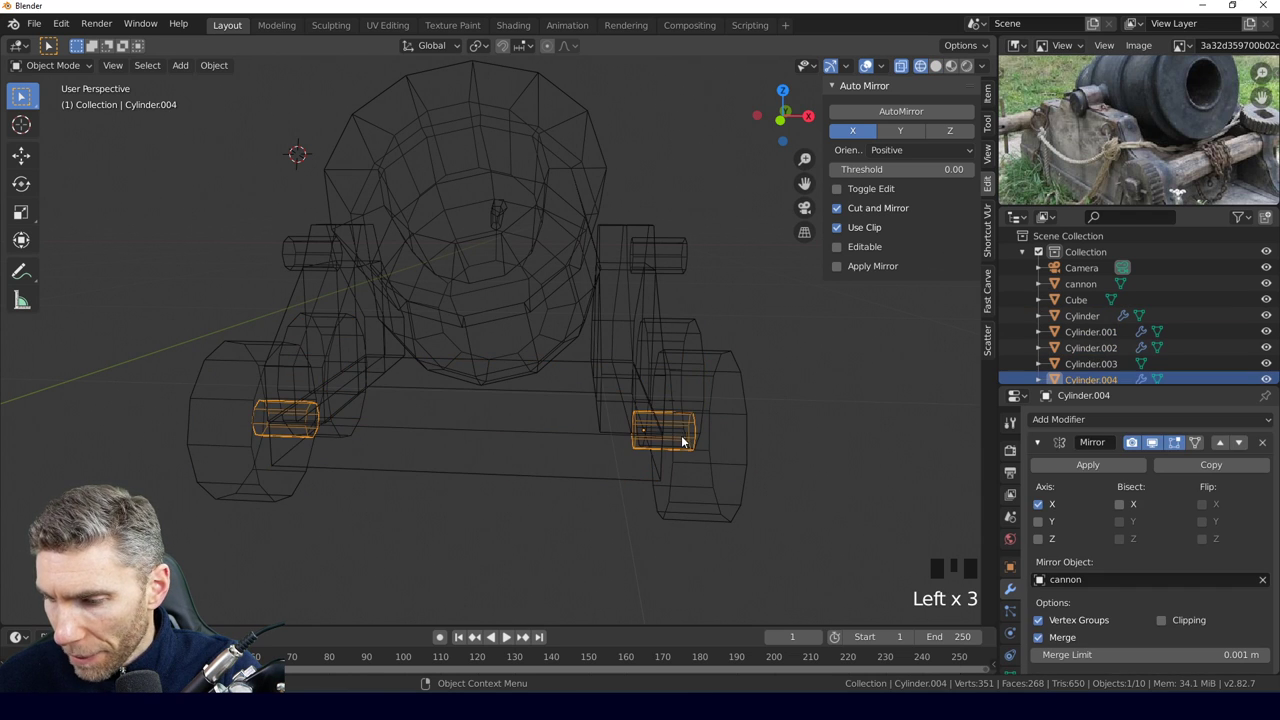
Move the hubs 0.48 m outward past the wheel faces and scale them to 1.238.
key(KP_3)
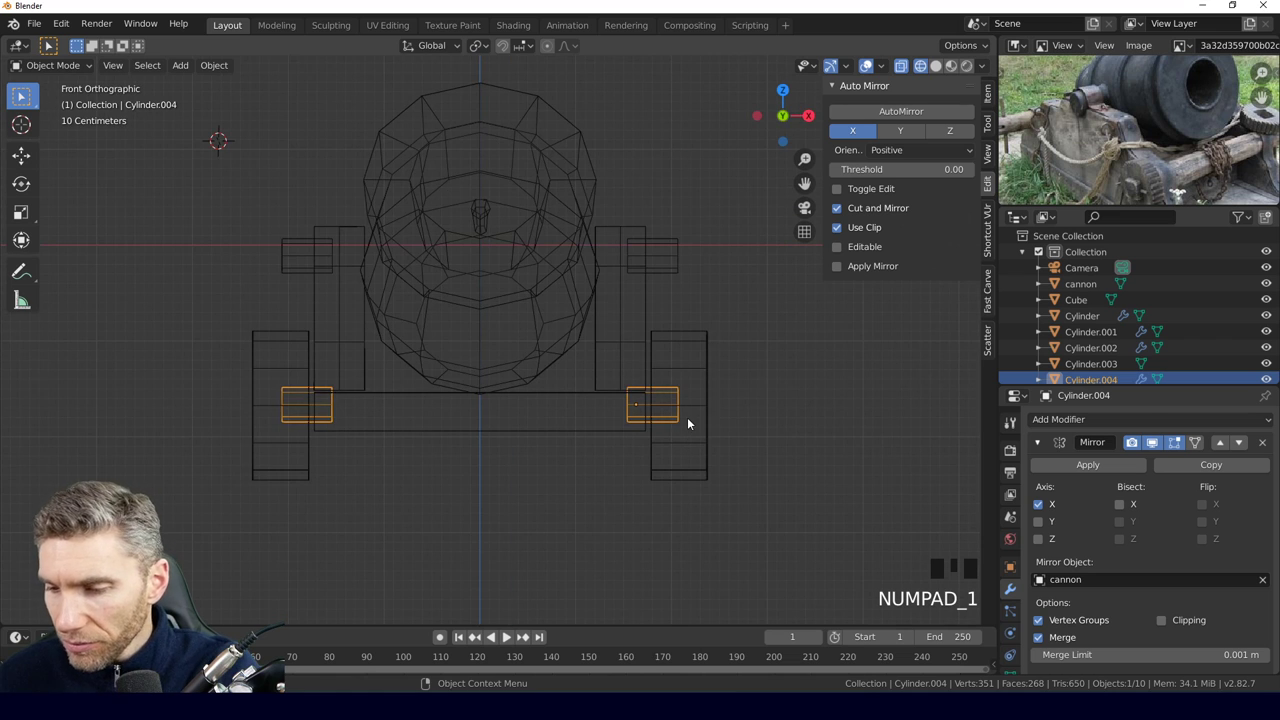
key(g)
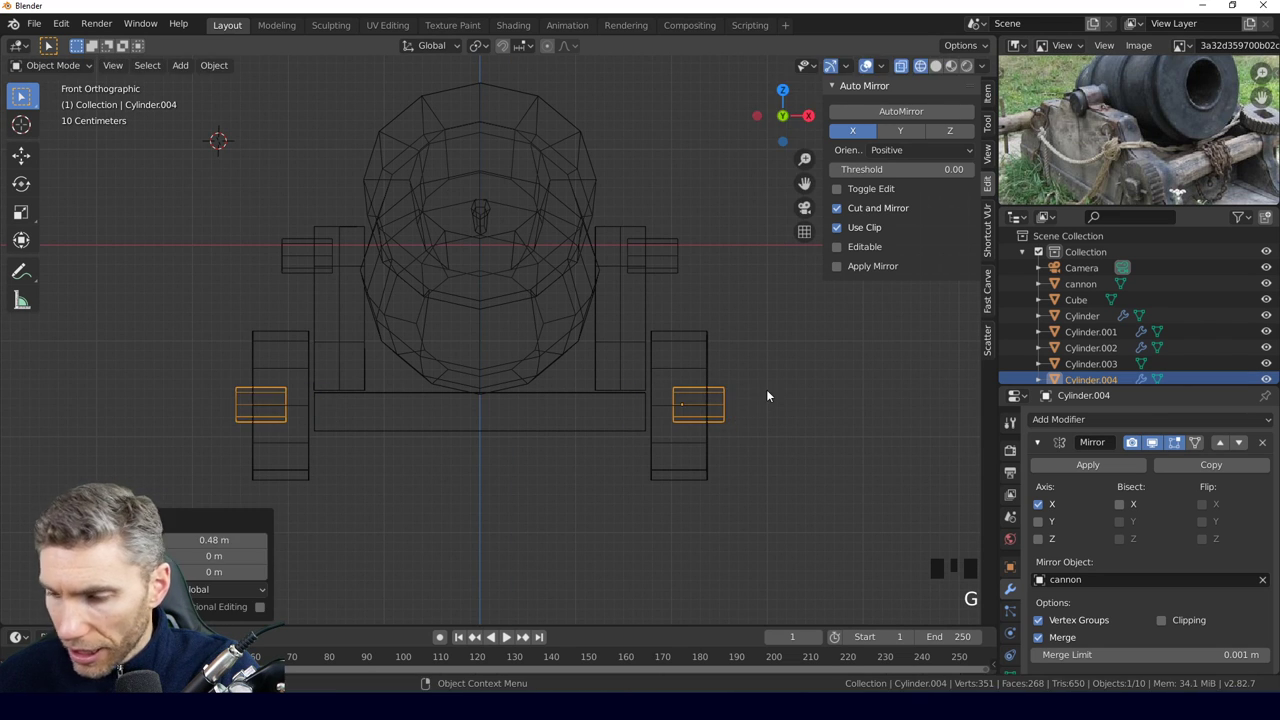
drag(782, 416, 640, 407)
key(KP_1)
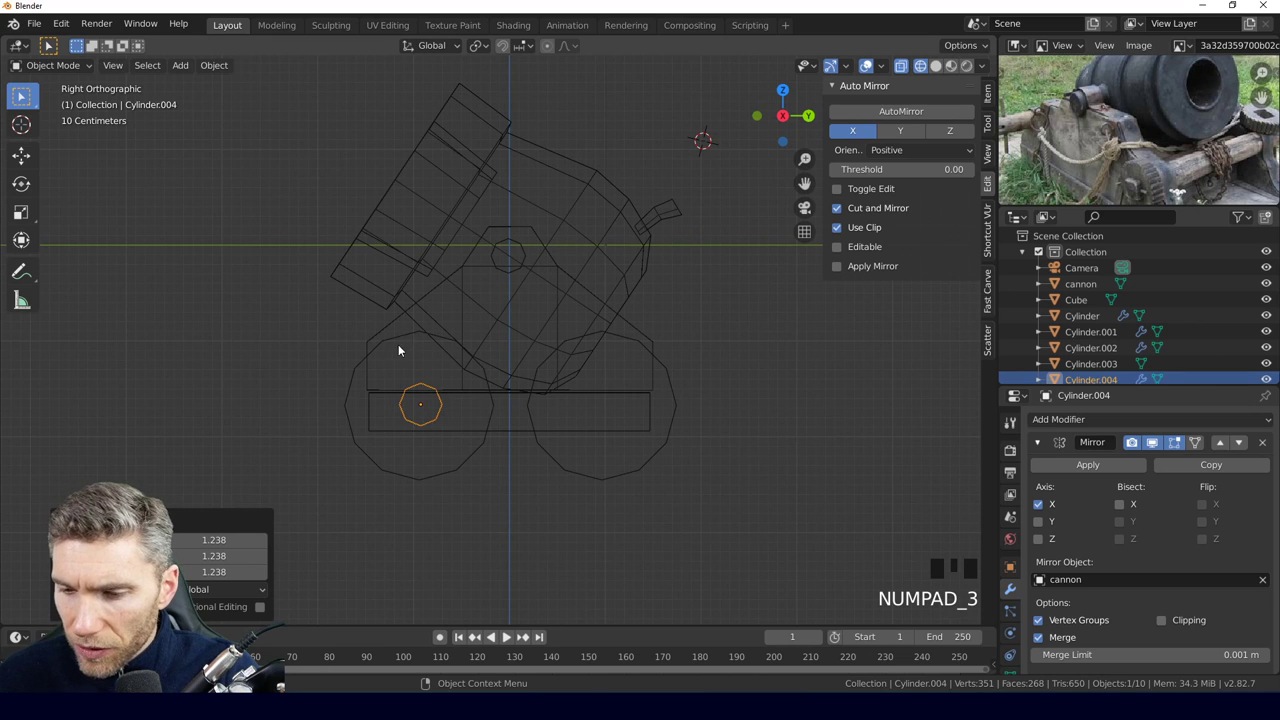
drag(405, 343, 446, 389)
key(shift+s)
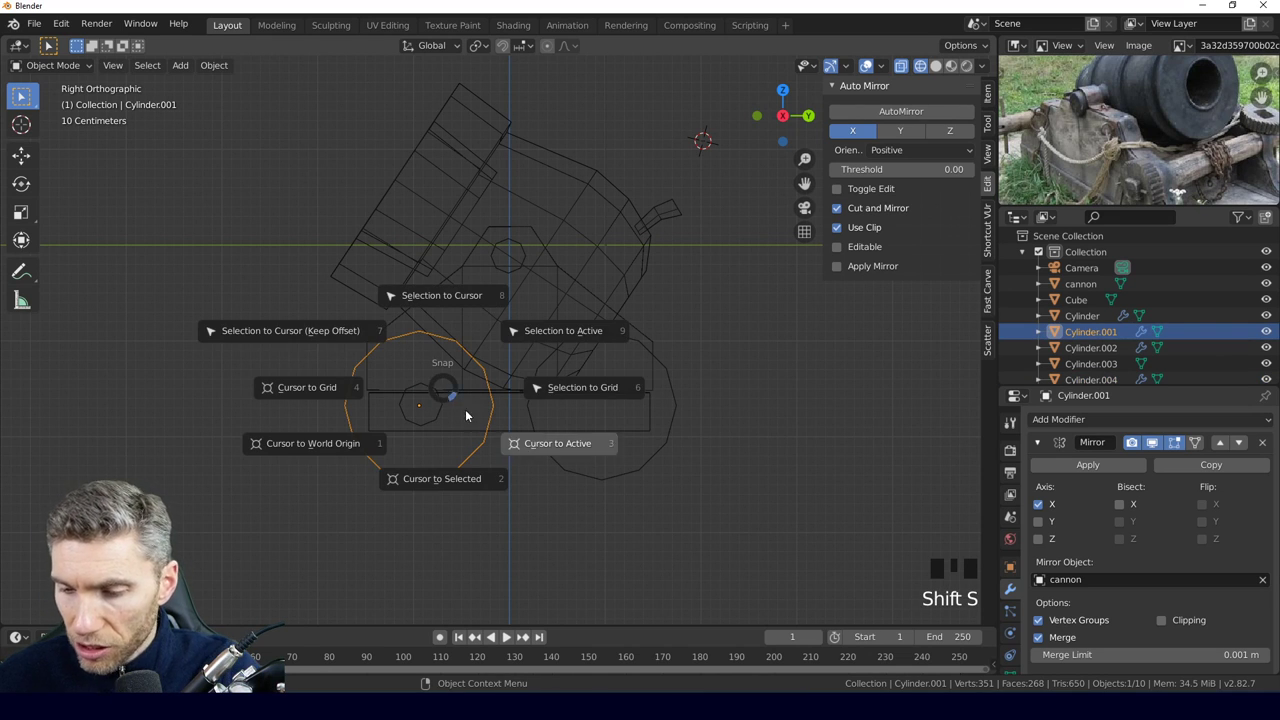
Move Cylinder.005 onto the wheel centre and taper its outer face into a hub cap.
drag(442, 409, 458, 413)
key(g)
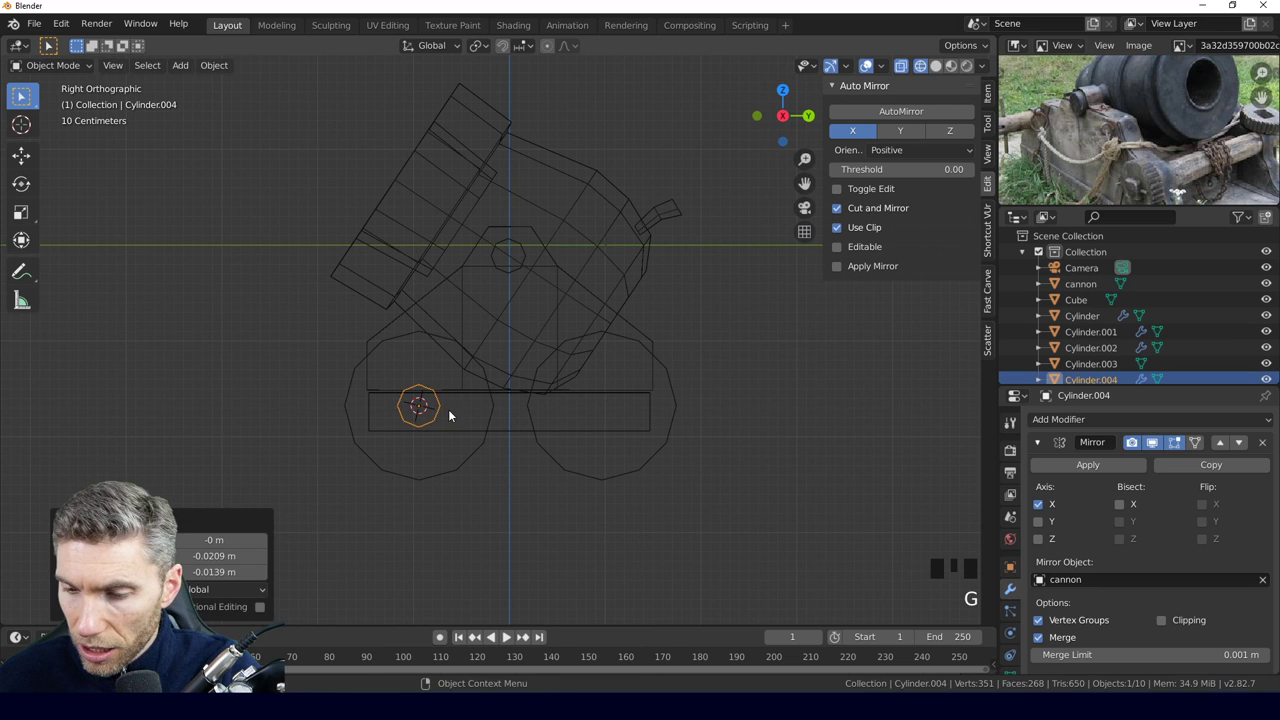
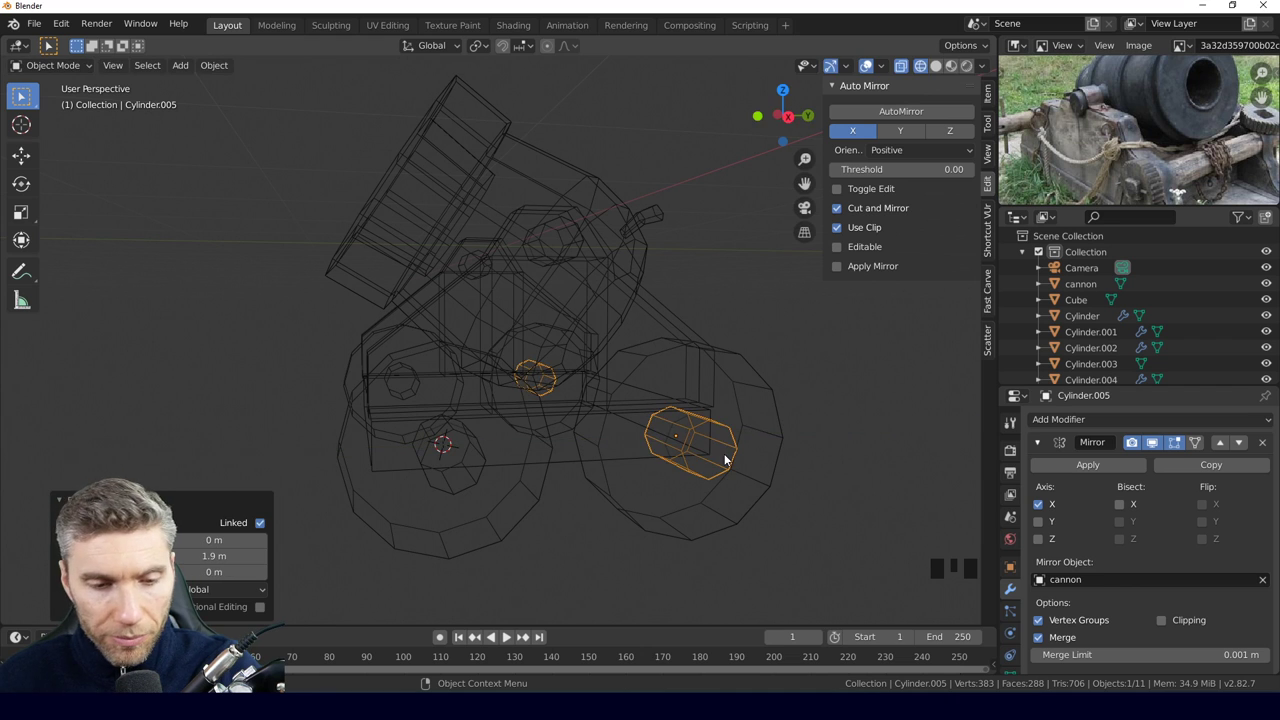
key(KP_3)
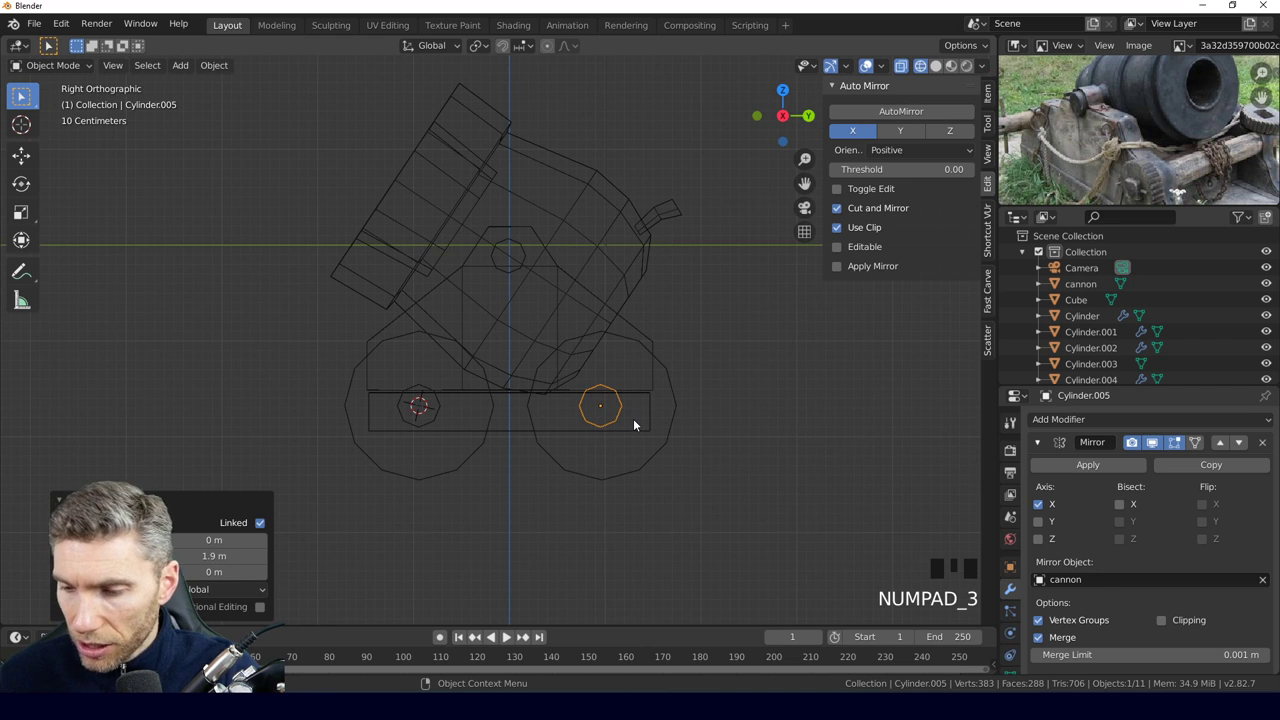
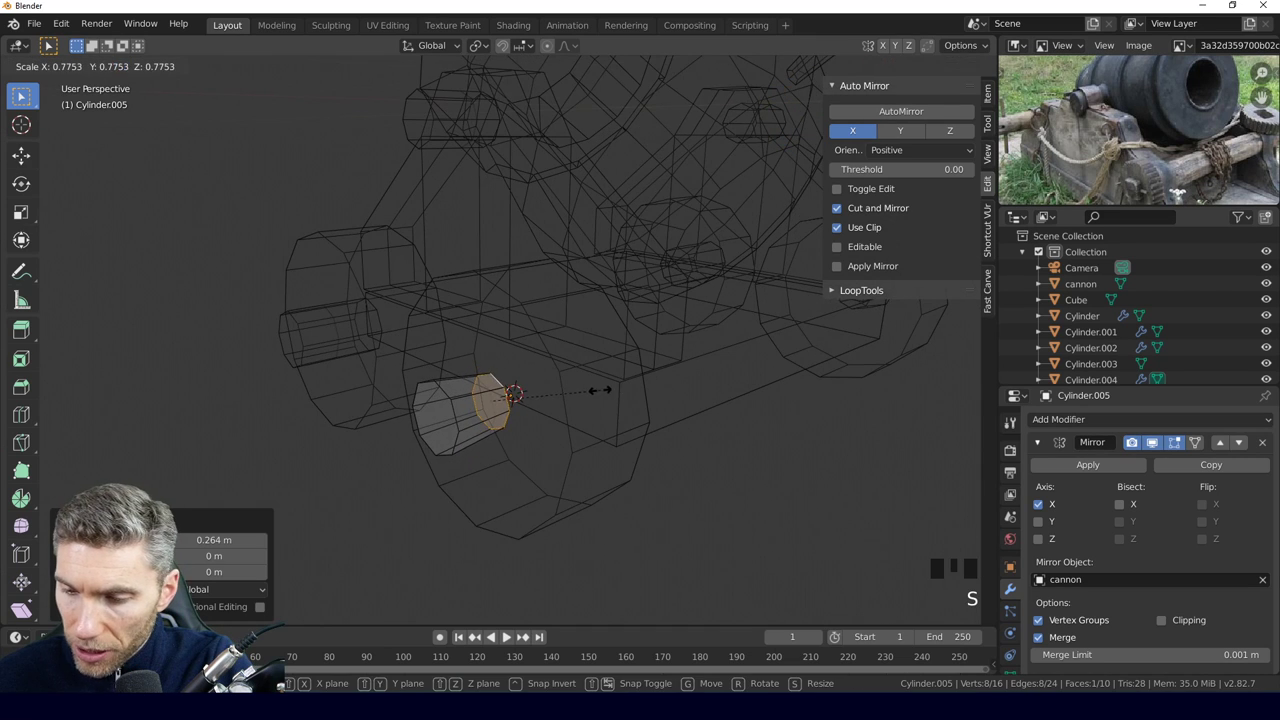
key(Tab)
drag(550, 425, 592, 412)
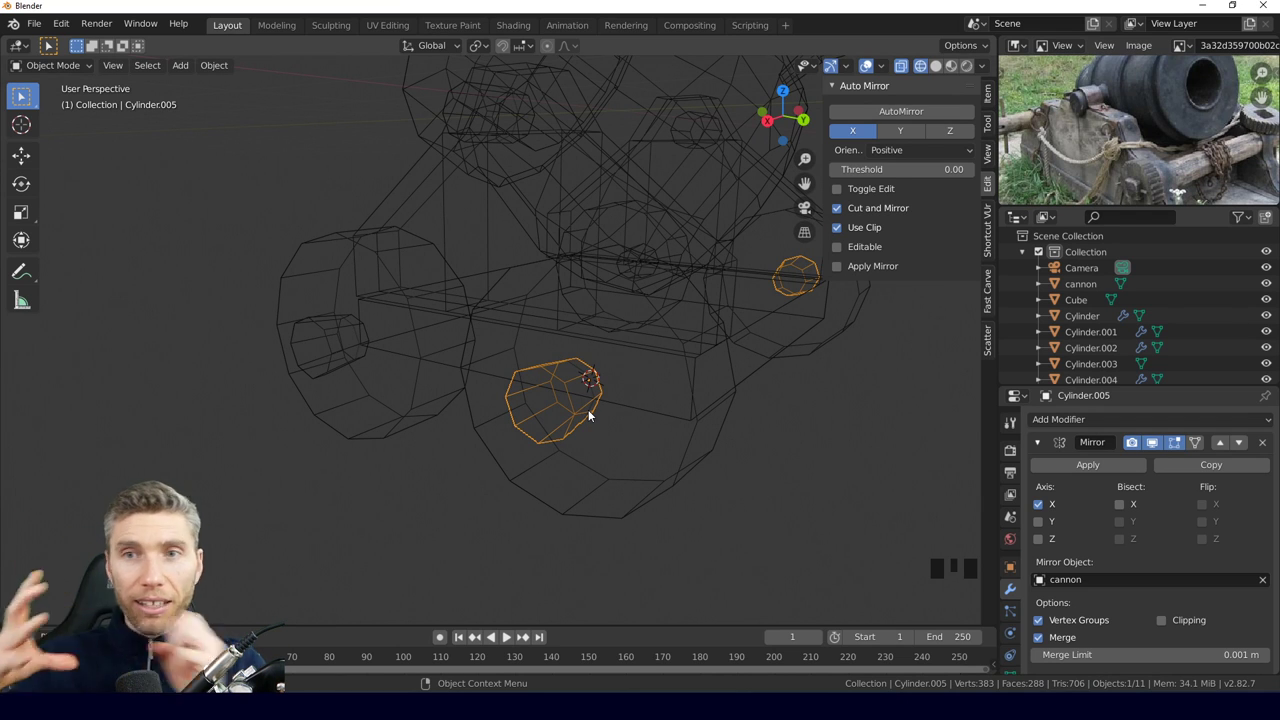
drag(586, 453, 574, 445)
Switch the viewport to Solid shading and select the front wheel Cylinder.001.
key(z)
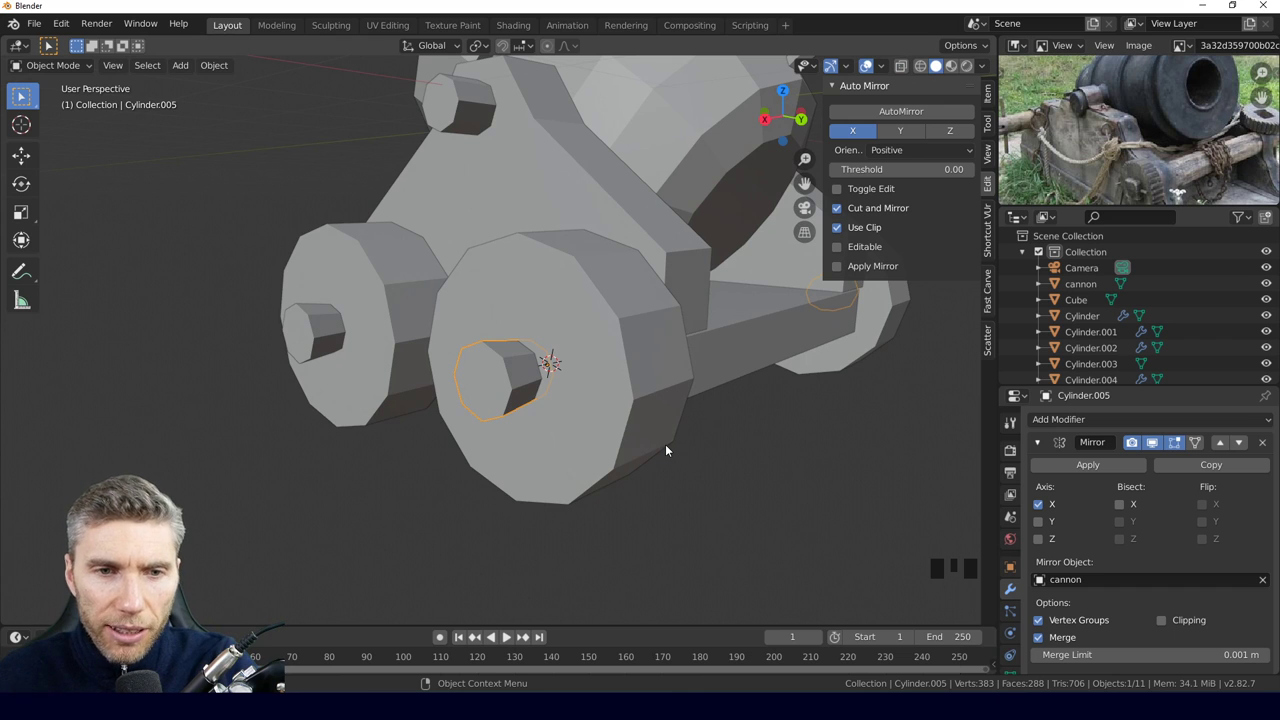
middle_click(607, 459)
scroll(down, 3)
drag(587, 423, 570, 343)
click(570, 343)
drag(584, 369, 625, 348)
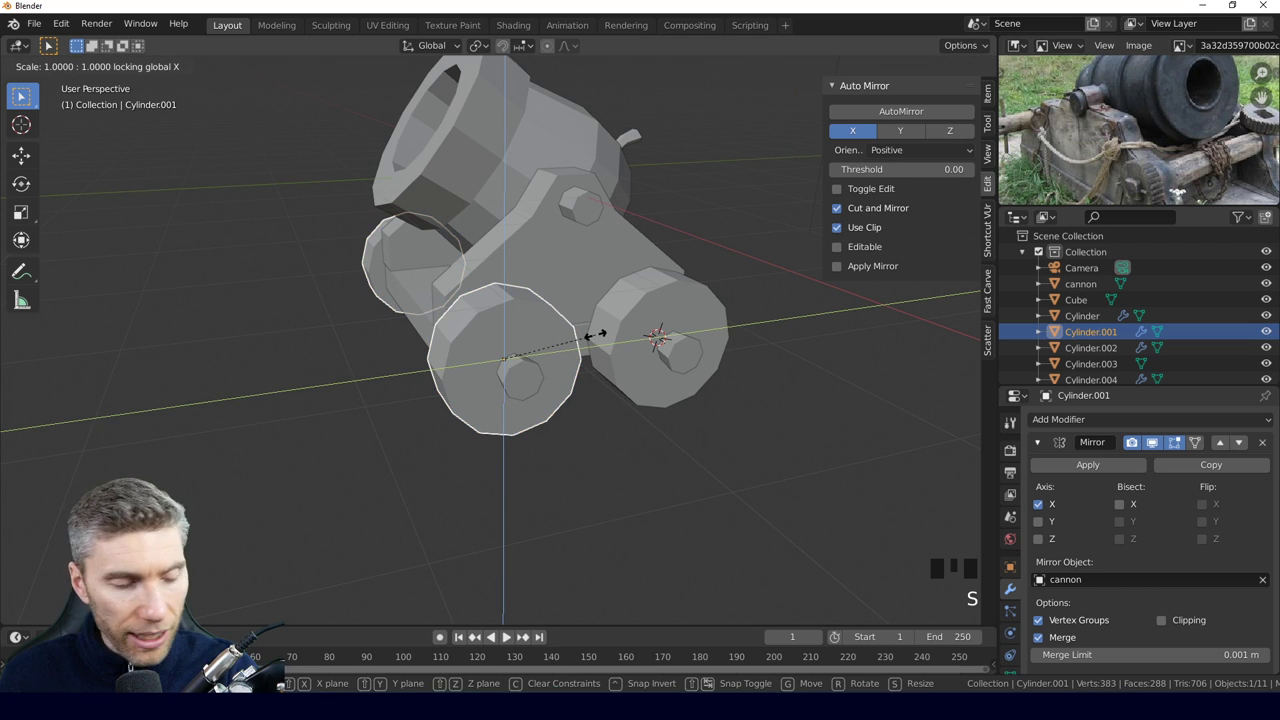
Scale the wheel 1.225 times in height and length only, then view the cannon from the side.
drag(669, 357, 681, 331)
scroll(down, 3)
middle_click(754, 355)
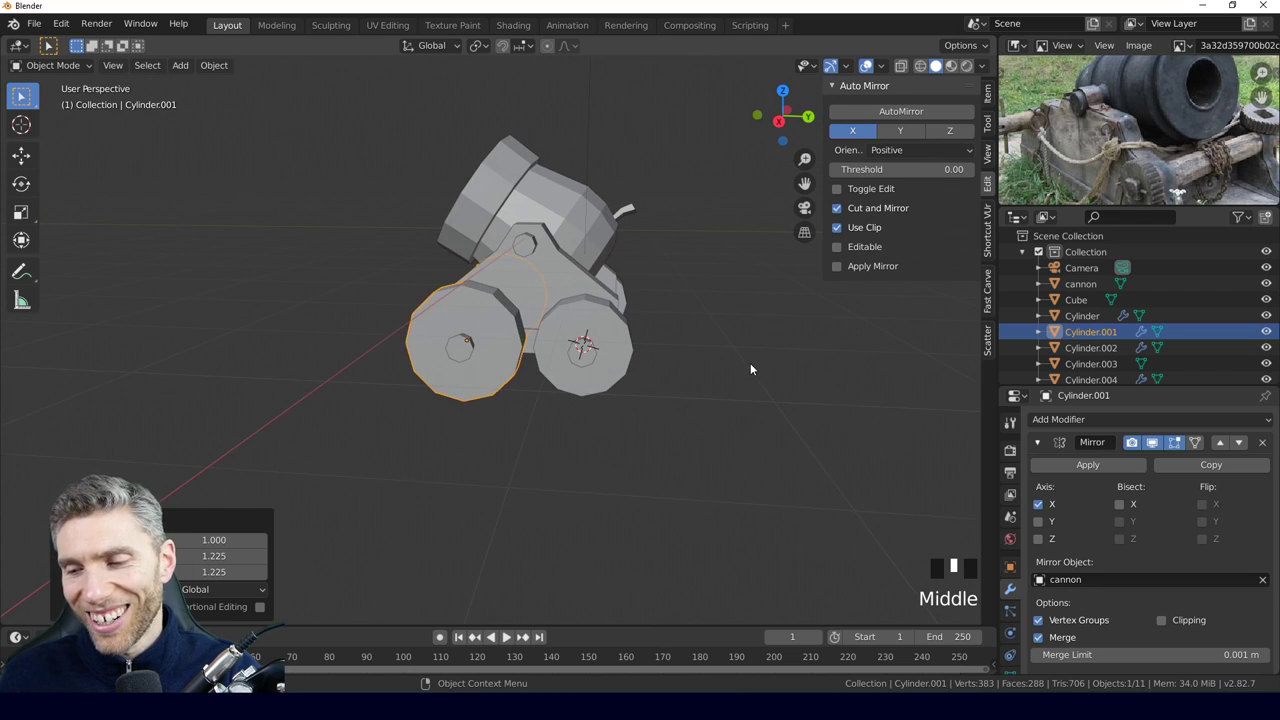
click(757, 367)
drag(665, 435, 628, 321)
key(KP_1)
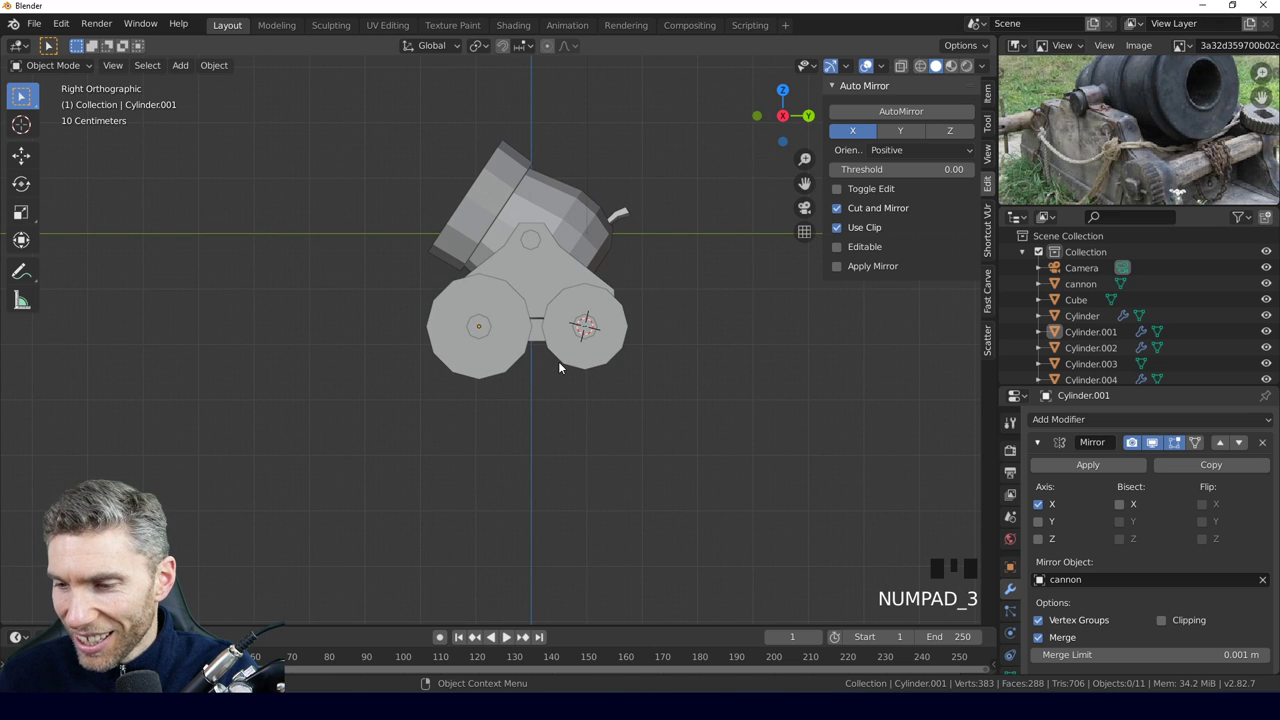
Move the enlarged wheel and its hub together straight down by about 0.027 m.
drag(518, 326, 502, 333)
key(g)
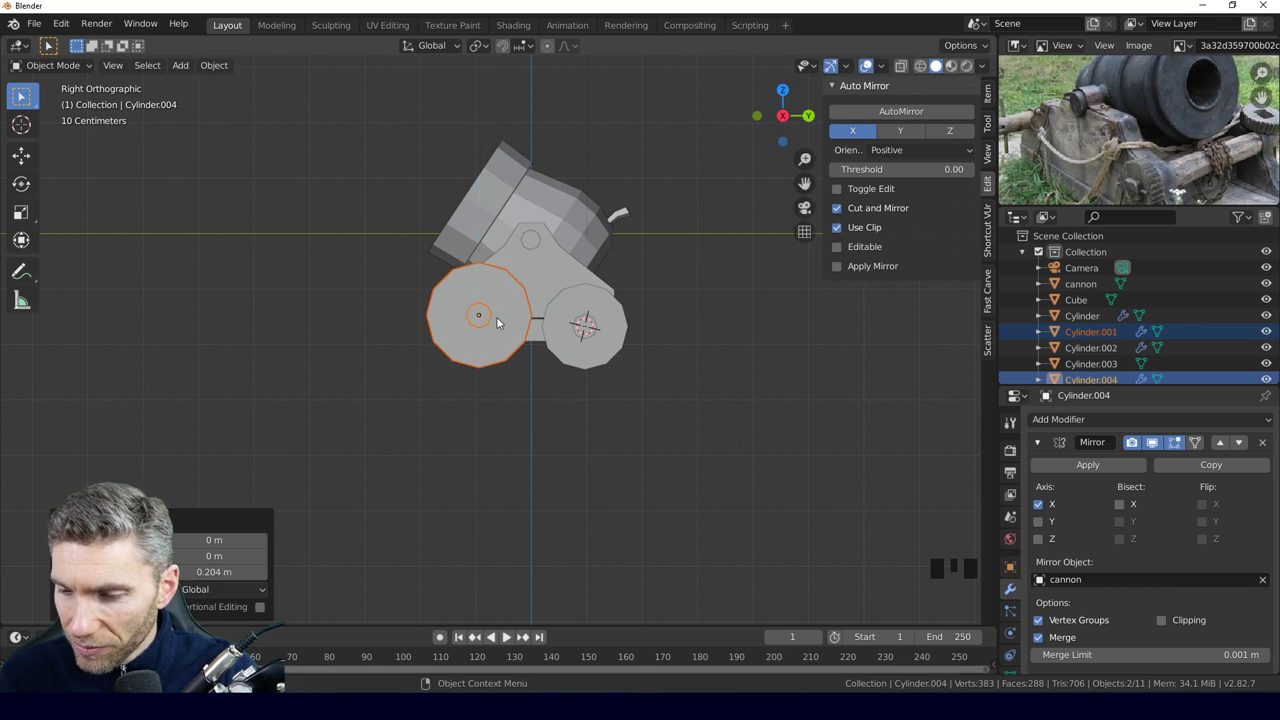
scroll(up, 3)
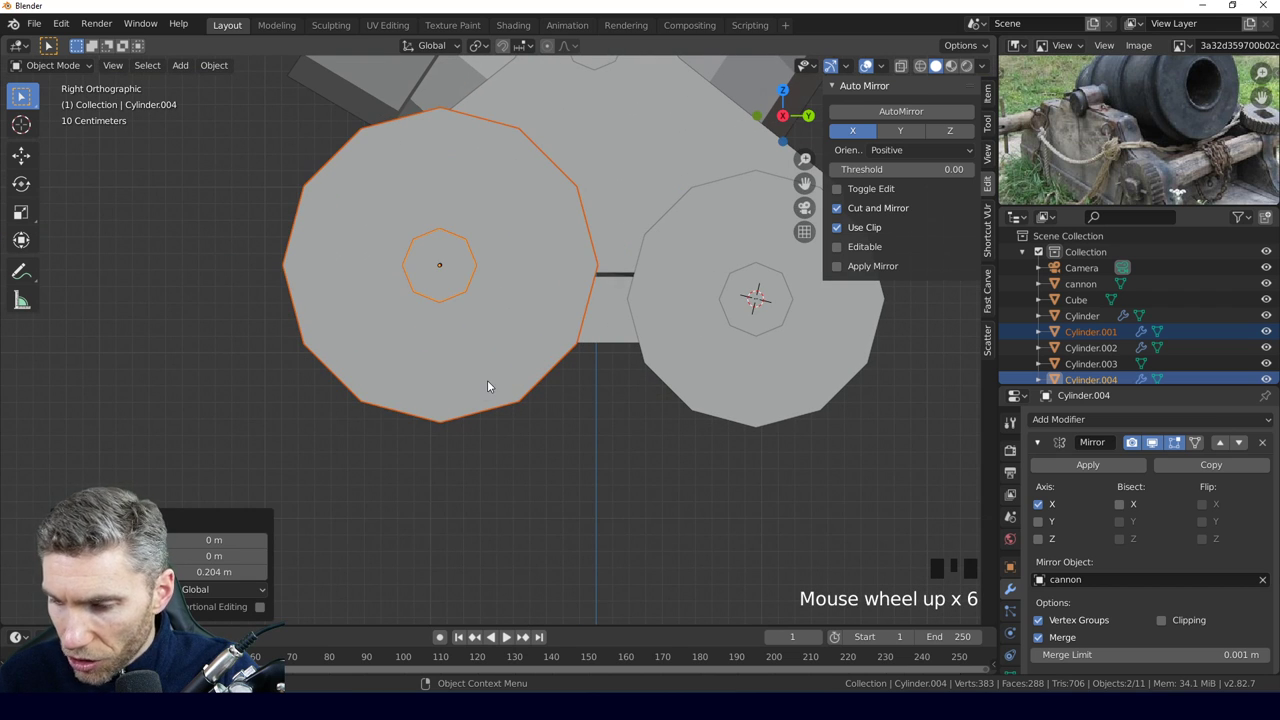
key(g)
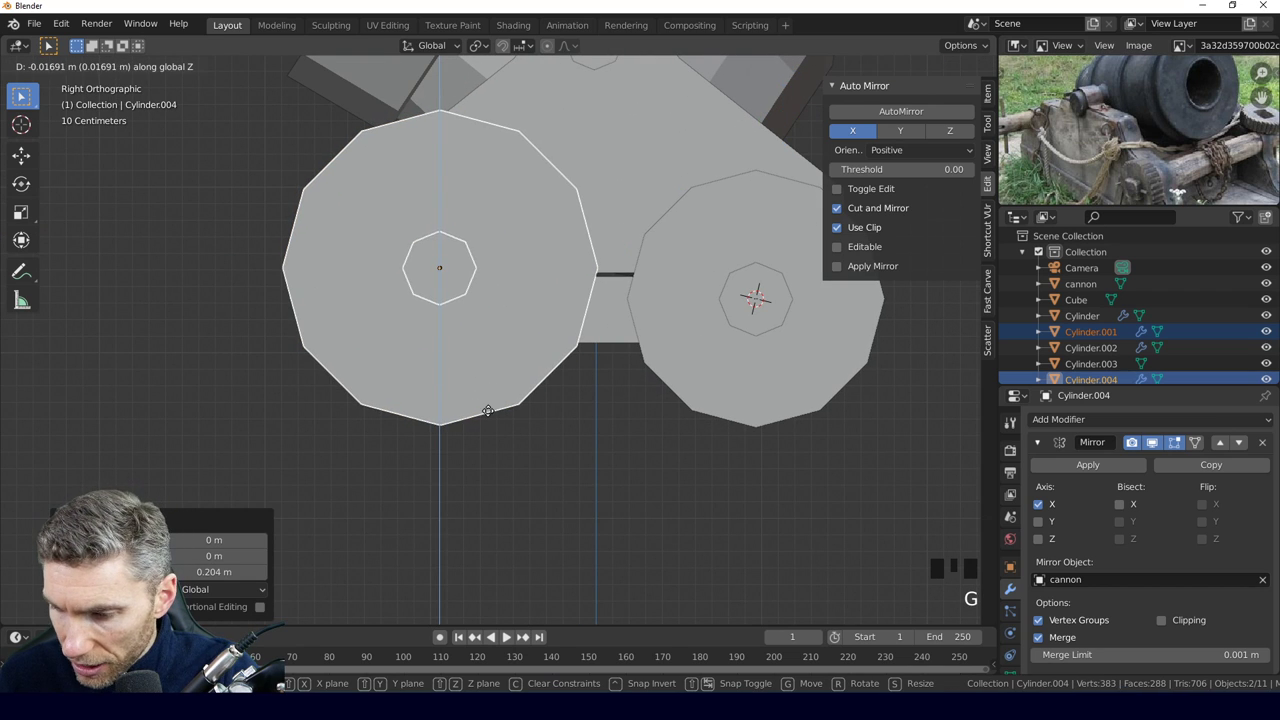
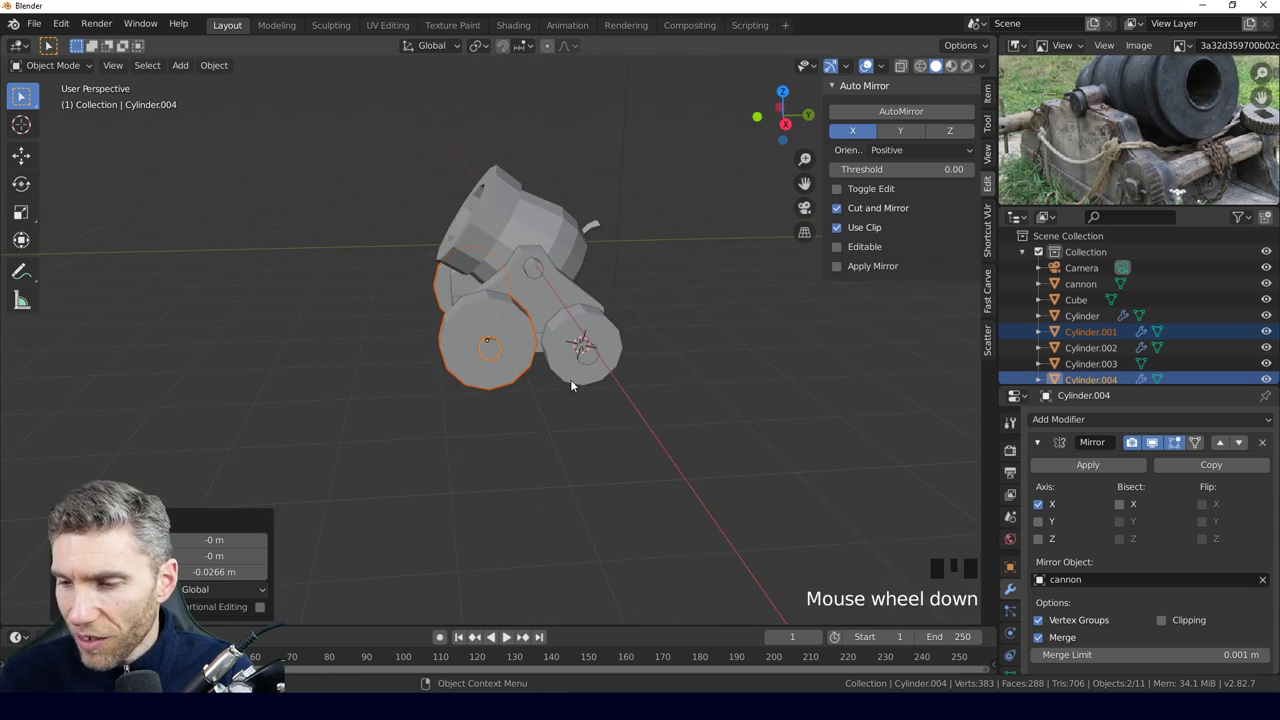
drag(591, 402, 579, 395)
scroll(up, 3)
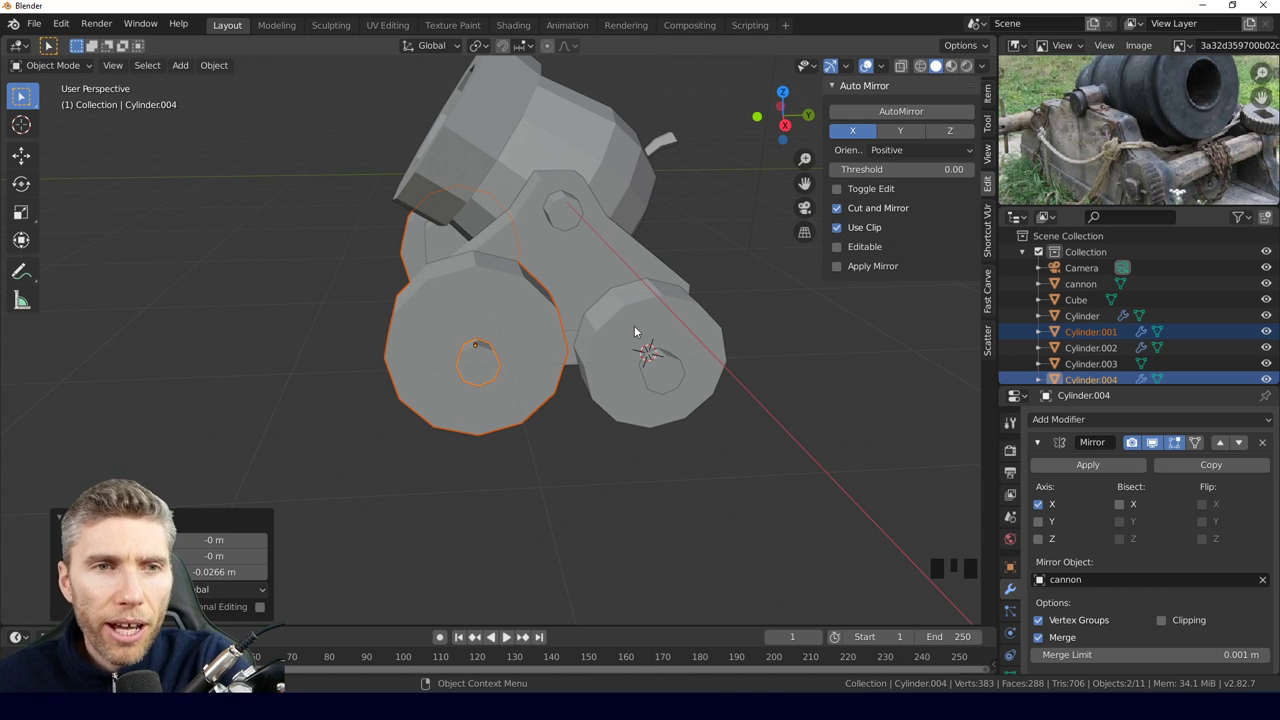
drag(660, 359, 399, 458)
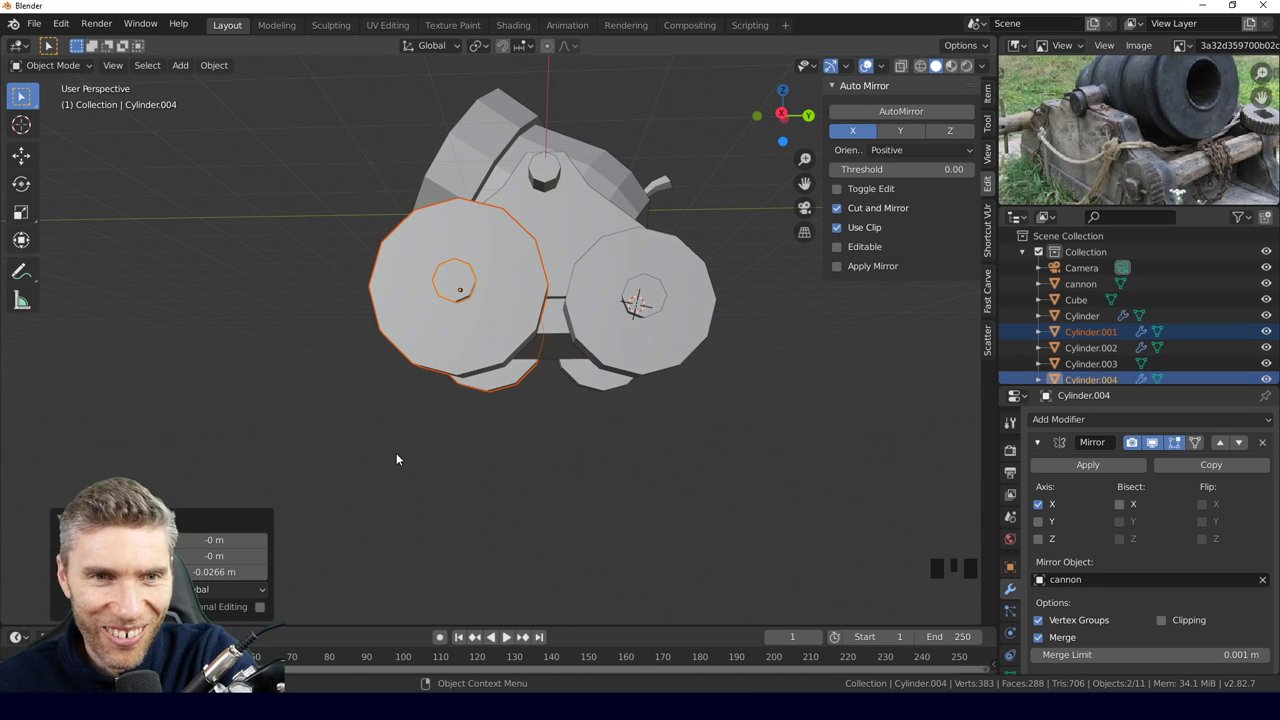
drag(540, 379, 535, 299)
drag(535, 299, 571, 332)
Rotate the carriage parts and barrel in Right Orthographic view so the barrel aims upward.
middle_click(571, 332)
key(KP_3)
key(r)
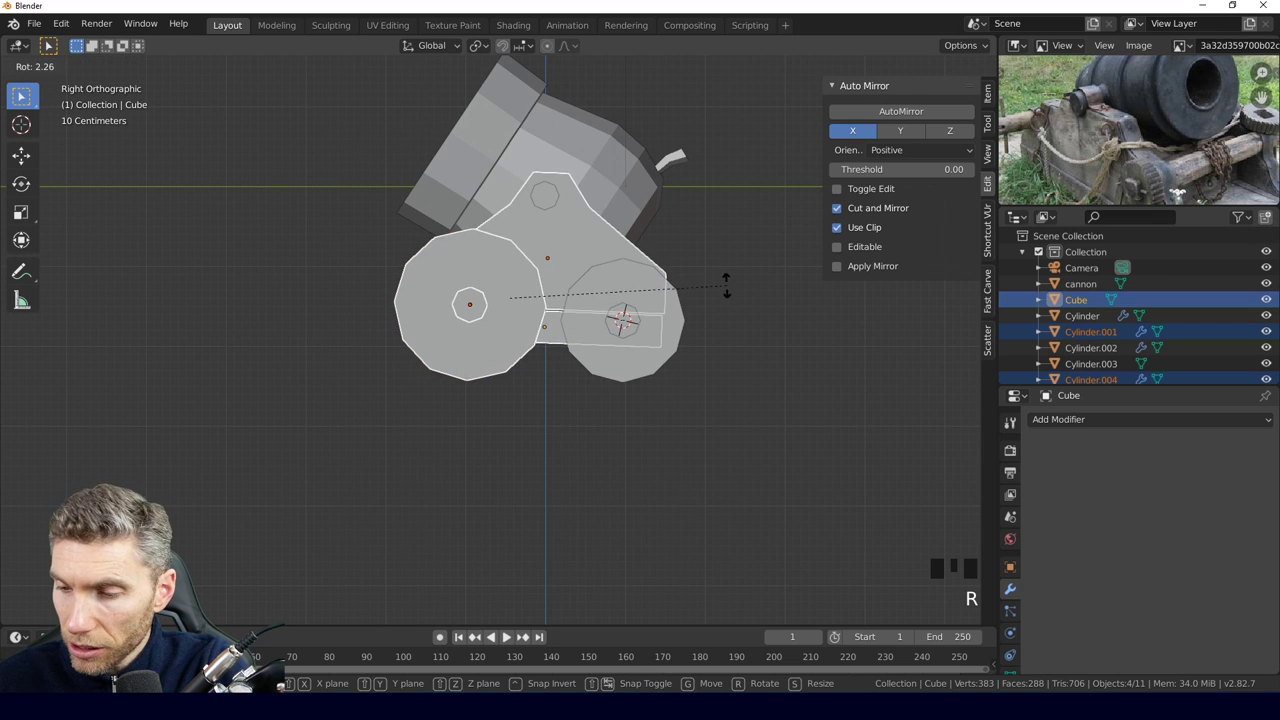
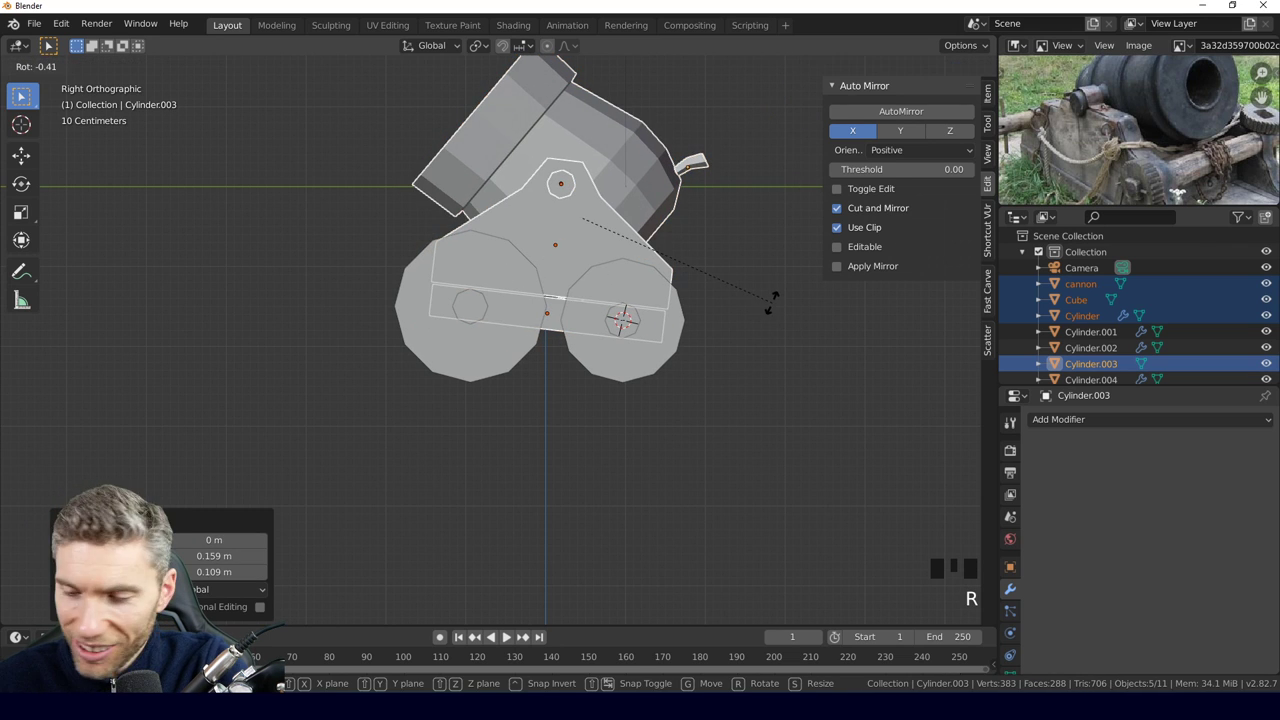
middle_click(422, 300)
click(483, 453)
Undo back to a smaller tilt and orbit around the cannon in perspective to check it.
scroll(down, 3)
drag(657, 387, 518, 394)
key(ctrl+z)
key(ctrl+z)
drag(486, 397, 569, 421)
scroll(up, 3)
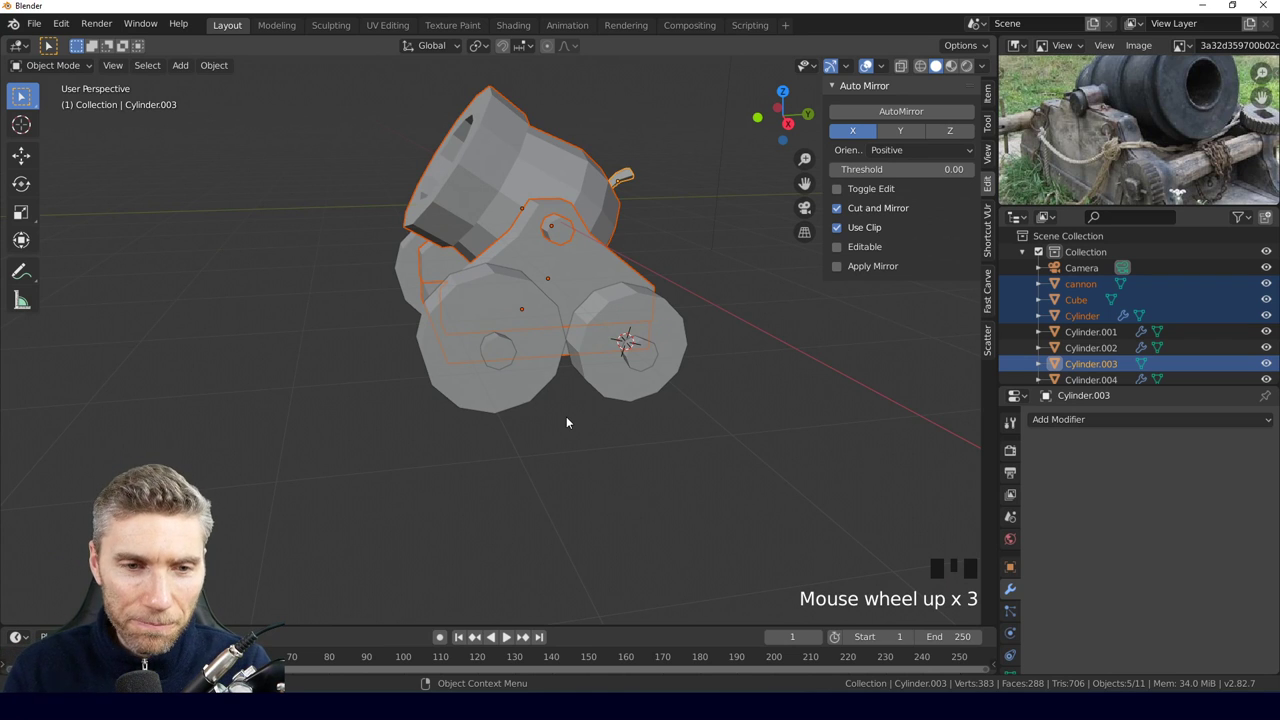
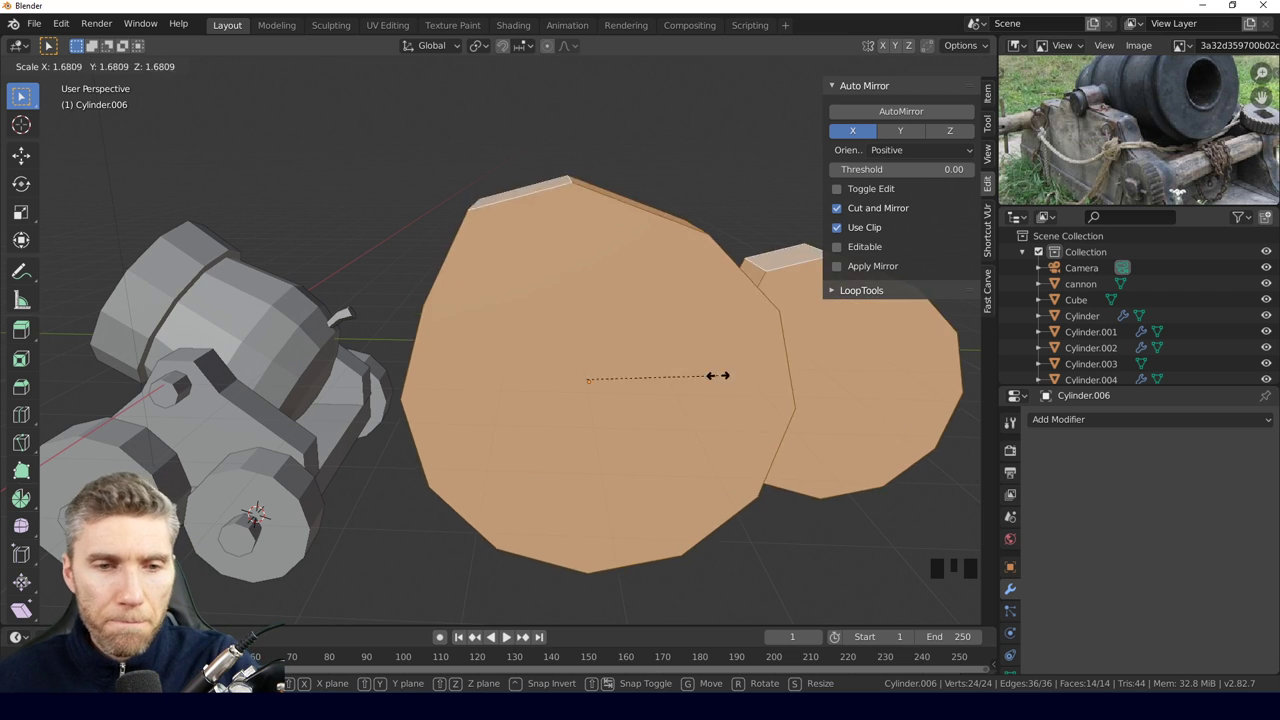
key(Tab)
key(Delete)
click(831, 363)
key(Delete)
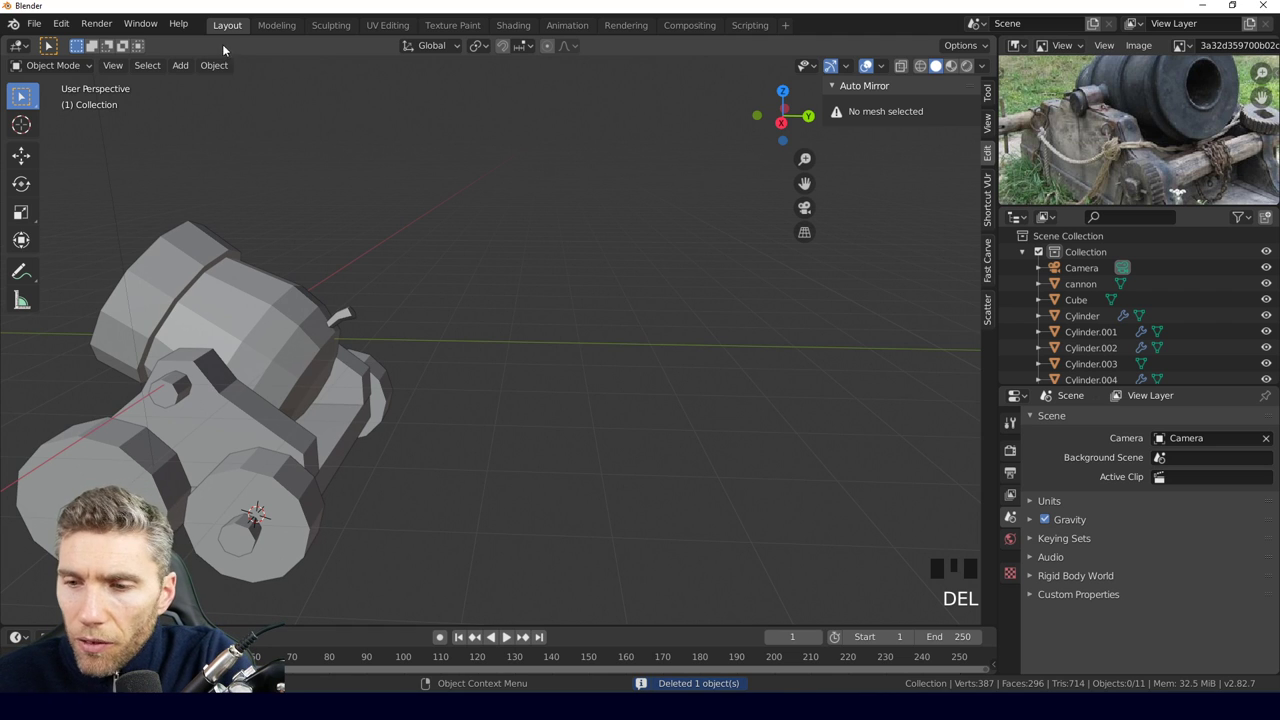
click(230, 301)
Enter Edit Mode on the cannon barrel to start shaping its muzzle.
key(Tab)
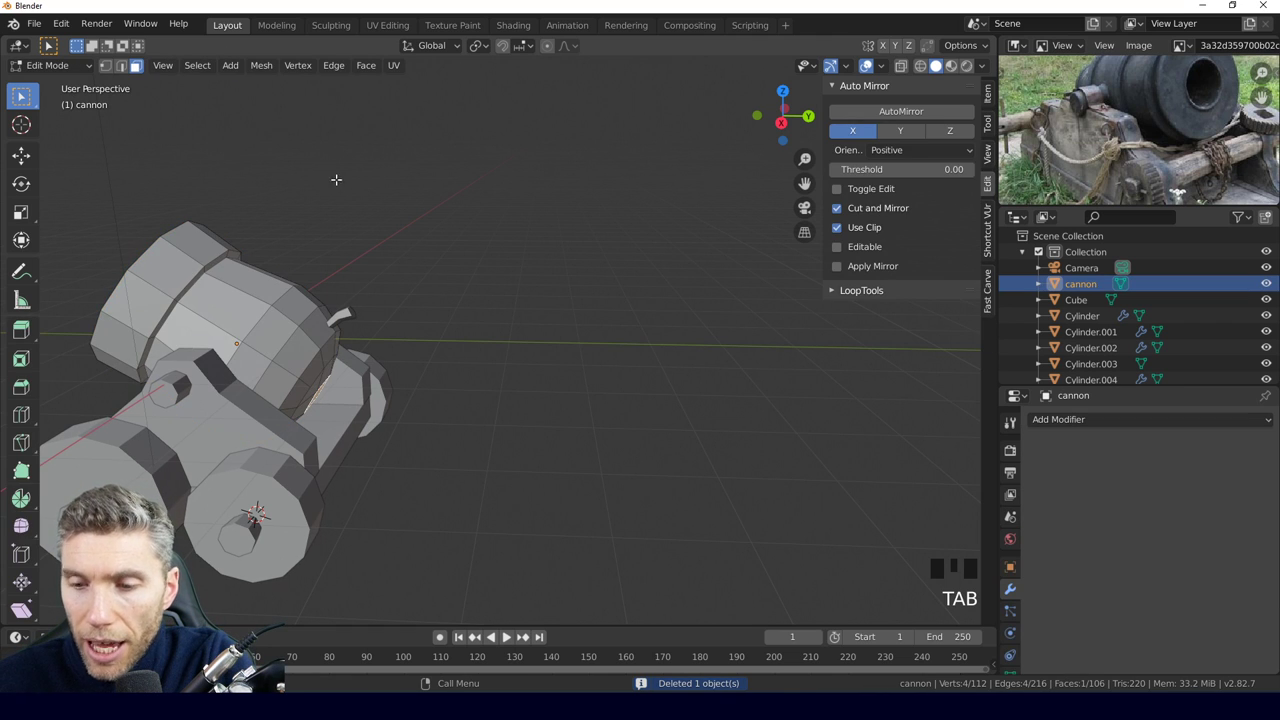
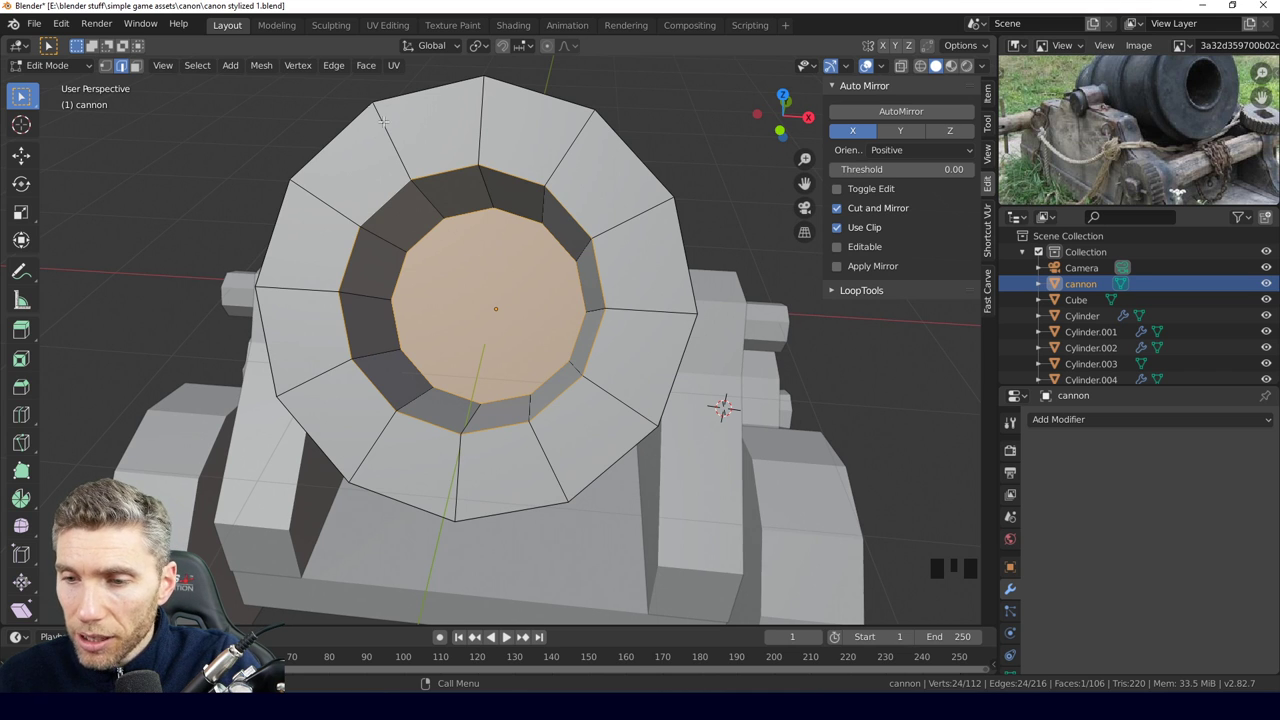
Mark the selected rim edge loops of the barrel mouth as UV seams.
key(ctrl+e)
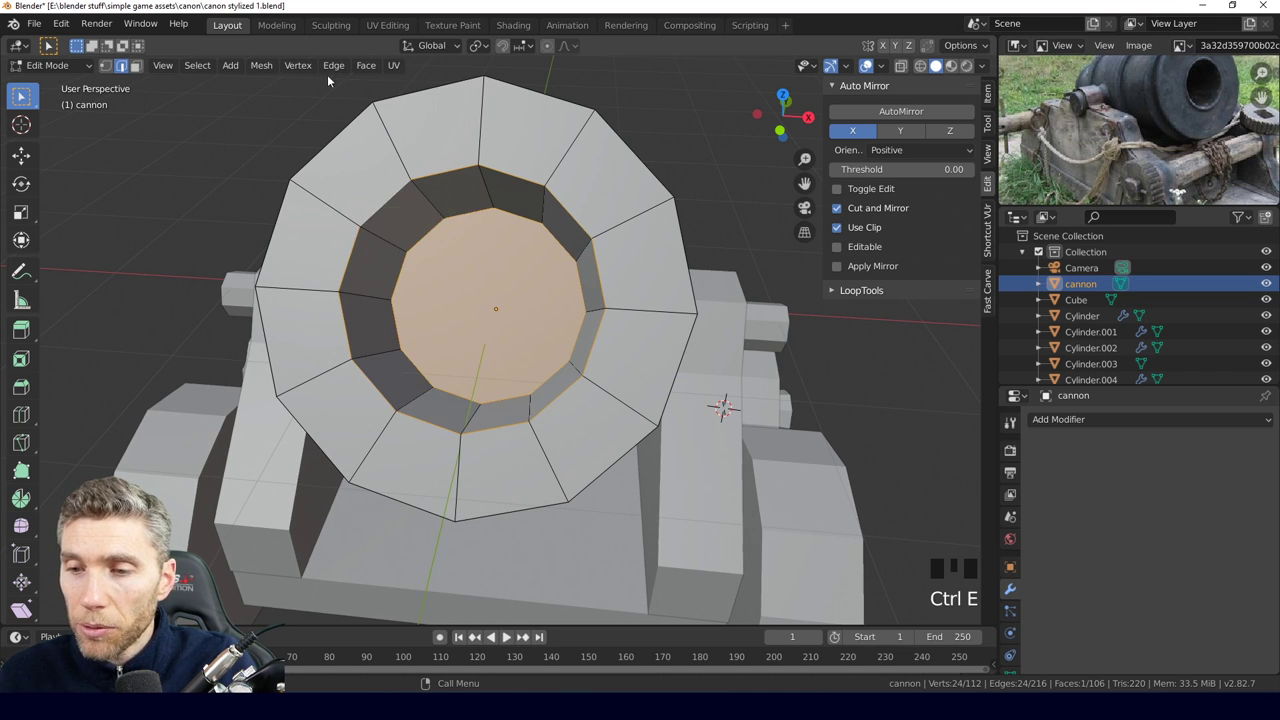
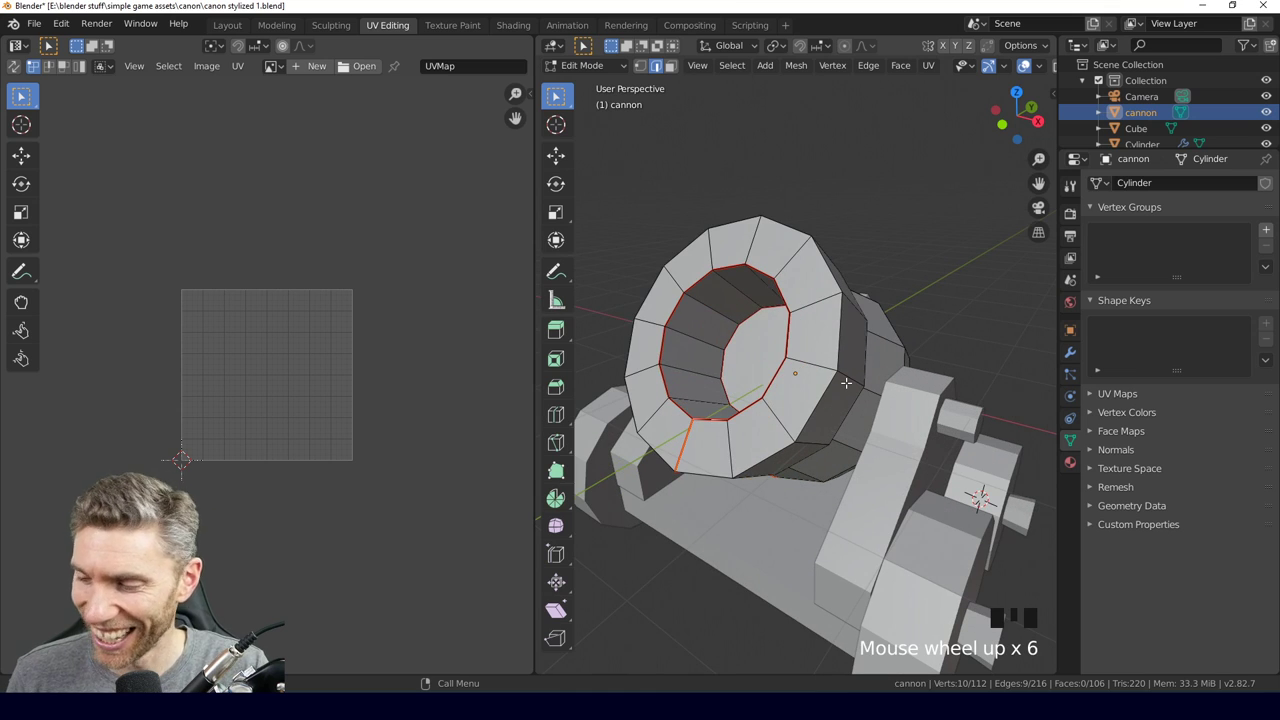
Unwrap the whole barrel mesh along its seams into strip islands and a round bore island.
key(a)
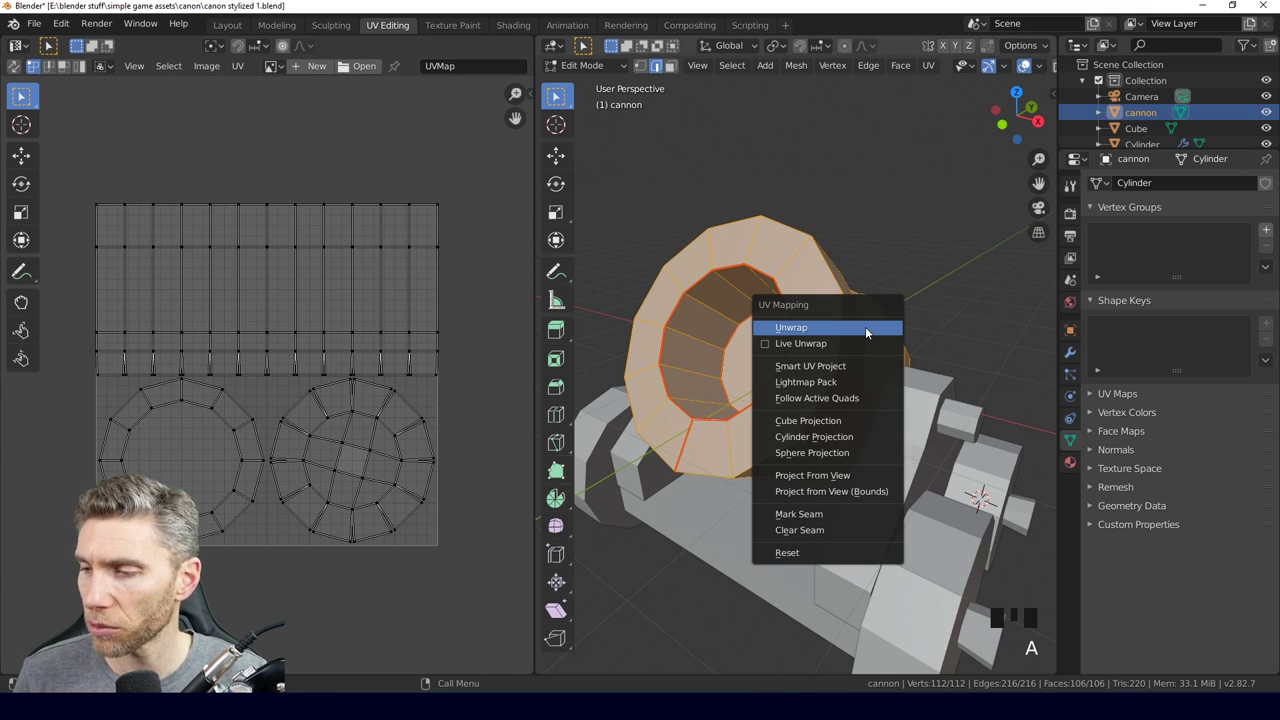
key(u)
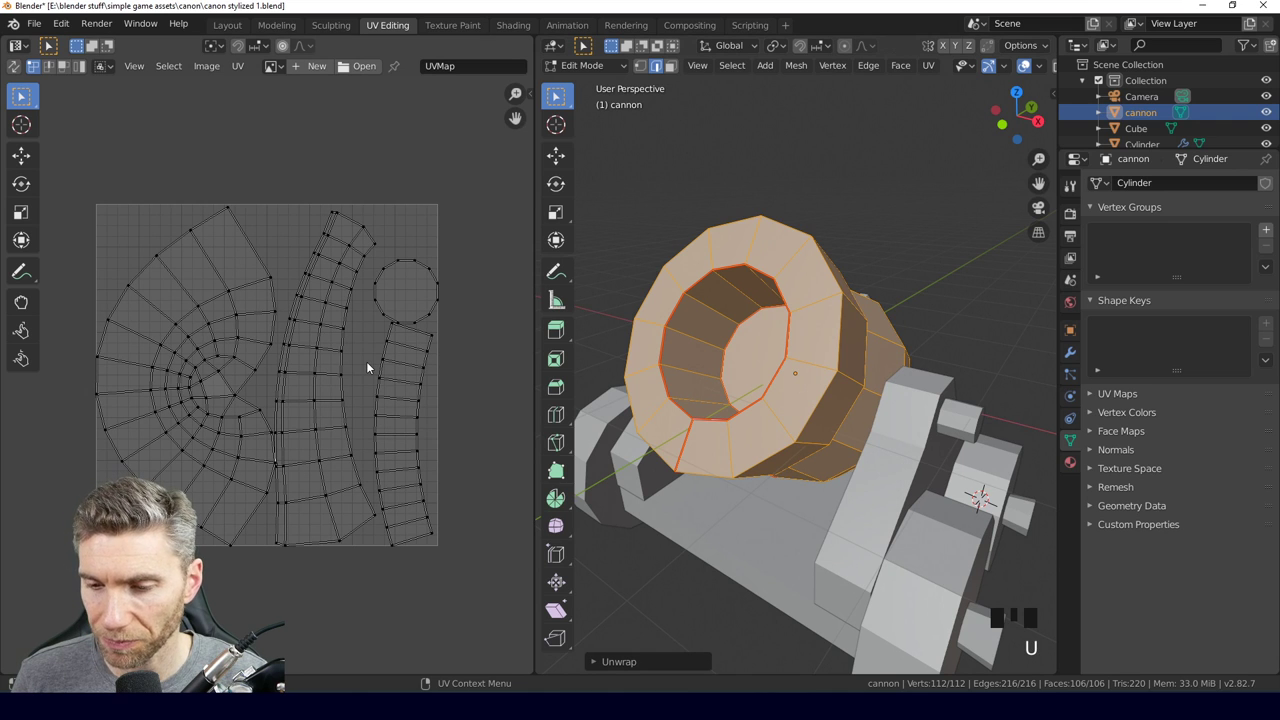
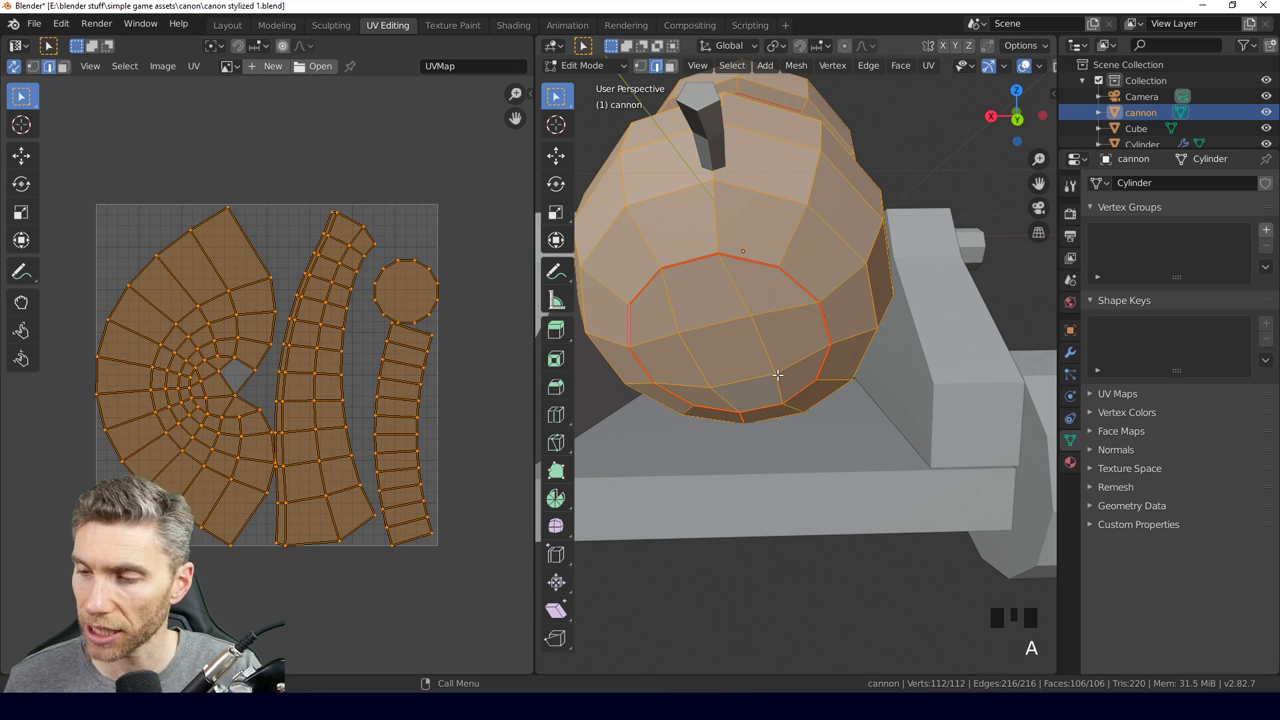
Re-unwrap the barrel and straighten the curved island's outer edge row by scaling it flat.
key(u)
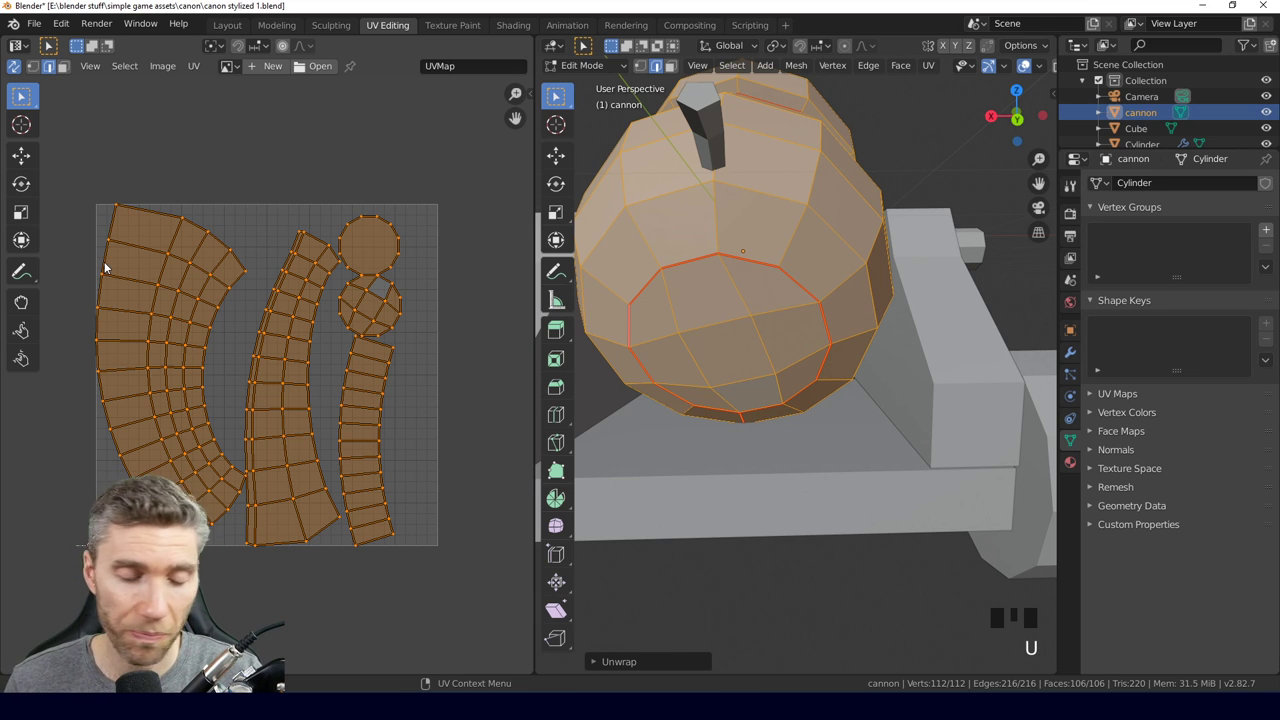
click(111, 260)
key(s)
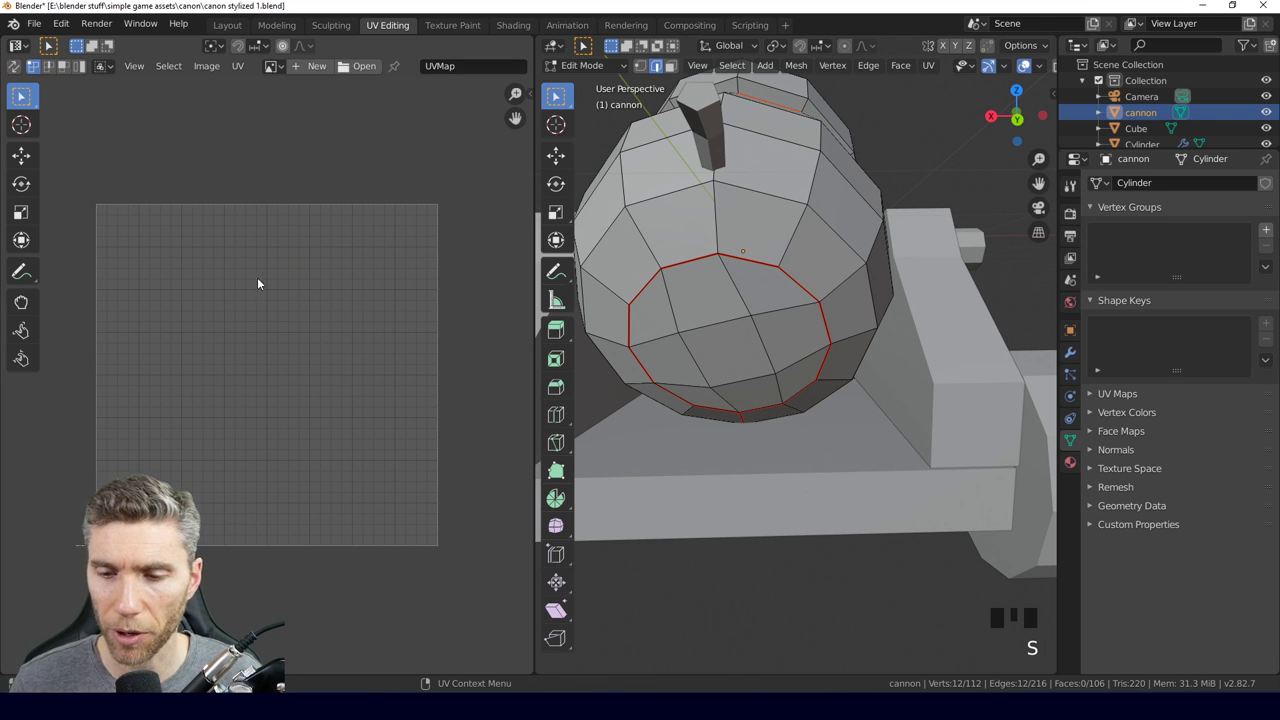
key(a)
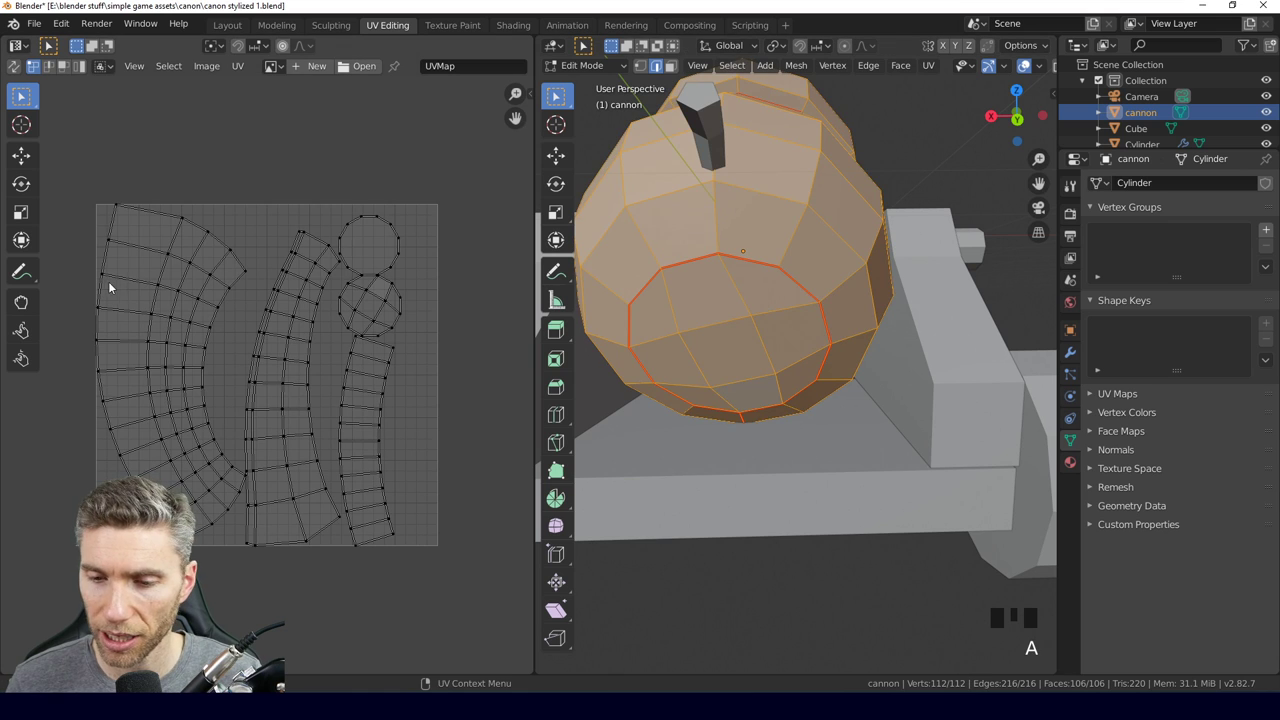
click(108, 288)
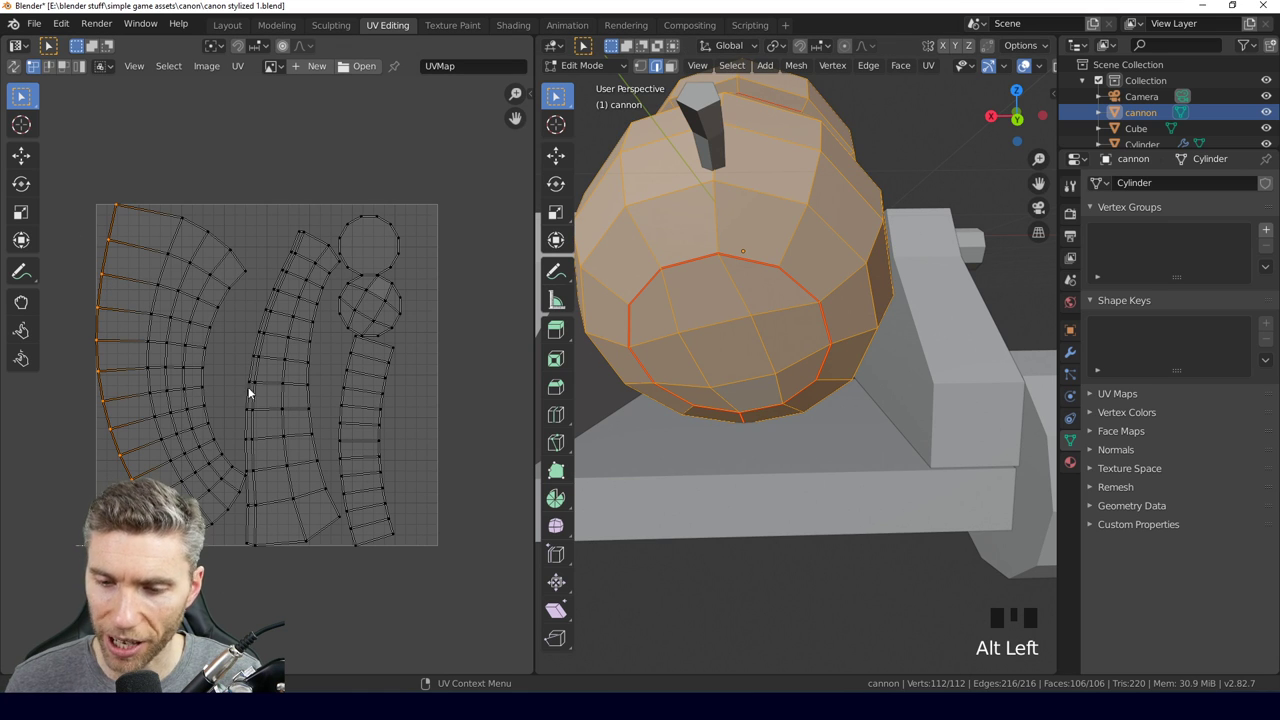
key(s)
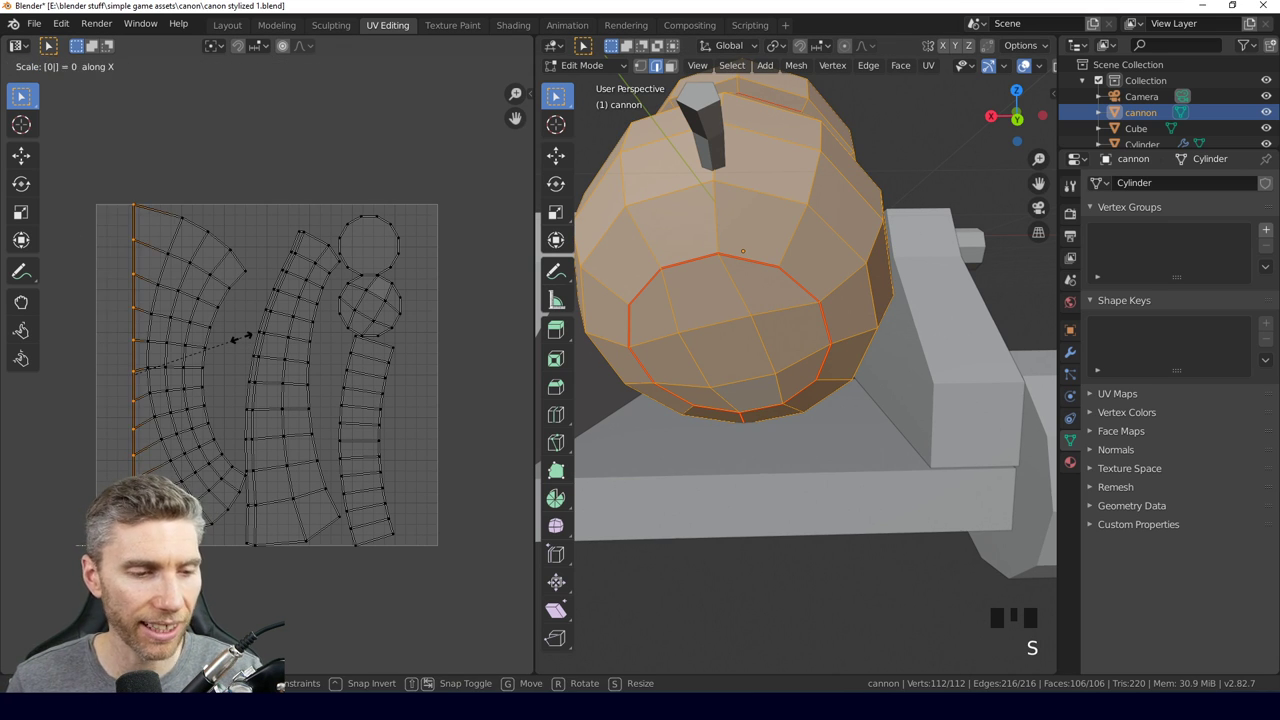
key(g)
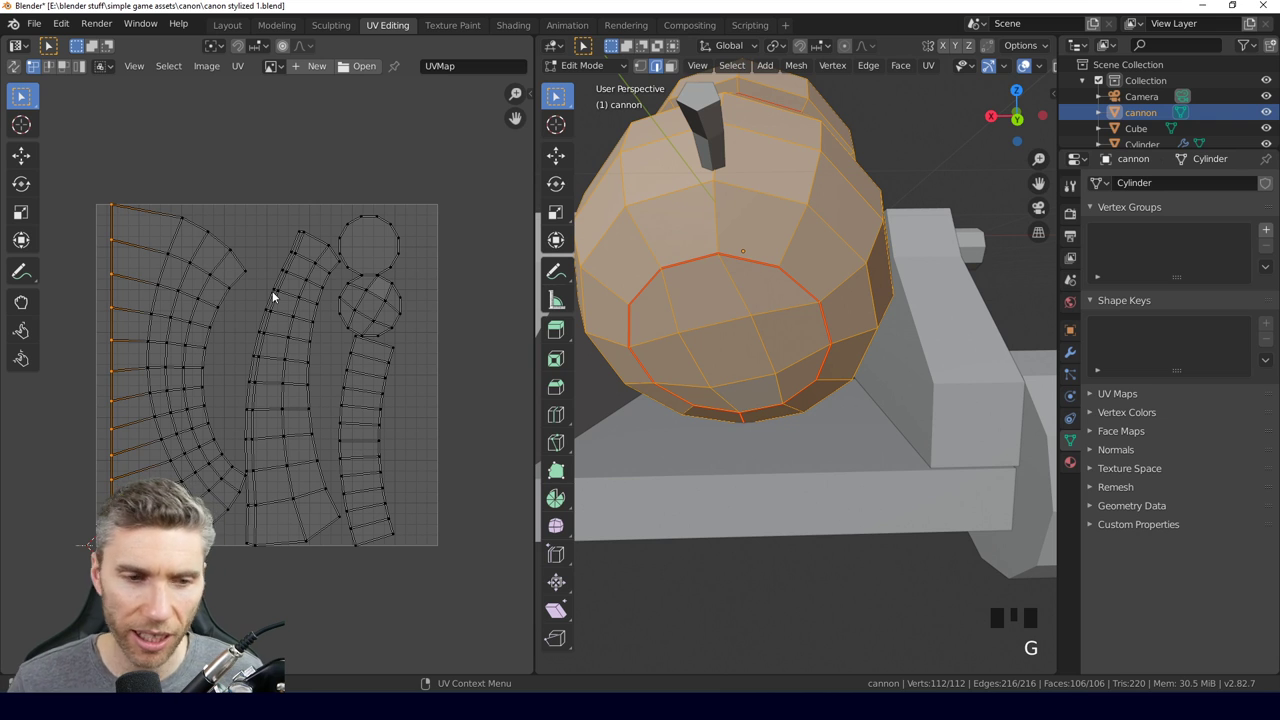
Undo the edge straightening and run Unwrap on the barrel once more.
key(ctrl+z)
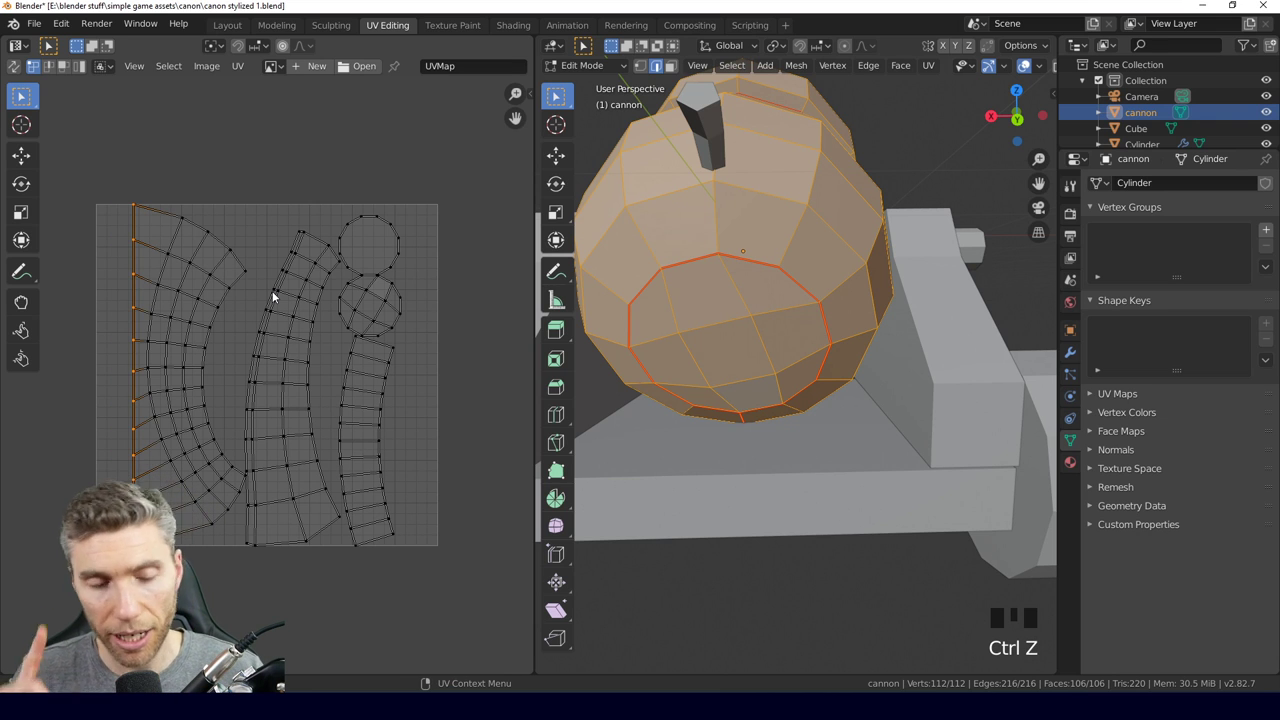
key(ctrl+z)
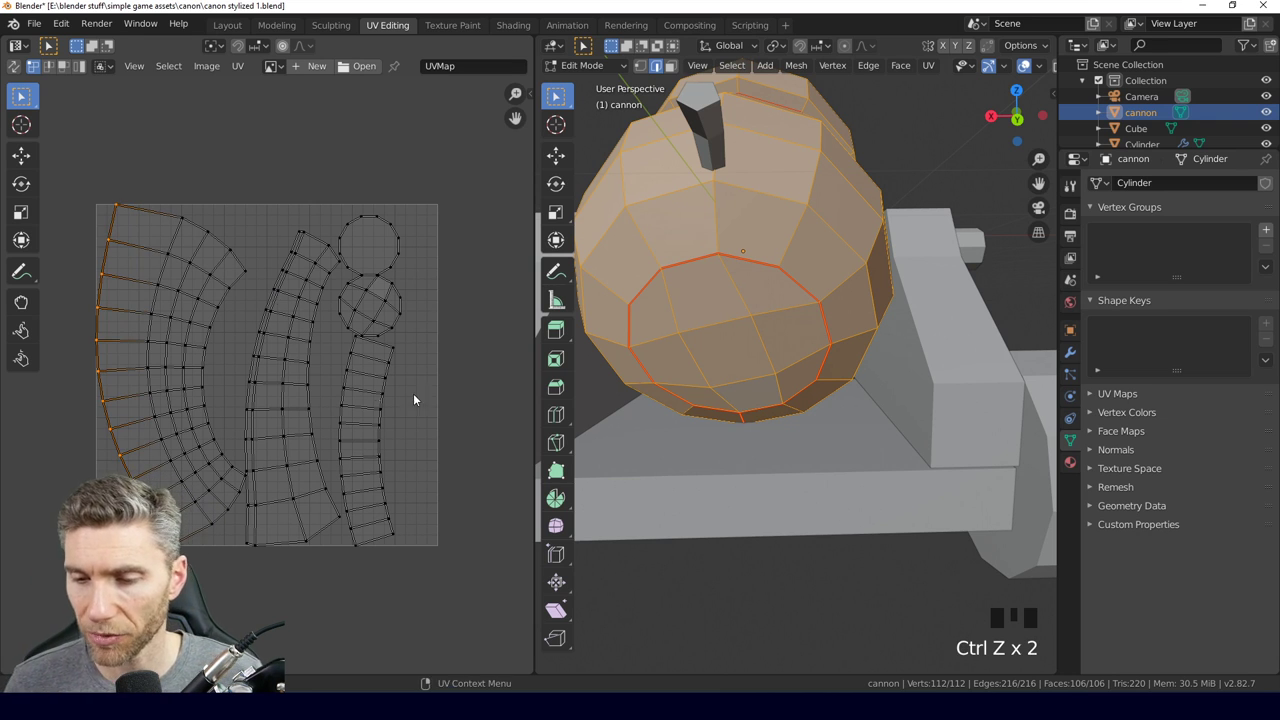
scroll(down, 3)
key(u)
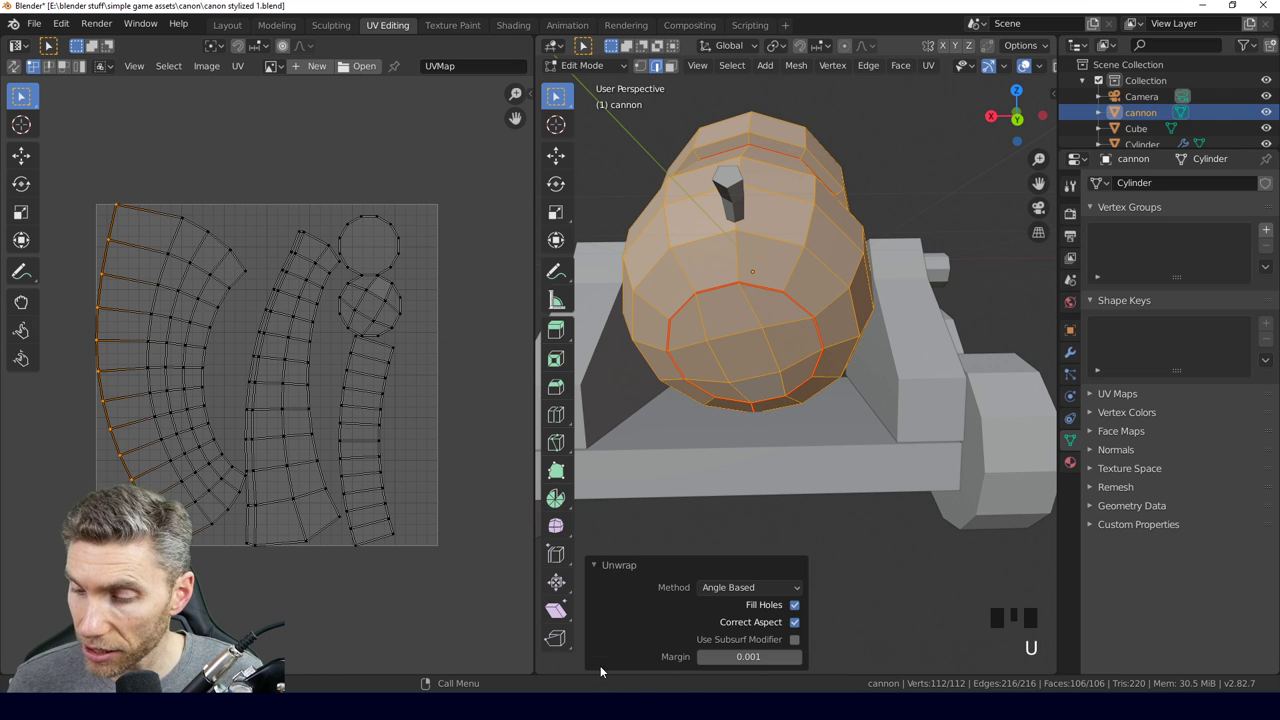
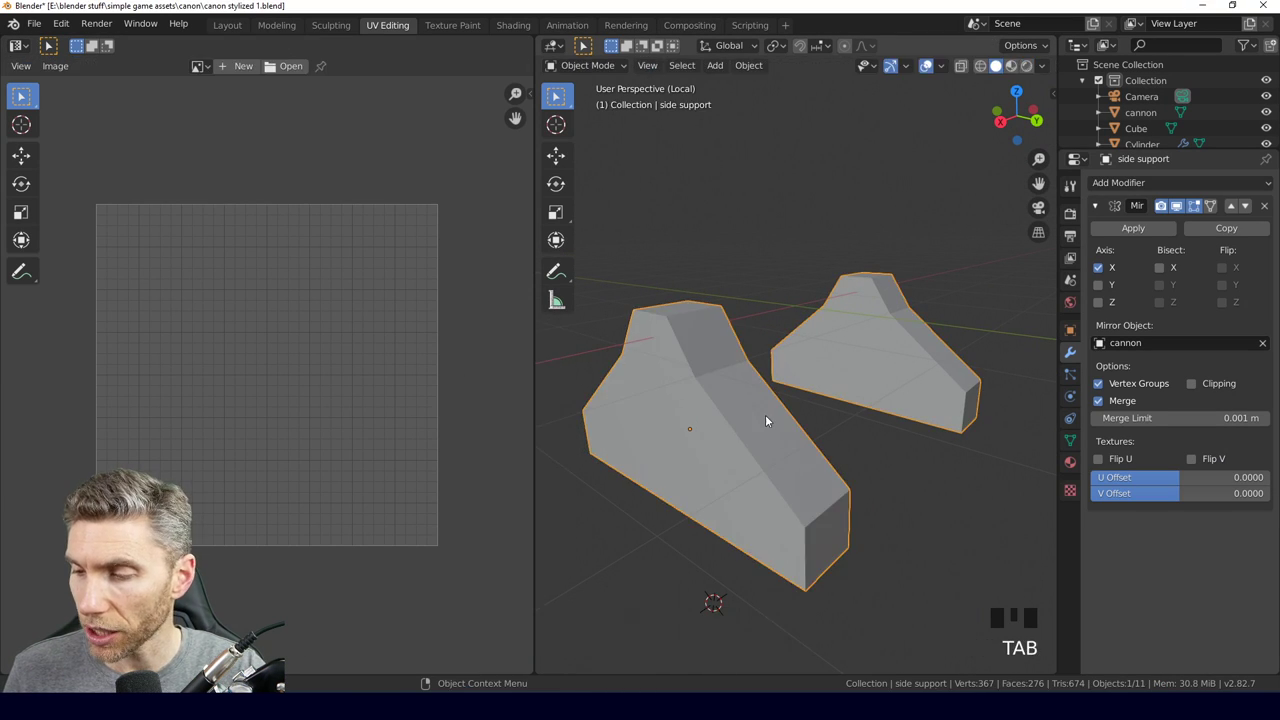
Unwrap all faces of the side support mesh in Edit Mode.
key(Tab)
key(a)
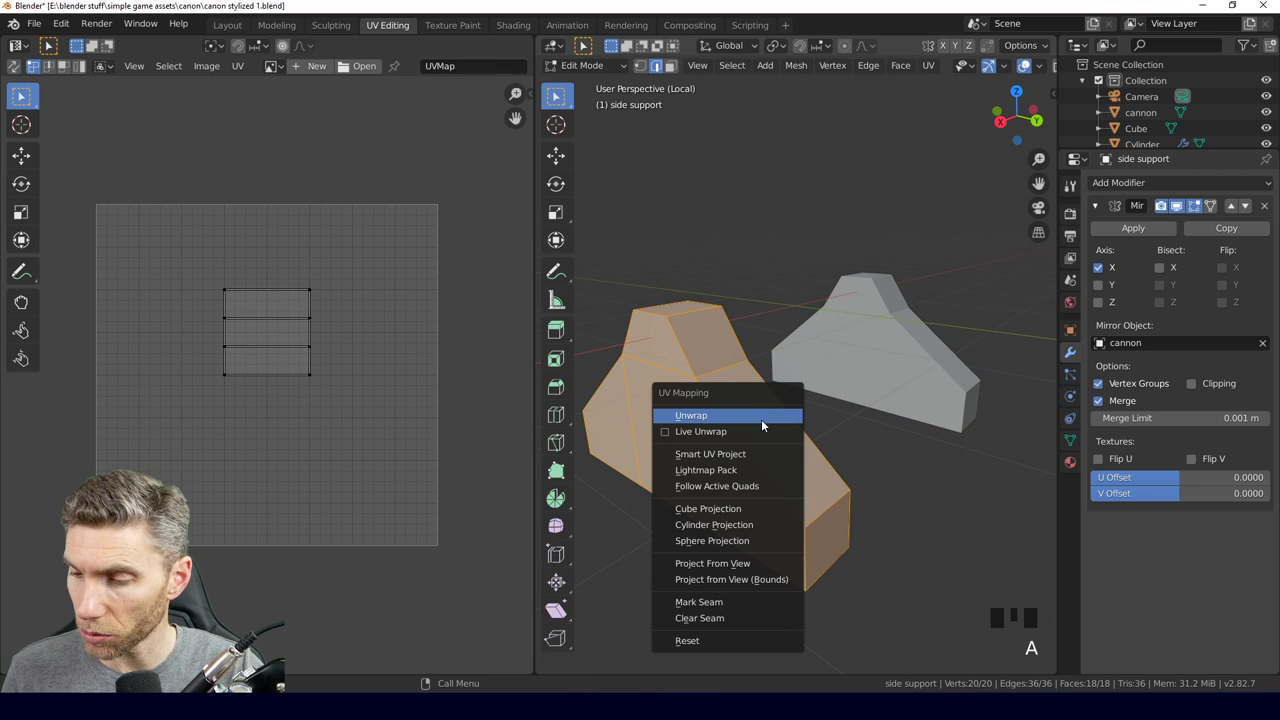
key(u)
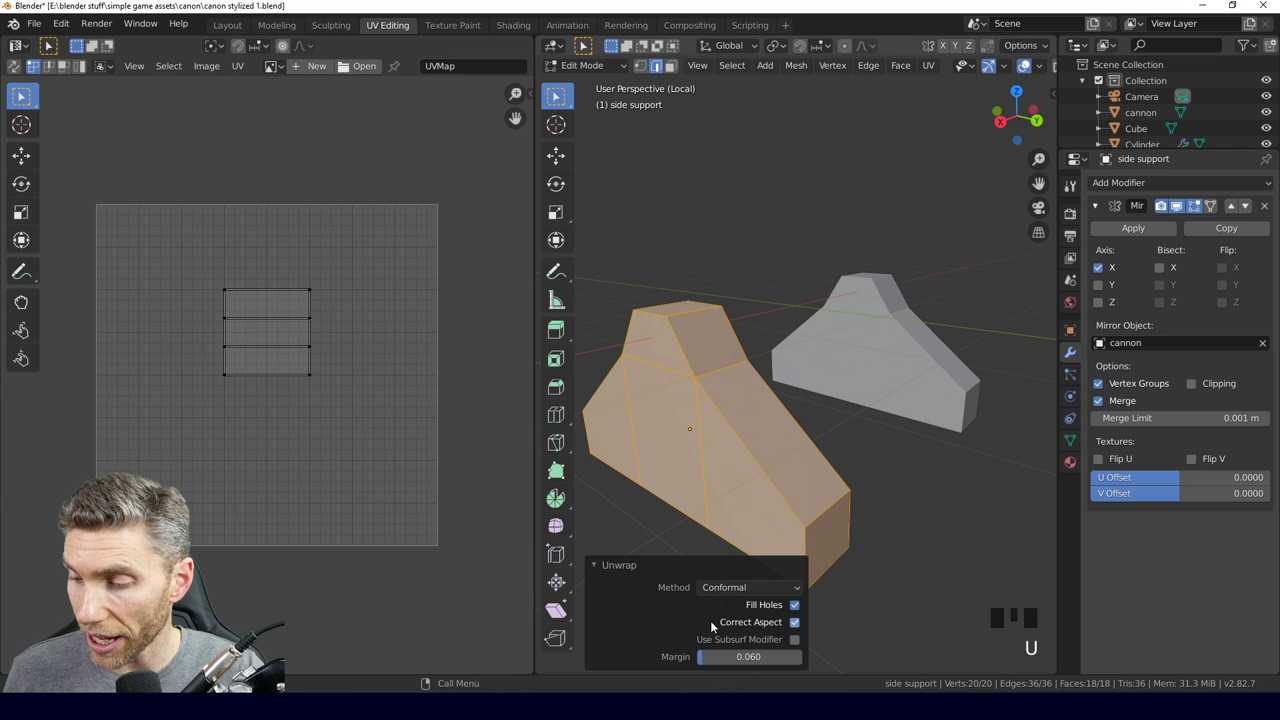
key(ctrl+a)
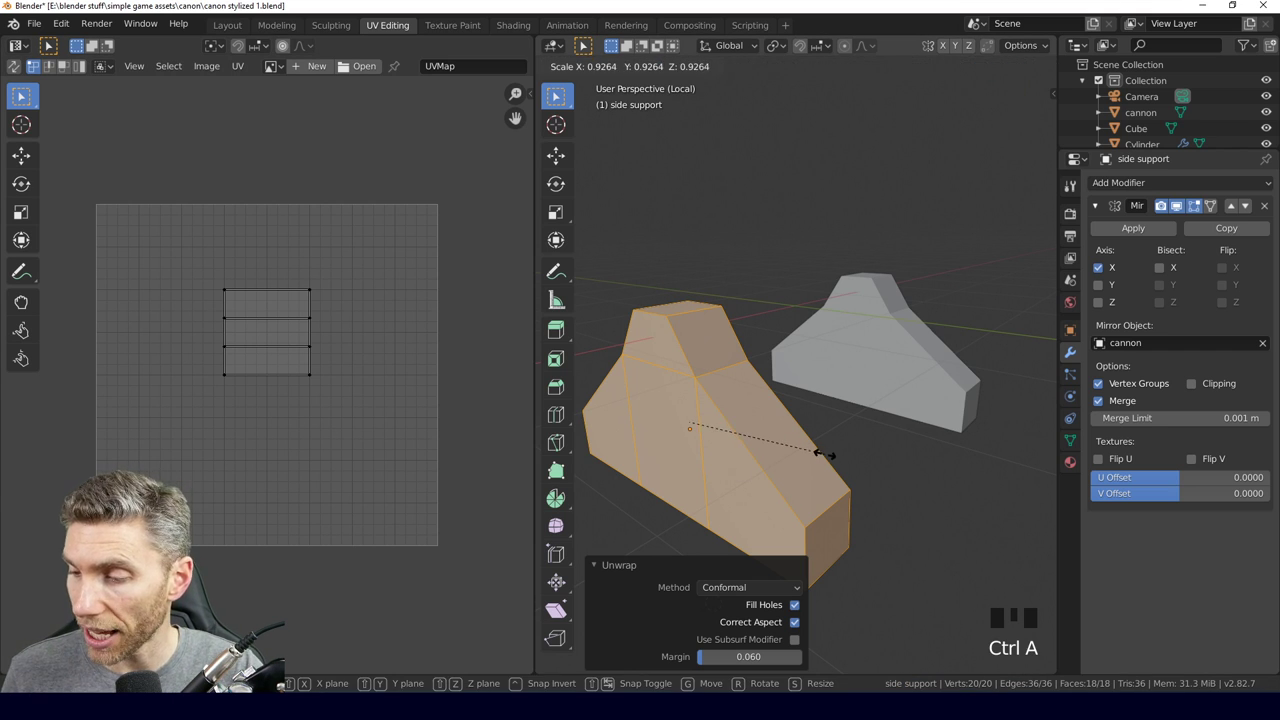
Apply the side support's scale in Object Mode and unwrap it again into rectangular islands.
key(Tab)
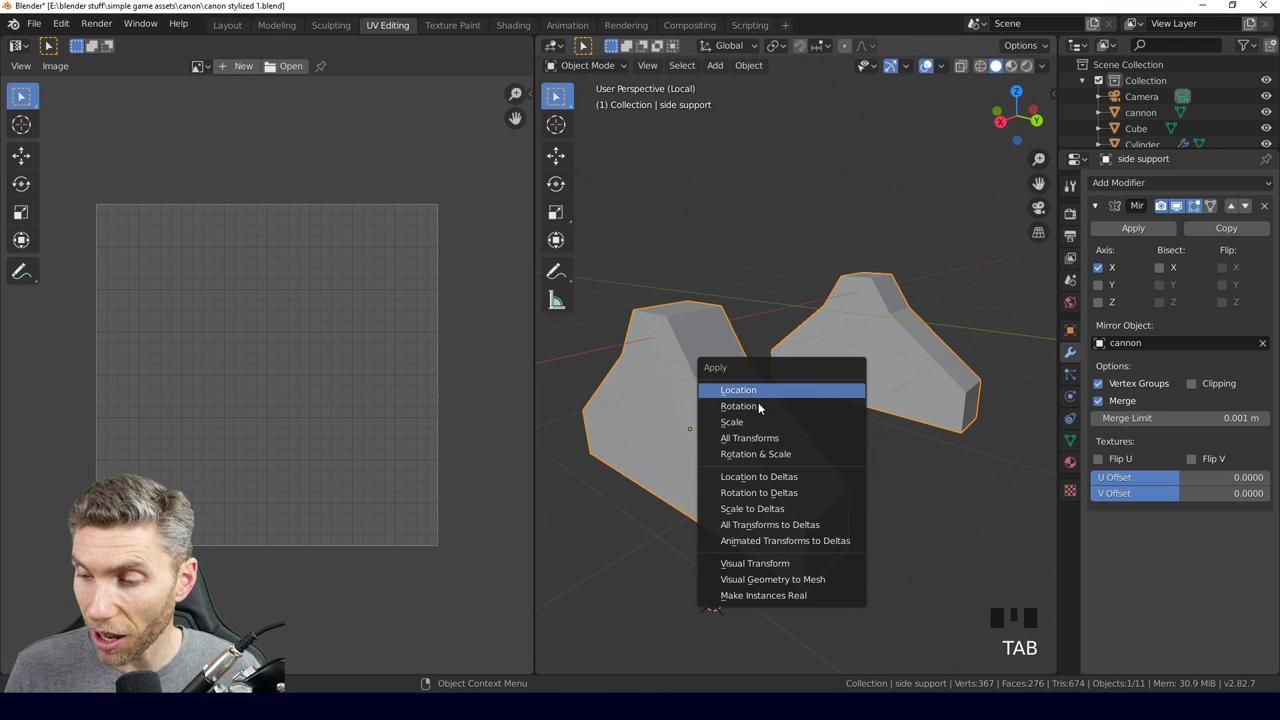
key(ctrl+a)
middle_click(770, 523)
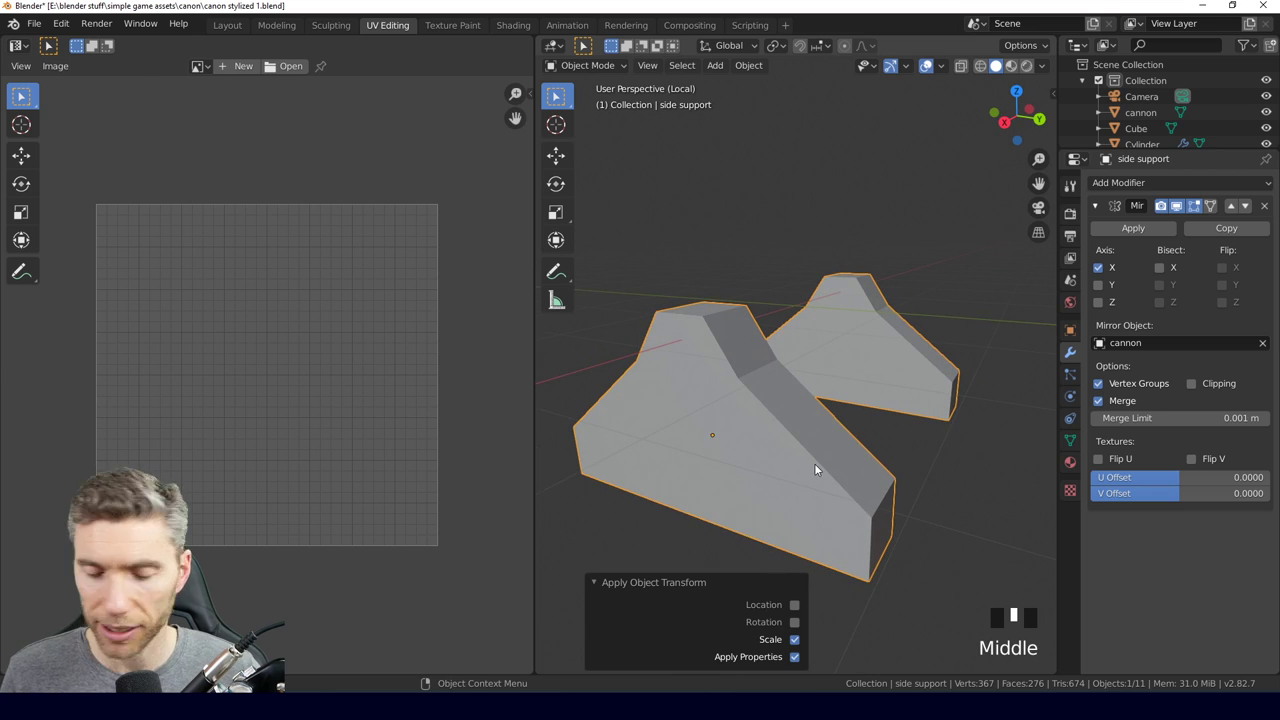
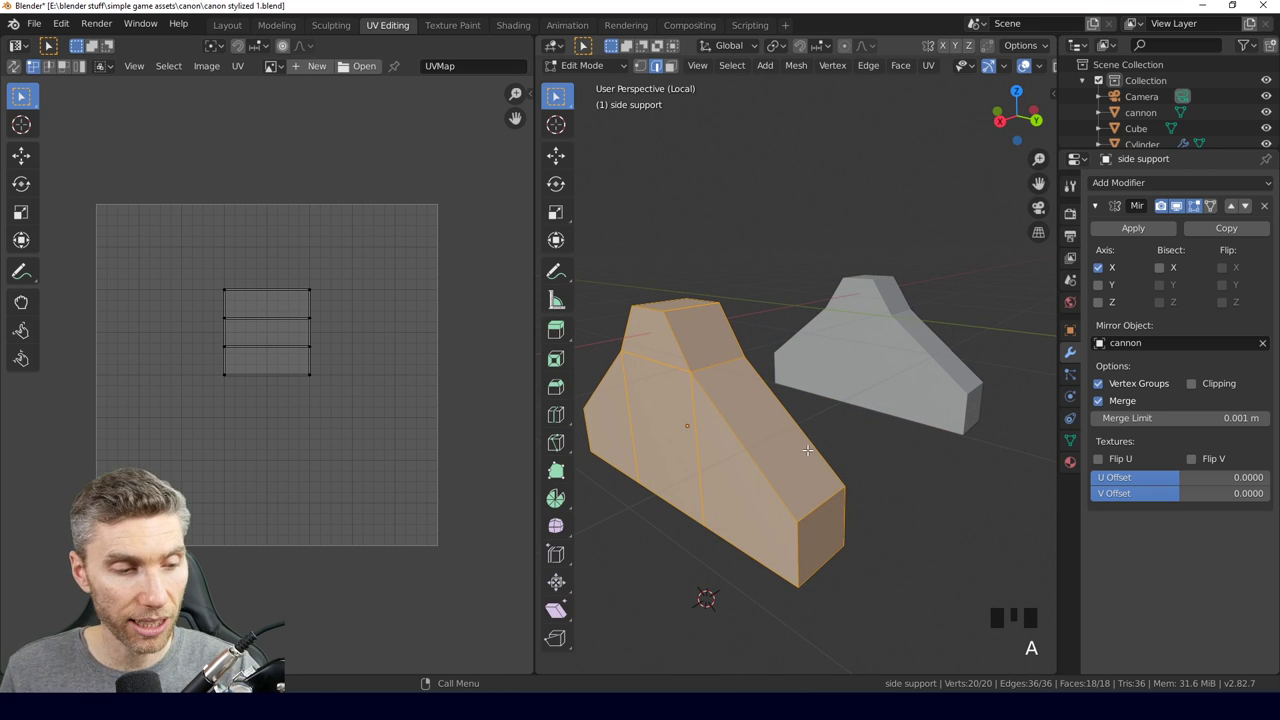
key(u)
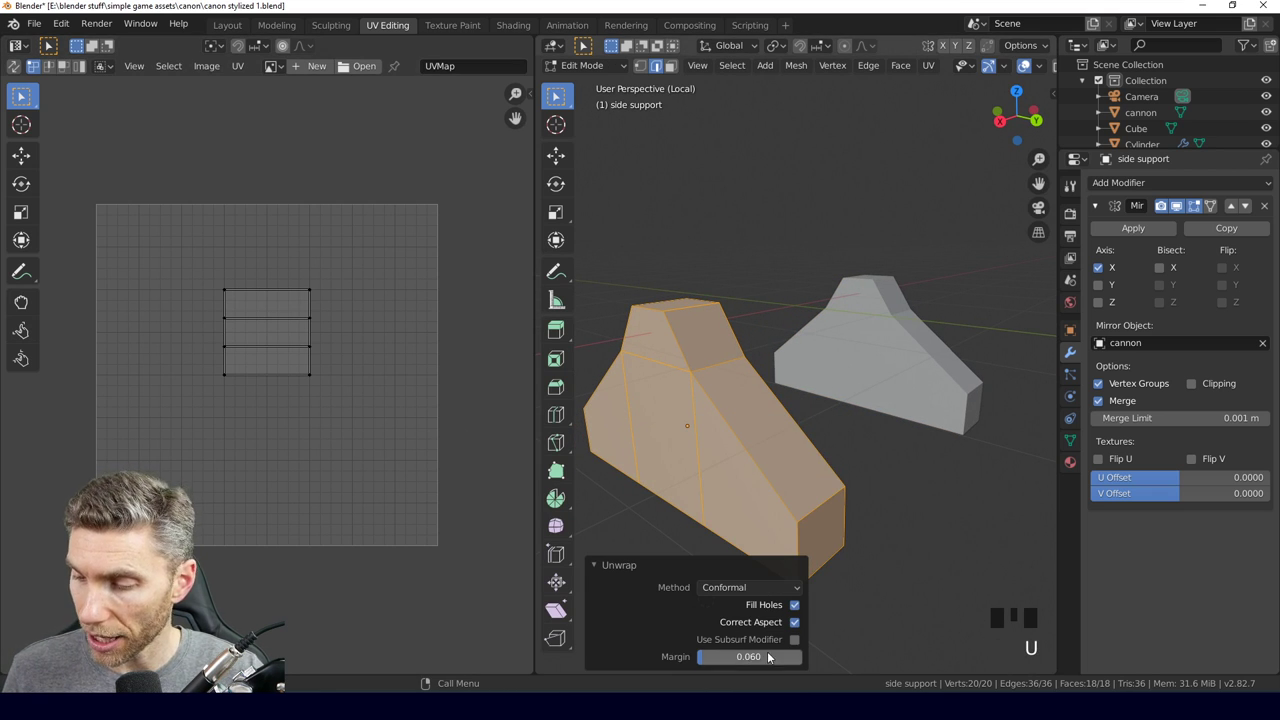
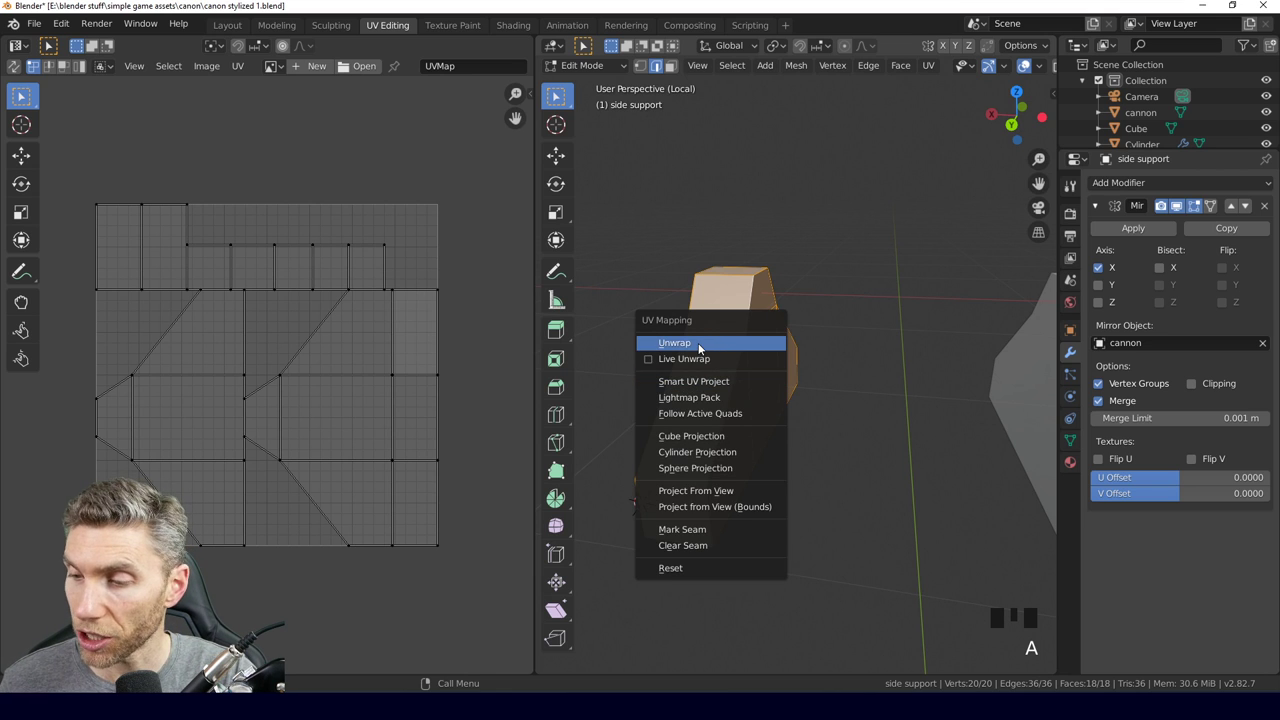
Unwrap the side support twice with the Angle Based method, giving islands that follow its outline.
key(u)
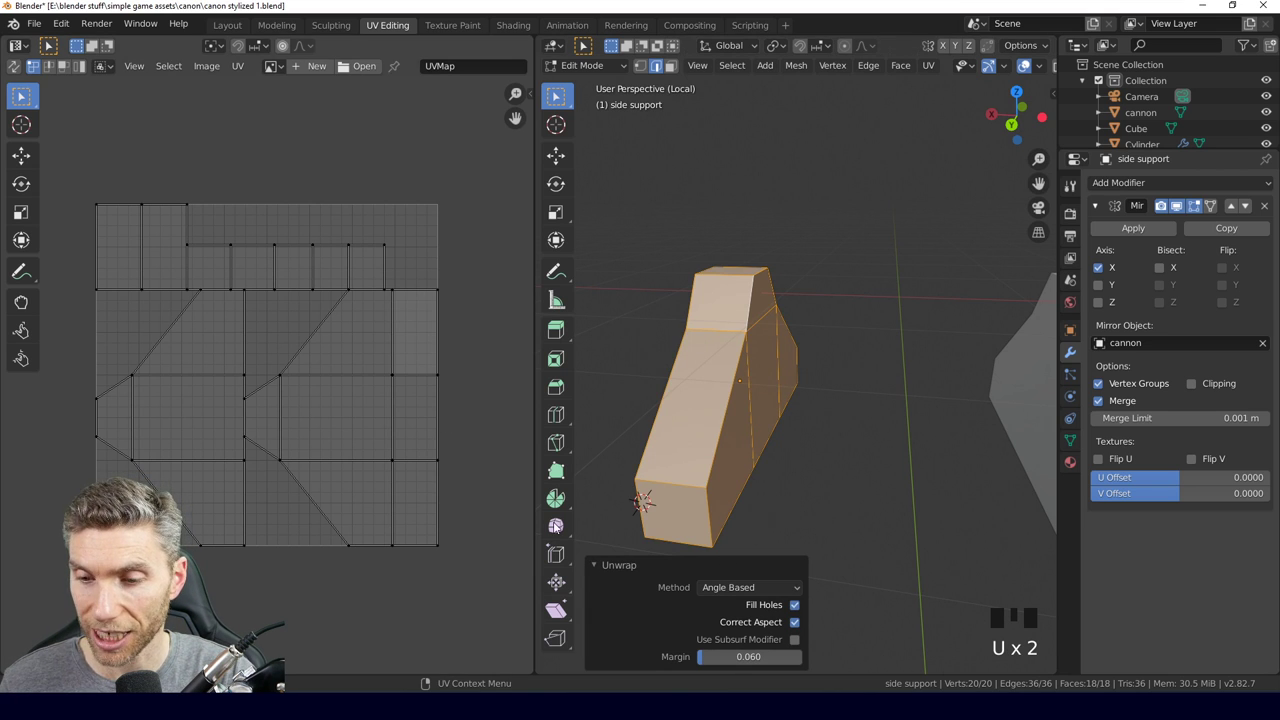
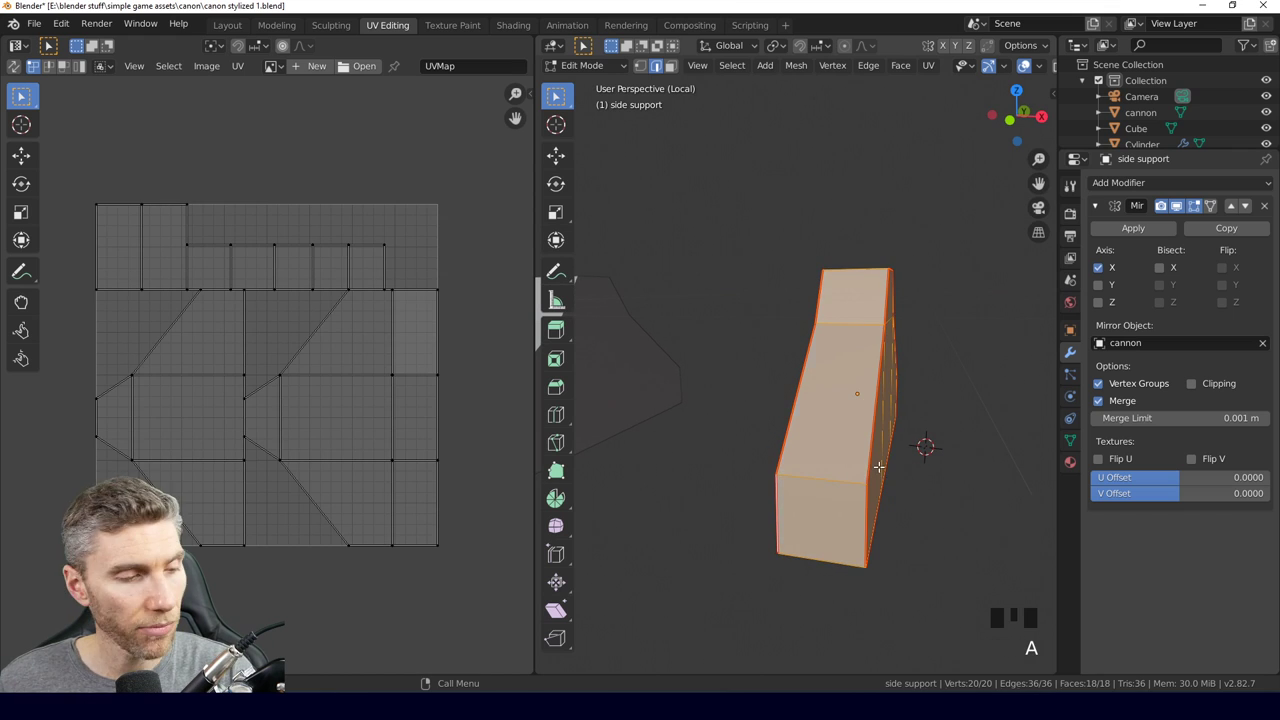
key(u)
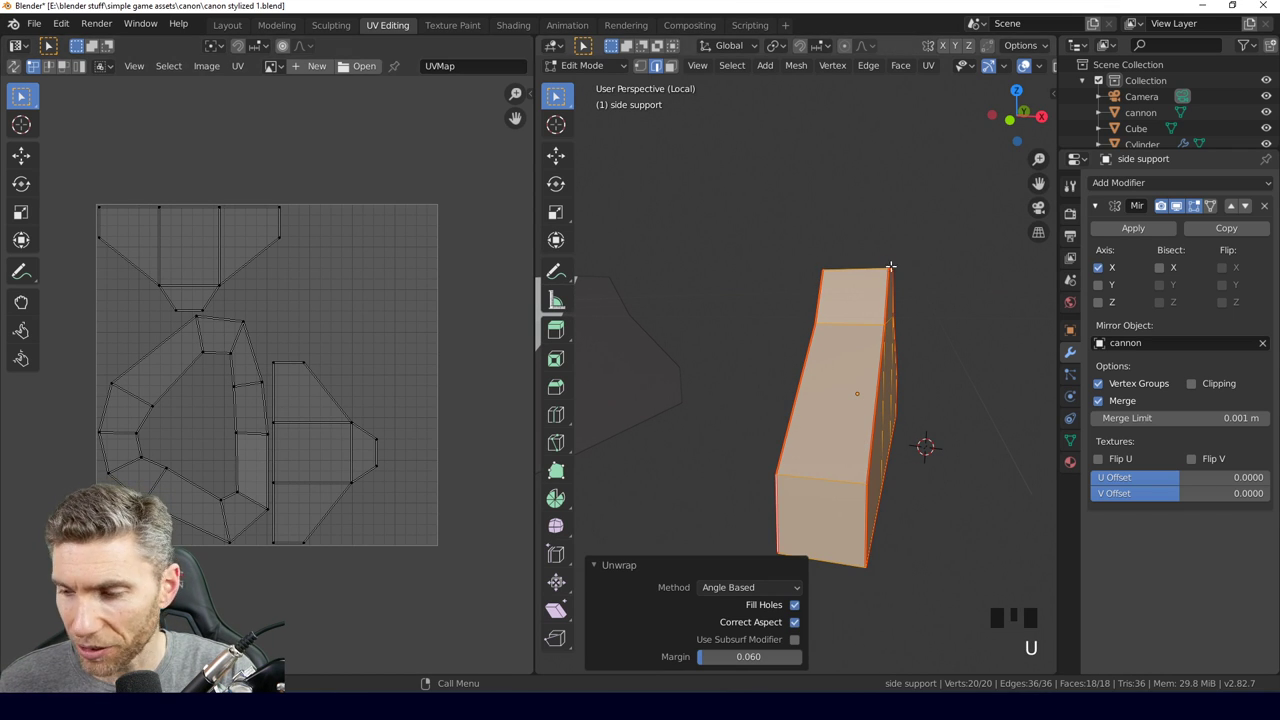
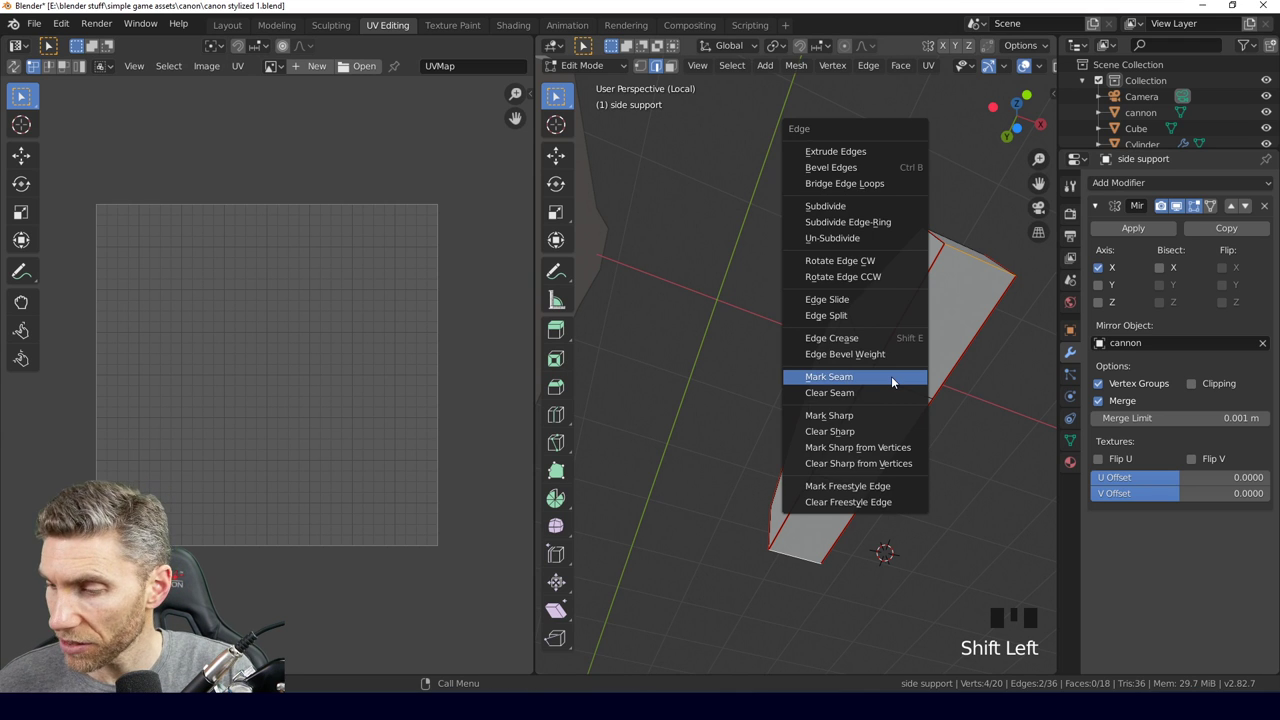
Mark the selected edges as a seam and unwrap the side support again.
key(ctrl+e)
key(a)
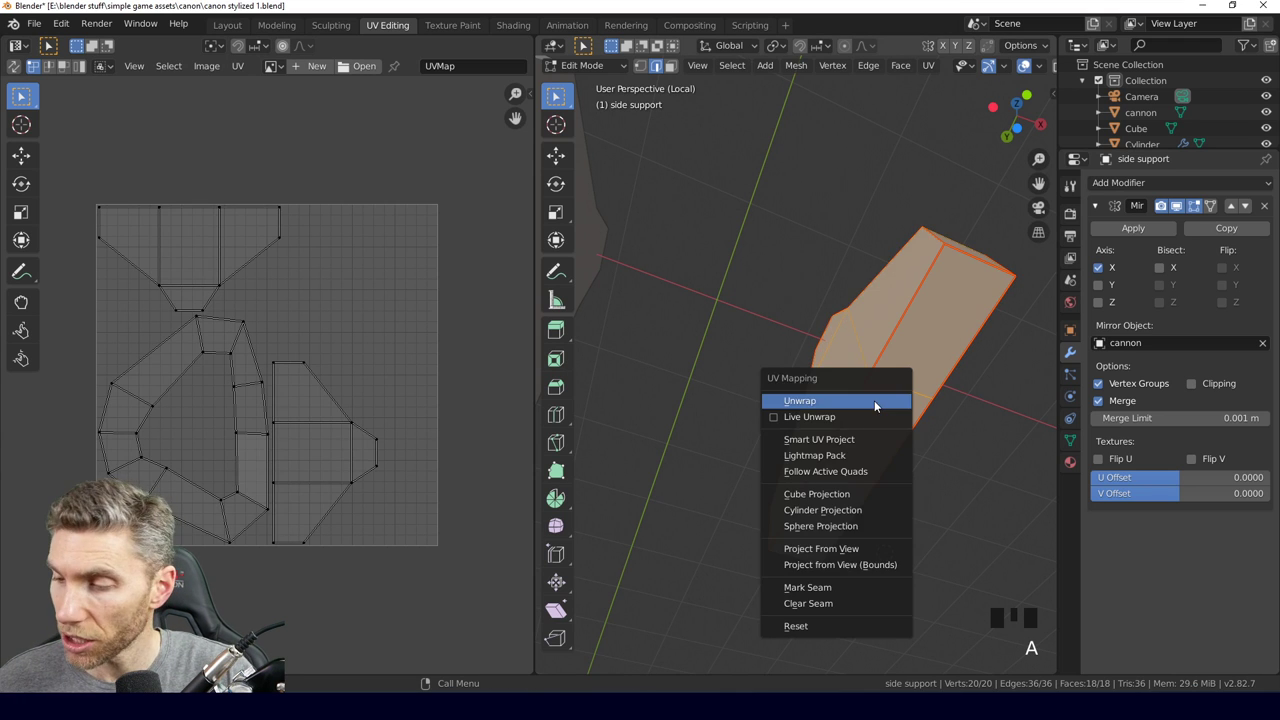
key(u)
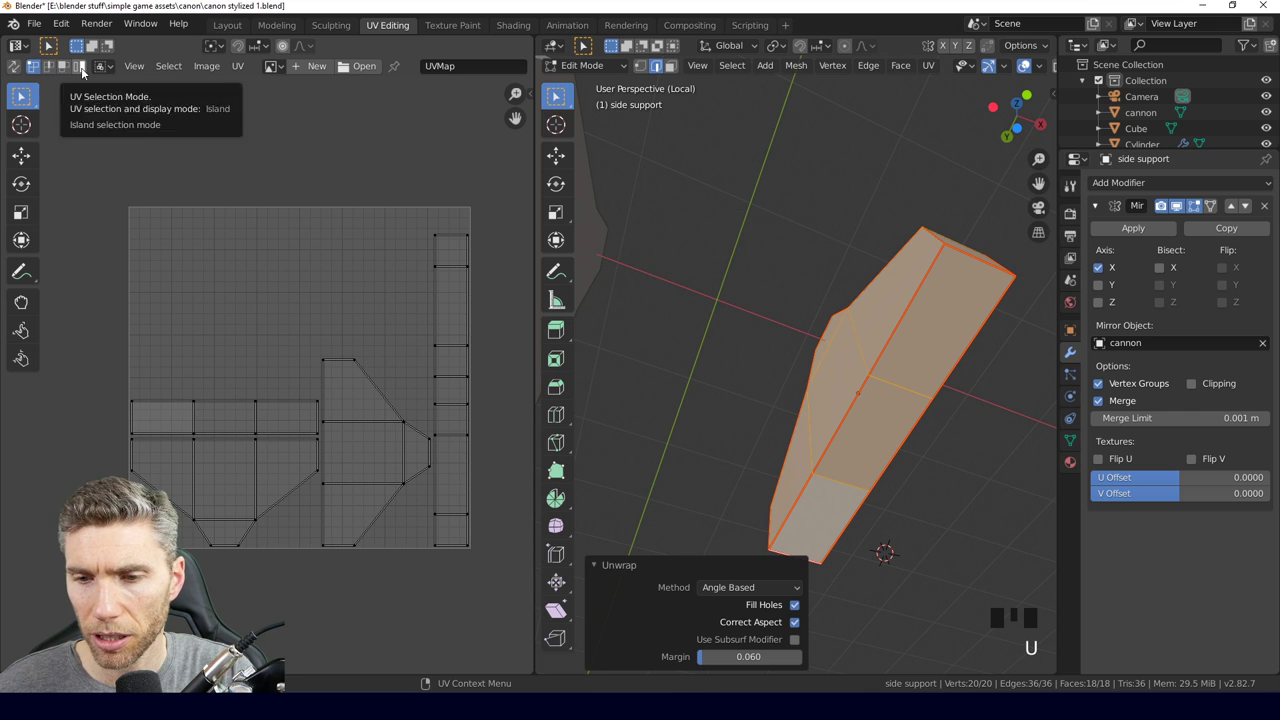
In island select mode, shrink the long strip island and park it in the top-left corner.
click(236, 409)
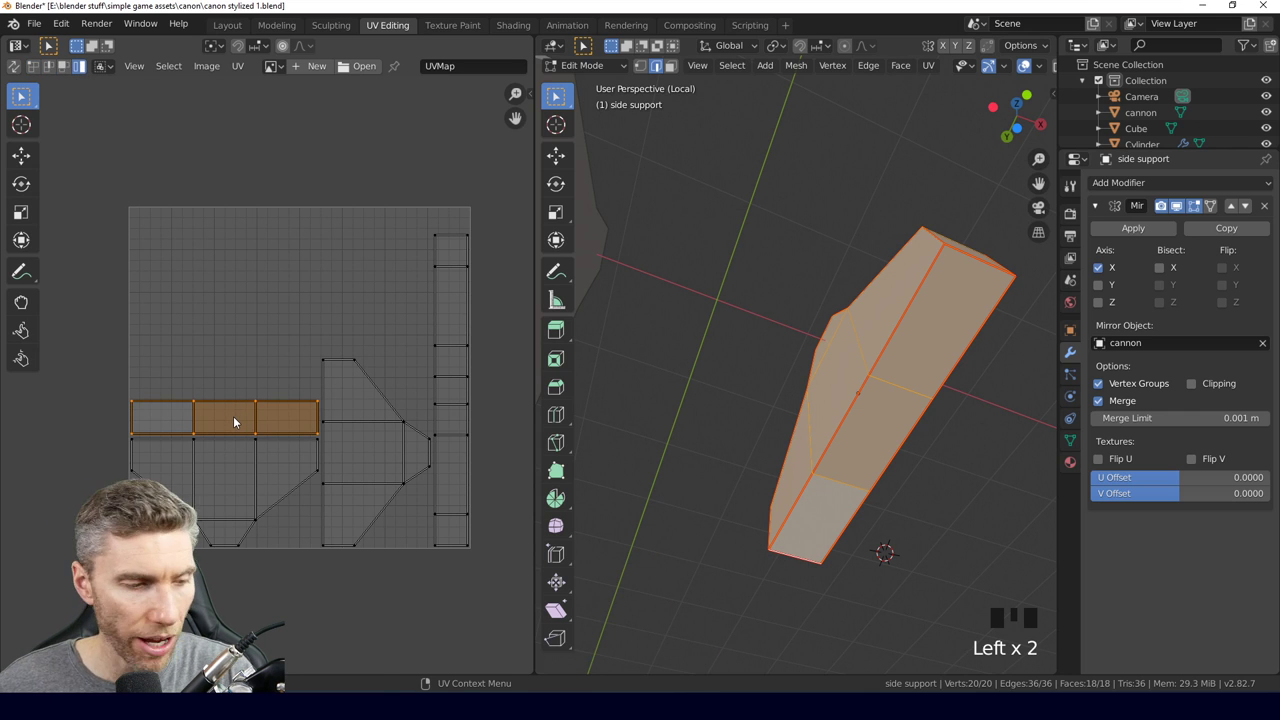
key(g)
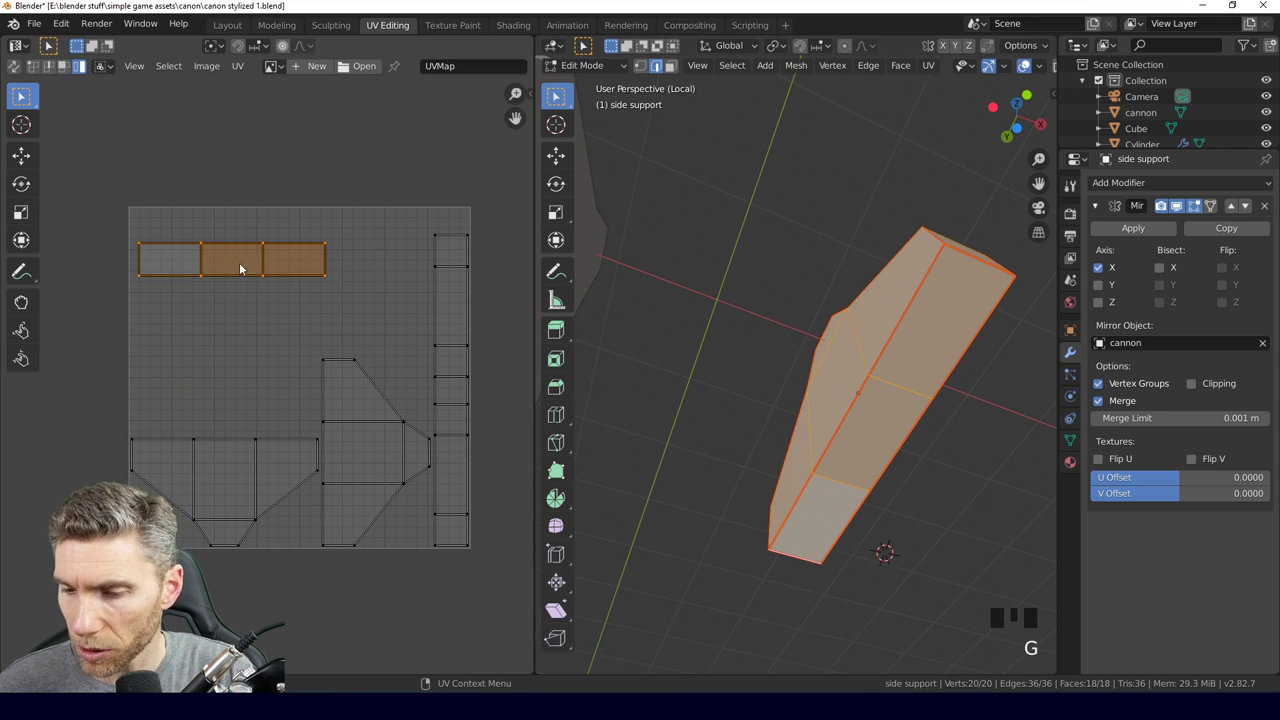
key(s)
key(g)
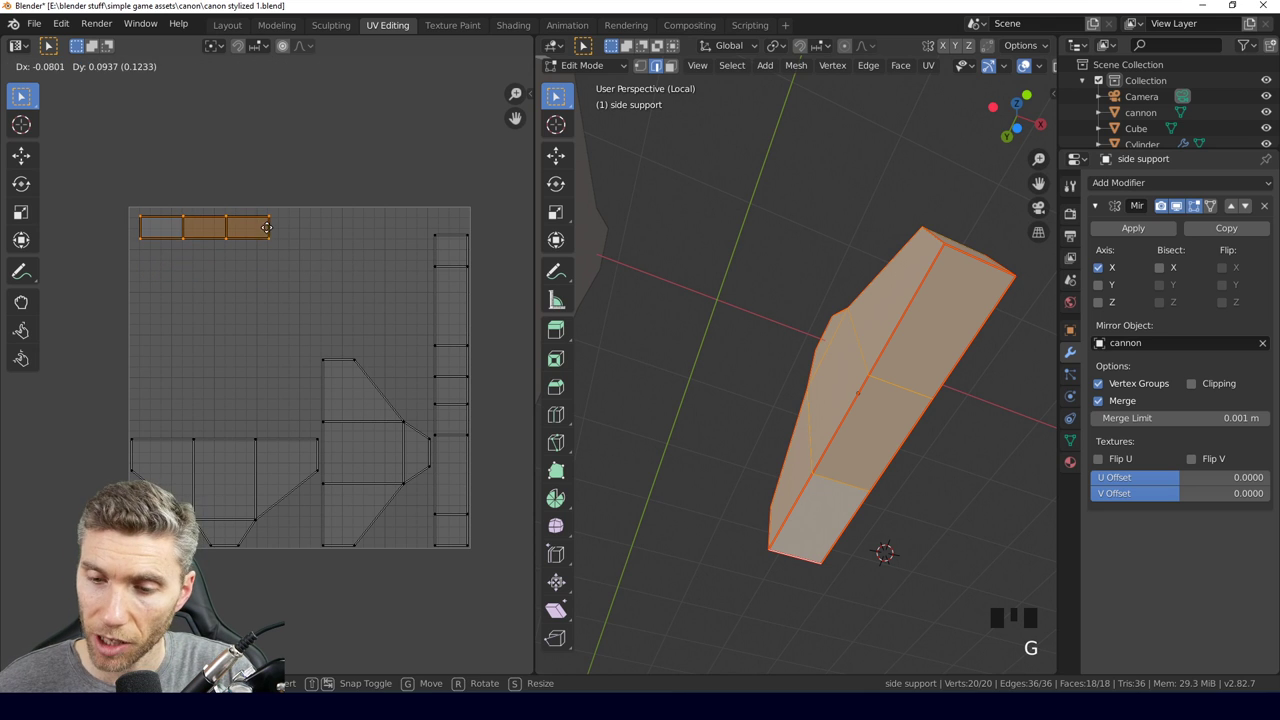
Rotate one side-support island a quarter turn and enlarge it slightly.
click(455, 343)
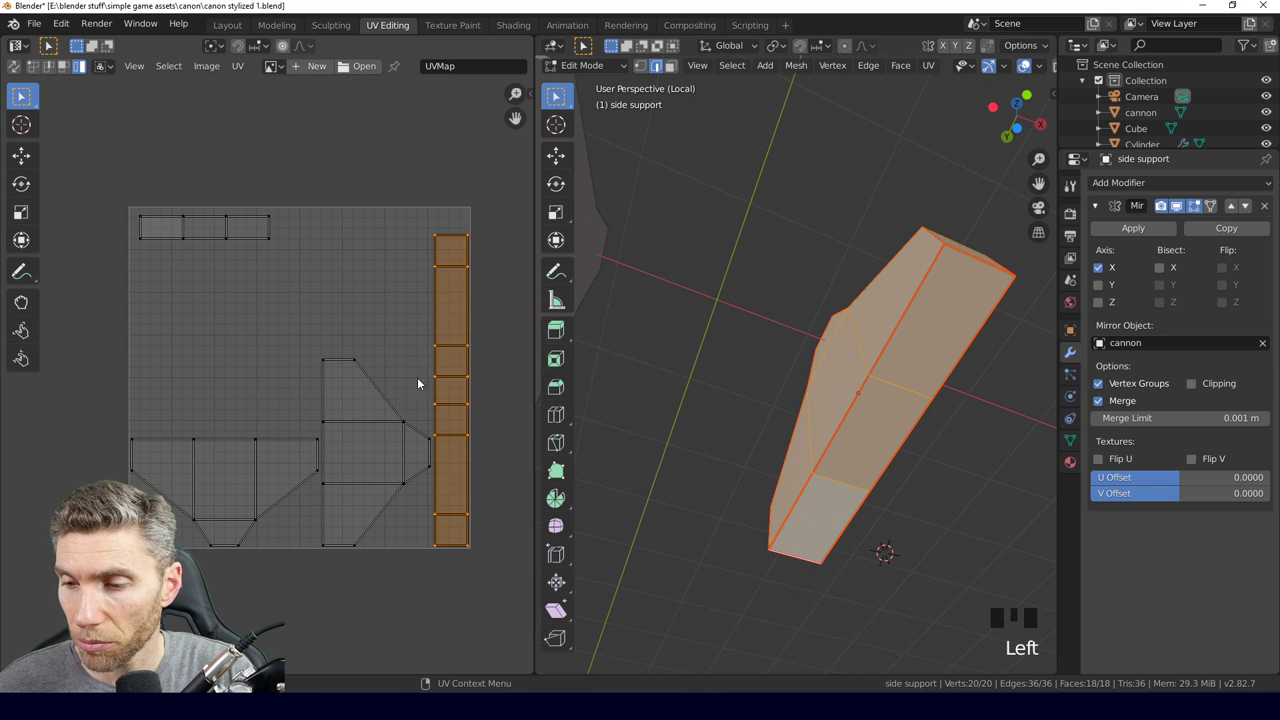
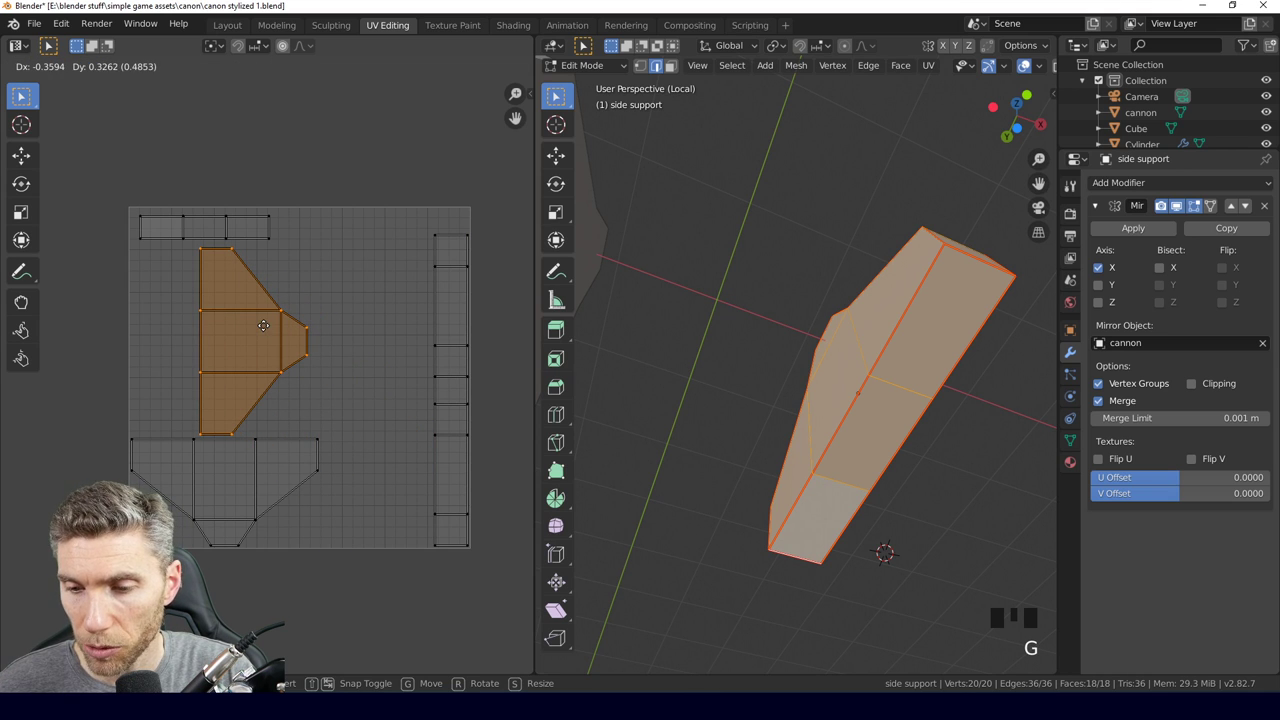
key(r)
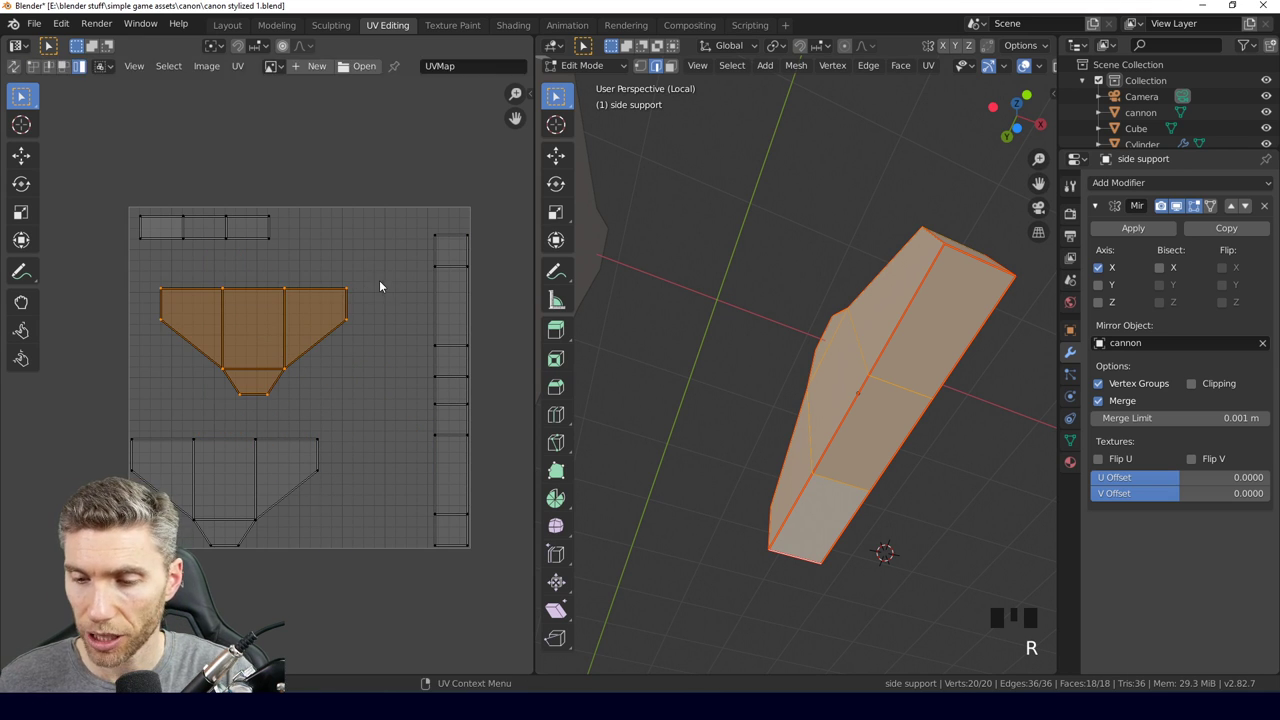
key(g)
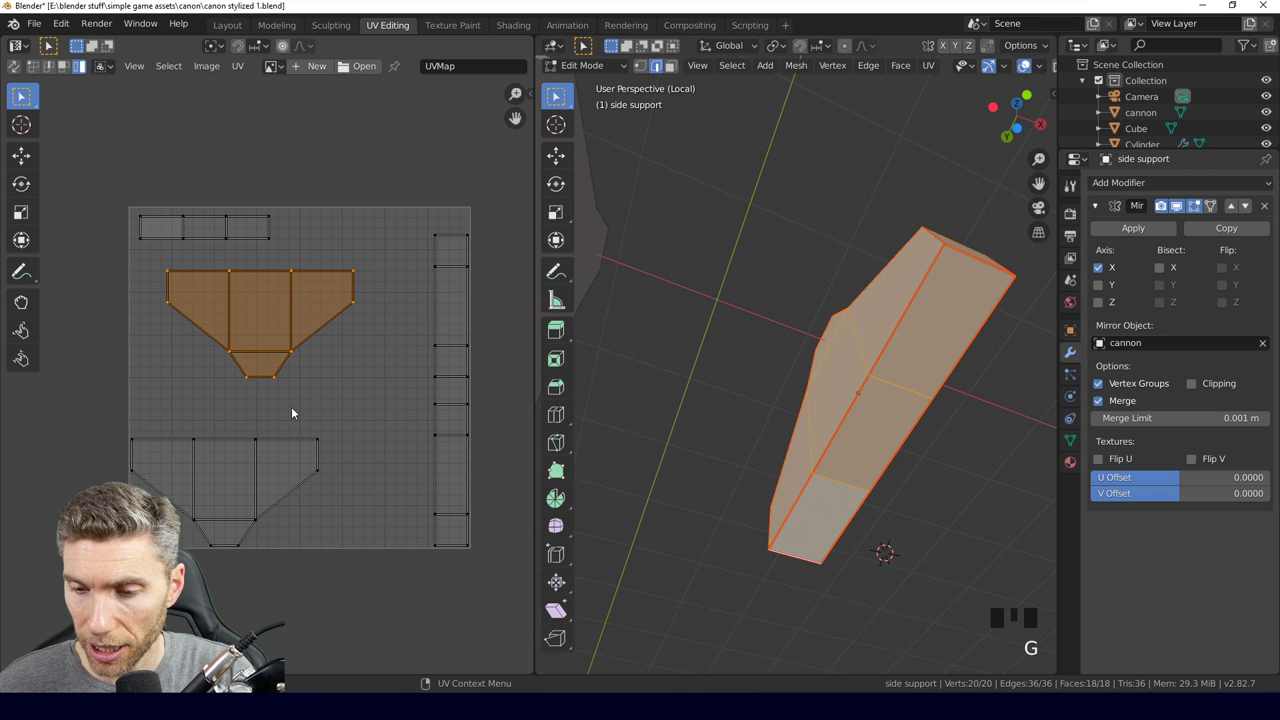
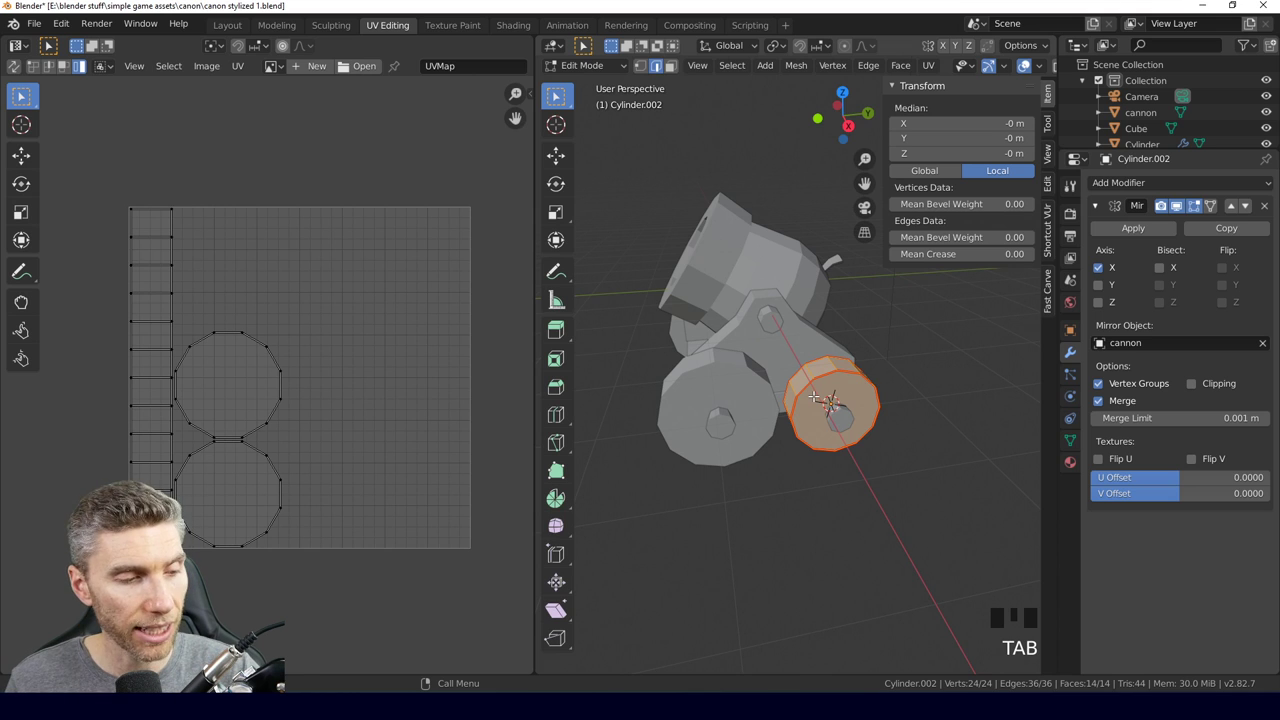
Re-unwrap the selected wheel faces and resize the round cap island.
key(a)
key(u)
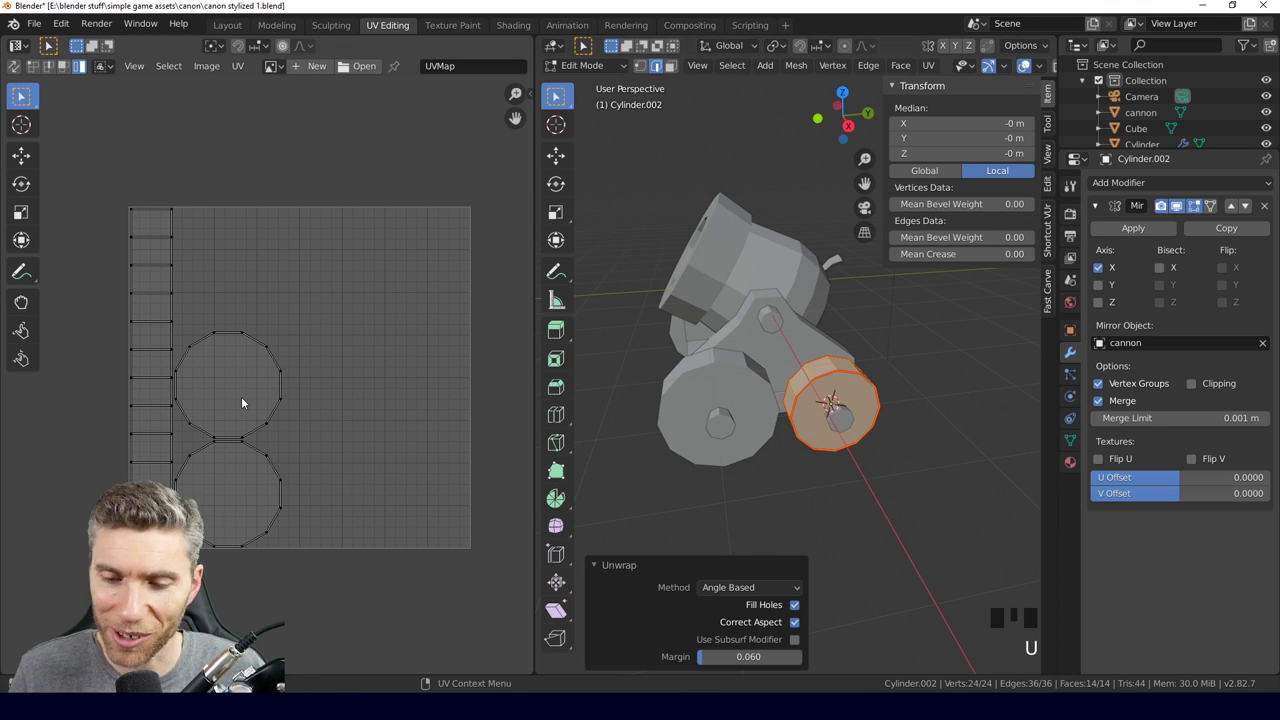
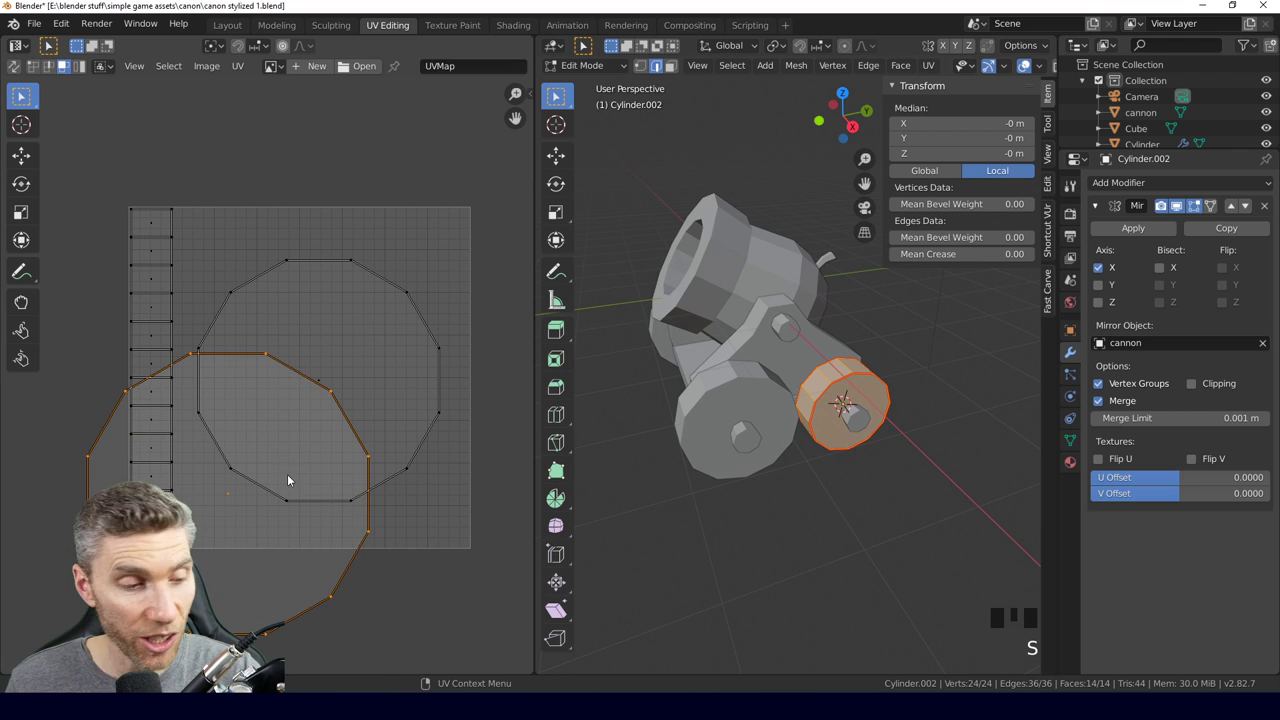
key(g)
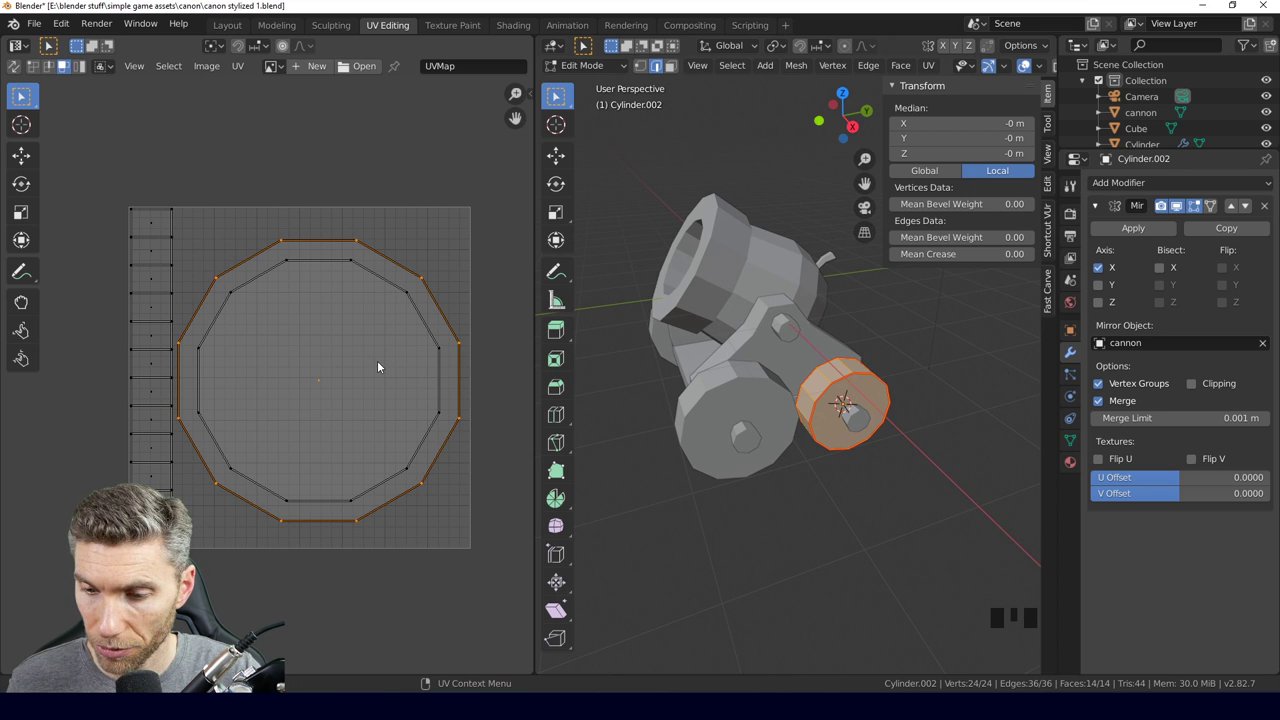
Undo several steps to bring the cap island back down to a small size.
key(ctrl+z)
key(ctrl+z)
key(ctrl+z)
key(ctrl+z)
key(ctrl+z)
Set UV snapping to Increment mode.
click(239, 491)
key(g)
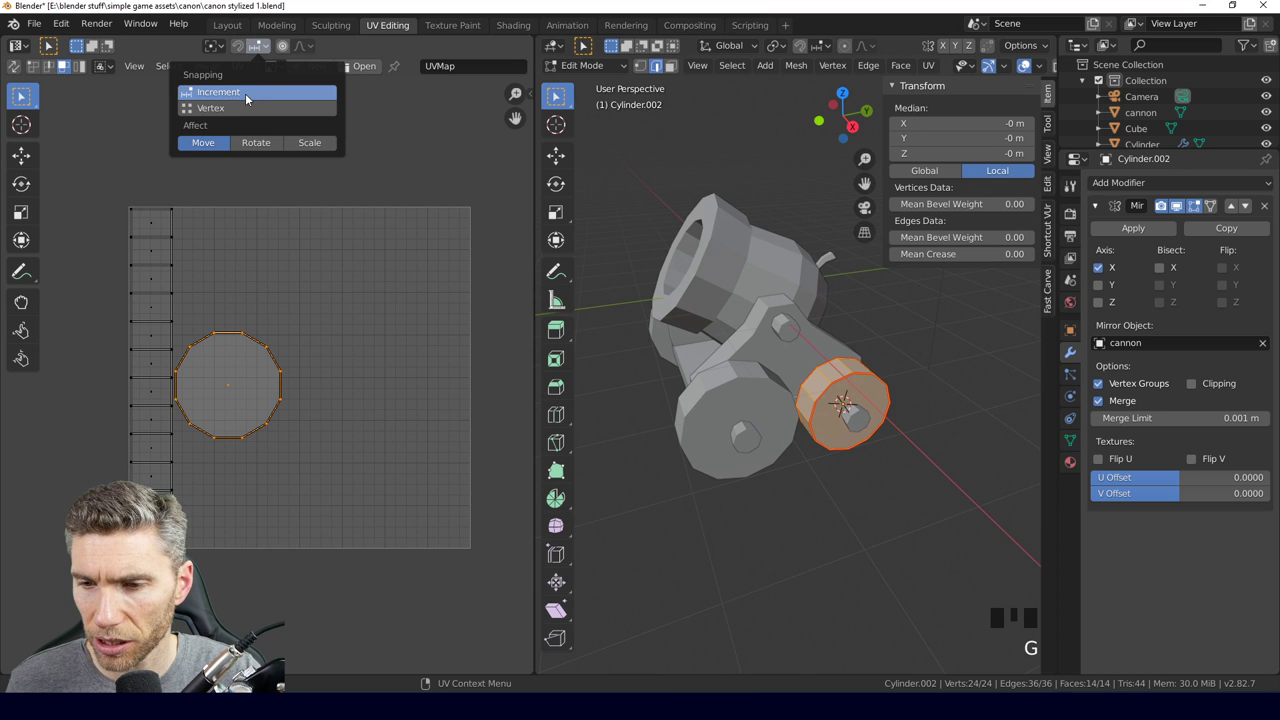
click(232, 407)
Enable the snapping magnet and move the cap island to the right in snapped steps.
key(g)
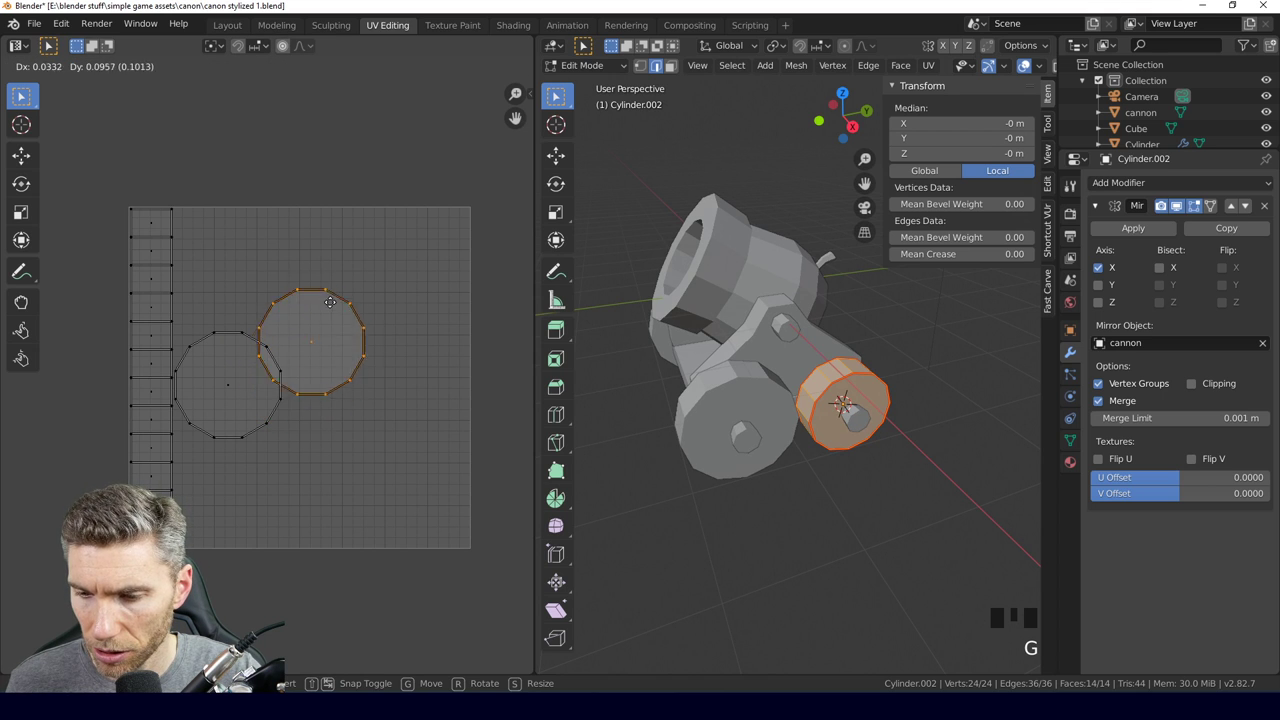
click(250, 52)
key(g)
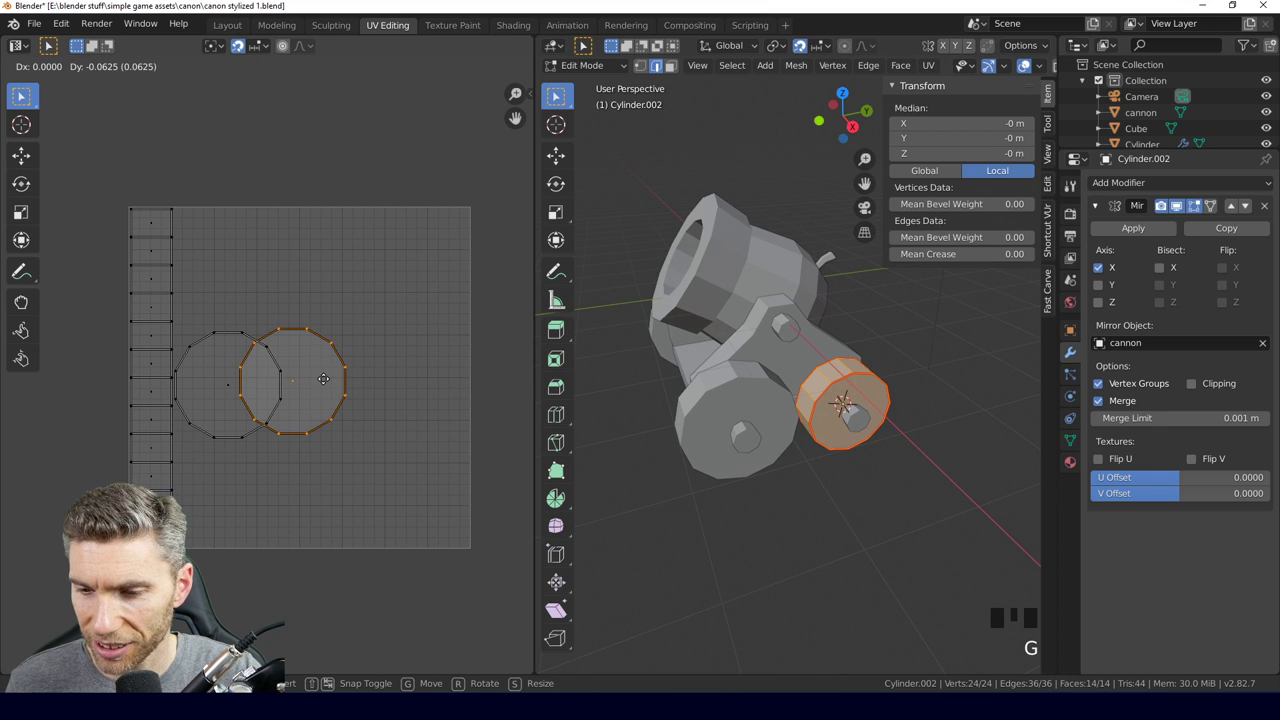
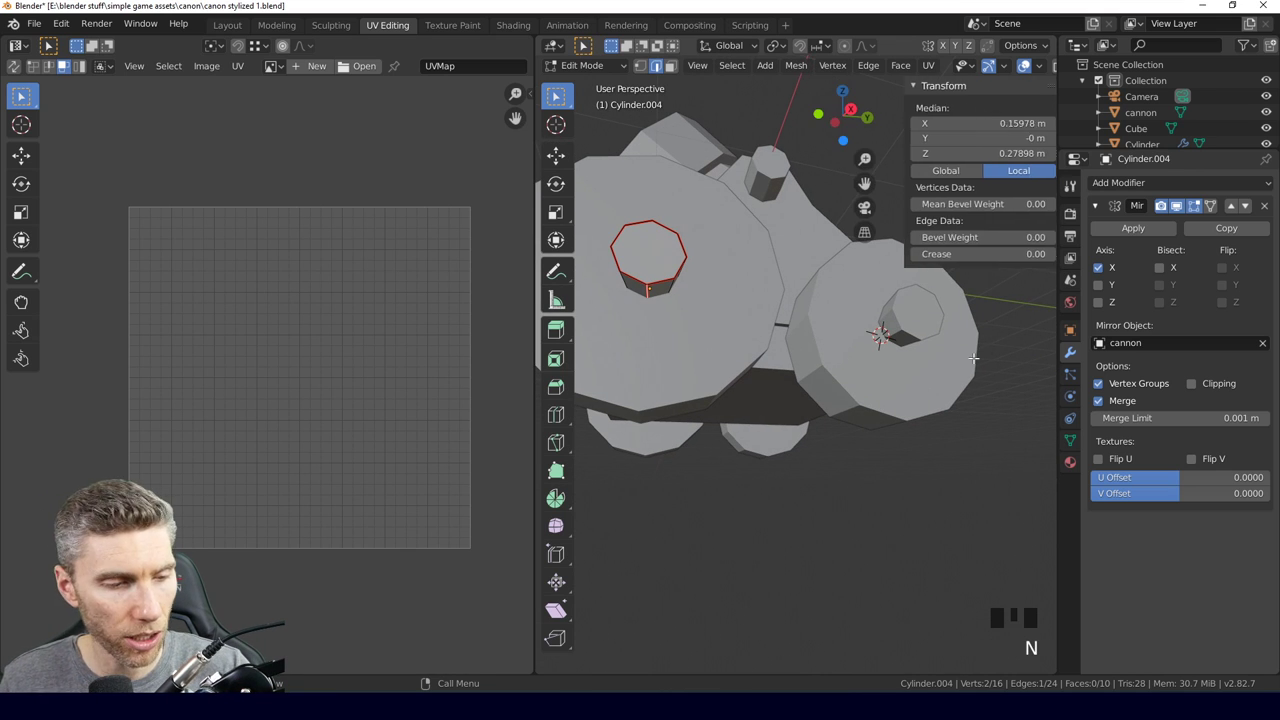
Leave mesh editing and show the sidebar with the hub cylinder's transform values.
key(n)
key(Tab)
key(n)
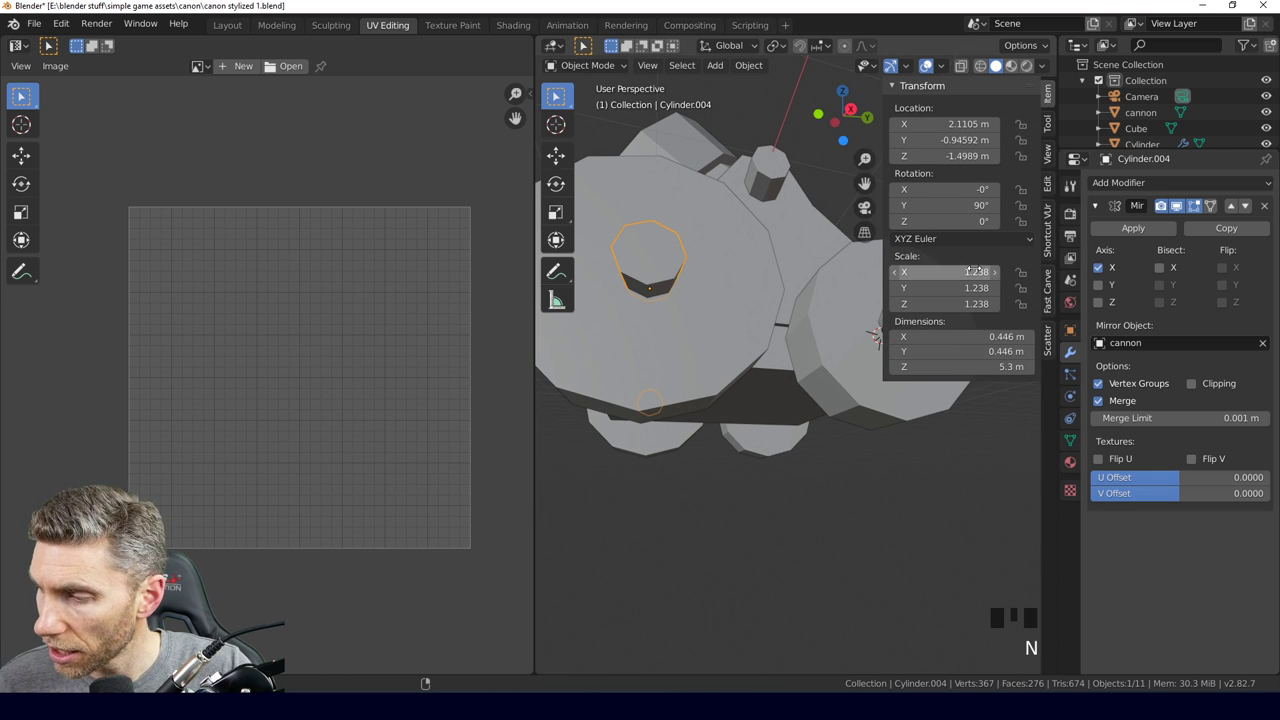
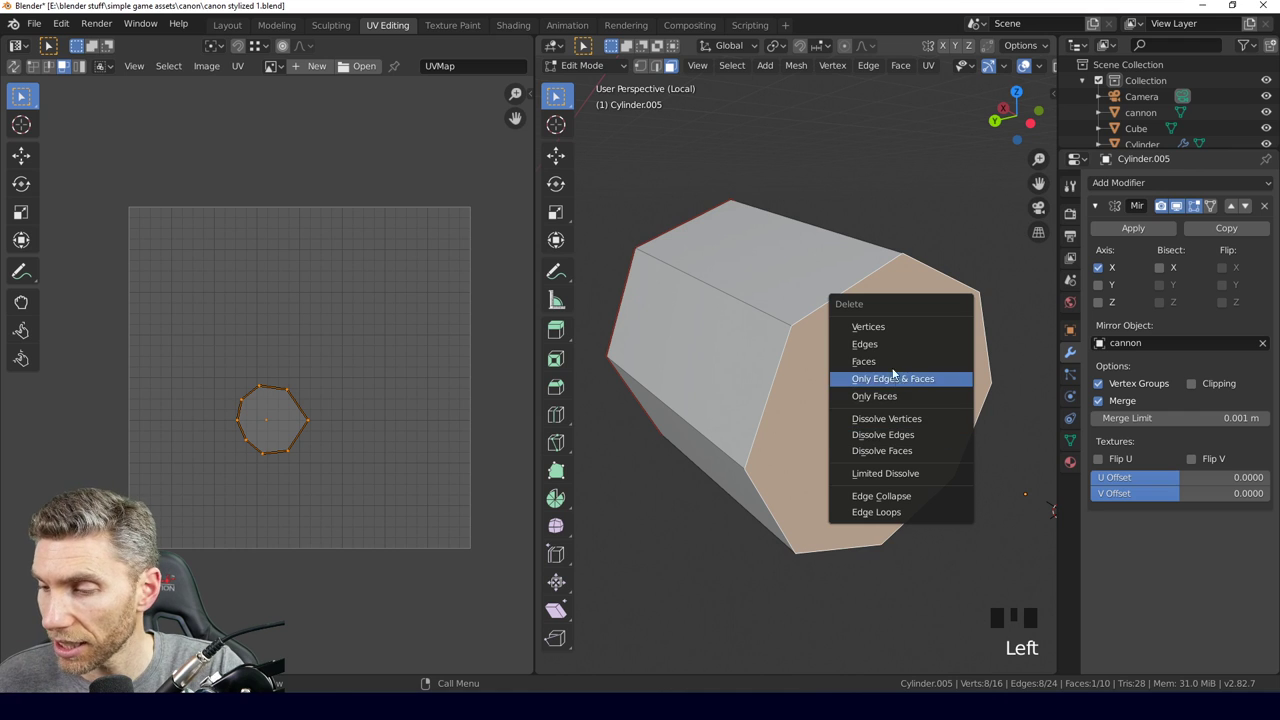
Delete the unwanted end face, select all and unwrap Cylinder.005 into a strip plus octagon.
key(Delete)
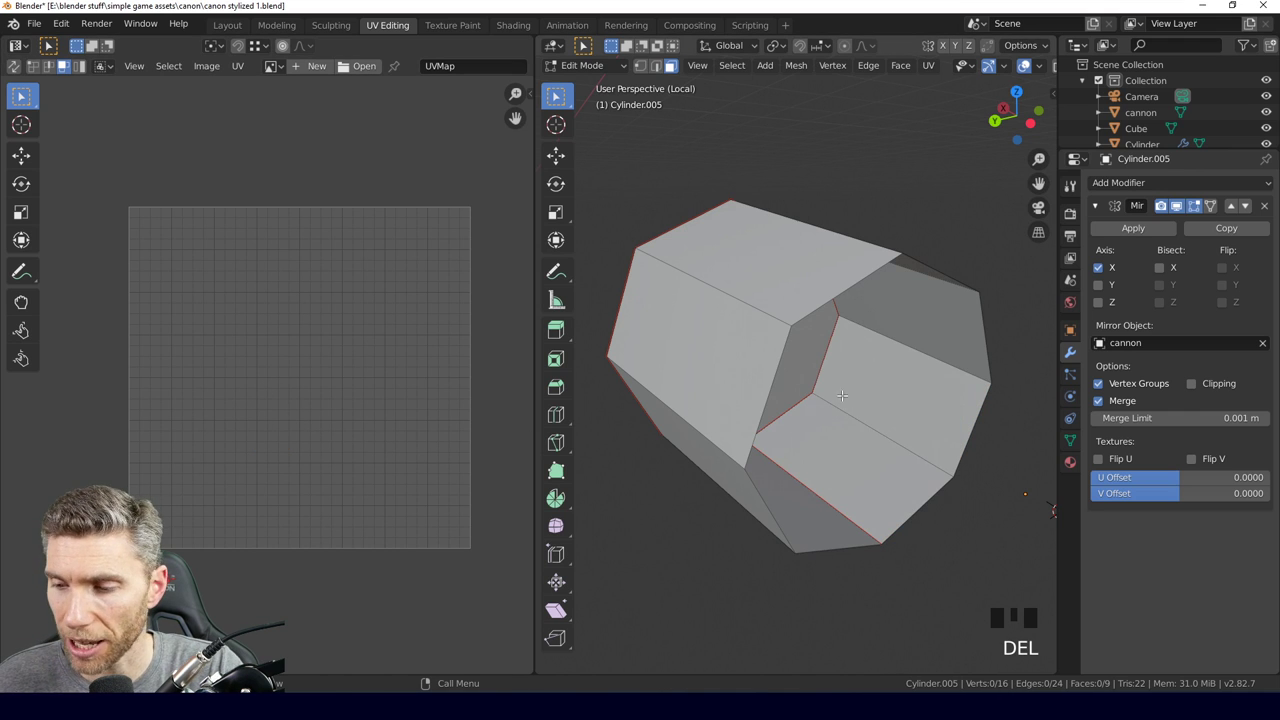
key(a)
key(u)
click(320, 501)
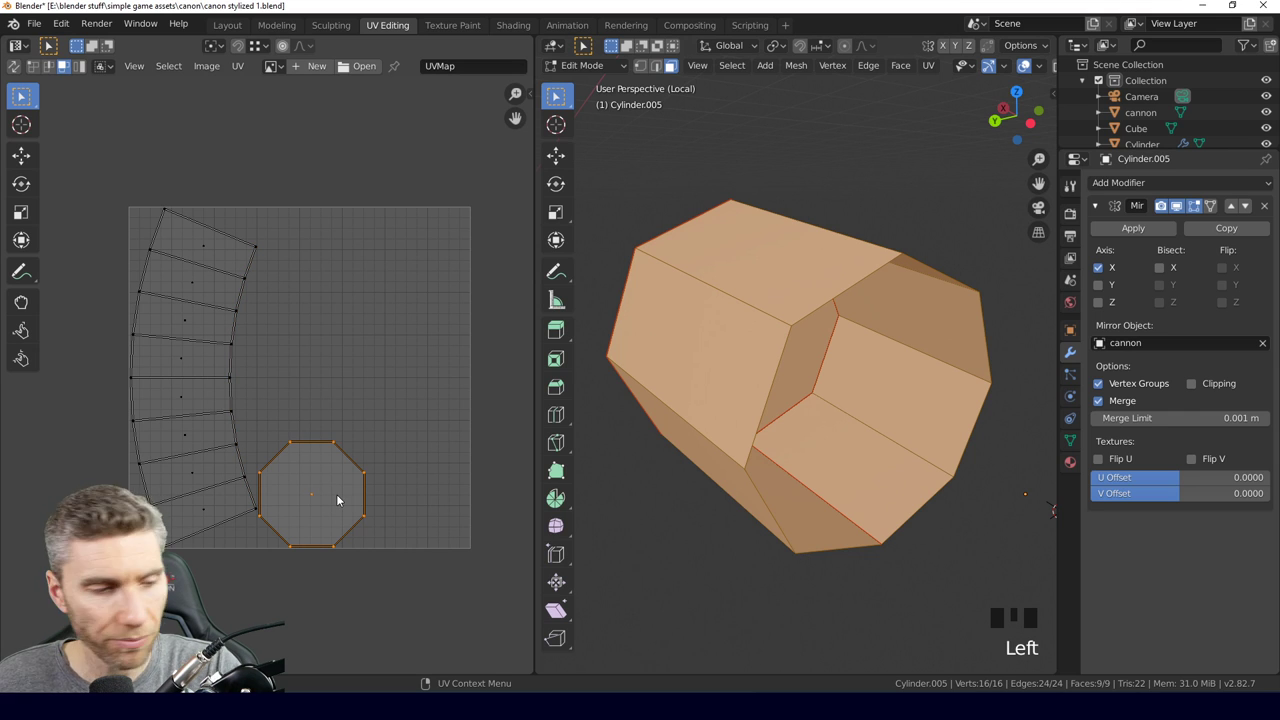
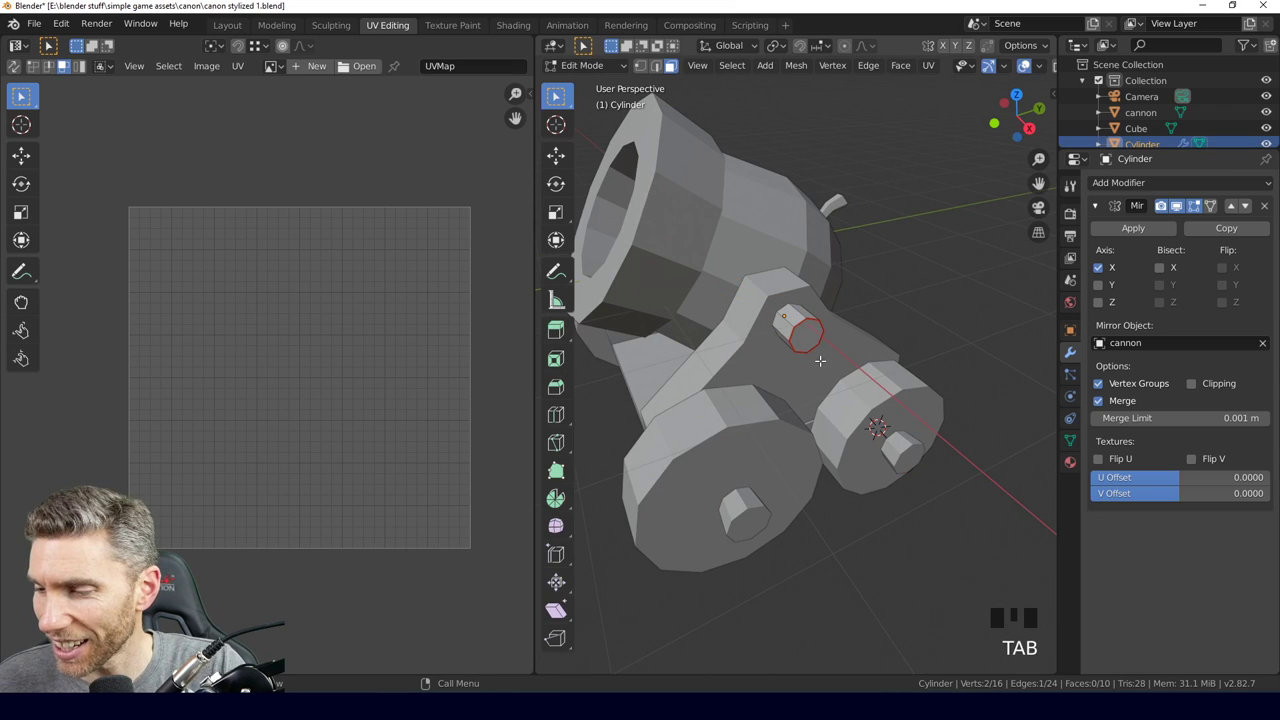
Select all of the axle cylinder, unwrap it and enlarge its octagonal cap island.
key(a)
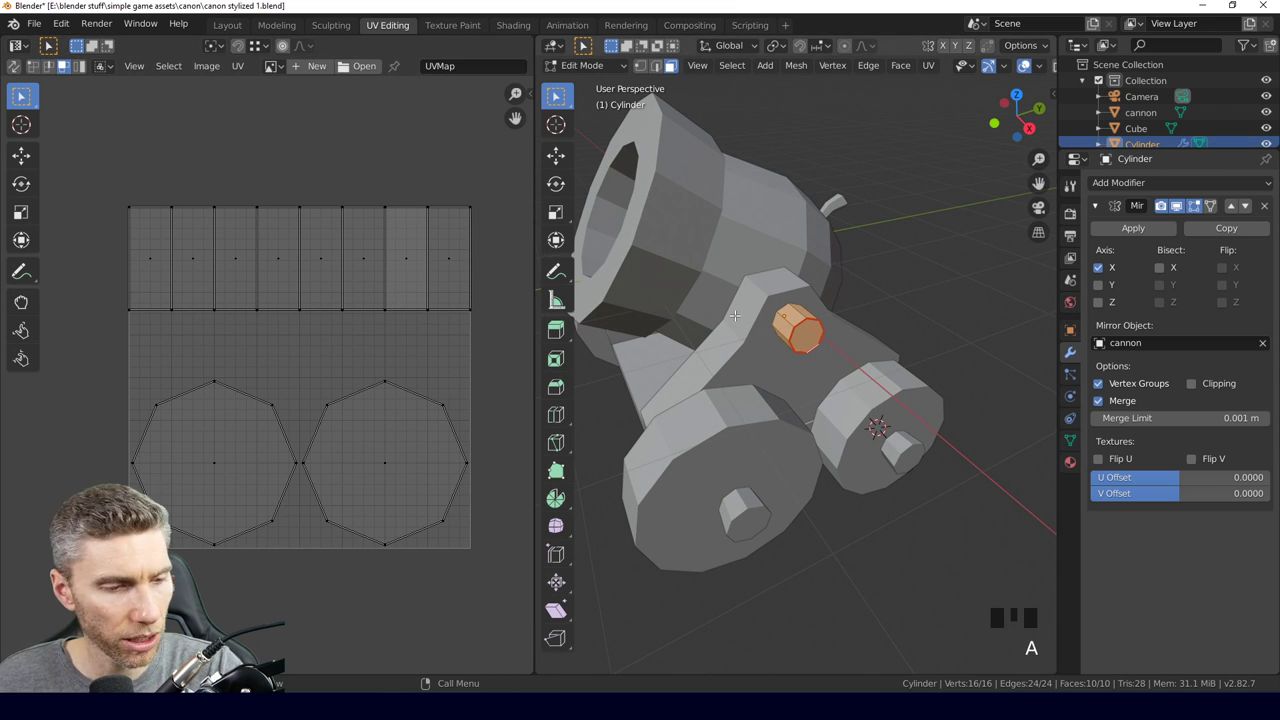
key(a)
key(u)
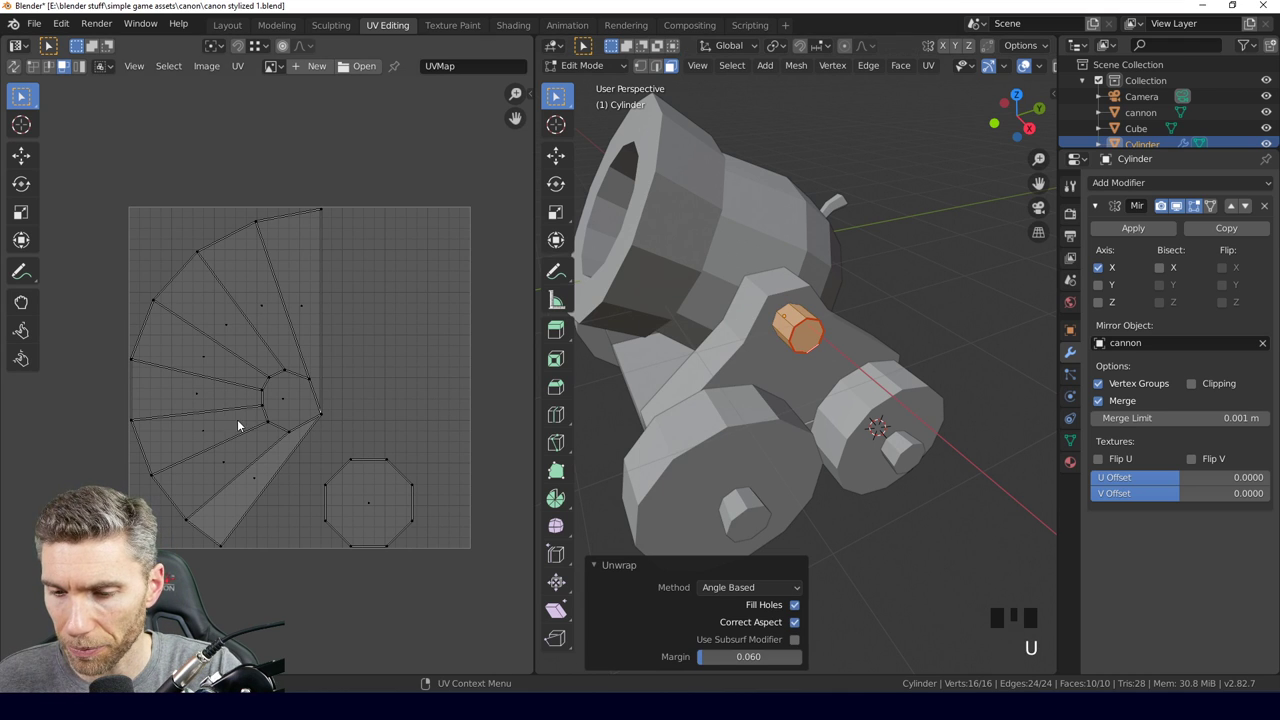
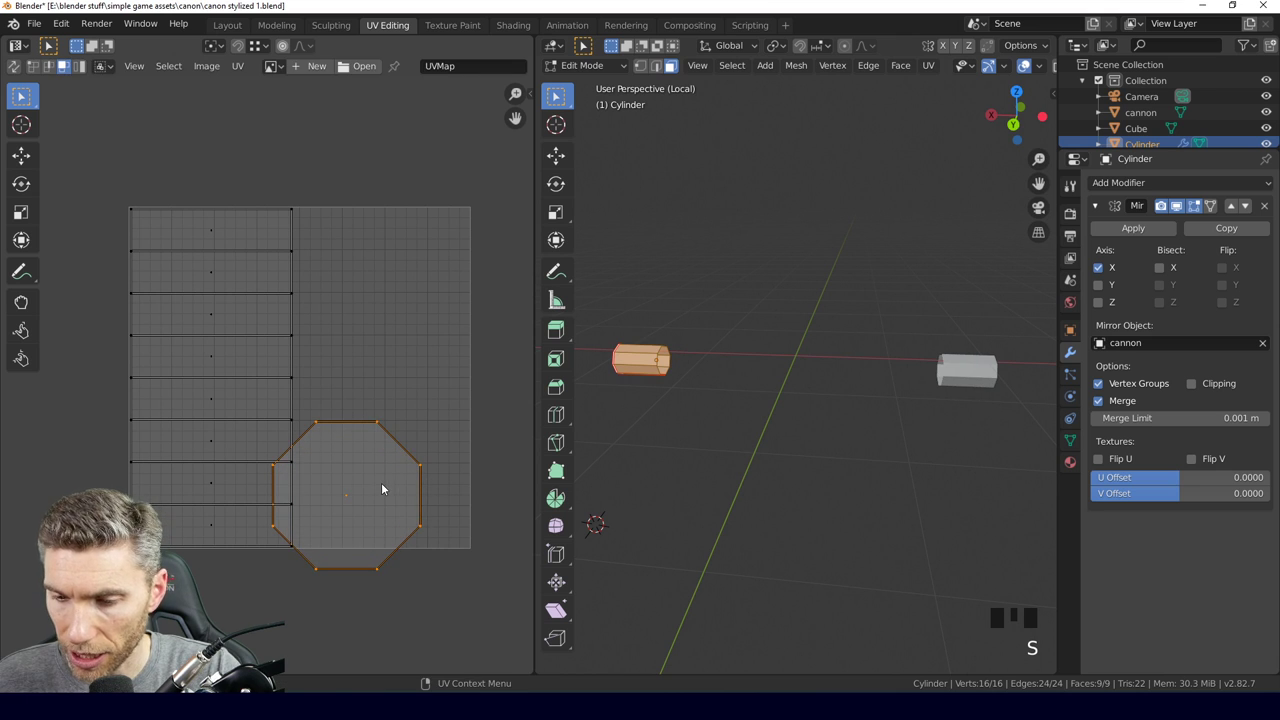
key(g)
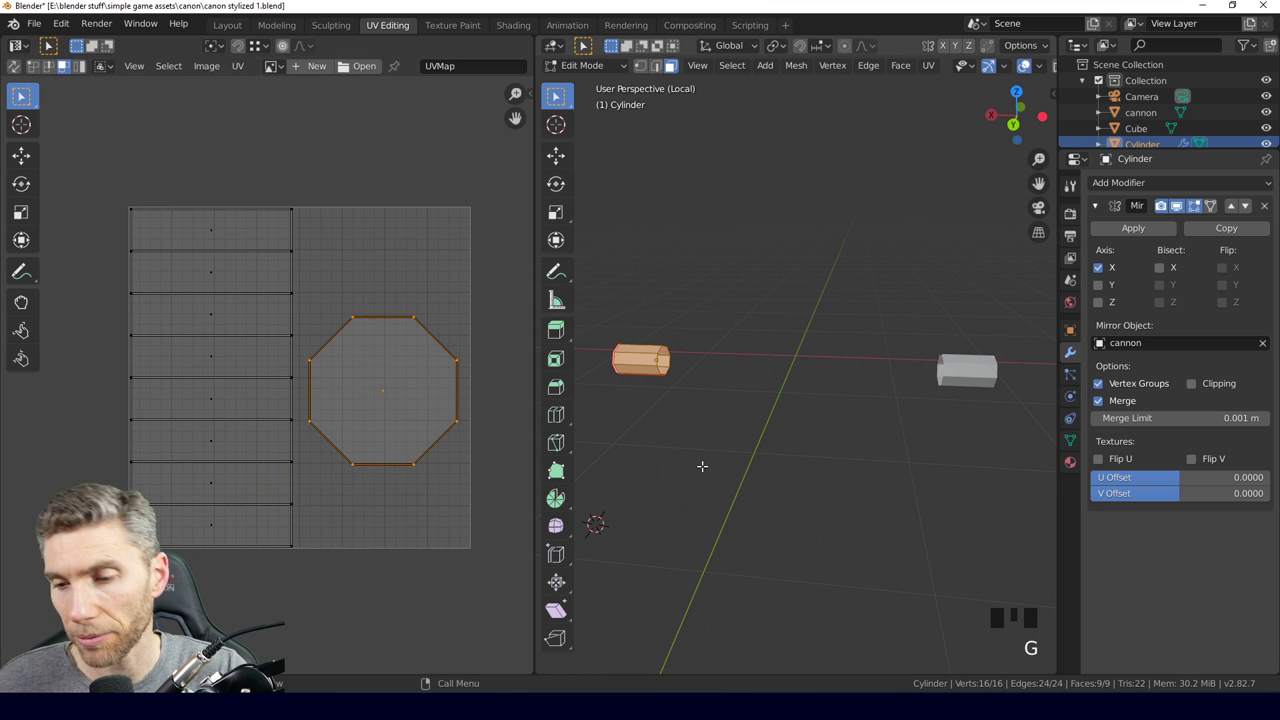
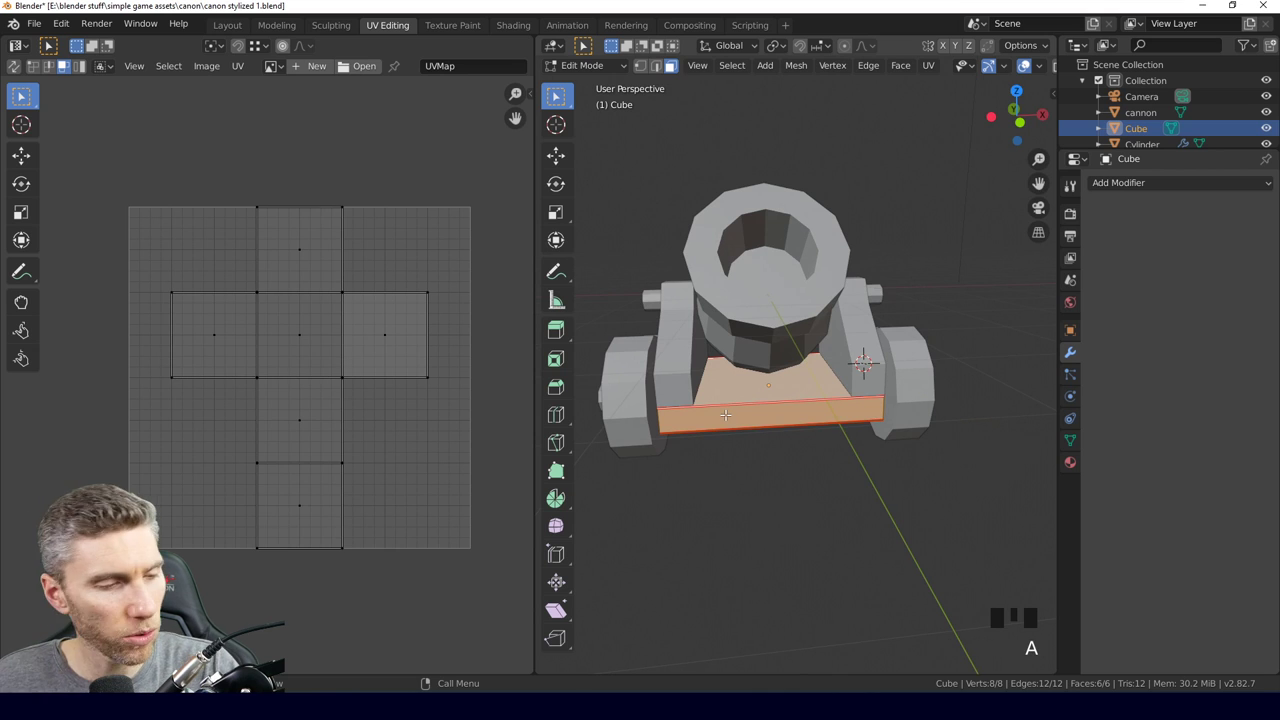
Select the whole base block and unwrap it.
key(ctrl+e)
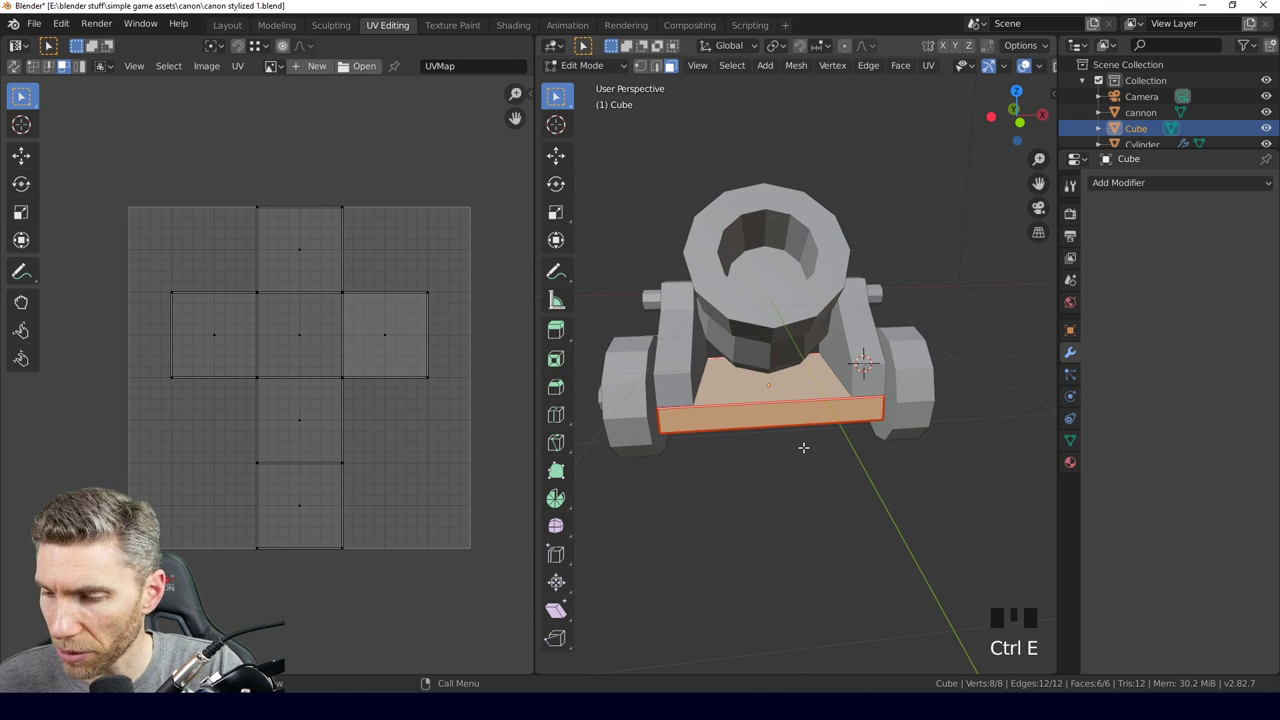
key(a)
key(u)
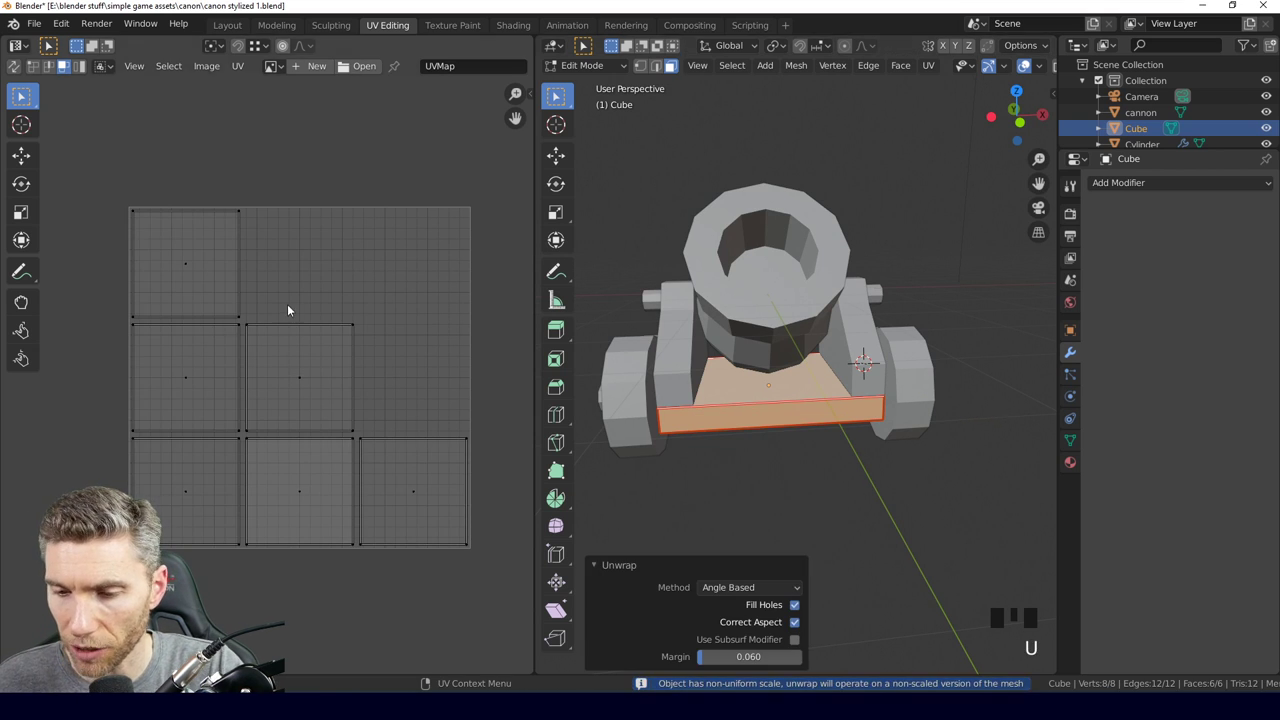
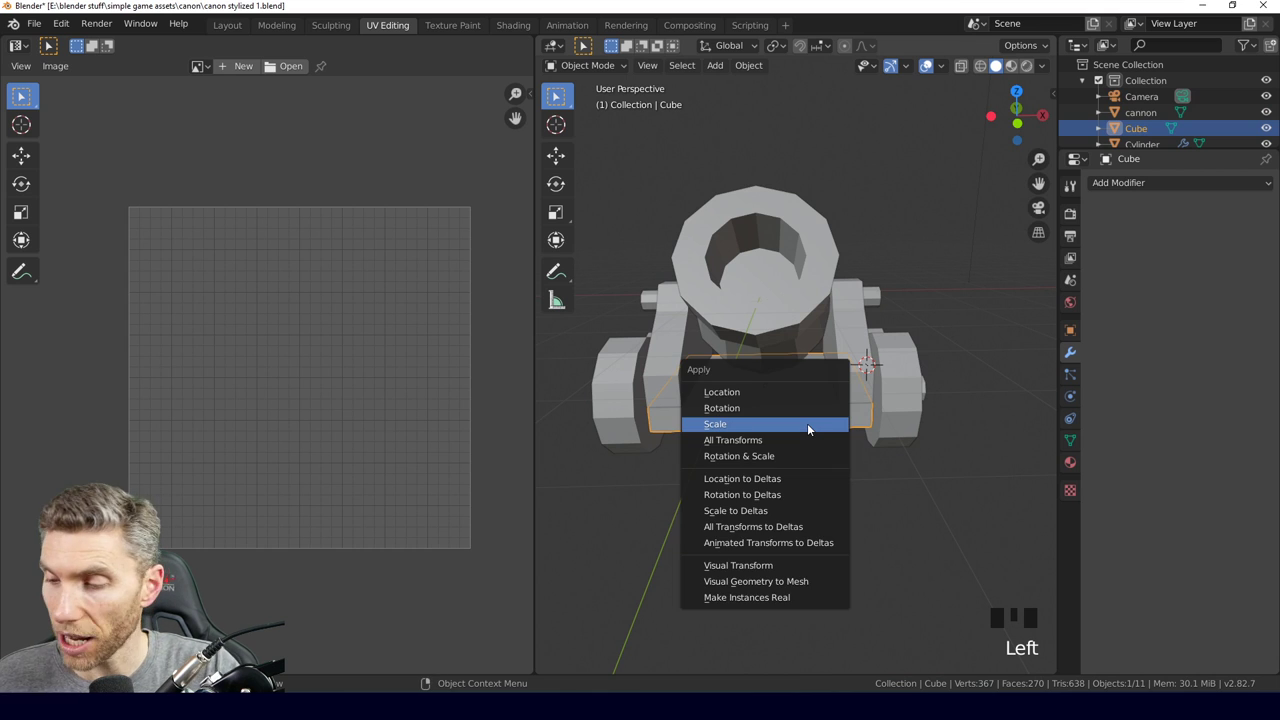
Apply the block's scale, unwrap its faces again and inspect one UV island.
key(ctrl+a)
key(Tab)
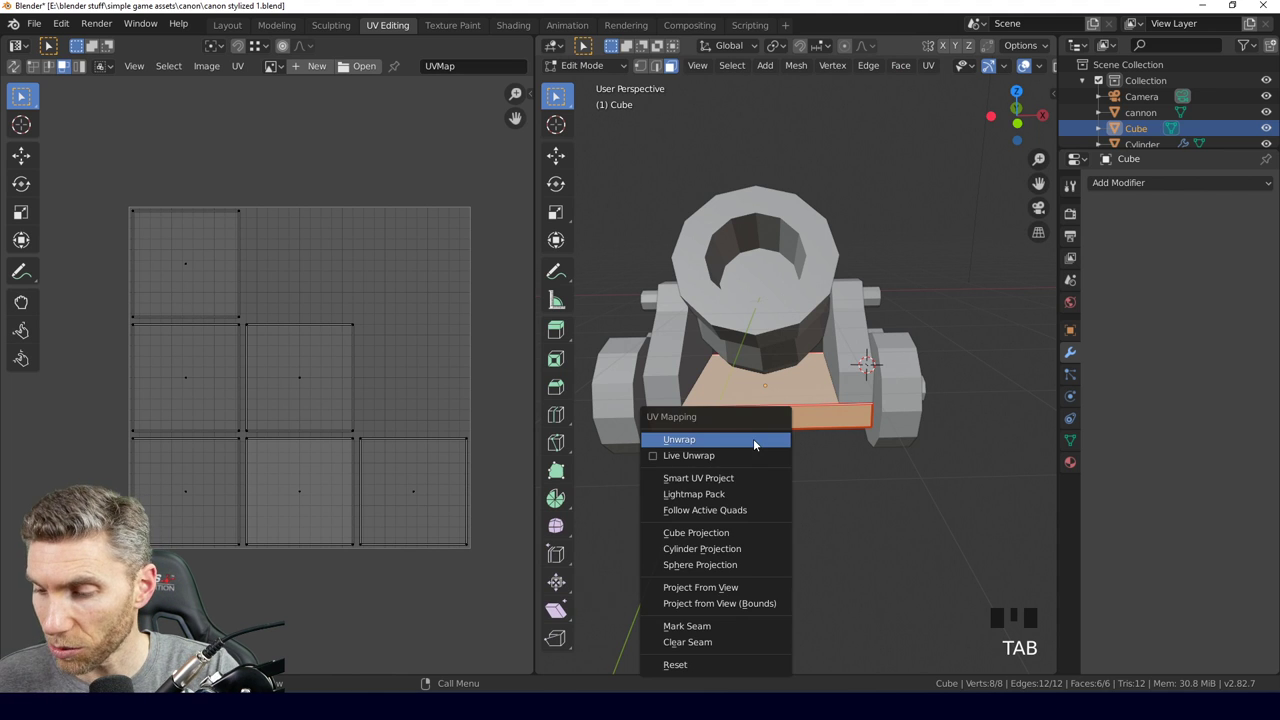
key(u)
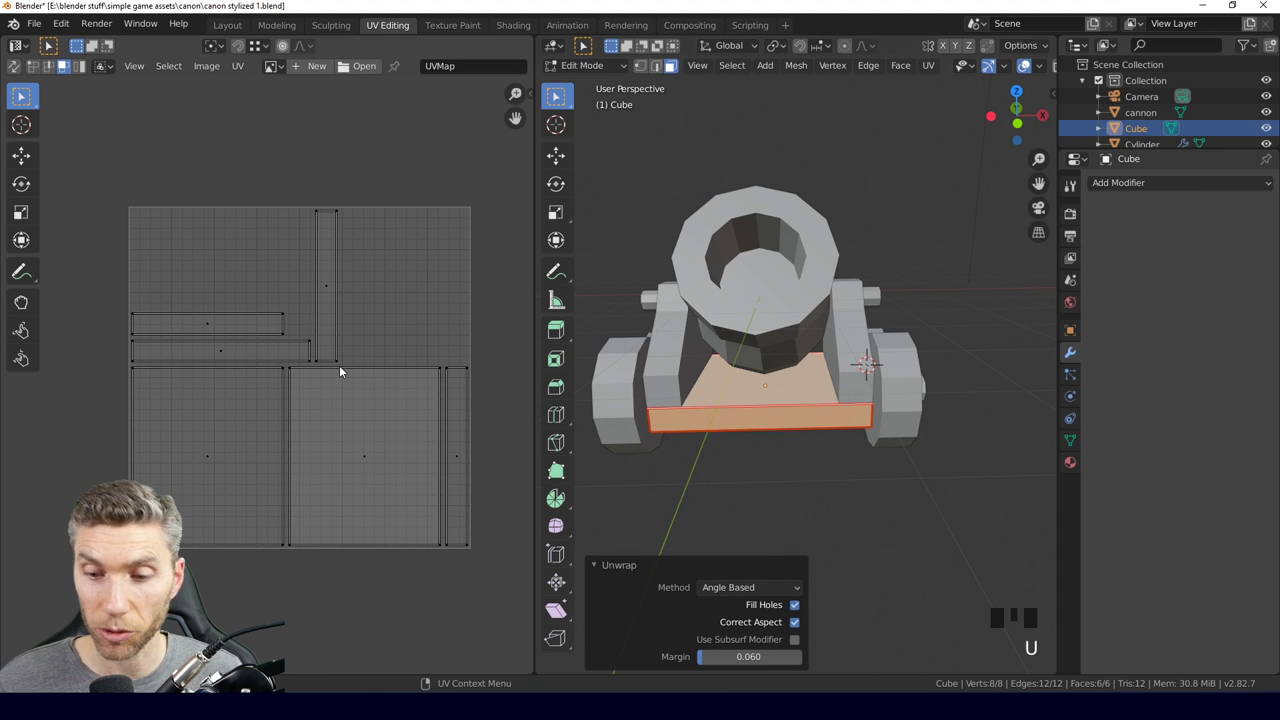
click(330, 302)
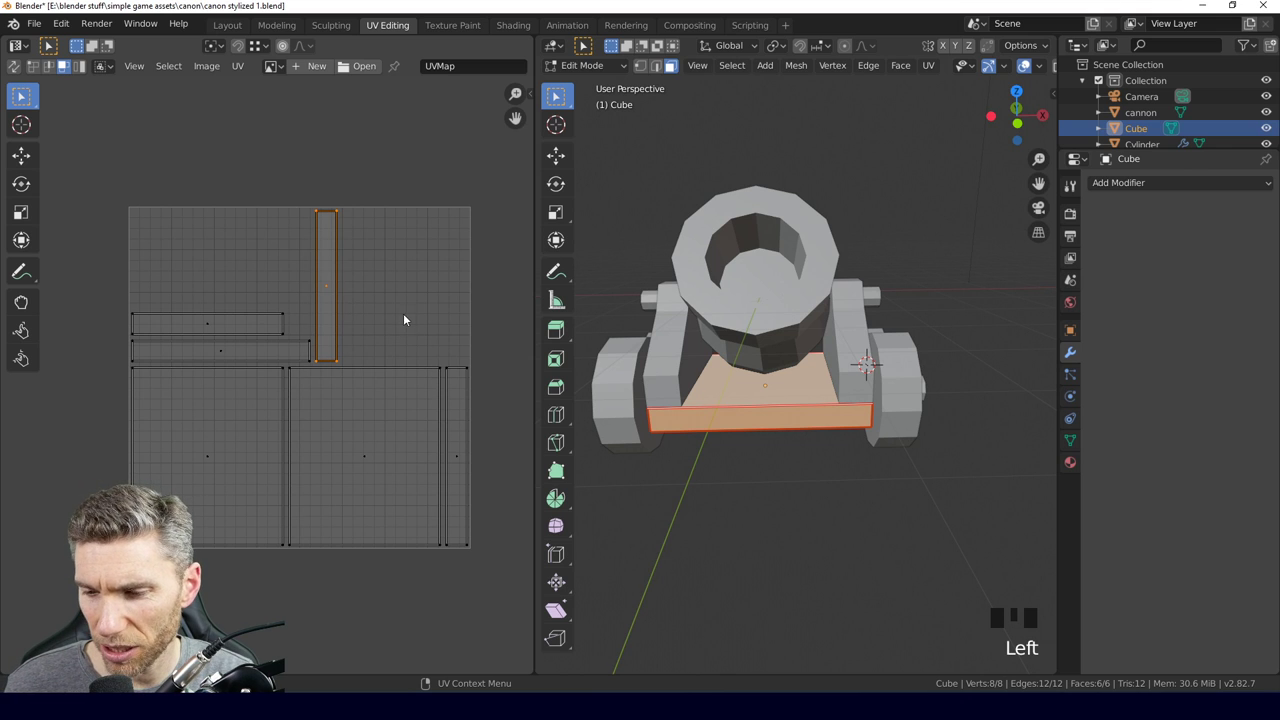
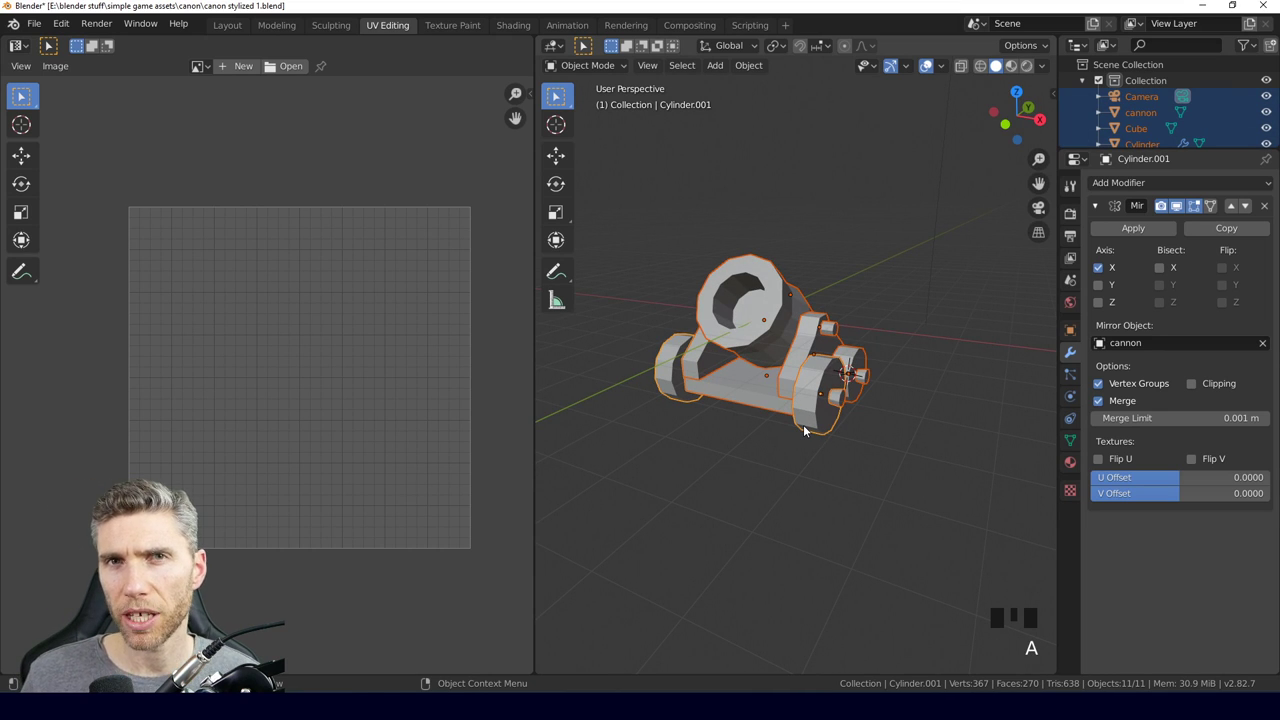
Enter Edit Mode on all cannon parts together and bring up the UV mapping choices.
drag(838, 439, 804, 377)
key(Tab)
key(a)
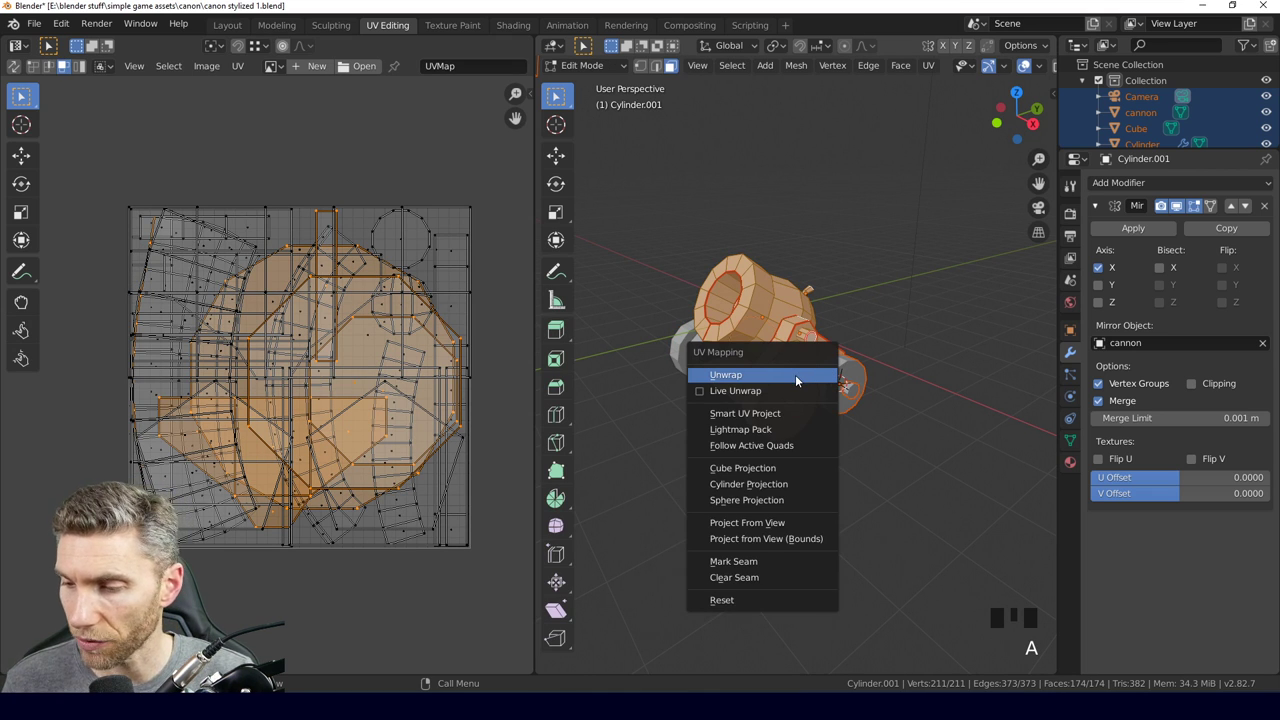
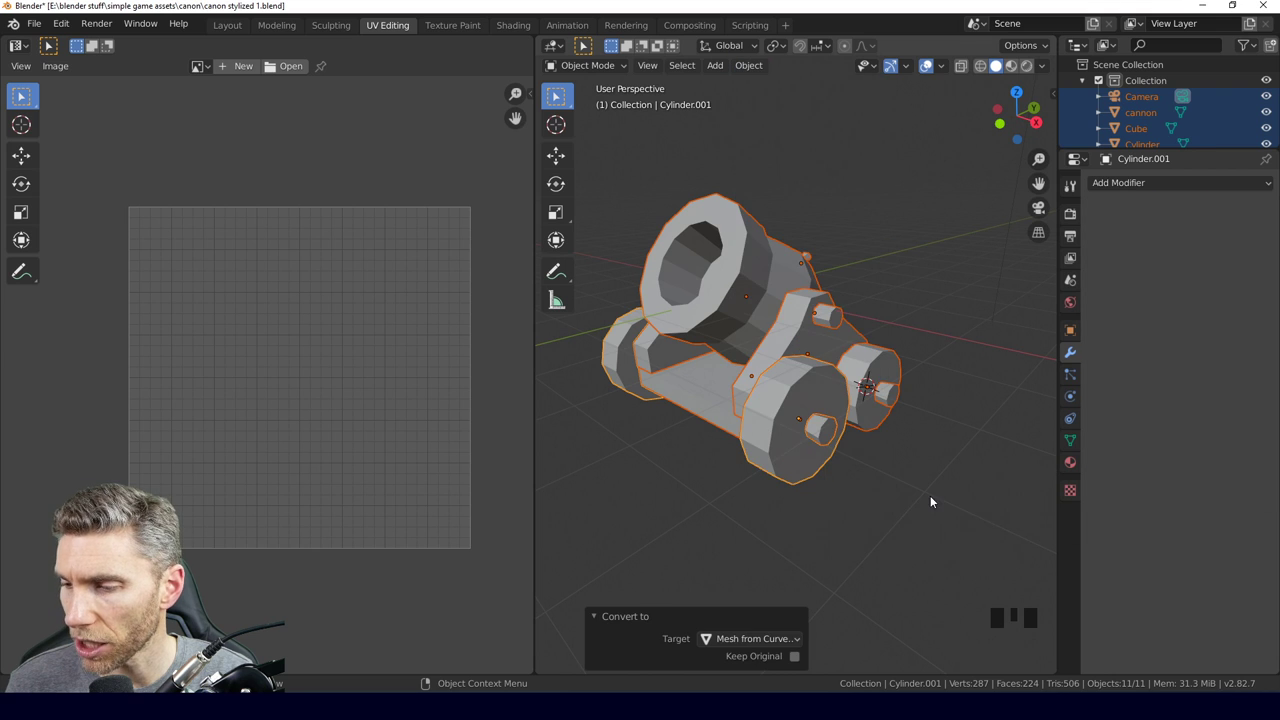
Deselect the camera so only cannon parts remain, then bring up the apply-transform choices.
click(787, 416)
click(874, 367)
click(804, 336)
click(834, 323)
click(750, 289)
click(705, 394)
middle_click(765, 431)
click(845, 422)
middle_click(858, 442)
scroll(down, 3)
click(892, 491)
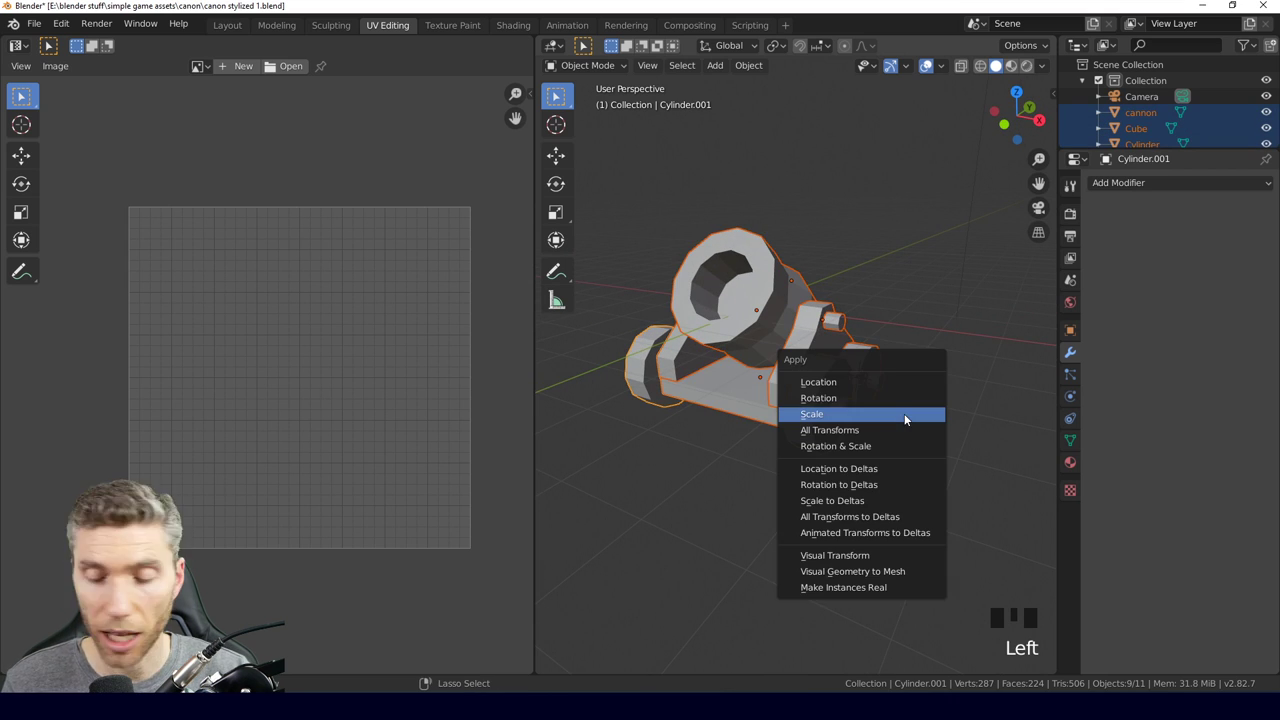
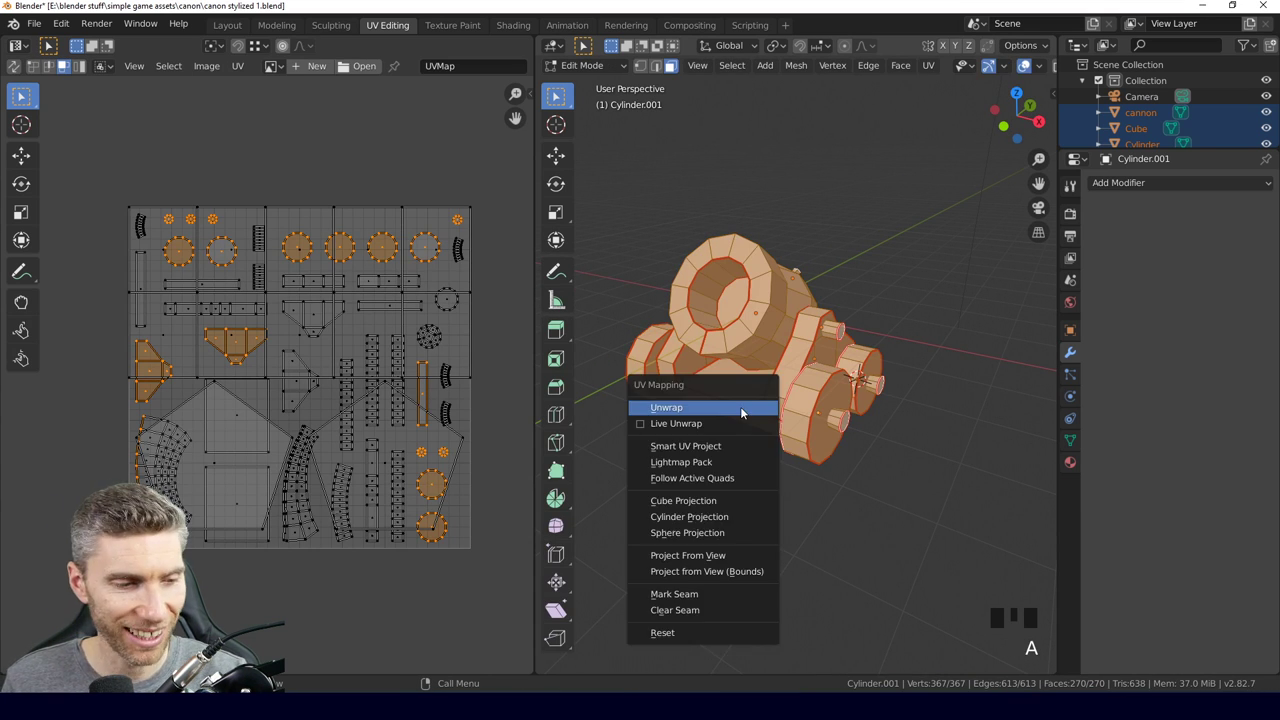
Unwrap every cannon face and check one UV island's faces in the layout.
key(u)
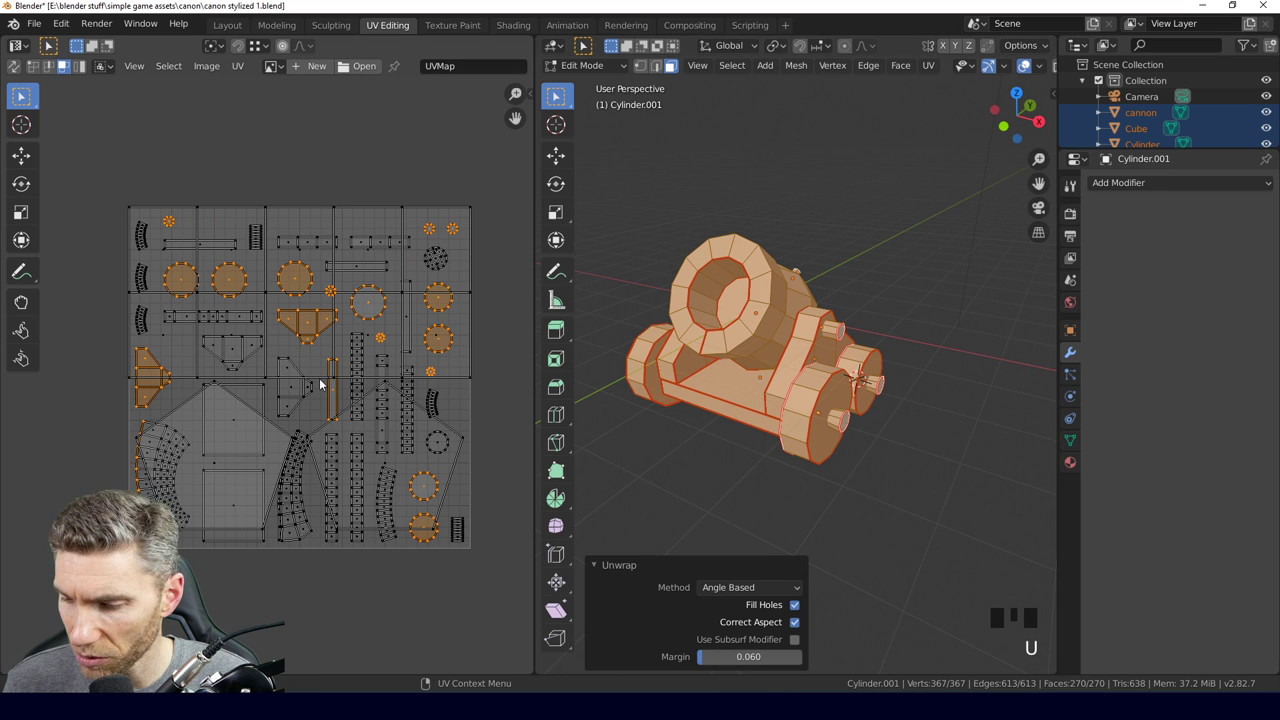
click(261, 425)
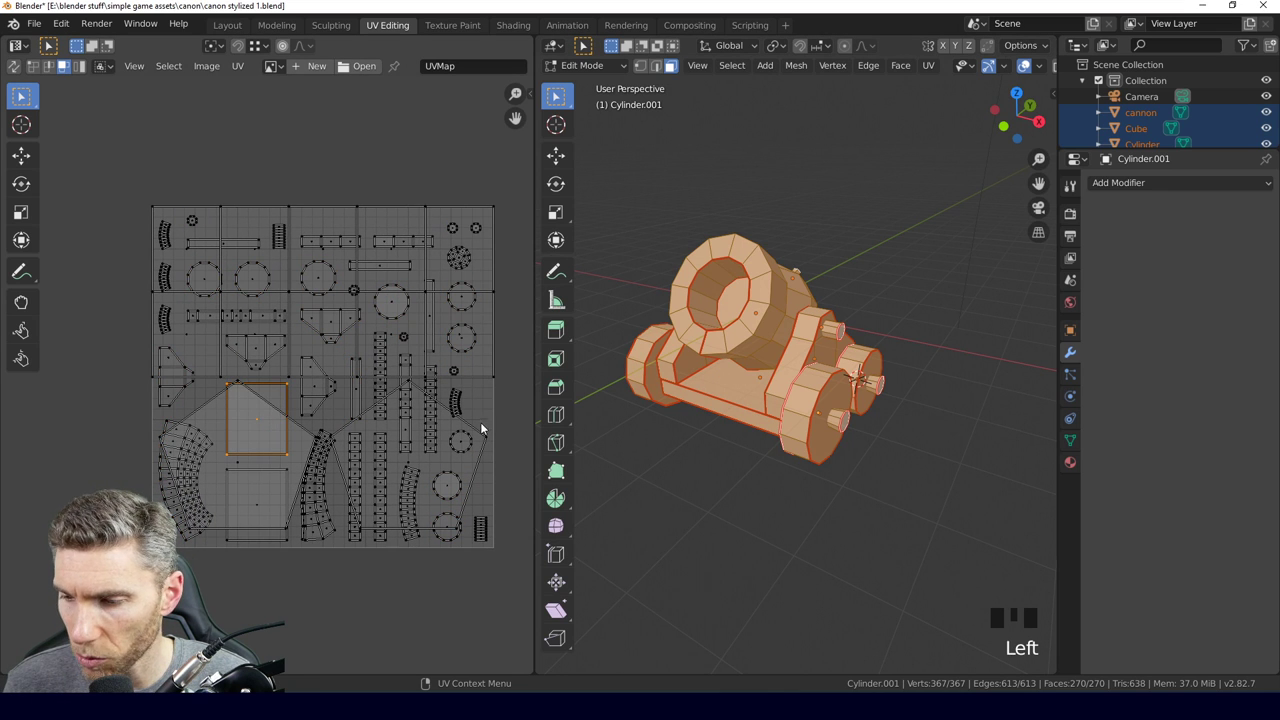
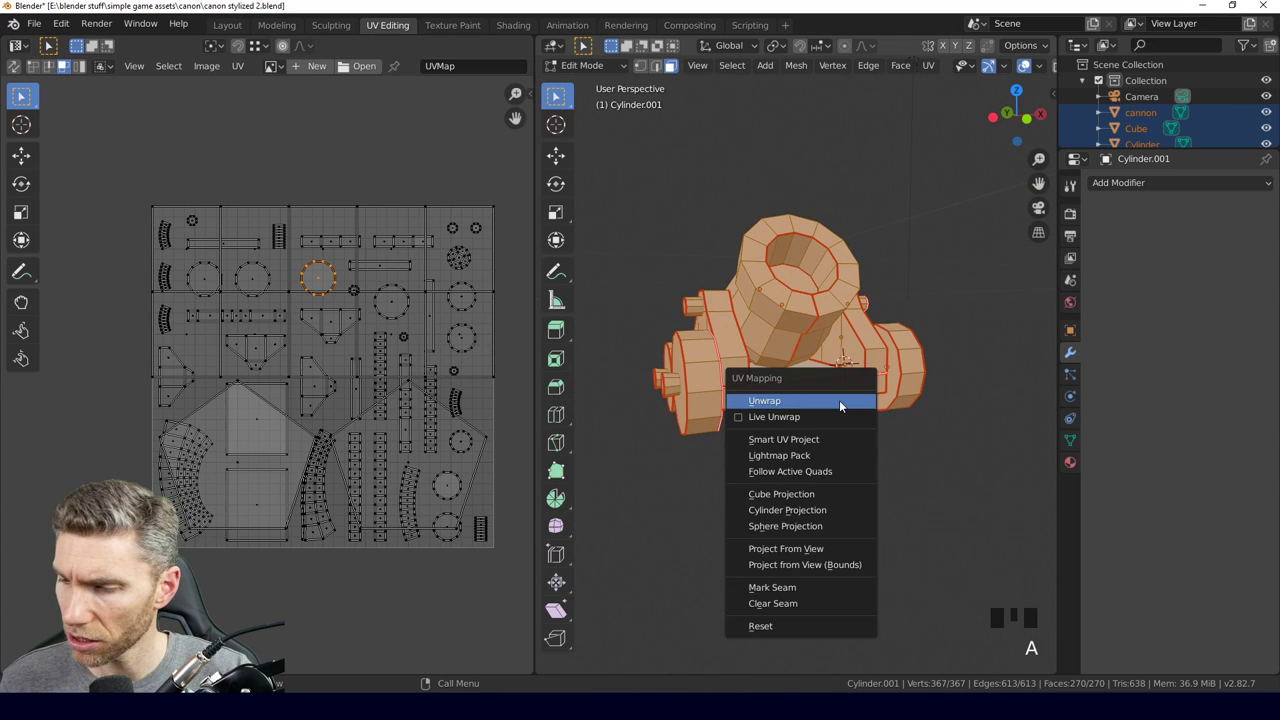
Reveal the hidden mesh parts, select everything and unwrap the cannon into a fresh UV layout.
key(u)
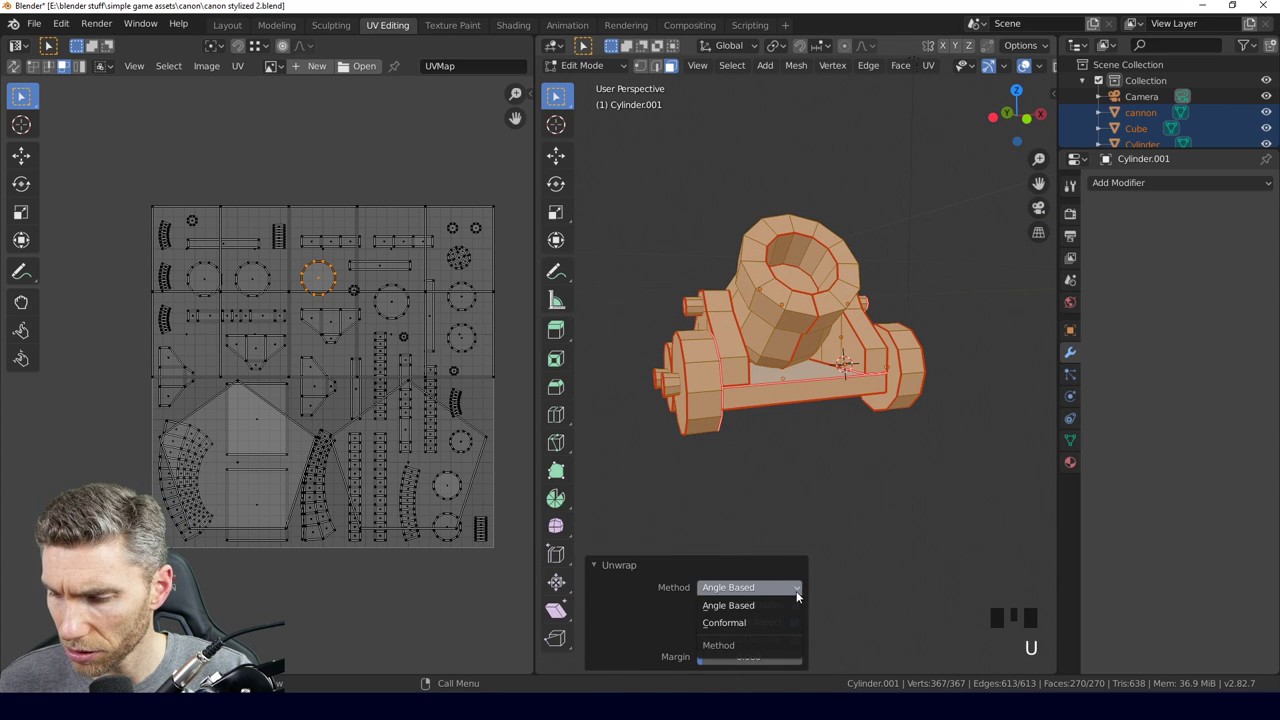
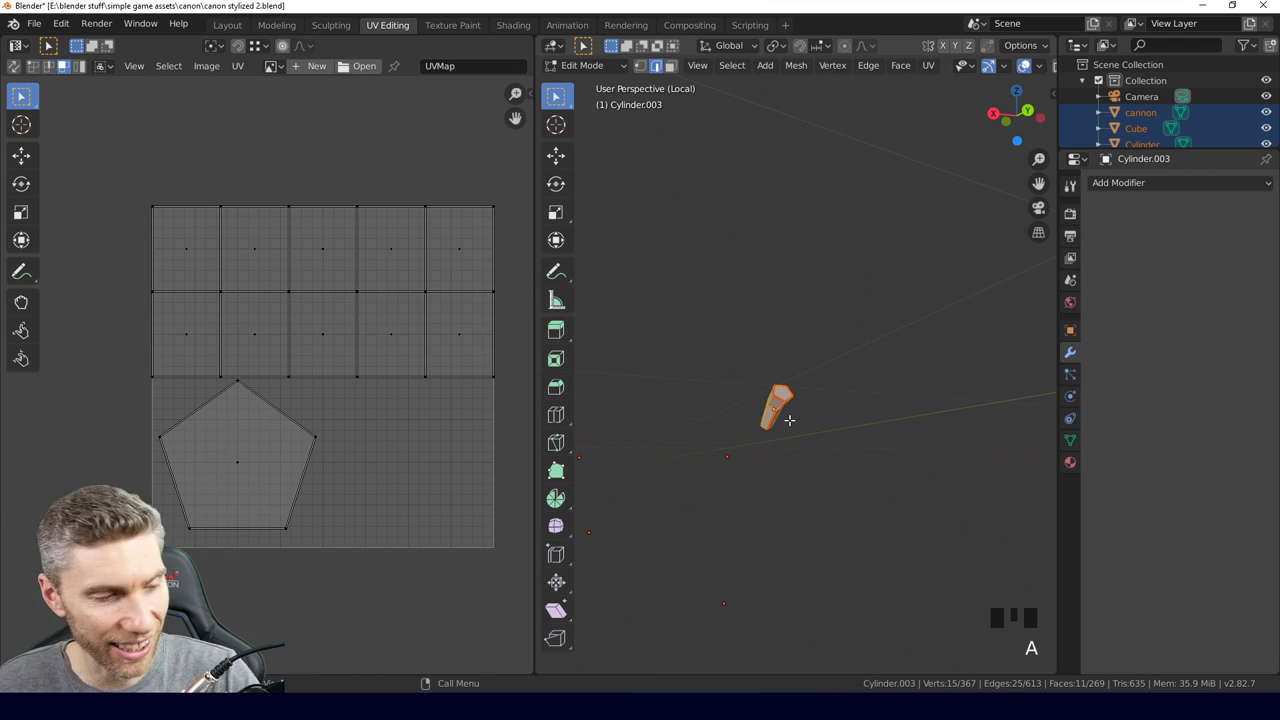
key(alt+h)
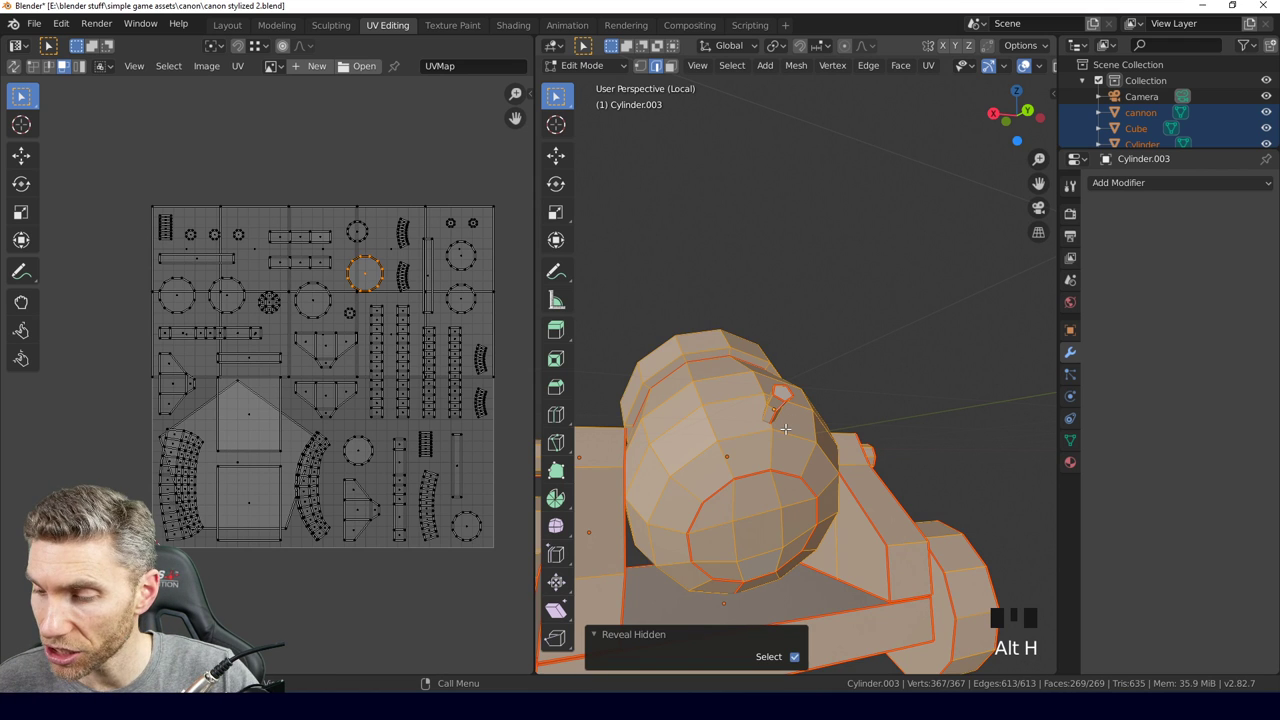
key(a)
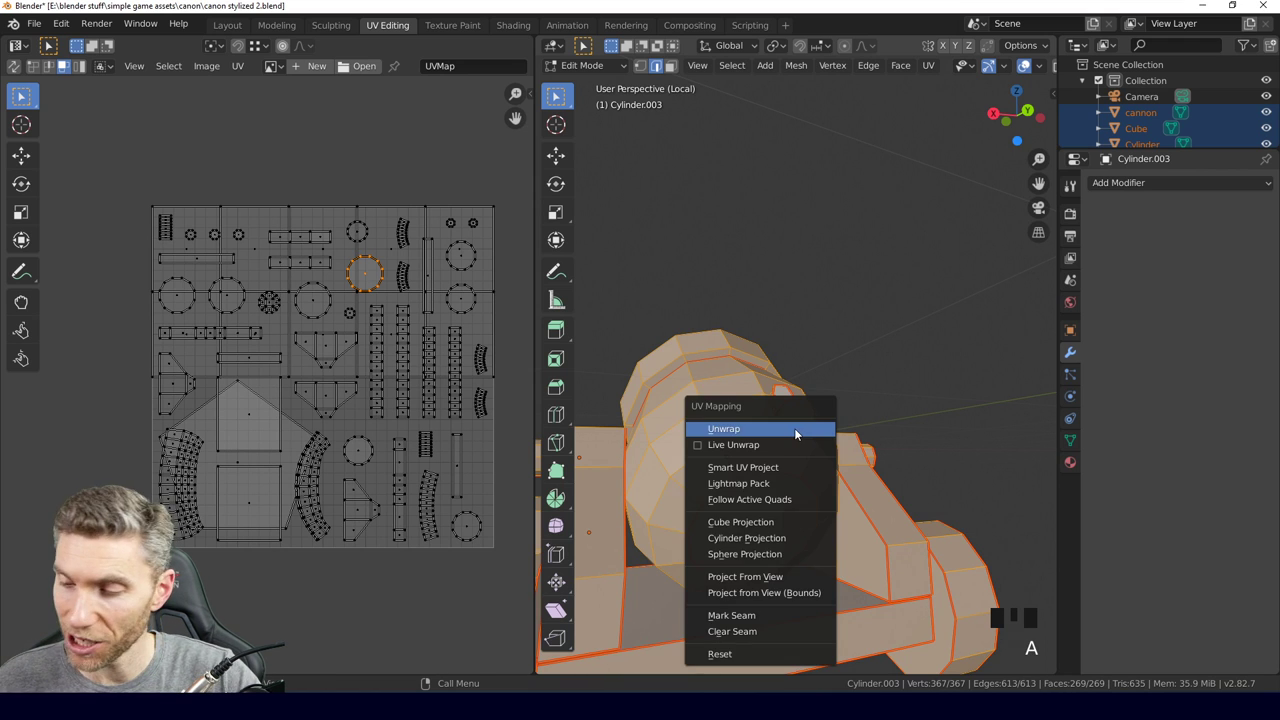
key(u)
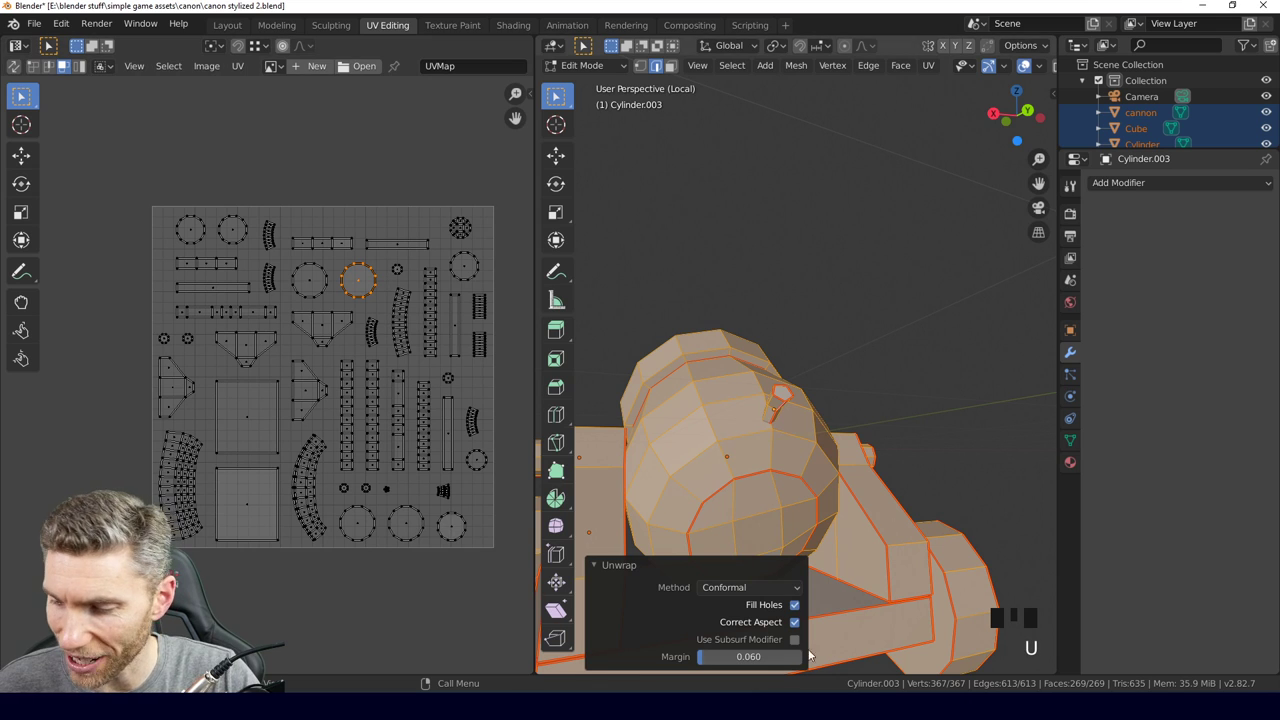
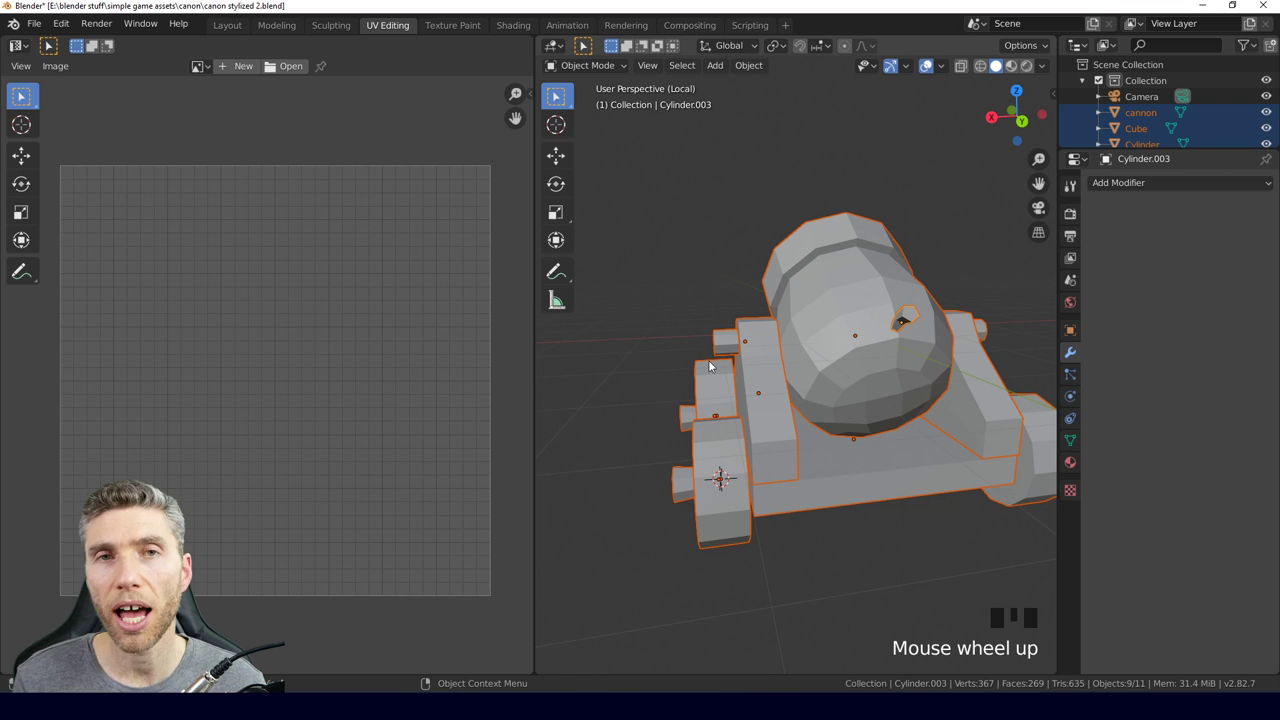
Orbit and zoom around the cannon to inspect the barrel and the wheel side.
drag(843, 342, 792, 372)
scroll(up, 3)
middle_click(762, 350)
click(905, 310)
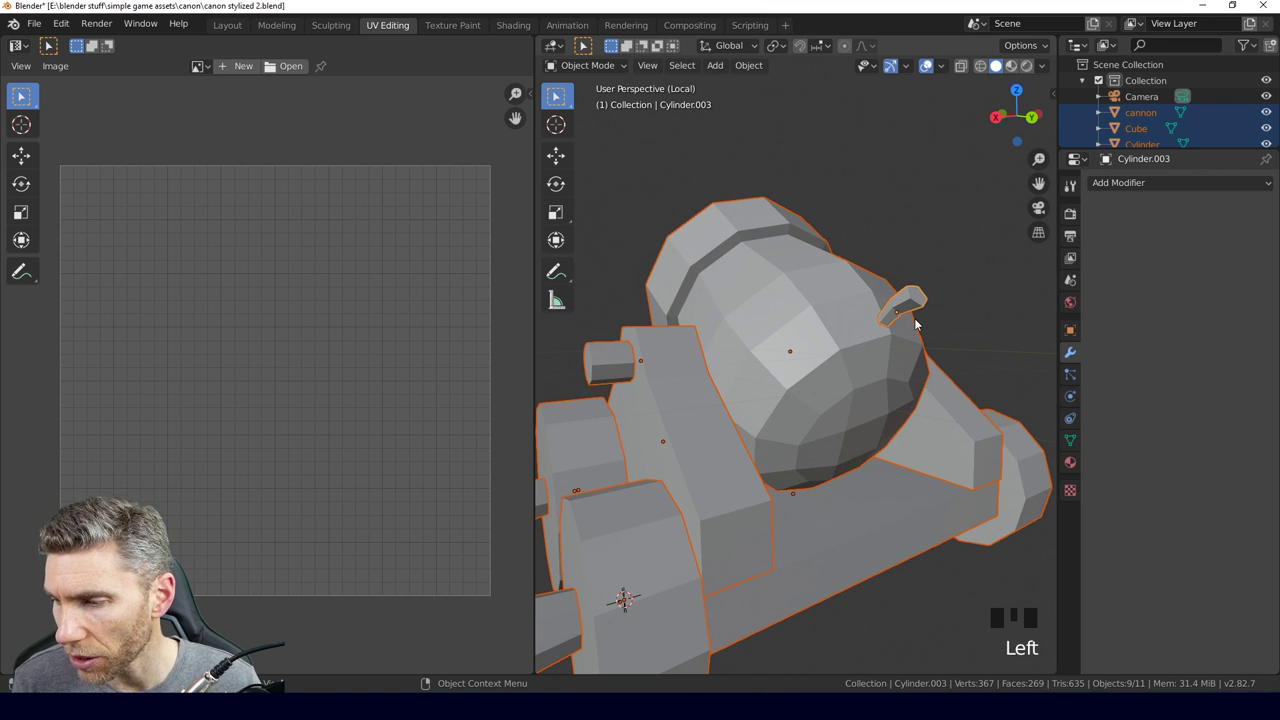
drag(903, 313, 795, 321)
key(z)
scroll(up, 3)
middle_click(912, 309)
scroll(down, 3)
drag(792, 436, 880, 450)
key(z)
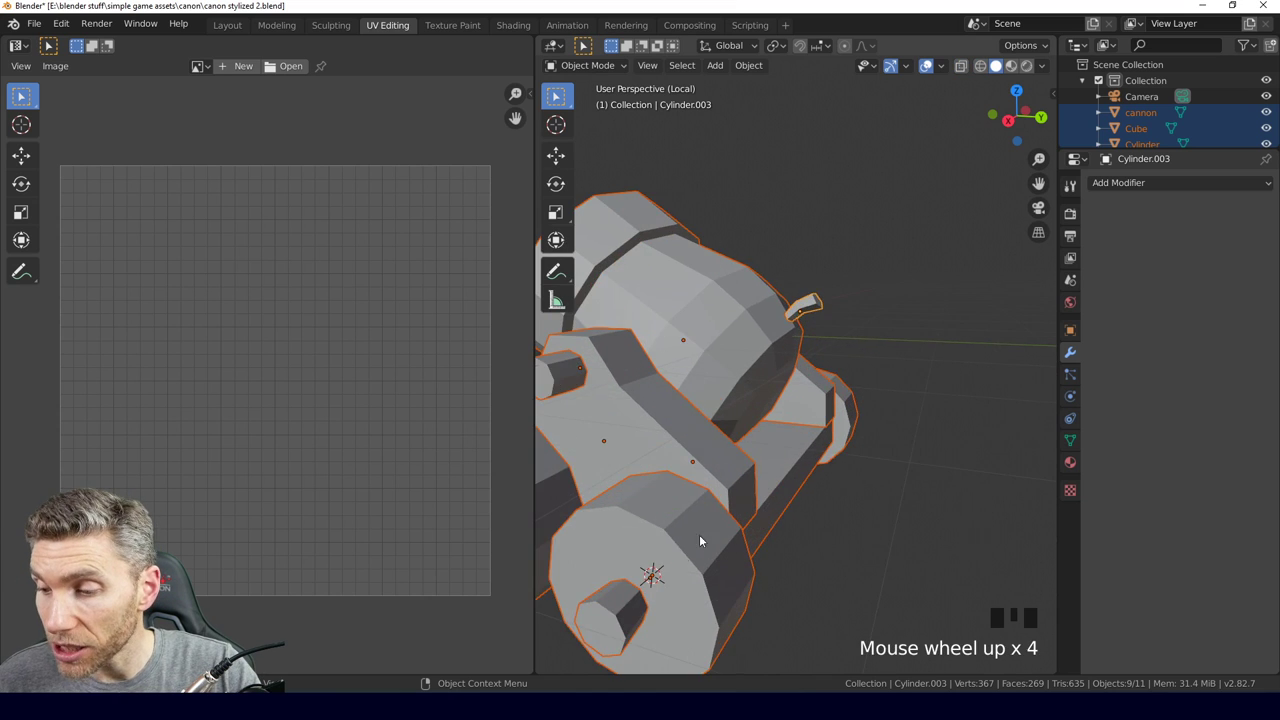
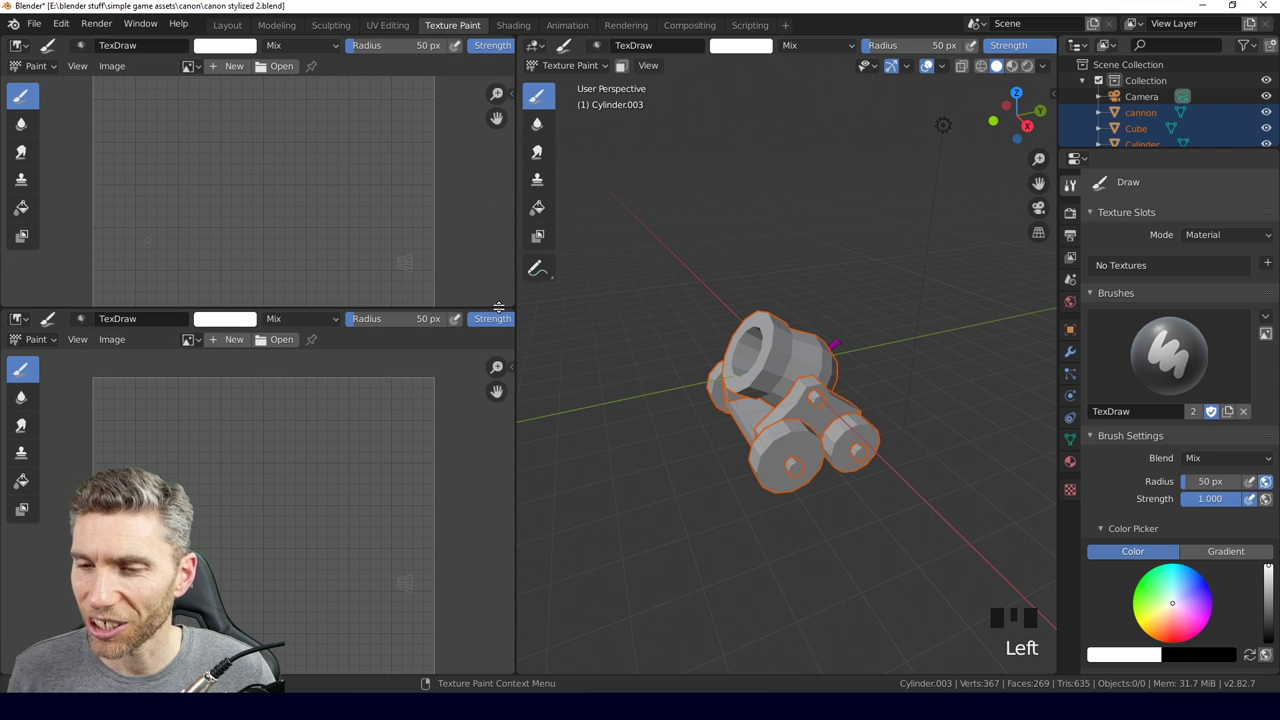
Swap the top-left image view for the material node editor and orbit to the cannon's front.
drag(495, 304, 420, 198)
key(n)
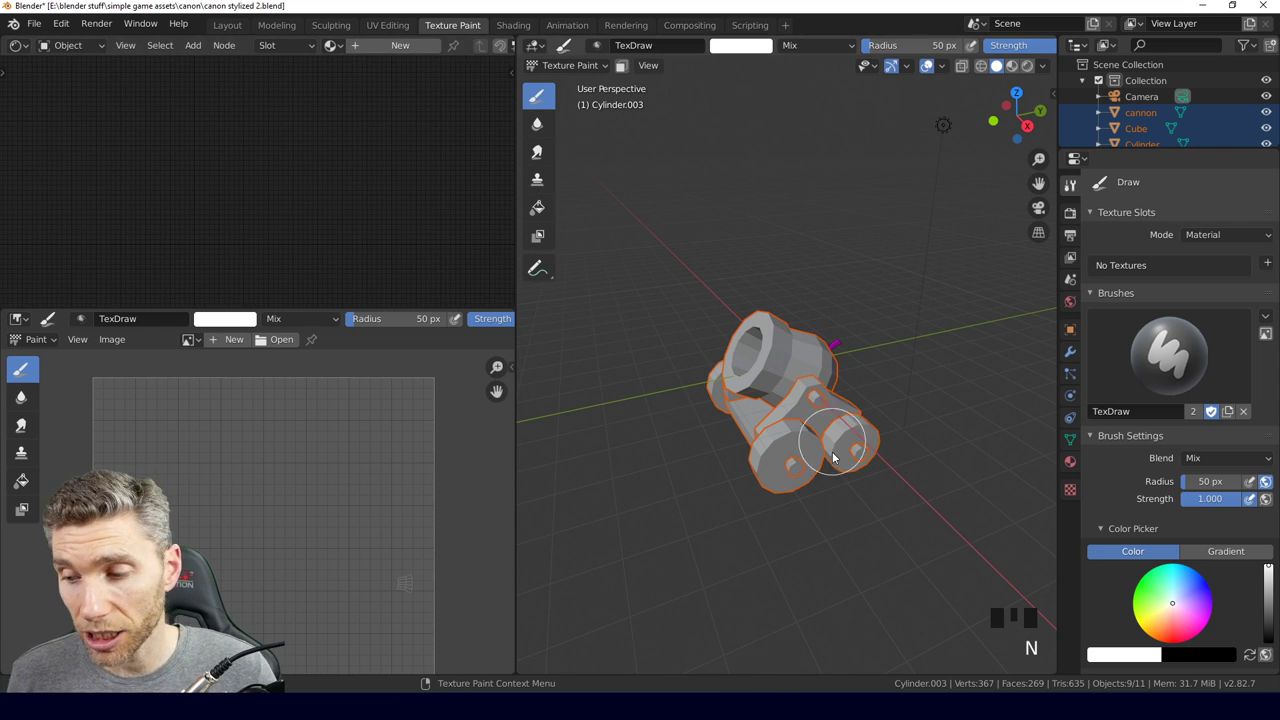
drag(819, 487, 847, 376)
scroll(up, 3)
drag(846, 418, 754, 414)
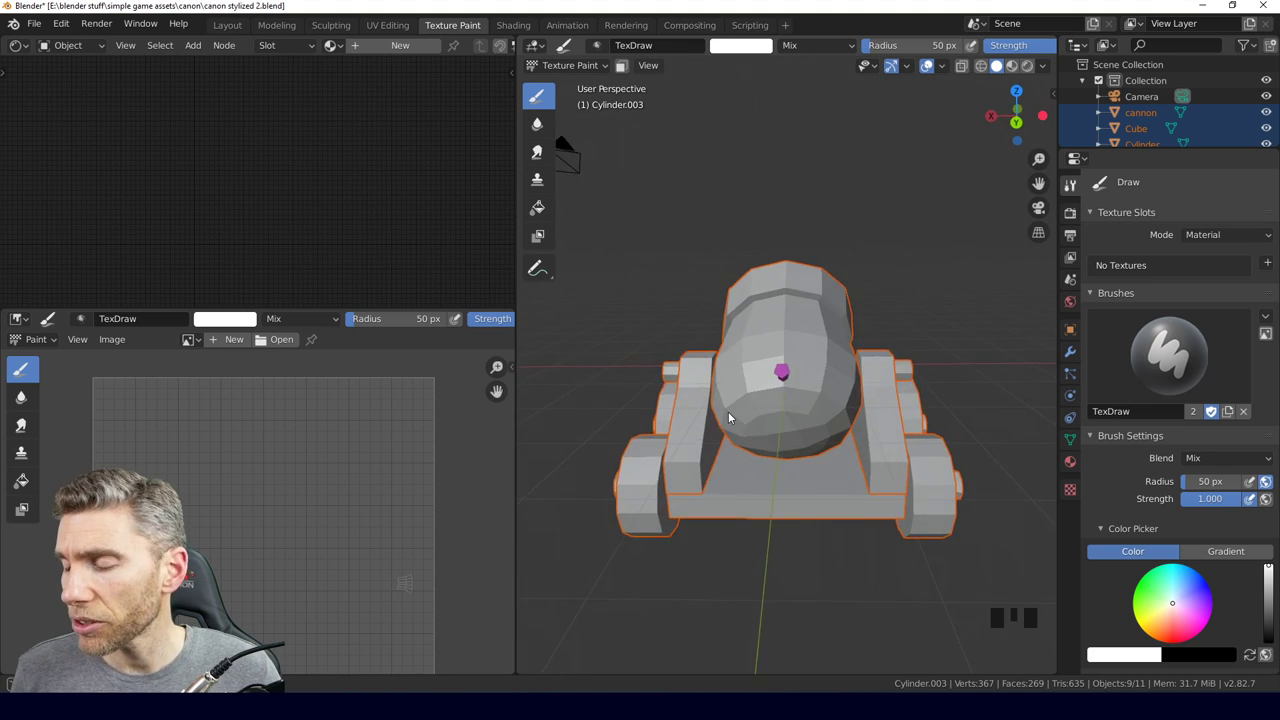
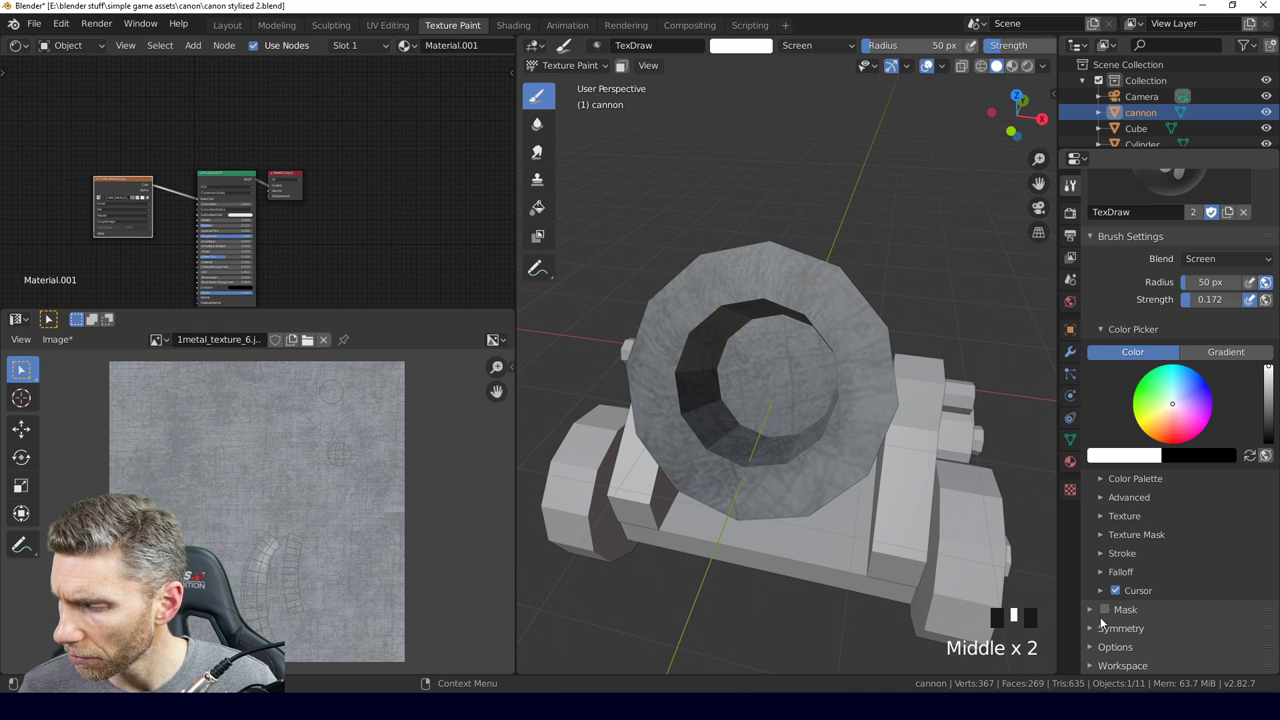
Set the brush blending to Multiply and raise its strength.
click(1201, 654)
middle_click(805, 470)
drag(826, 292, 883, 423)
drag(883, 423, 1113, 322)
click(1113, 322)
middle_click(812, 394)
Paint a test darker patch on the barrel texture and look at it from other angles.
drag(1269, 412, 791, 360)
middle_click(791, 360)
drag(797, 321, 868, 438)
drag(868, 438, 196, 234)
drag(196, 234, 1016, 68)
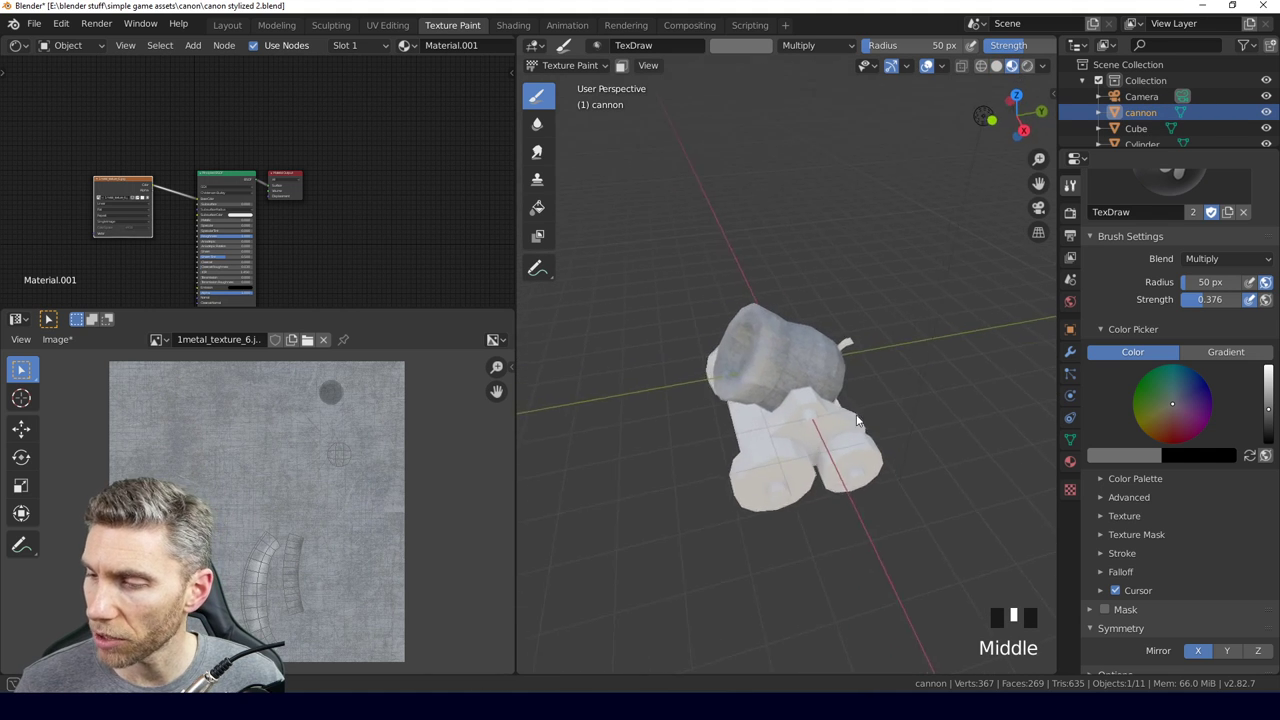
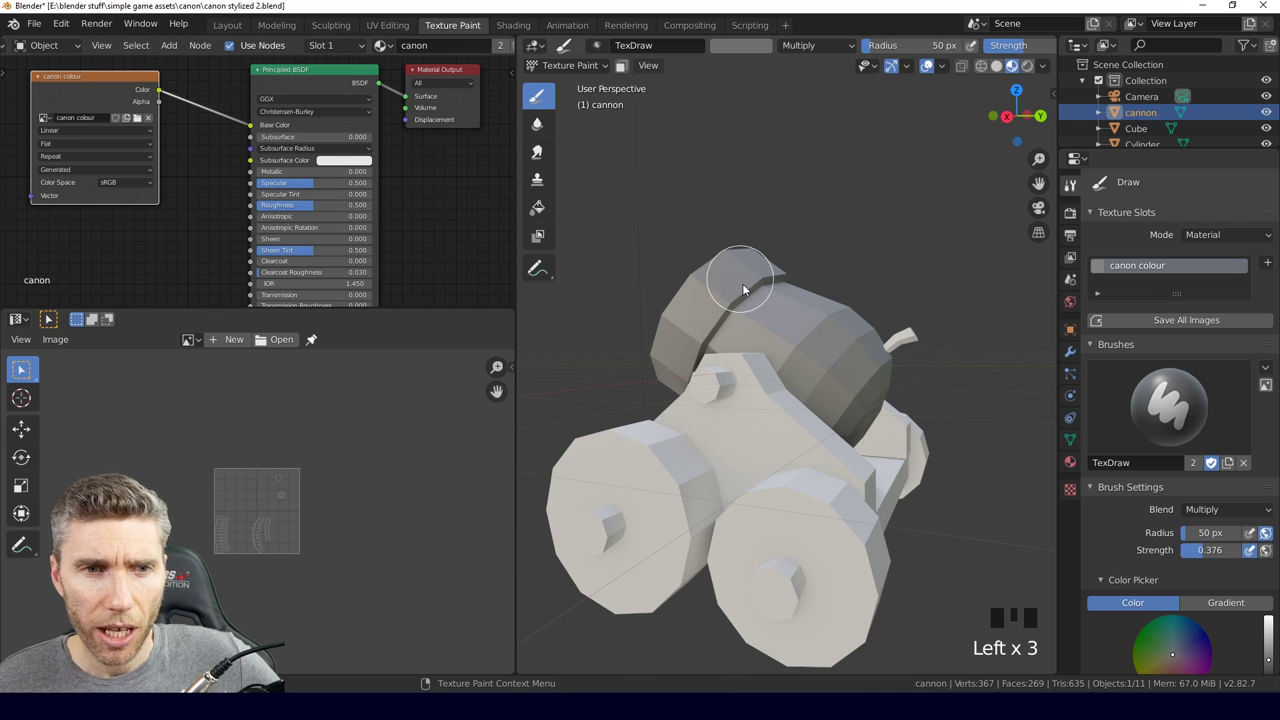
drag(856, 373, 803, 409)
scroll(up, 3)
scroll(down, 3)
drag(811, 437, 592, 88)
click(592, 88)
drag(851, 294, 960, 601)
click(960, 601)
drag(840, 410, 781, 225)
key(ctrl+l)
drag(870, 416, 726, 436)
click(726, 436)
click(705, 539)
click(601, 445)
click(770, 336)
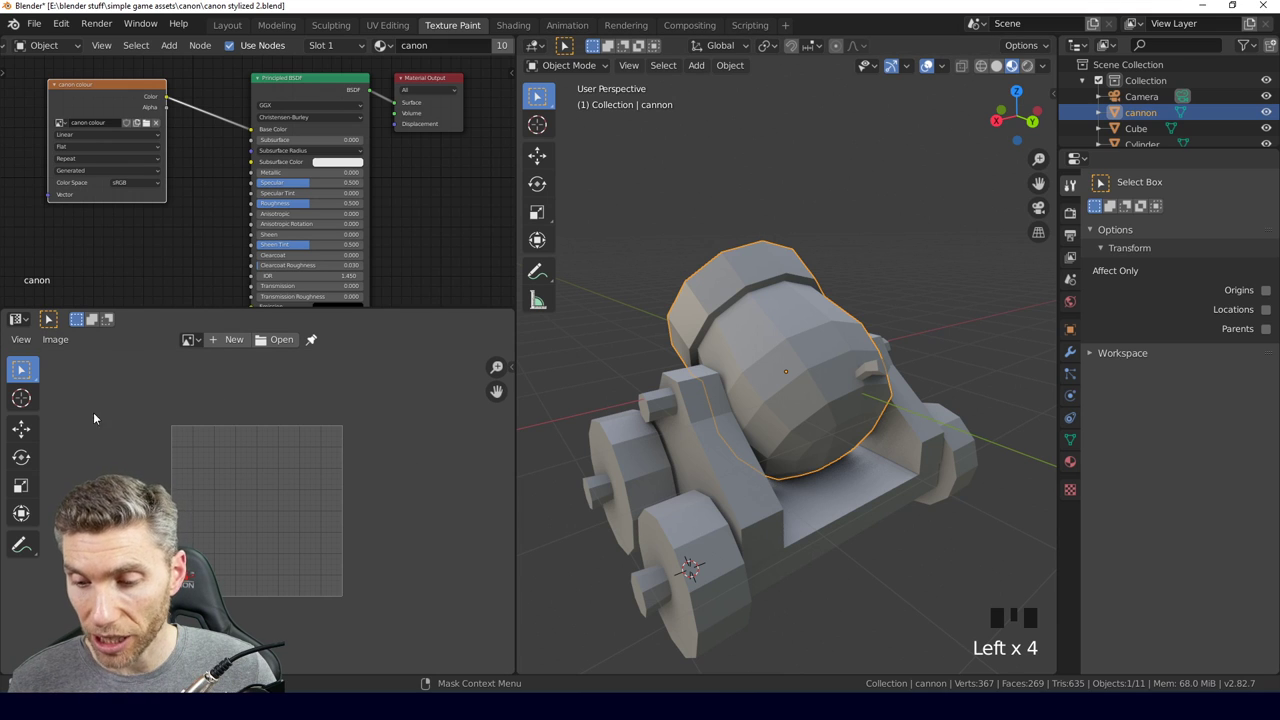
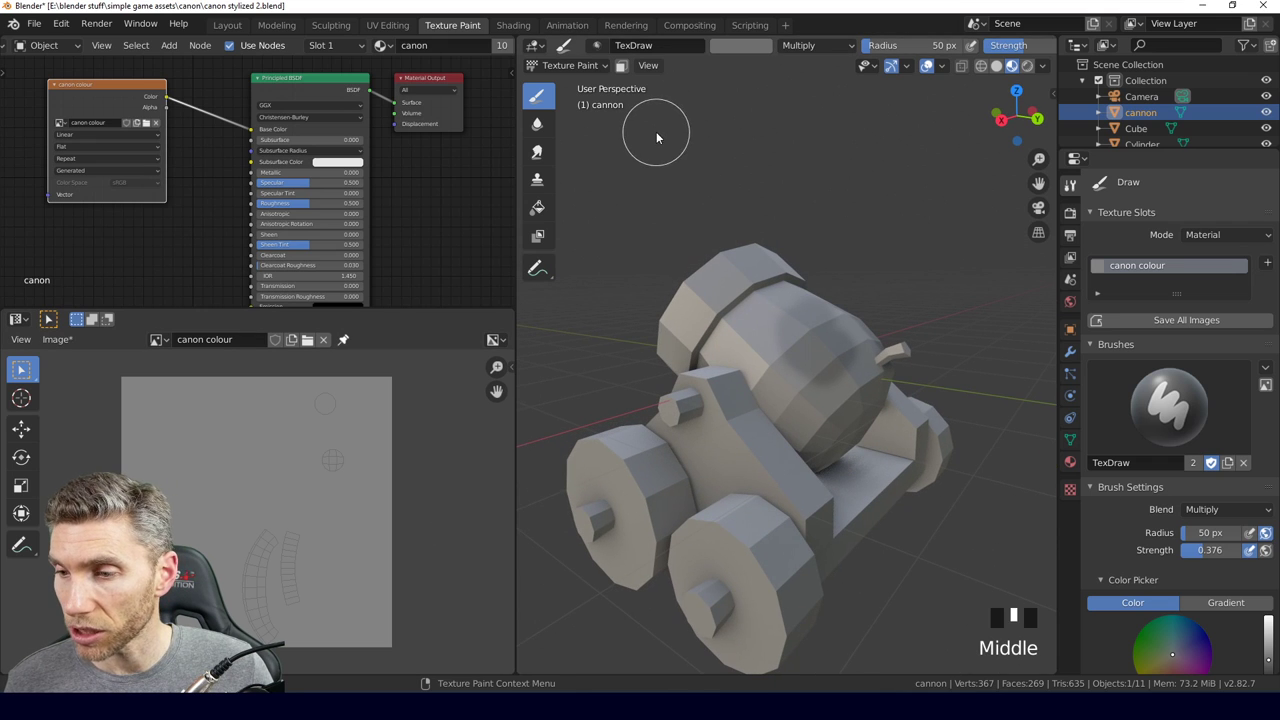
Select the wooden side support as the part to paint.
click(588, 88)
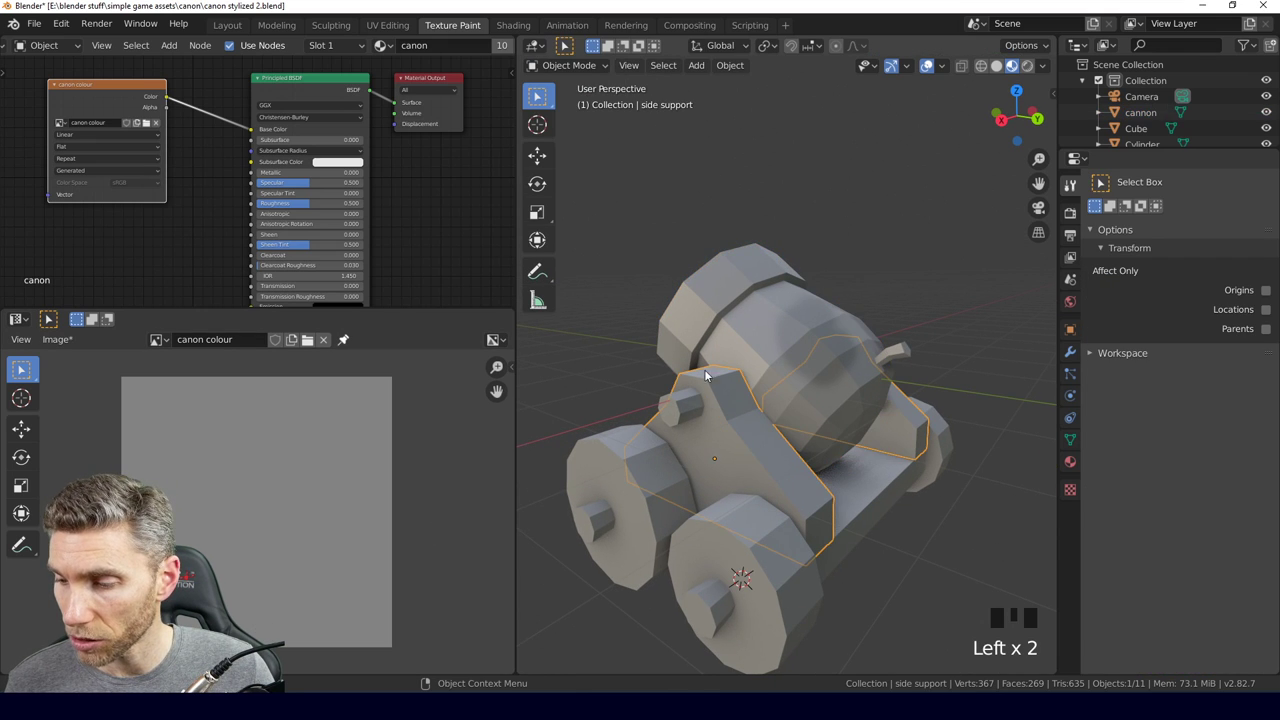
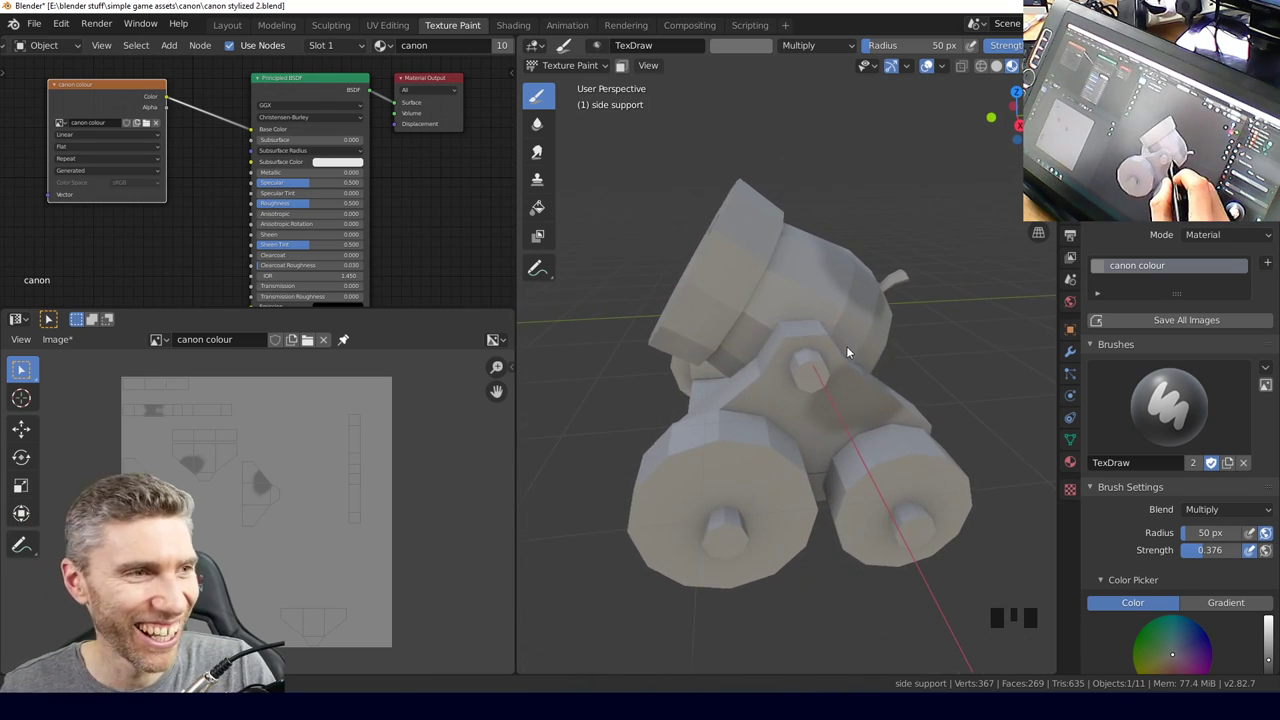
Flood-fill each face of the side support with solid brown, orbiting to reach them all.
drag(934, 328, 543, 205)
drag(543, 205, 829, 323)
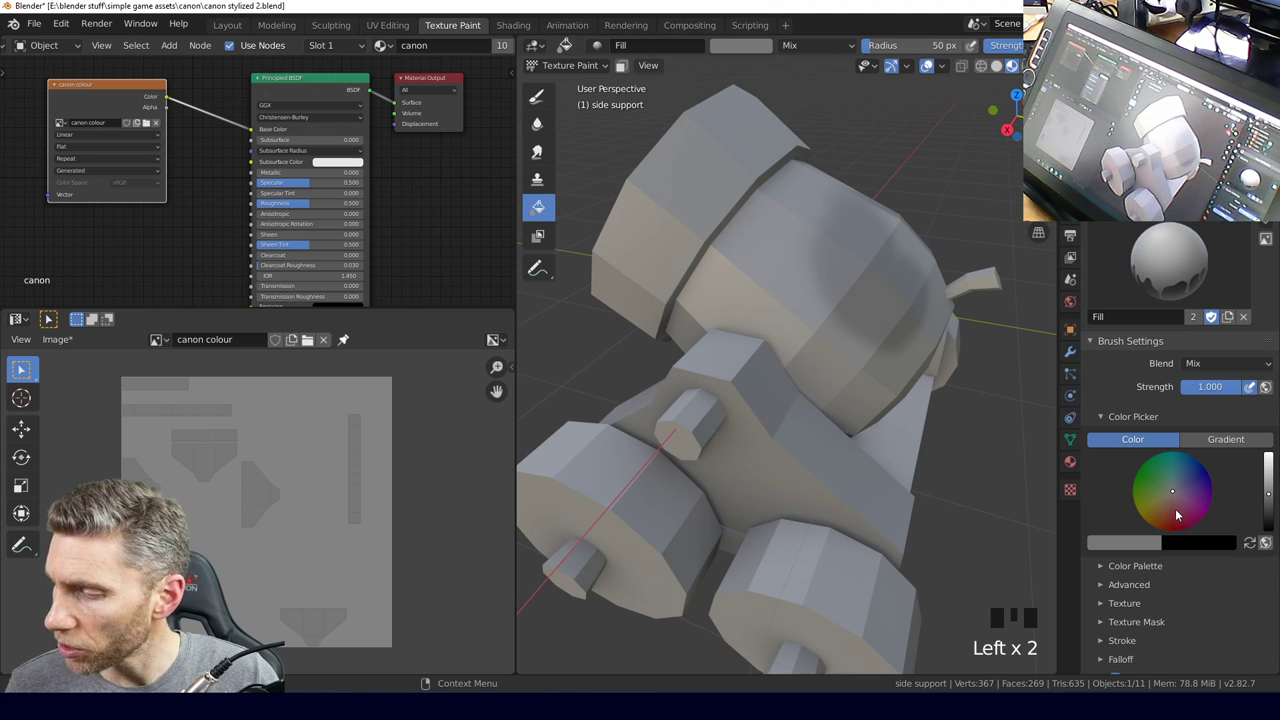
drag(1159, 521, 948, 546)
drag(948, 546, 320, 204)
drag(320, 204, 823, 456)
drag(823, 456, 1274, 509)
drag(1274, 509, 860, 388)
drag(947, 459, 589, 86)
Leave painting, bring the wheels into view and select the front wheel.
click(589, 86)
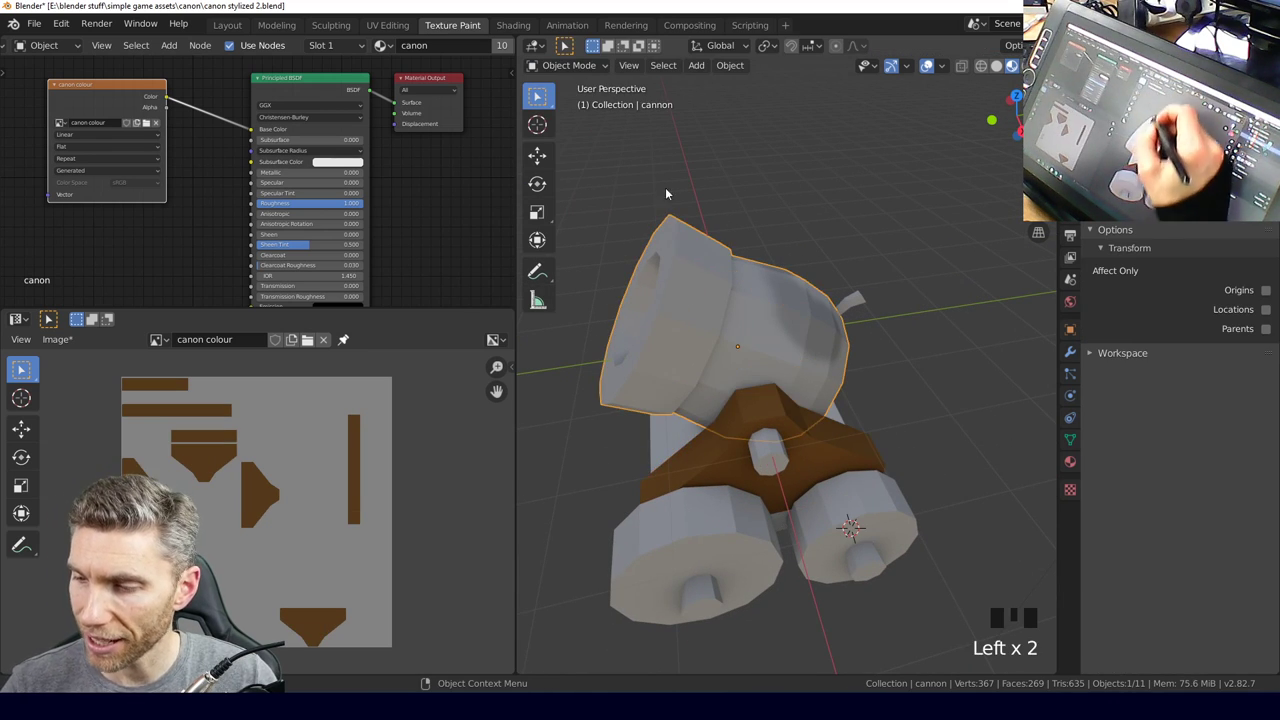
drag(597, 171, 744, 277)
drag(744, 277, 589, 535)
click(589, 535)
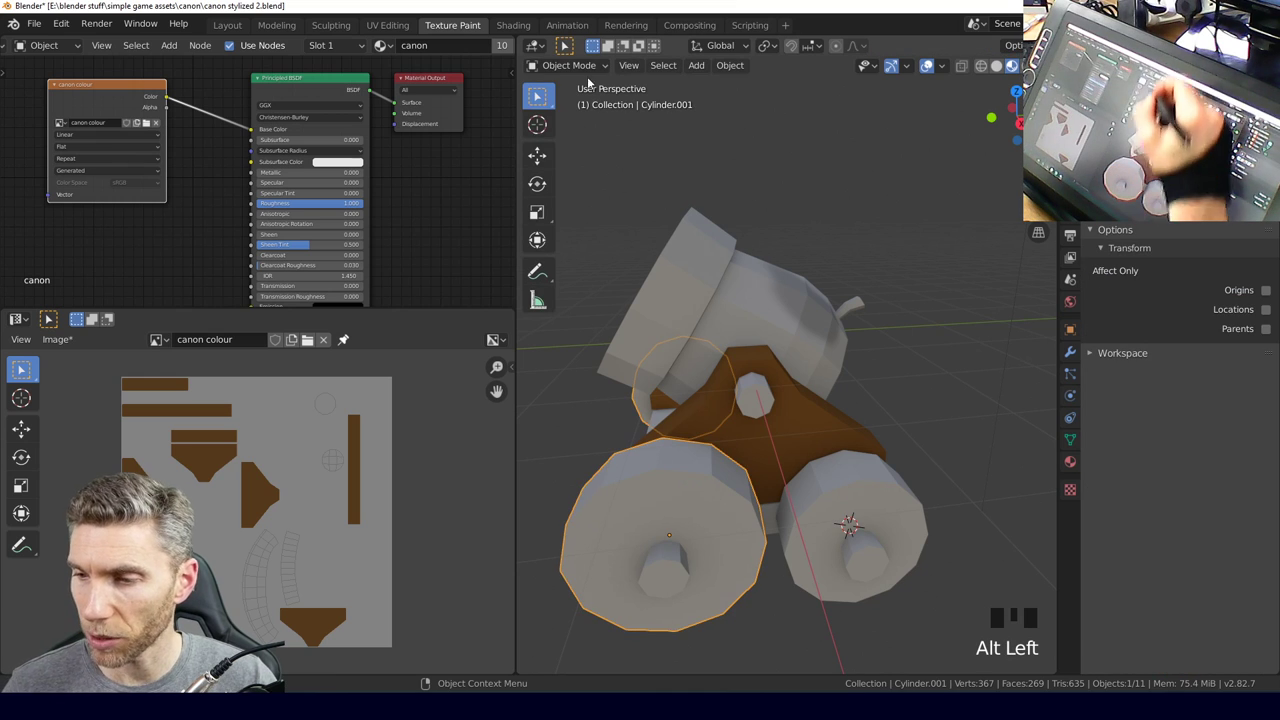
Enter texture painting on the wheel and undo the accidental brown fill on the barrel.
click(600, 176)
drag(735, 492, 704, 221)
click(704, 221)
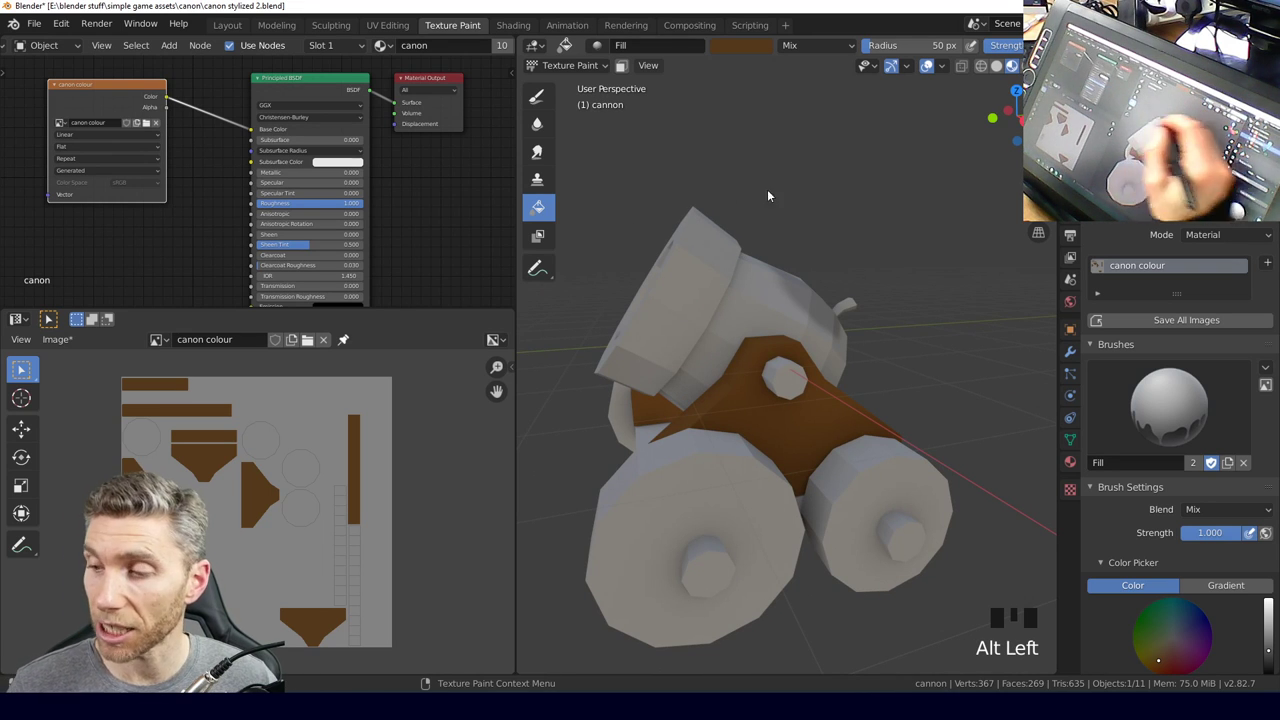
drag(774, 322, 811, 316)
drag(811, 316, 812, 465)
key(ctrl+z)
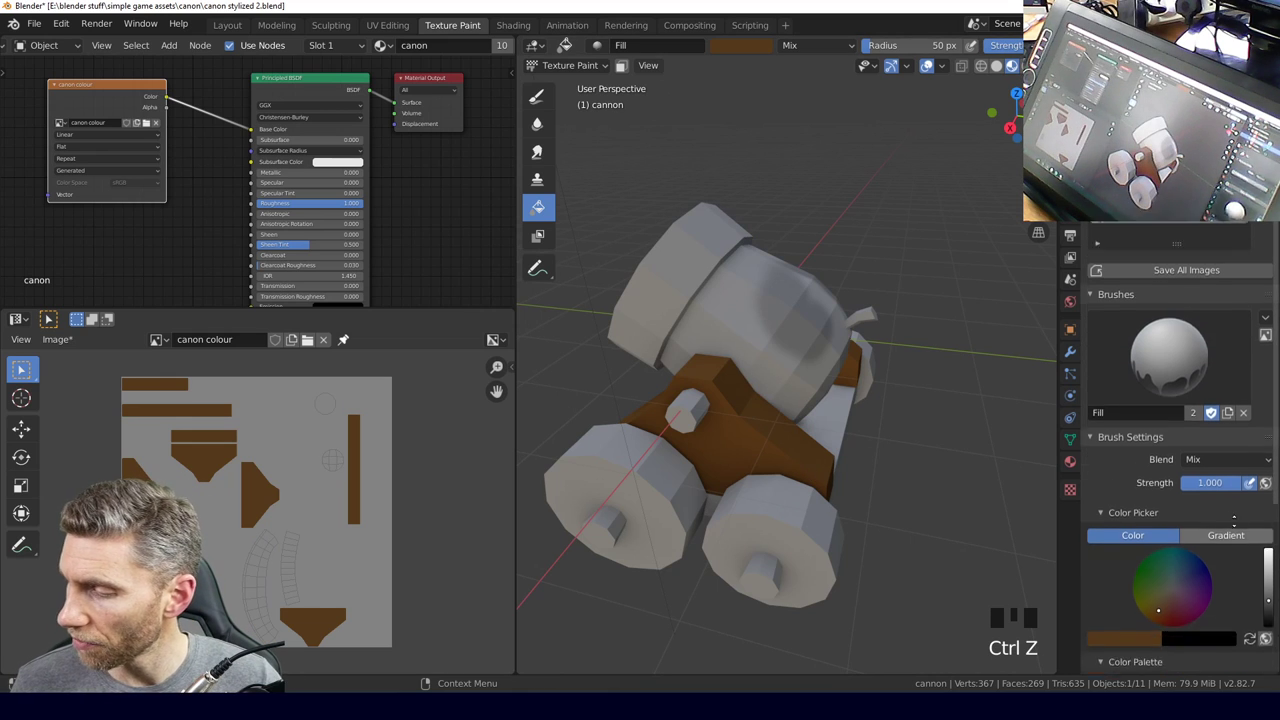
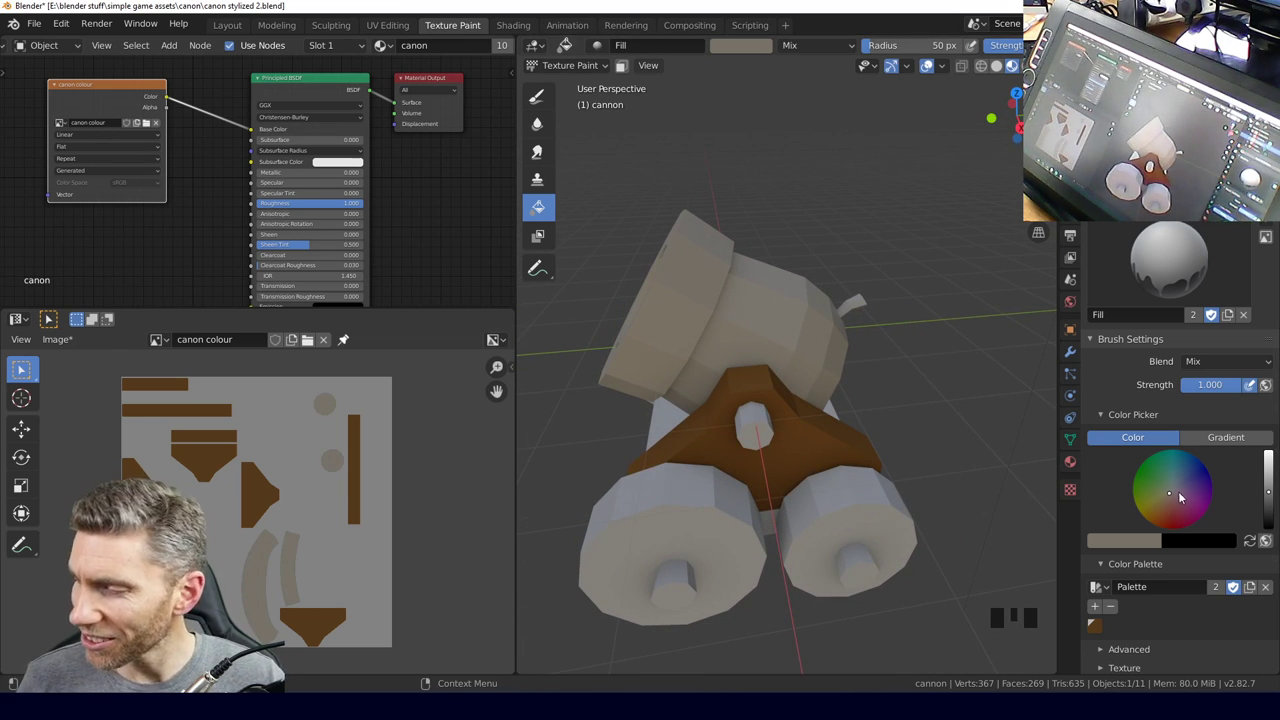
Pick grey in the colour picker and fill the barrel and wheel faces with it.
drag(1184, 492, 935, 455)
drag(935, 455, 1178, 489)
drag(1178, 489, 857, 487)
drag(857, 487, 1179, 485)
drag(1179, 485, 815, 360)
drag(902, 449, 758, 475)
click(758, 475)
Return to object mode and select the small axle cylinder.
click(589, 177)
drag(856, 525, 770, 467)
click(770, 467)
drag(863, 548, 898, 319)
click(898, 319)
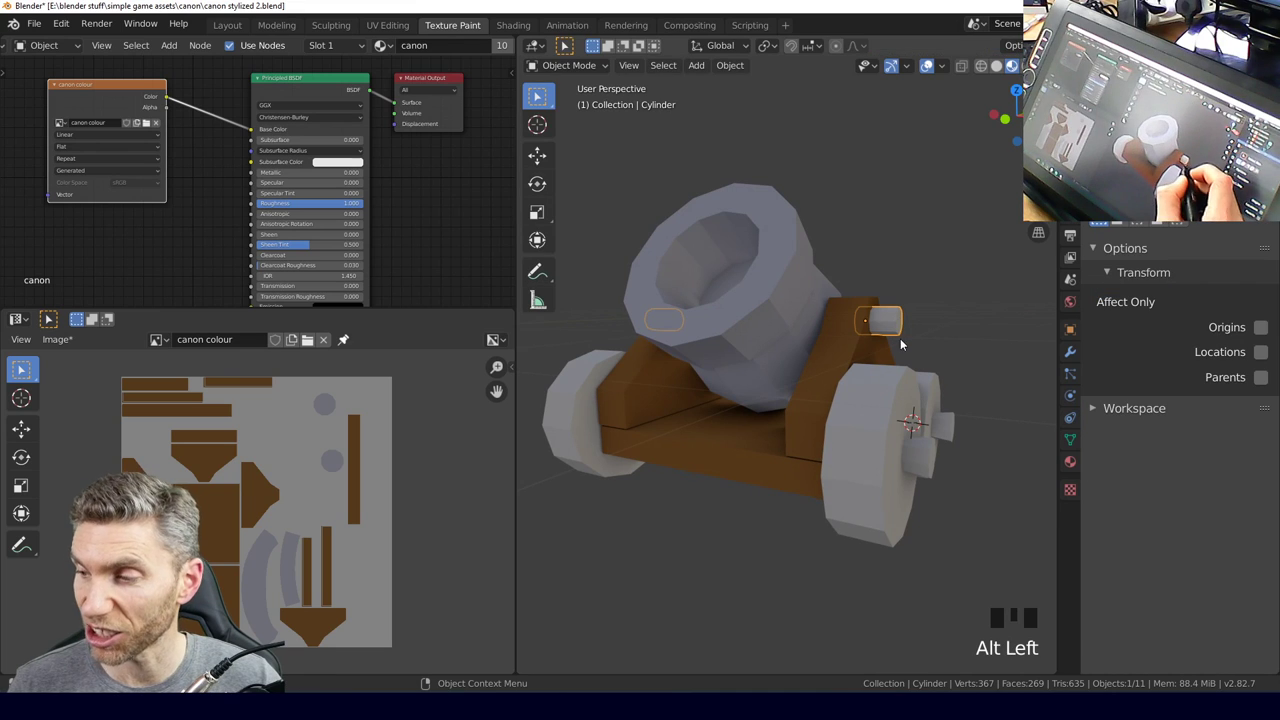
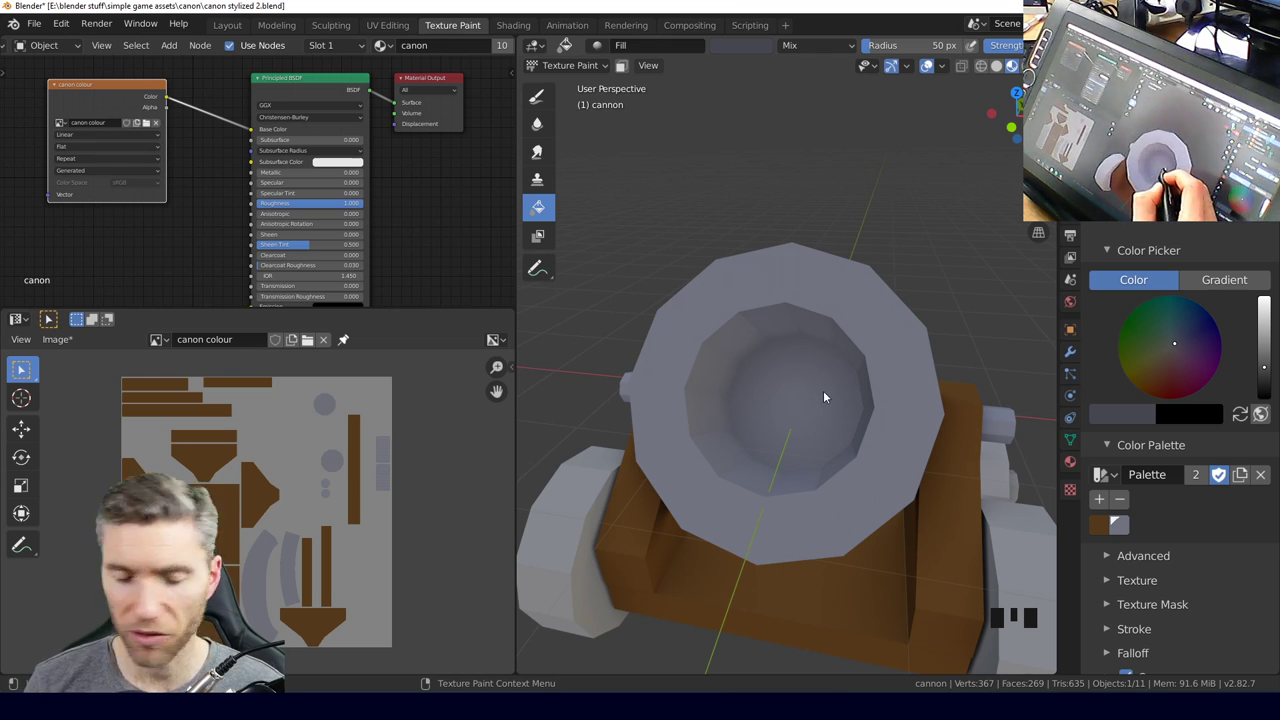
Switch to the soft TexDraw brush and shade the inside of the barrel opening dark.
key(f)
drag(848, 393, 548, 97)
drag(548, 97, 843, 393)
middle_click(843, 393)
drag(808, 441, 845, 387)
middle_click(845, 387)
Deepen the muzzle shadow with repeated black multiply dabs and adjust the brush strength.
click(838, 358)
middle_click(834, 364)
click(774, 334)
middle_click(816, 407)
click(817, 423)
middle_click(801, 395)
drag(790, 488, 812, 403)
middle_click(812, 403)
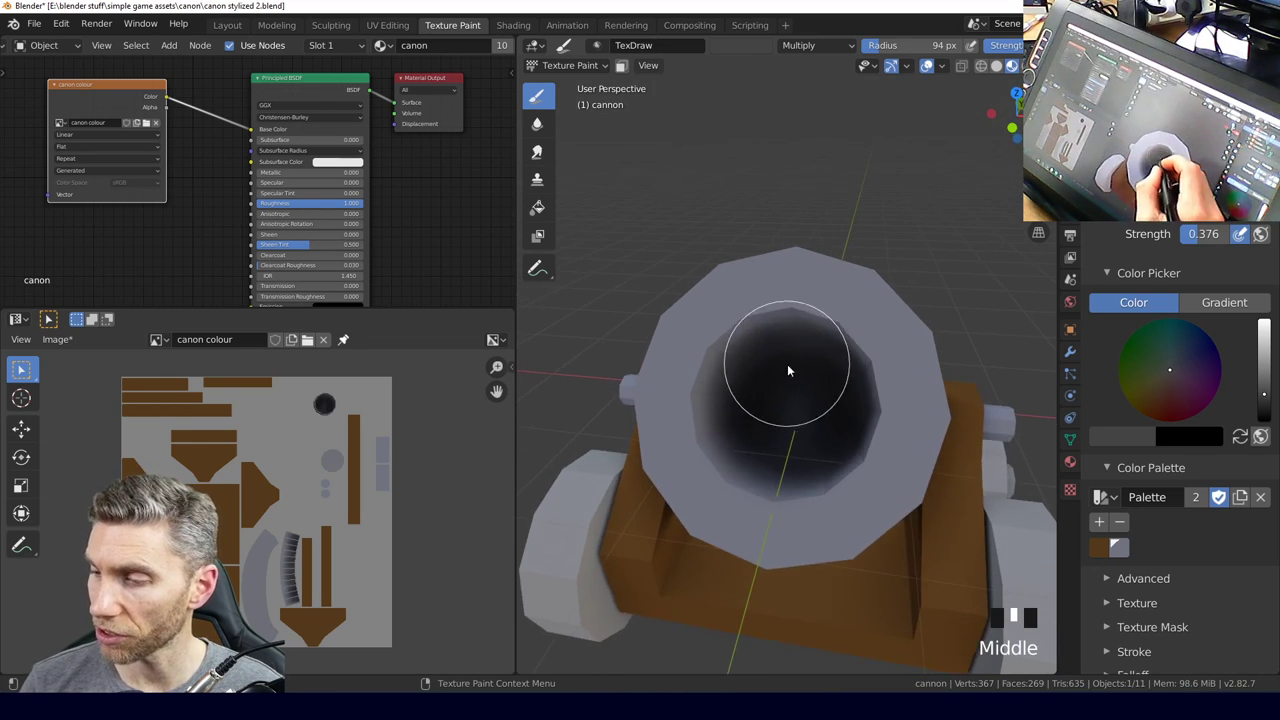
click(790, 366)
middle_click(800, 403)
drag(752, 330, 758, 373)
middle_click(758, 373)
click(753, 348)
drag(855, 417, 1194, 241)
click(1194, 241)
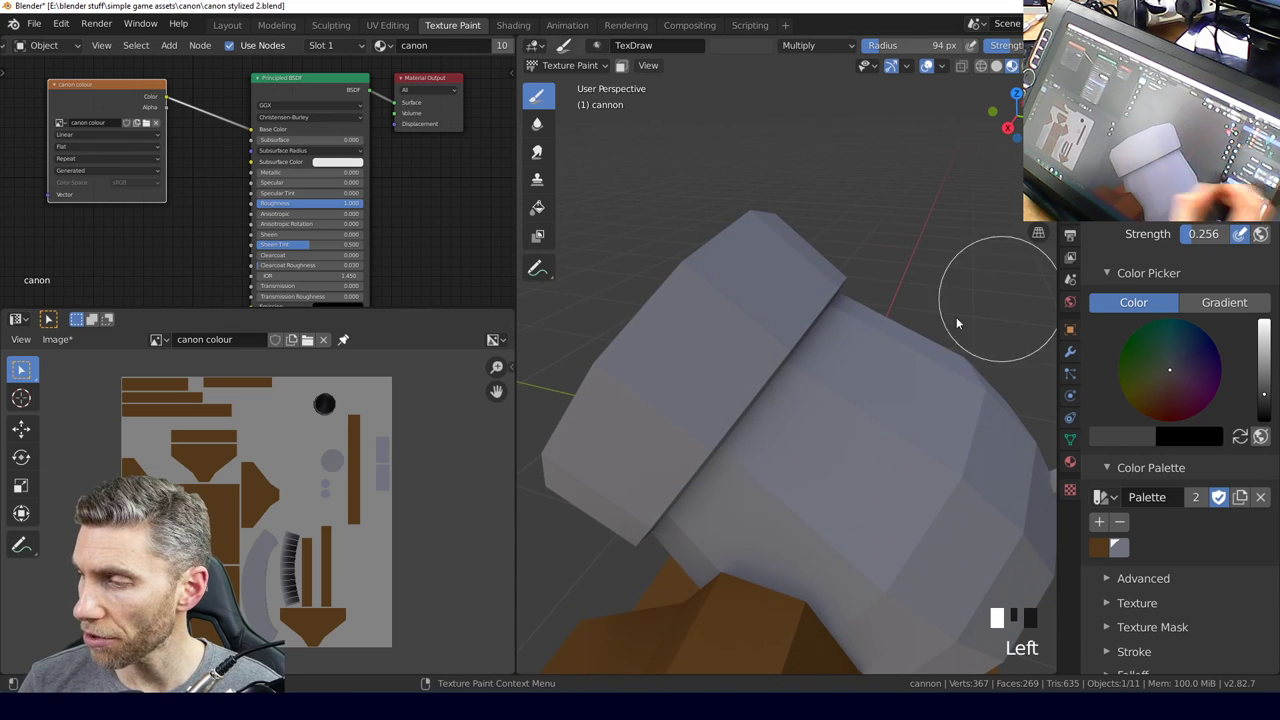
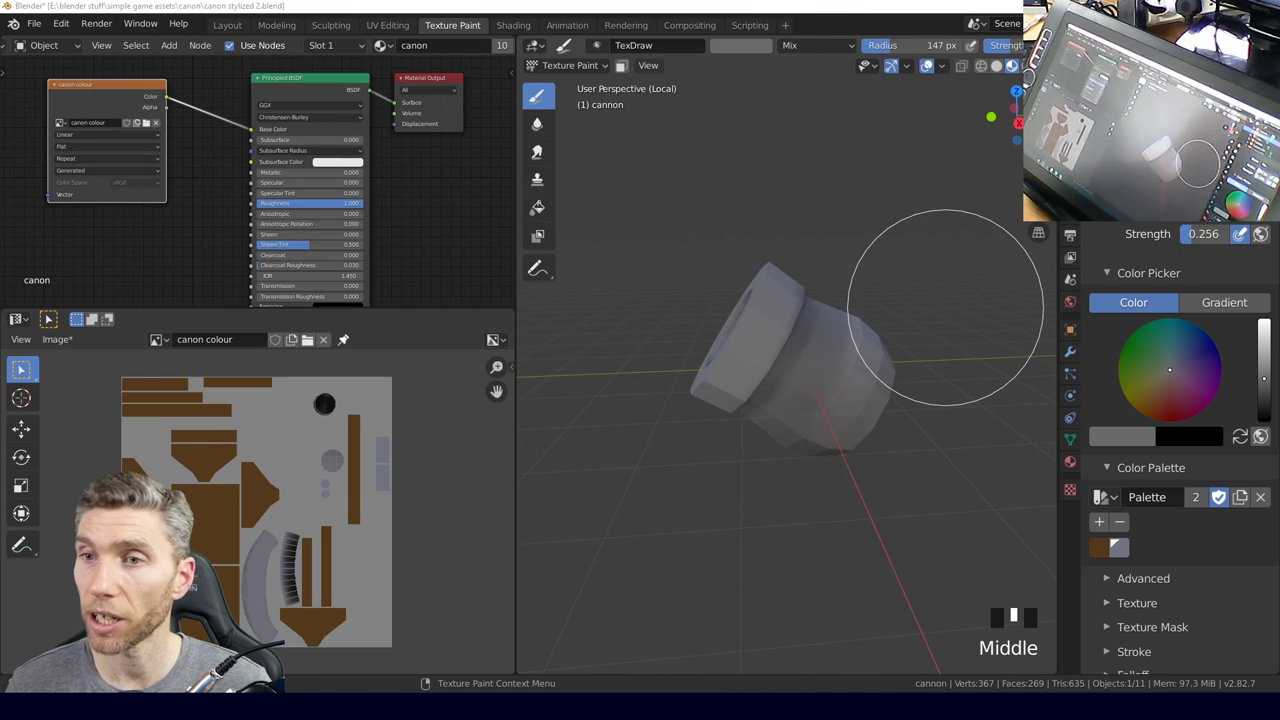
Dab grey paint around the barrel muzzle with a smaller brush, undoing two stray strokes.
scroll(down, 3)
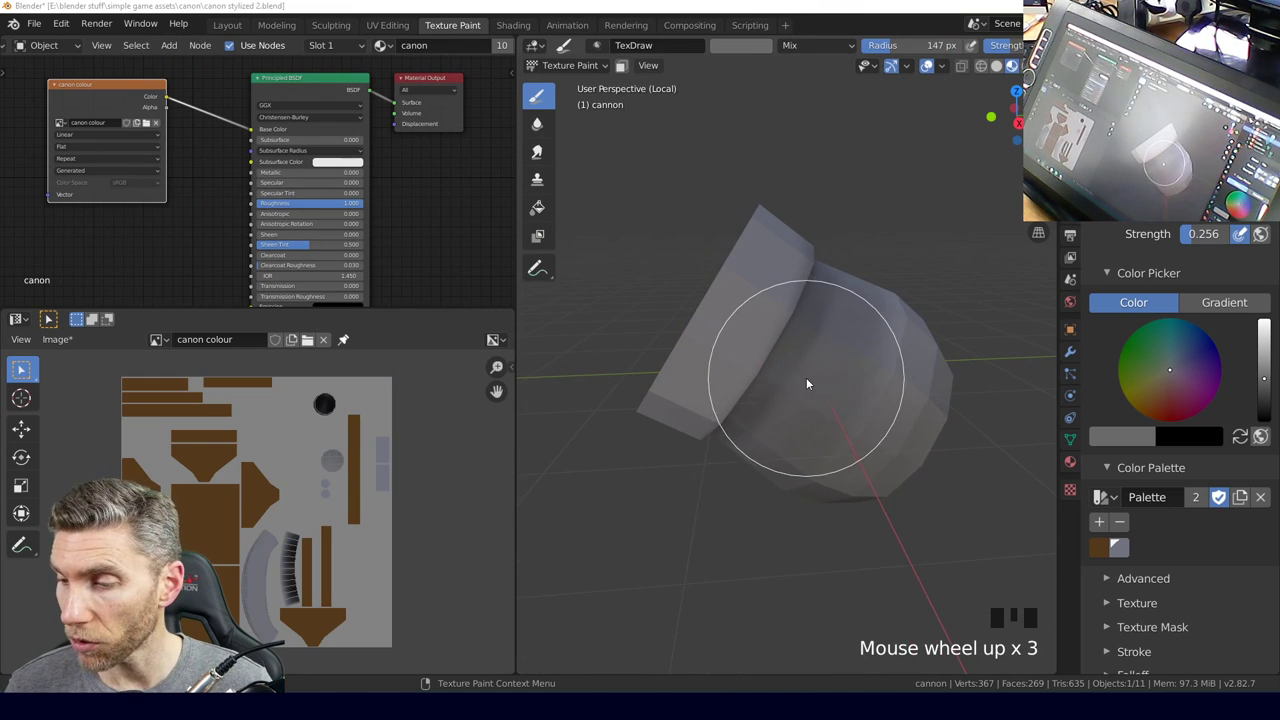
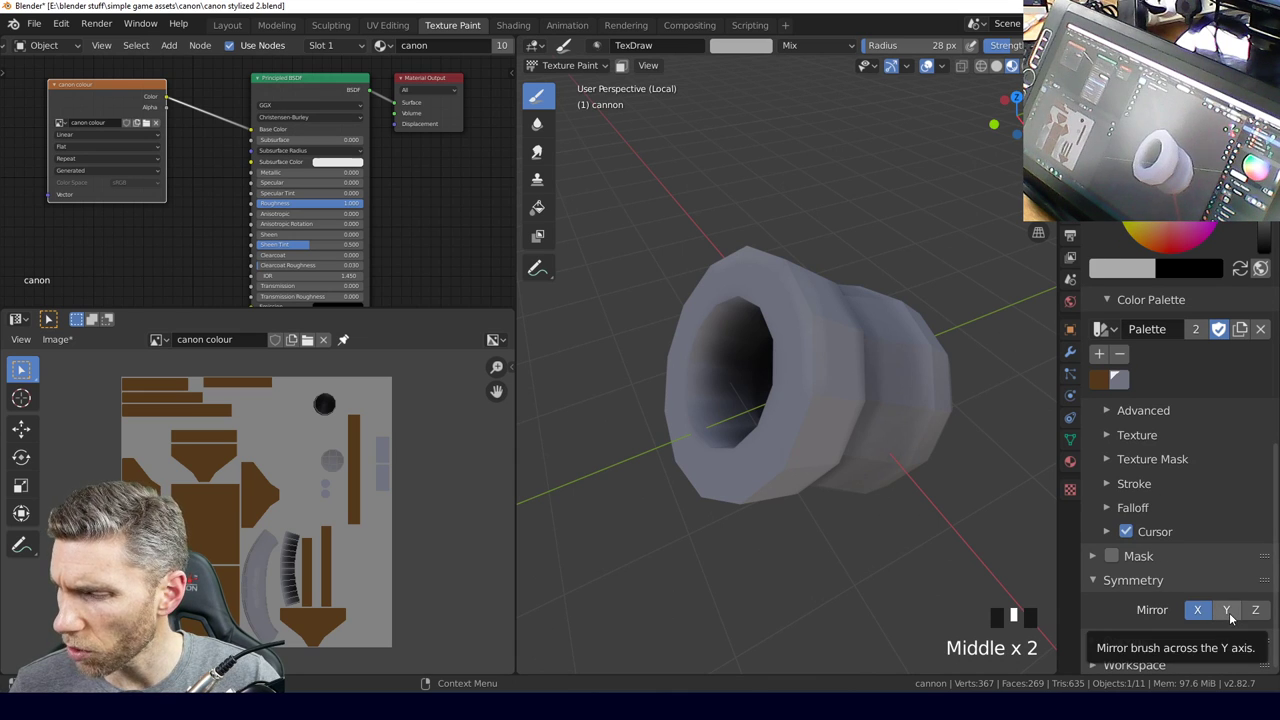
click(1235, 615)
drag(887, 510, 803, 315)
click(803, 315)
middle_click(818, 368)
click(885, 363)
middle_click(862, 424)
key(ctrl+z)
key(ctrl+z)
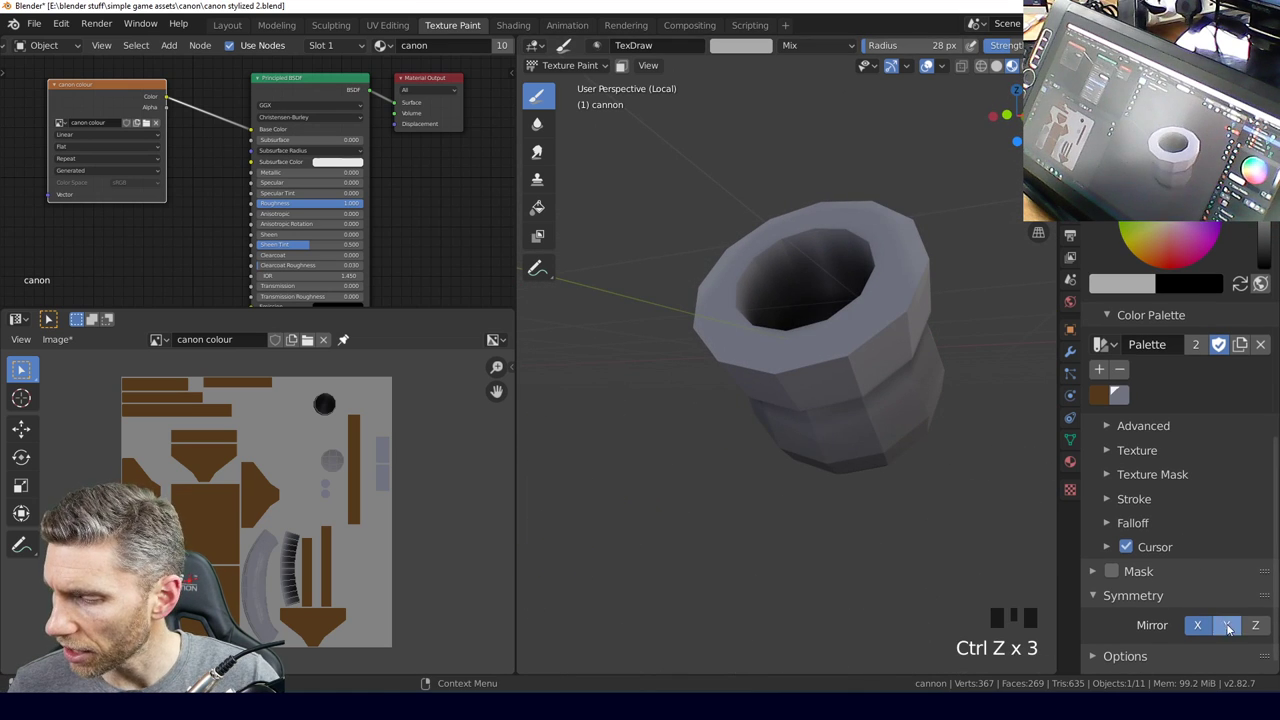
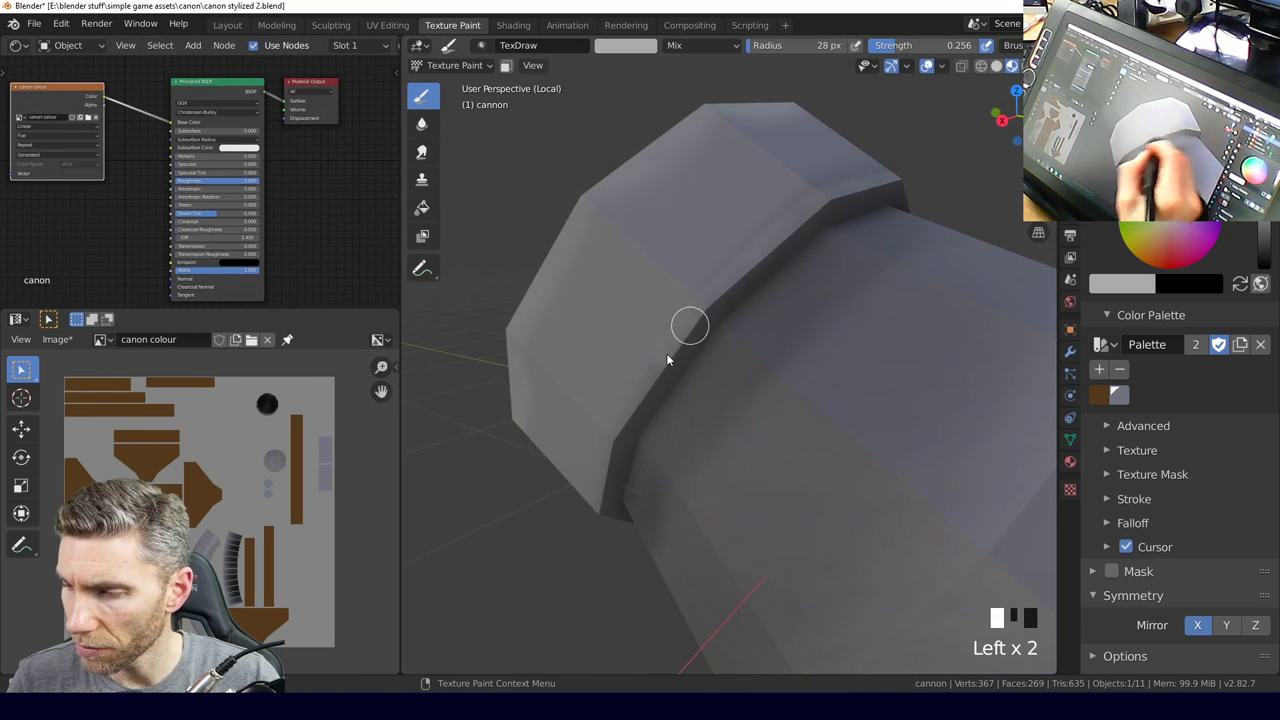
Dab grey paint around the barrel and stroke it along the muzzle rim.
middle_click(695, 343)
click(714, 277)
middle_click(674, 340)
click(699, 256)
middle_click(683, 321)
click(681, 256)
middle_click(665, 380)
click(655, 311)
middle_click(669, 418)
click(681, 383)
drag(746, 402, 879, 331)
drag(879, 331, 739, 449)
Paint grey inside the barrel mouth and around the inner bore.
middle_click(739, 449)
click(795, 434)
middle_click(759, 406)
click(731, 443)
middle_click(696, 337)
click(749, 450)
middle_click(681, 291)
drag(690, 452, 804, 322)
drag(804, 322, 748, 205)
drag(748, 205, 848, 372)
middle_click(848, 372)
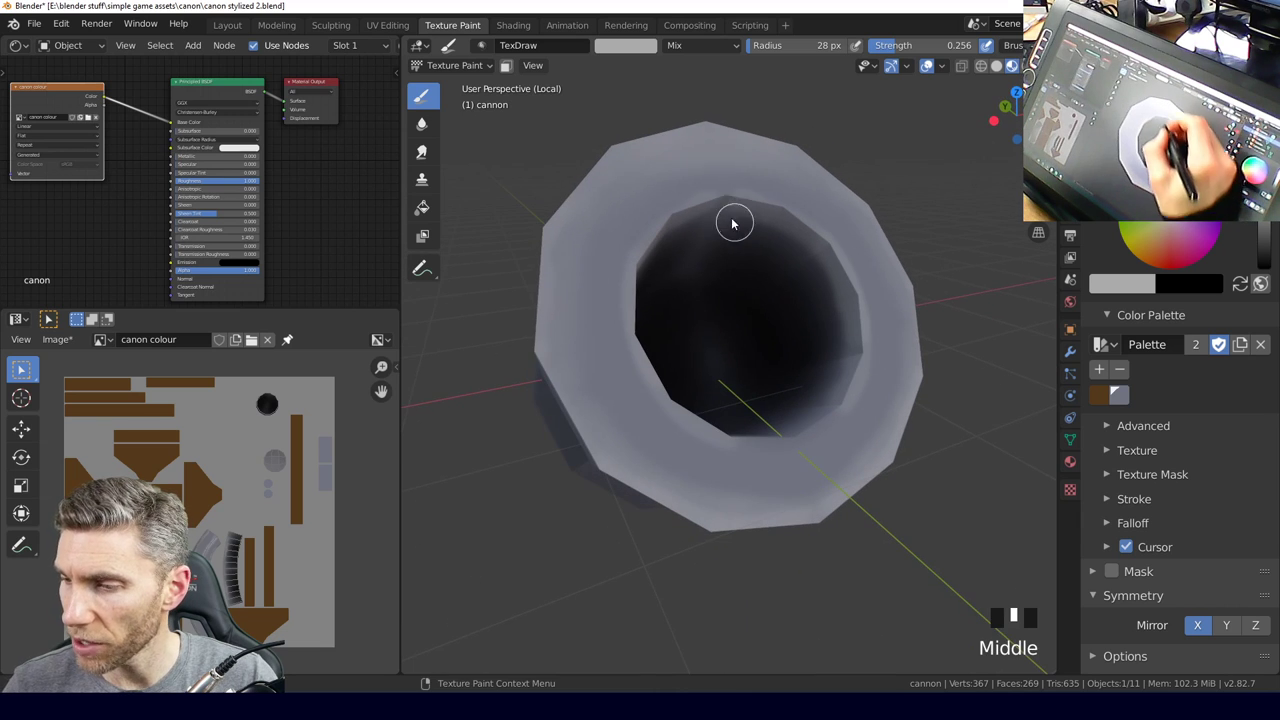
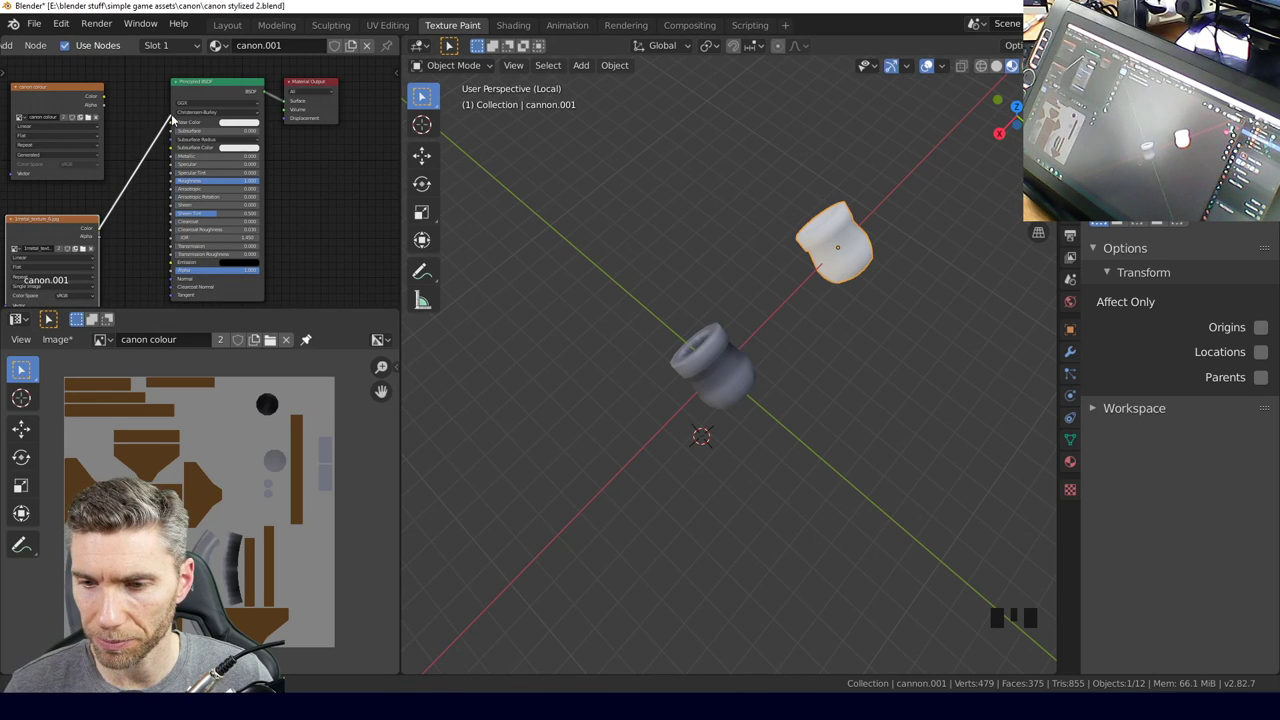
Leave local view and orbit out to see the whole cannon with the floating barrel copy.
click(172, 124)
drag(783, 346, 656, 314)
scroll(up, 3)
drag(746, 483, 700, 324)
scroll(down, 3)
middle_click(747, 296)
scroll(down, 3)
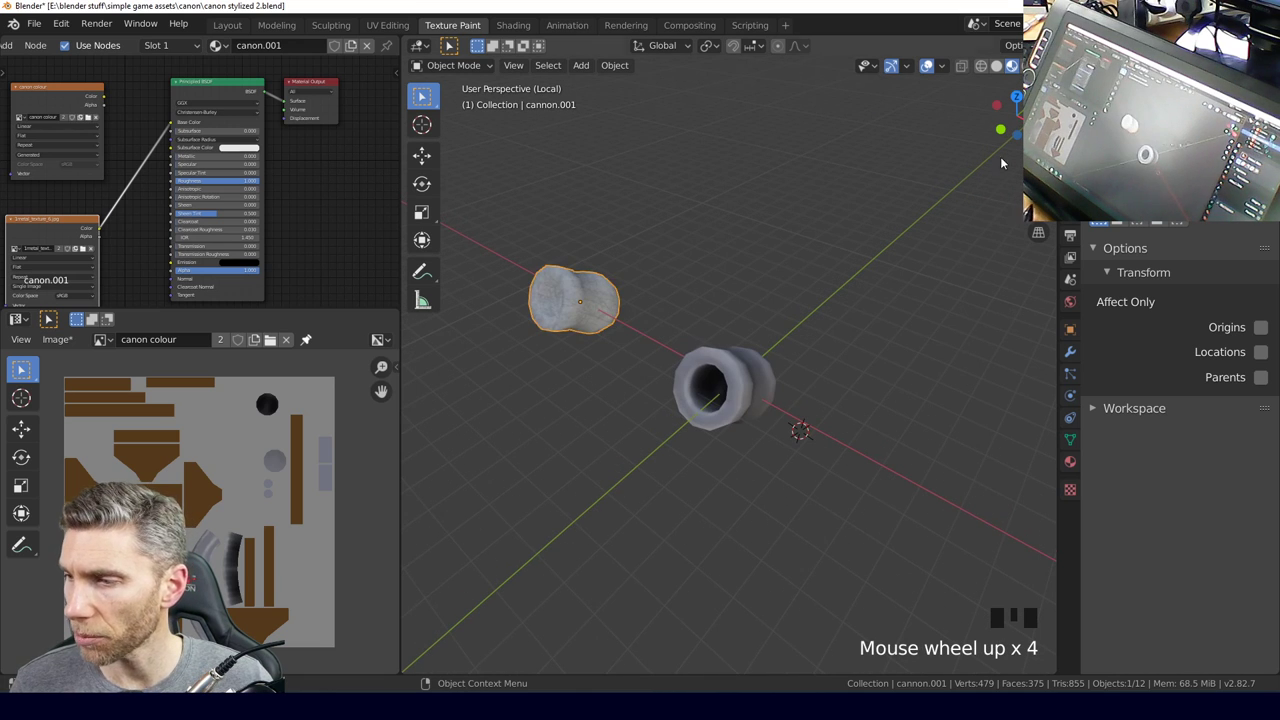
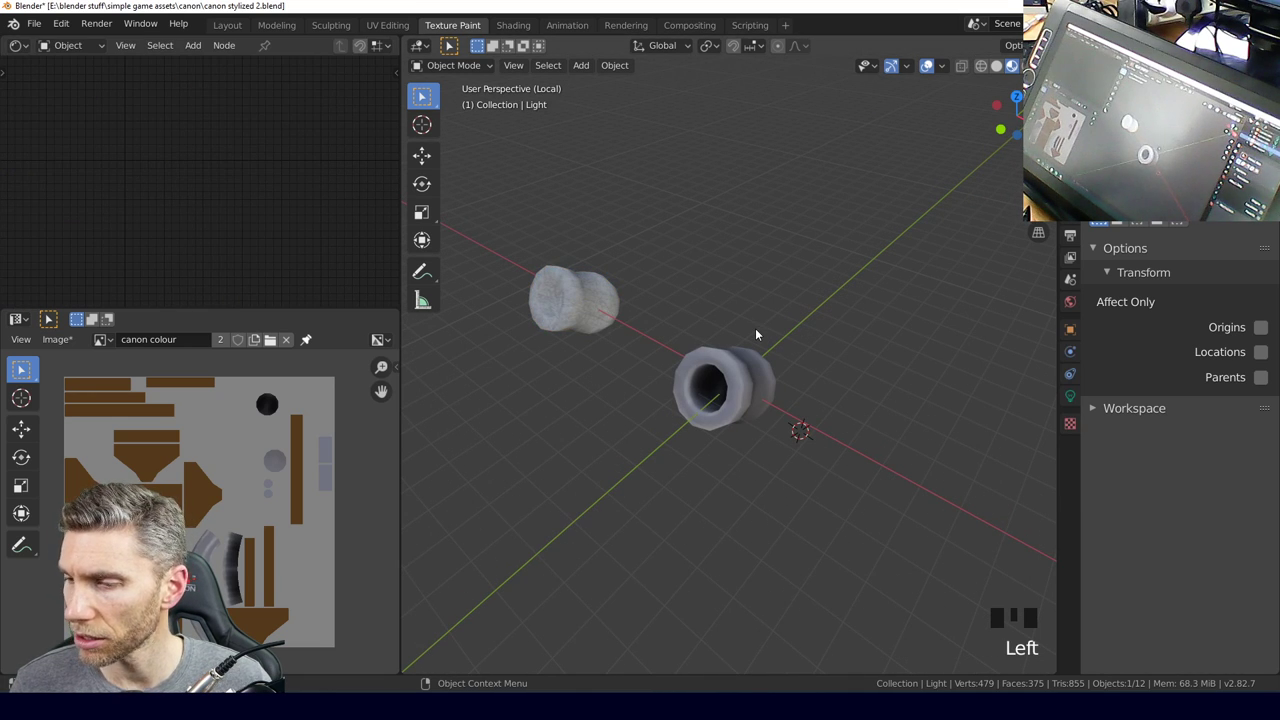
scroll(down, 3)
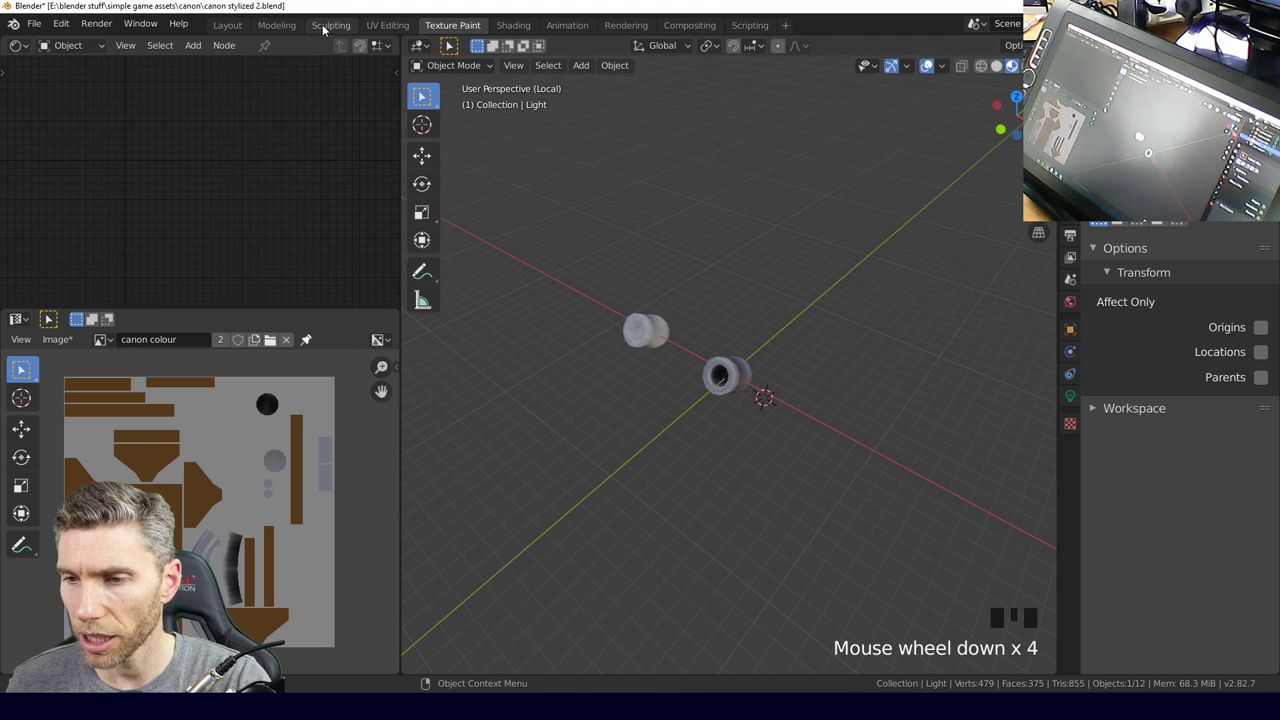
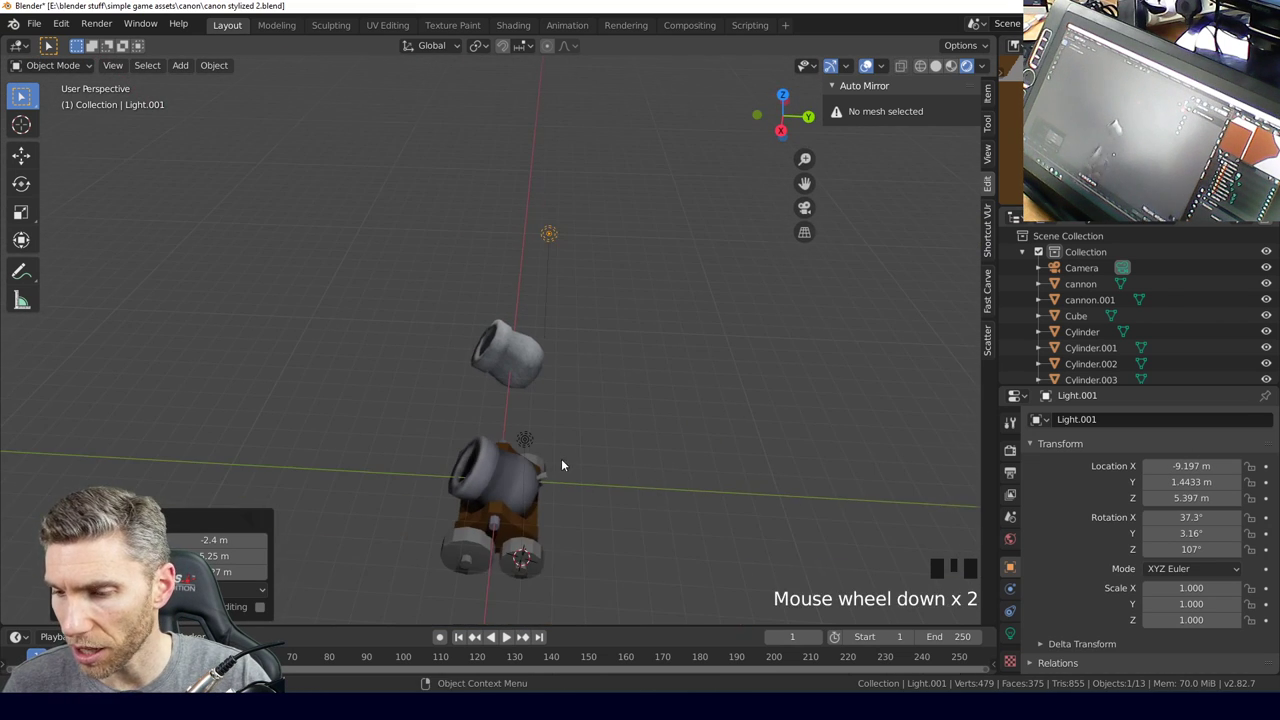
Delete the extra barrel copy cannon.001 floating above the cannon.
drag(528, 445, 469, 235)
click(469, 235)
key(Delete)
click(461, 359)
key(Delete)
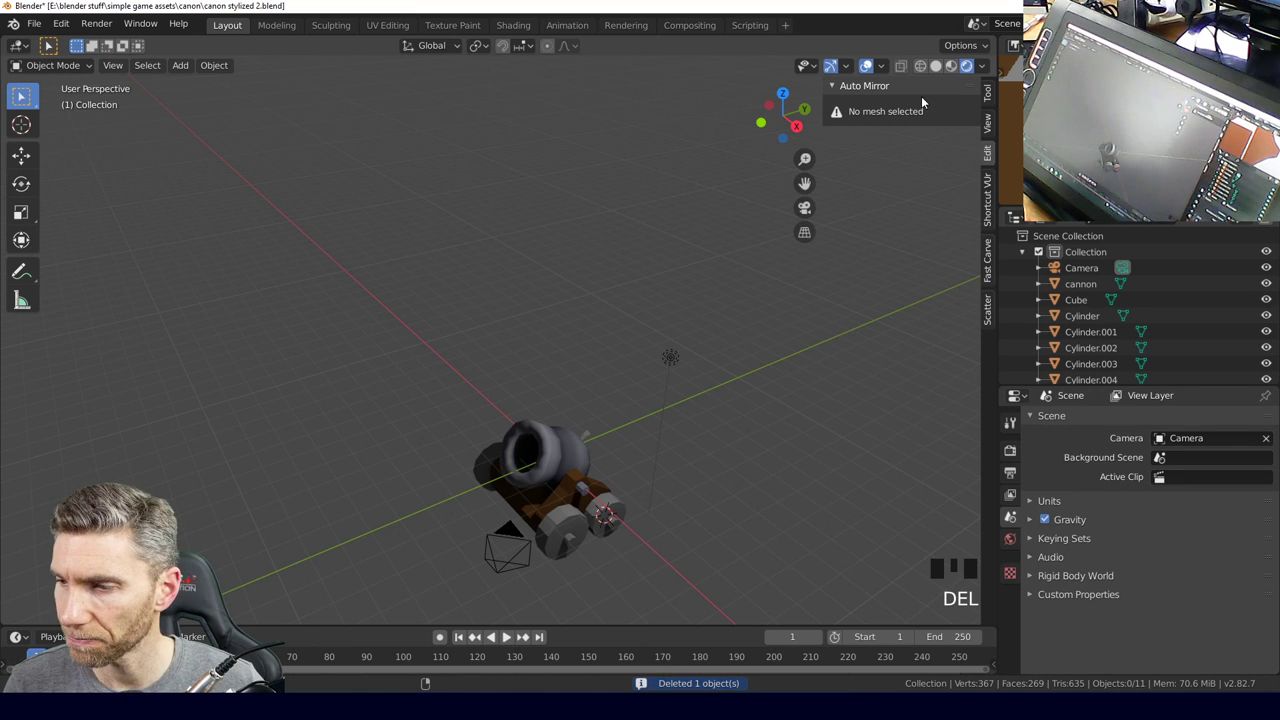
Return to the Texture Paint workspace on the barrel and pick the Smear tool.
click(462, 26)
middle_click(662, 424)
scroll(up, 3)
drag(816, 419, 734, 367)
click(734, 367)
click(488, 167)
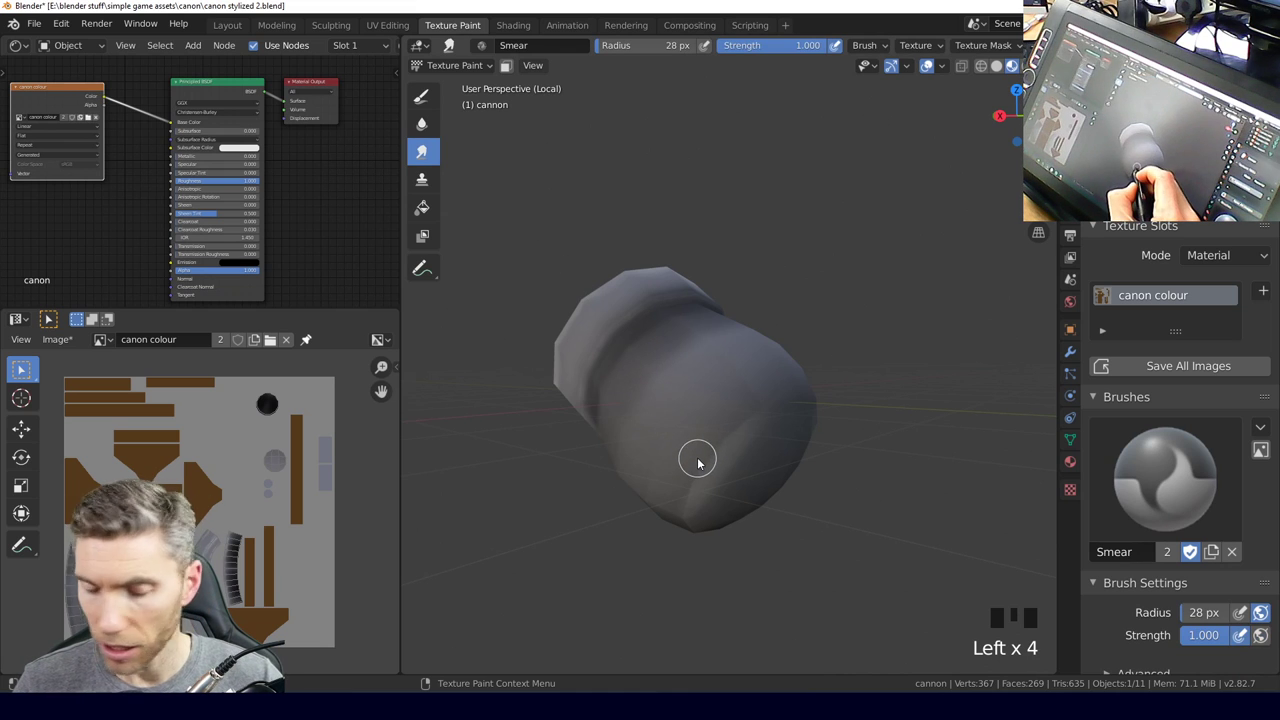
Enlarge the smear brush to 80 px, then switch back to the TexDraw brush.
key(f)
drag(750, 436, 801, 450)
drag(801, 450, 431, 90)
click(431, 90)
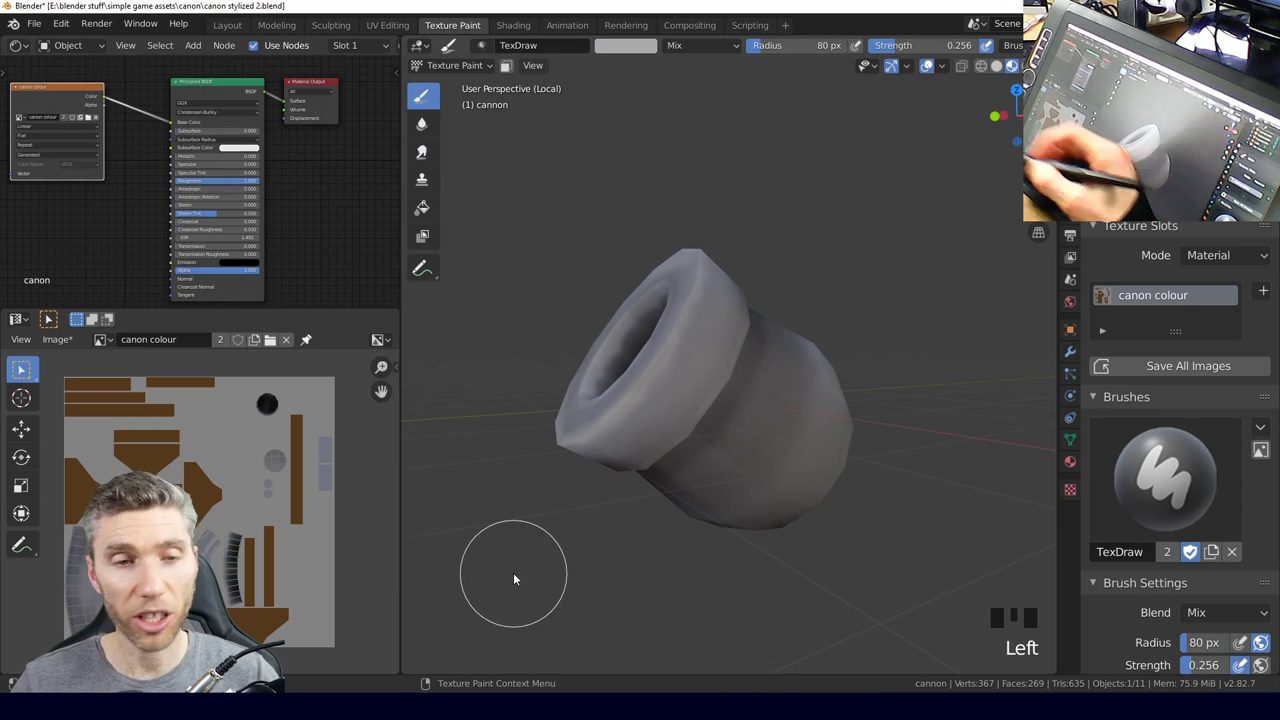
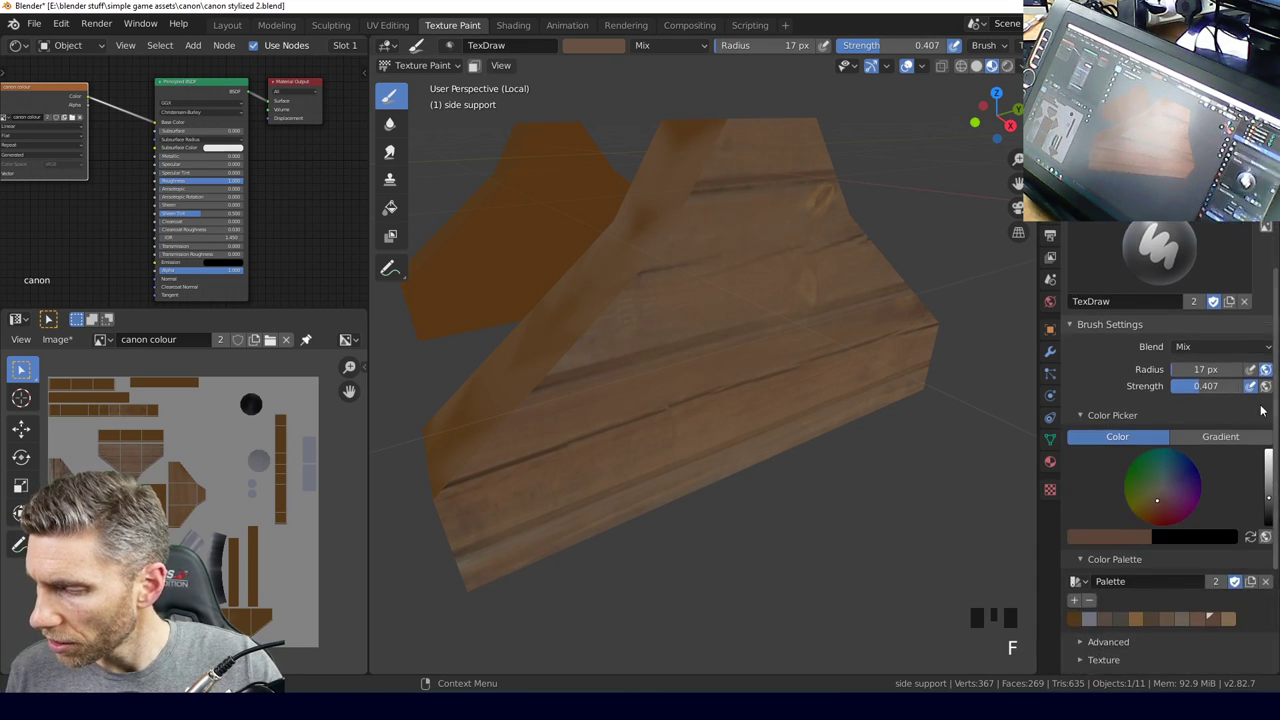
Shrink the brush to 10 px and paint a grain stroke on the side support.
click(1272, 511)
key(f)
drag(691, 418, 806, 399)
drag(806, 399, 1168, 511)
click(1168, 511)
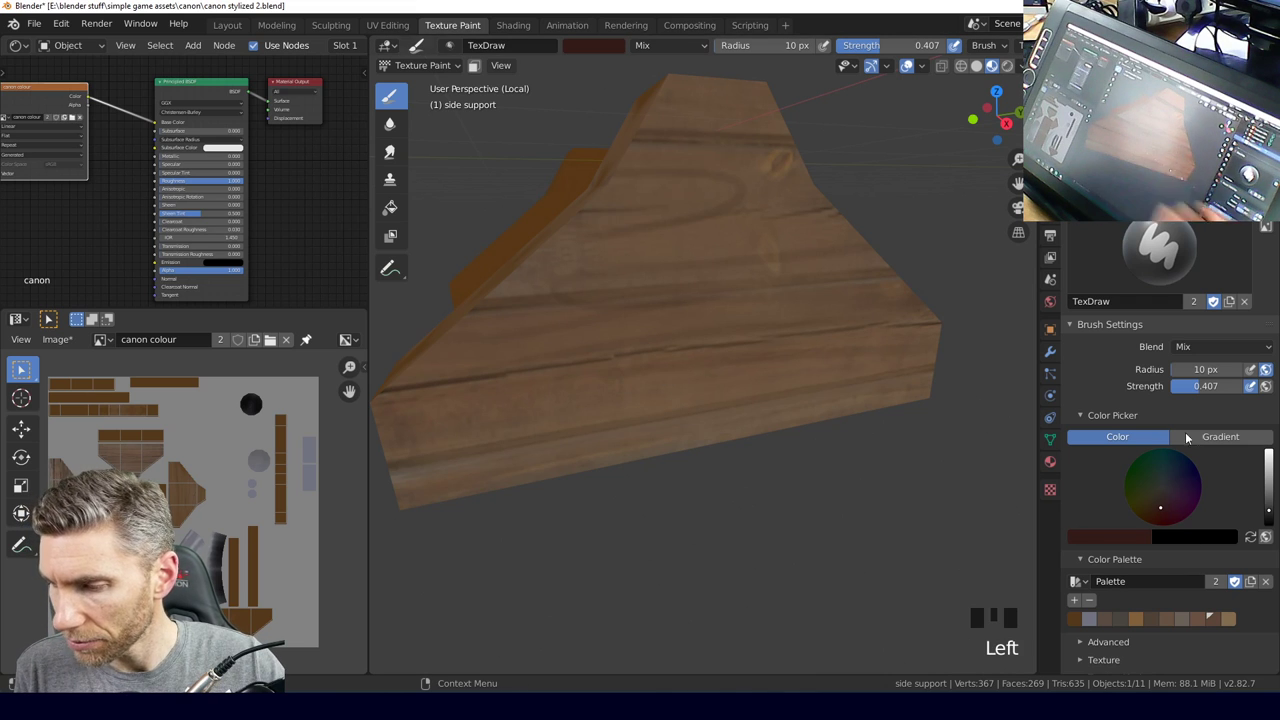
Pick a darker brown and paint two dark grain streaks across the support.
click(1267, 504)
drag(930, 358, 746, 439)
drag(746, 439, 671, 201)
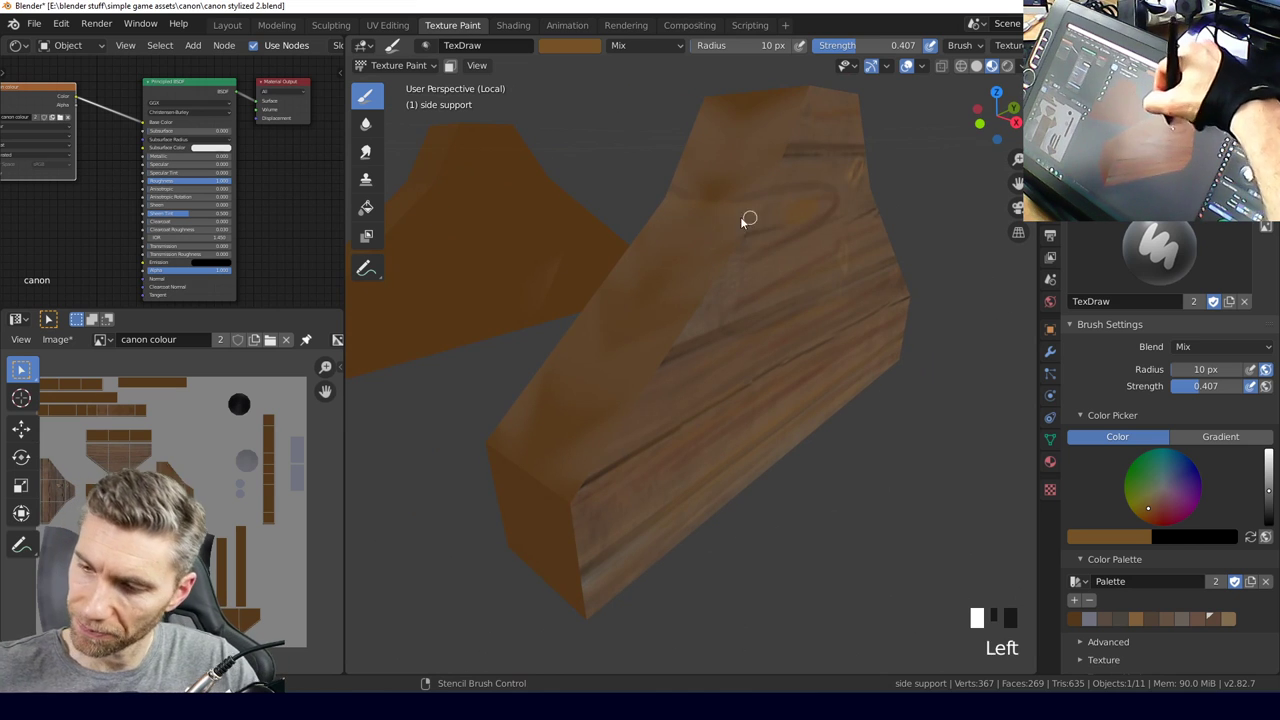
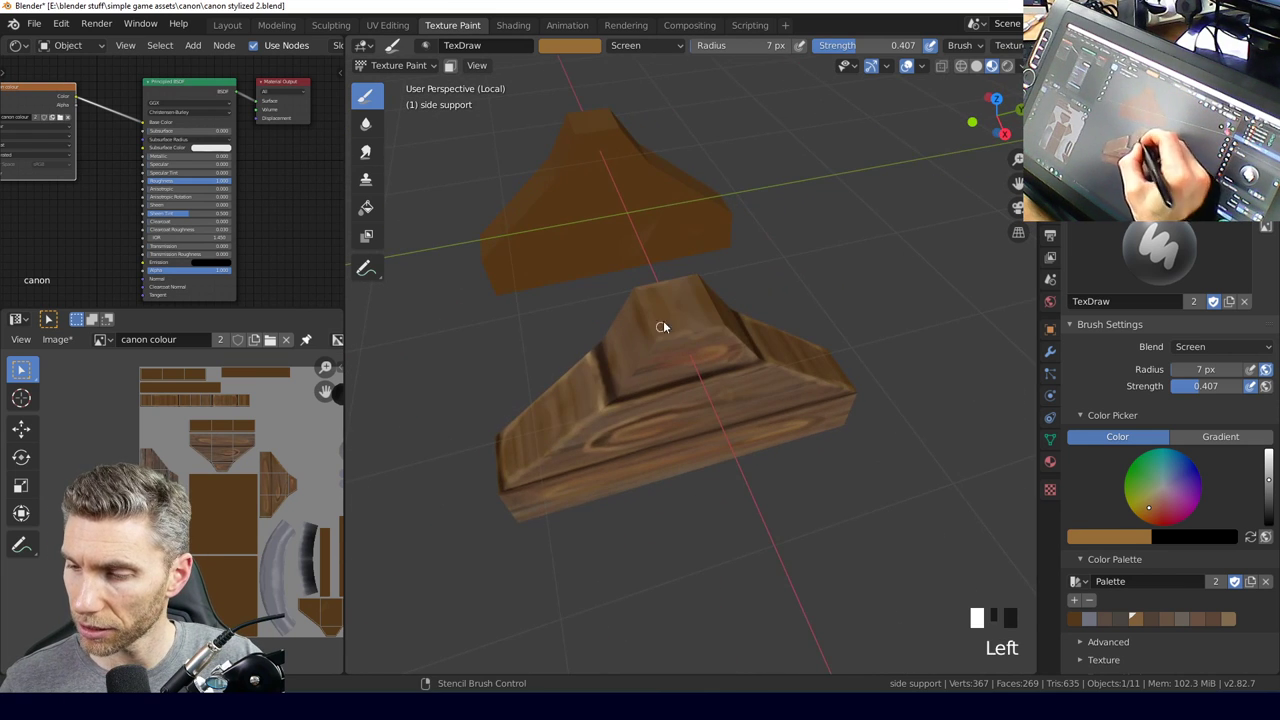
Paint along the groove below the top block and enlarge the brush to 16 px.
middle_click(731, 313)
drag(745, 279, 710, 275)
middle_click(710, 275)
drag(703, 313, 747, 293)
middle_click(747, 293)
click(638, 286)
drag(644, 302, 692, 295)
key(f)
click(641, 306)
drag(720, 274, 748, 299)
key(f)
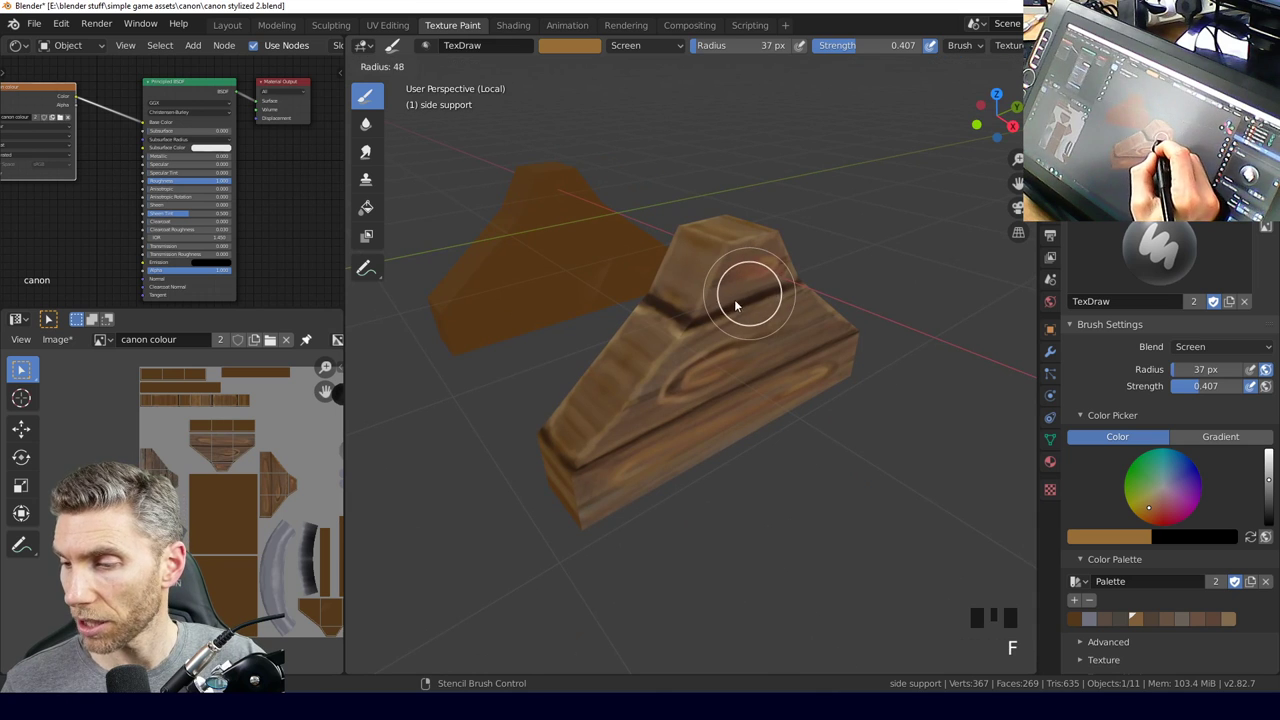
drag(1196, 393, 730, 255)
key(f)
drag(736, 243, 717, 375)
Darken the groove where the raised top block meets the side support's base with Multiply shading.
middle_click(717, 375)
click(626, 404)
drag(817, 396, 620, 290)
click(620, 290)
middle_click(656, 272)
click(609, 263)
middle_click(698, 257)
click(554, 296)
middle_click(694, 344)
click(655, 350)
middle_click(786, 432)
click(751, 419)
drag(766, 510, 1123, 406)
drag(1123, 406, 658, 300)
Start resizing the brush over the side support.
key(f)
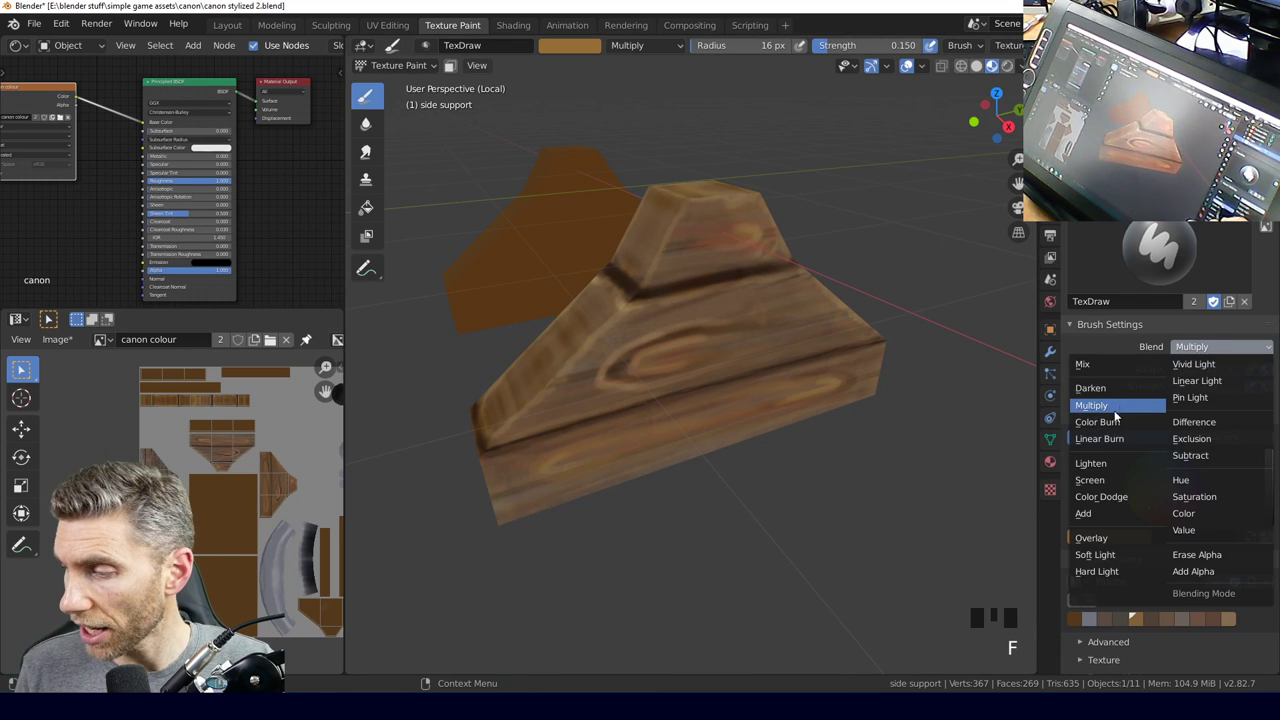
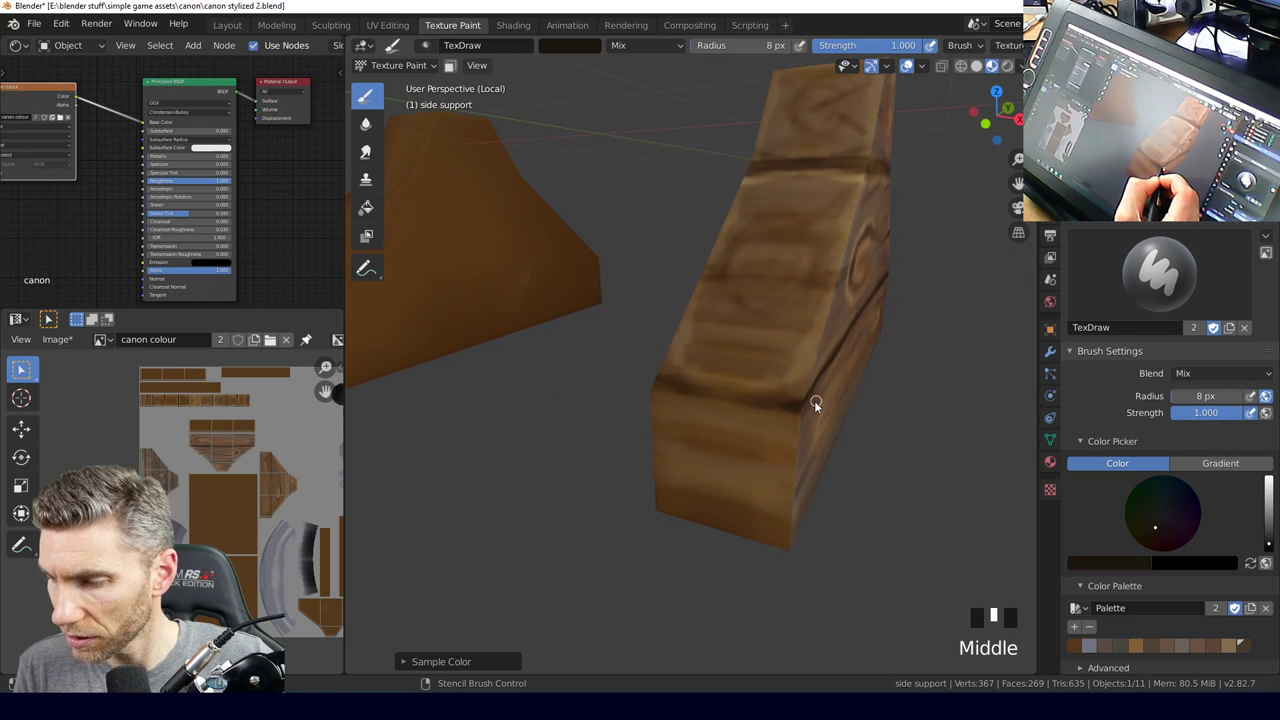
Paint dark grain lines and dabs across the wooden side support.
drag(812, 403, 790, 414)
middle_click(790, 414)
click(878, 334)
drag(854, 351, 910, 376)
drag(910, 376, 749, 421)
drag(749, 421, 708, 387)
click(708, 387)
drag(796, 380, 754, 342)
drag(754, 342, 736, 380)
drag(736, 380, 719, 344)
click(719, 344)
drag(736, 371, 725, 357)
click(725, 357)
Paint a swirling knot and more grain lines on the support, undoing one stroke.
middle_click(782, 333)
click(721, 337)
middle_click(734, 353)
click(770, 321)
drag(755, 373, 825, 370)
key(ctrl+z)
drag(809, 411, 838, 391)
drag(838, 391, 759, 419)
middle_click(759, 419)
drag(757, 377, 697, 427)
middle_click(697, 427)
click(747, 379)
Add dark seams across the end face and lower the brush strength to about 0.52.
drag(693, 427, 640, 381)
drag(640, 381, 698, 390)
drag(698, 390, 590, 411)
key(ctrl+z)
drag(634, 418, 631, 443)
drag(631, 443, 228, 660)
drag(228, 660, 228, 660)
drag(228, 660, 228, 660)
drag(228, 660, 228, 660)
drag(228, 660, 228, 660)
right_click(228, 660)
click(228, 660)
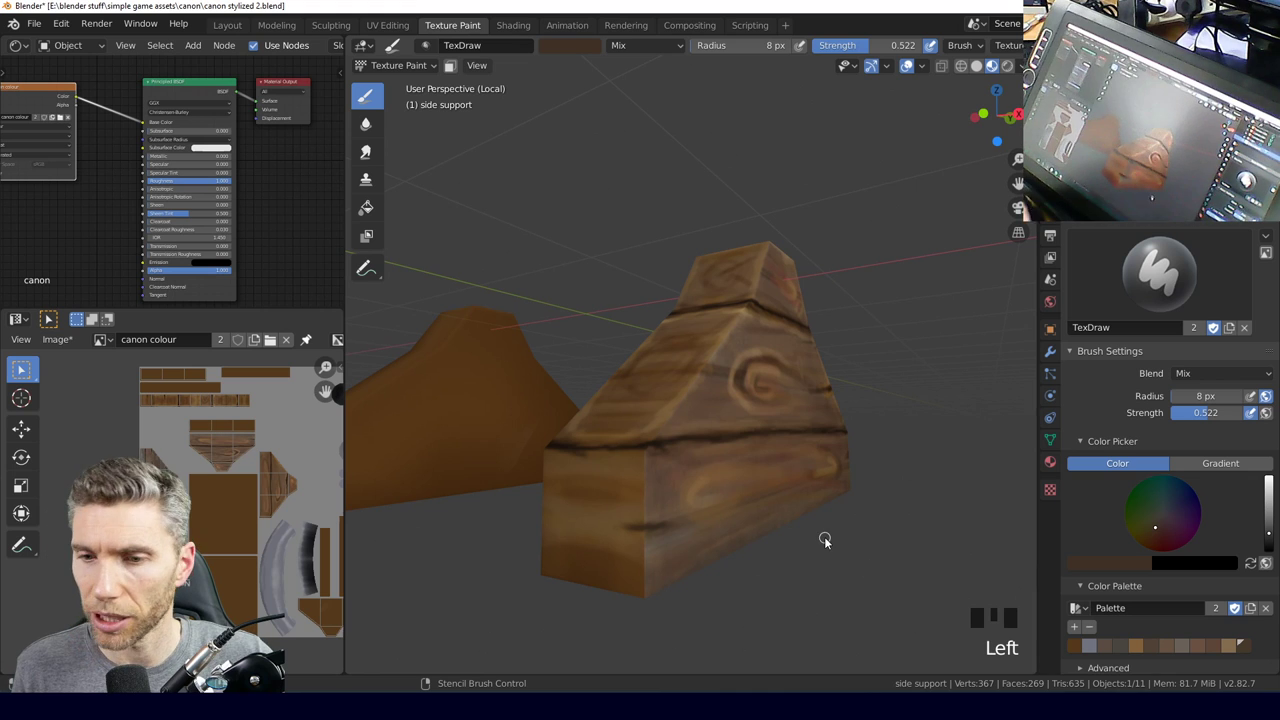
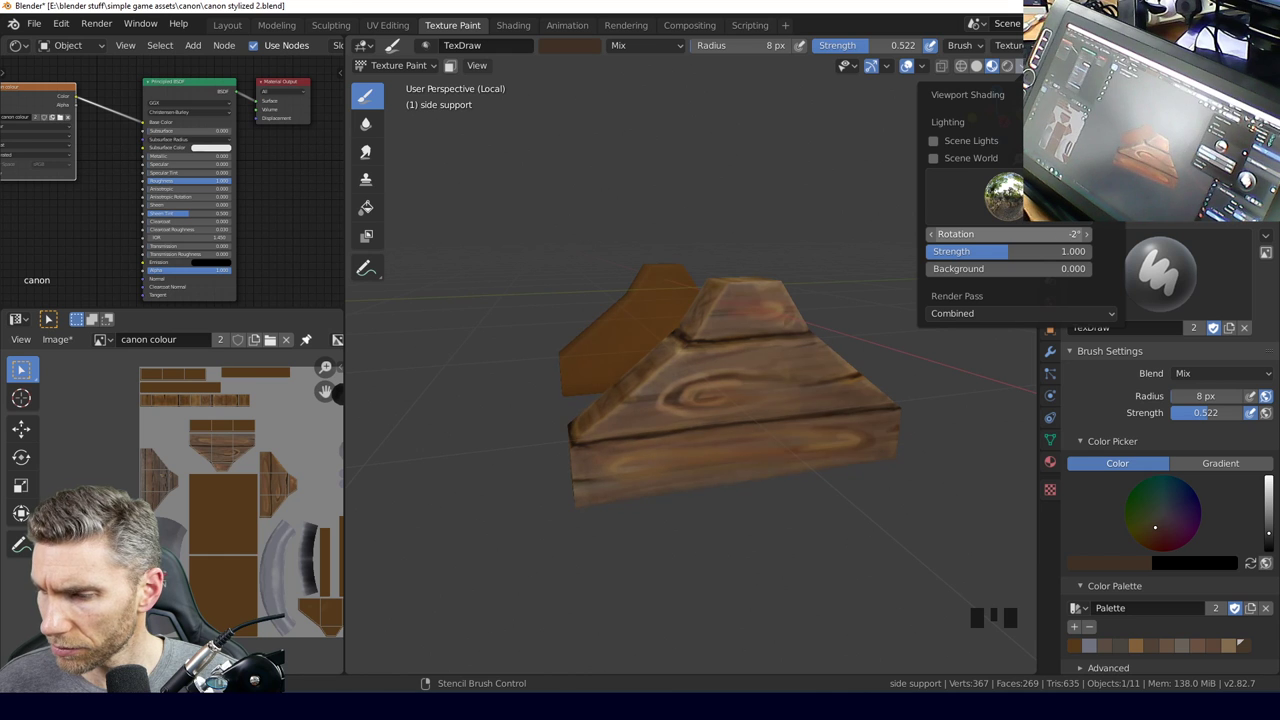
scroll(down, 3)
drag(727, 395, 736, 396)
key(KP_Divide)
drag(718, 426, 782, 408)
scroll(down, 3)
drag(826, 425, 774, 412)
key(KP_Divide)
drag(764, 416, 1225, 418)
click(1225, 418)
middle_click(779, 343)
drag(706, 373, 842, 412)
drag(842, 412, 1151, 531)
click(1151, 531)
drag(862, 464, 748, 307)
drag(748, 307, 728, 417)
middle_click(728, 417)
drag(722, 380, 738, 403)
middle_click(738, 403)
drag(716, 390, 826, 400)
drag(826, 400, 740, 378)
click(740, 378)
drag(757, 367, 688, 366)
drag(688, 366, 760, 407)
middle_click(760, 407)
drag(688, 374, 672, 313)
middle_click(672, 313)
drag(657, 348, 772, 348)
drag(772, 348, 702, 449)
click(702, 449)
middle_click(731, 401)
click(742, 409)
middle_click(830, 447)
drag(782, 477, 810, 462)
middle_click(810, 462)
click(743, 485)
middle_click(760, 486)
drag(768, 504, 827, 491)
drag(827, 491, 785, 486)
key(ctrl+z)
key(ctrl+z)
key(ctrl+z)
key(ctrl+z)
key(ctrl+z)
key(ctrl+z)
key(ctrl+z)
key(ctrl+z)
drag(730, 494, 785, 537)
middle_click(785, 537)
drag(777, 537, 832, 547)
middle_click(832, 547)
drag(799, 503, 768, 439)
drag(768, 439, 838, 457)
drag(838, 457, 708, 503)
middle_click(708, 503)
click(798, 467)
middle_click(835, 447)
drag(632, 467, 707, 613)
drag(707, 613, 777, 502)
drag(777, 502, 787, 466)
drag(787, 466, 778, 476)
drag(778, 476, 802, 398)
drag(802, 398, 688, 530)
drag(688, 530, 735, 482)
middle_click(735, 482)
click(686, 536)
middle_click(778, 472)
drag(798, 464, 749, 484)
drag(749, 484, 656, 460)
drag(656, 460, 761, 402)
middle_click(761, 402)
drag(667, 415, 800, 400)
middle_click(800, 400)
drag(754, 298, 848, 336)
middle_click(848, 336)
click(740, 365)
key(ctrl+z)
key(ctrl+z)
drag(766, 357, 748, 336)
click(748, 336)
middle_click(809, 287)
key(ctrl+z)
middle_click(784, 371)
key(ctrl+z)
middle_click(764, 372)
drag(742, 345, 756, 372)
middle_click(756, 372)
drag(759, 359, 766, 385)
middle_click(766, 385)
drag(676, 406, 756, 388)
drag(756, 388, 740, 528)
drag(740, 528, 811, 421)
middle_click(811, 421)
drag(849, 431, 873, 428)
middle_click(873, 428)
click(766, 499)
drag(766, 555, 565, 371)
drag(565, 371, 742, 374)
drag(742, 374, 645, 410)
drag(645, 410, 716, 433)
key(ctrl+z)
key(ctrl+z)
key(ctrl+z)
key(ctrl+z)
drag(710, 440, 642, 480)
drag(642, 480, 844, 351)
drag(844, 351, 840, 515)
key(KP_Divide)
drag(838, 523, 745, 450)
scroll(down, 3)
drag(754, 459, 825, 383)
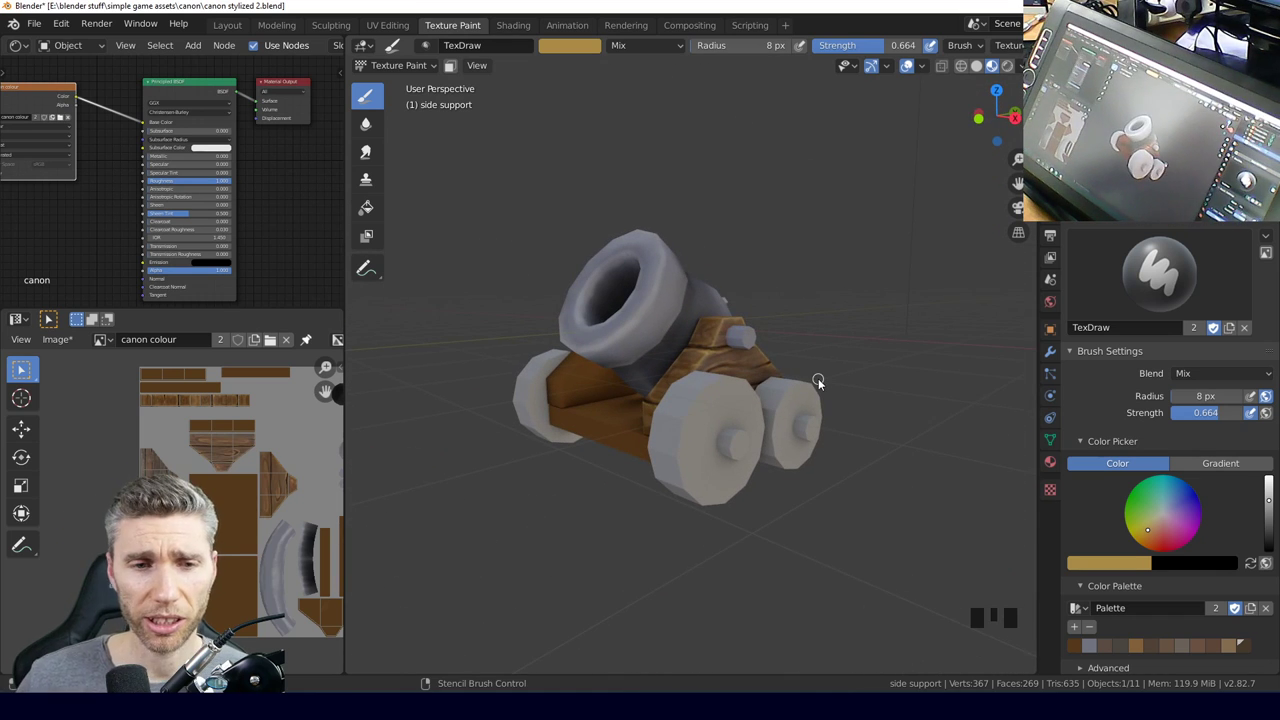
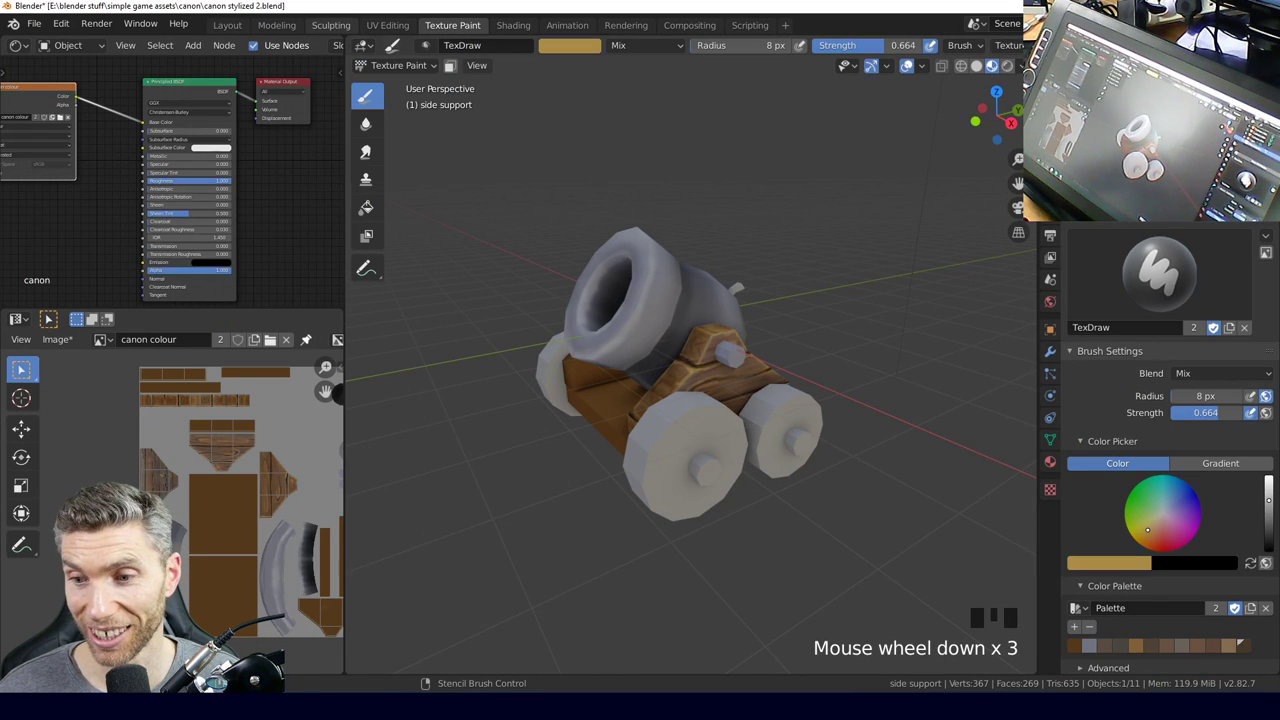
Switch to the Layout workspace and orbit around the finished painted cannon.
click(238, 29)
drag(575, 392, 955, 64)
click(955, 64)
drag(652, 396, 627, 339)
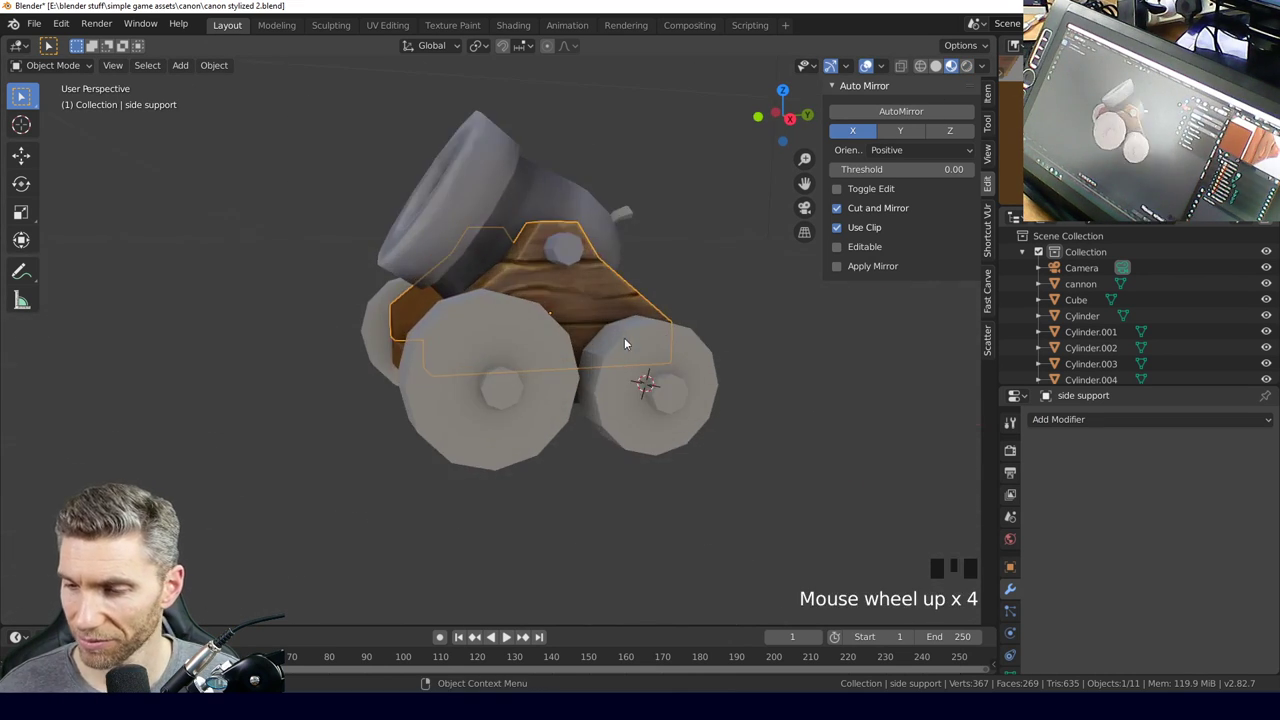